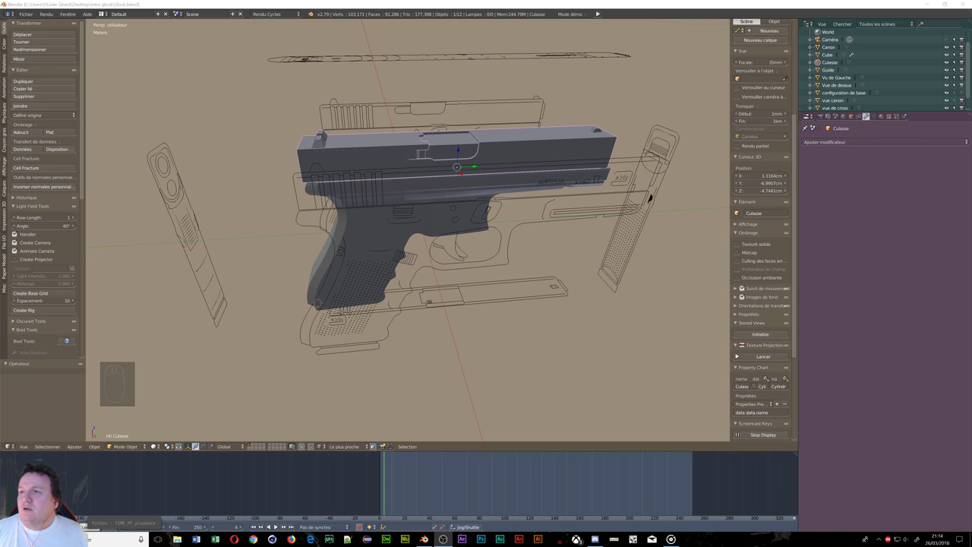
Step: Orbit around the pistol to inspect the slide front and end-on views
drag(259, 309, 346, 302)
drag(321, 297, 304, 277)
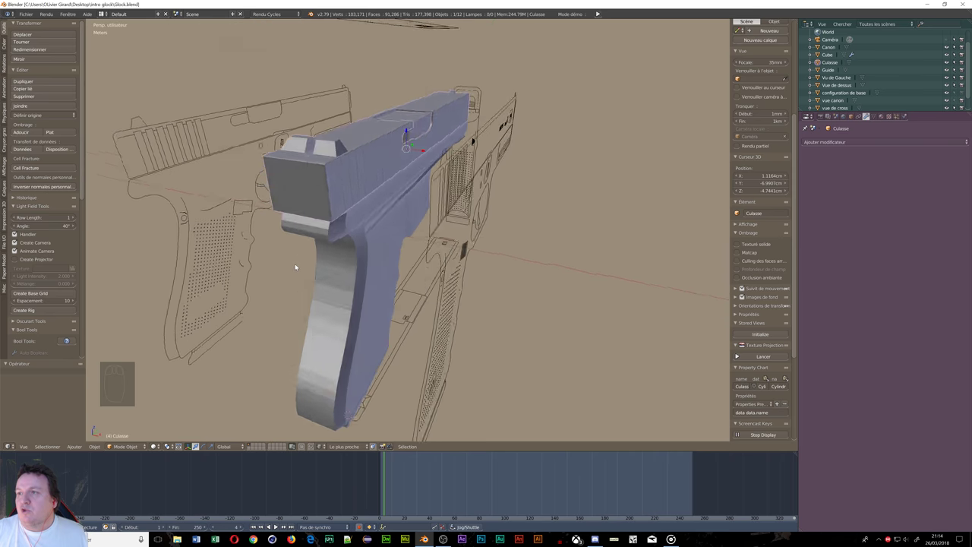
drag(230, 266, 265, 263)
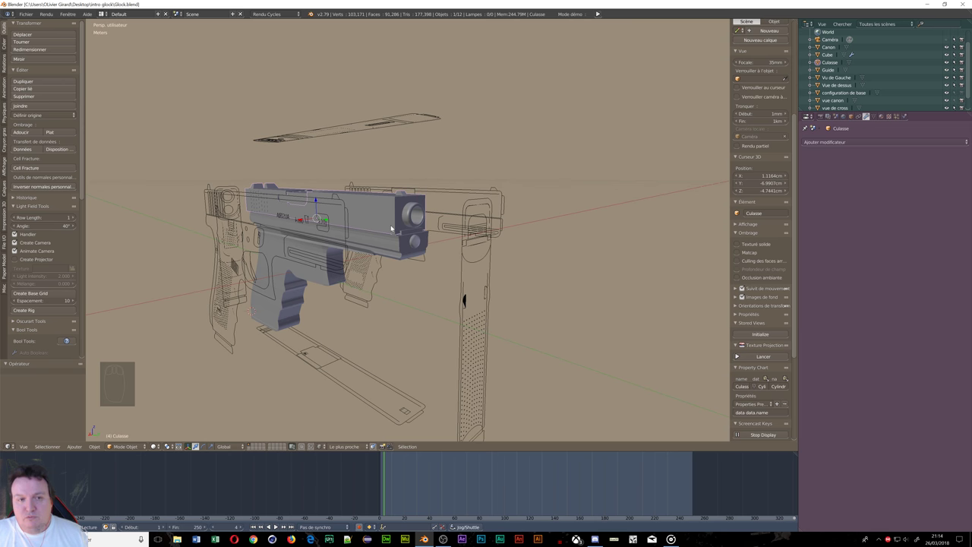
drag(309, 230, 425, 234)
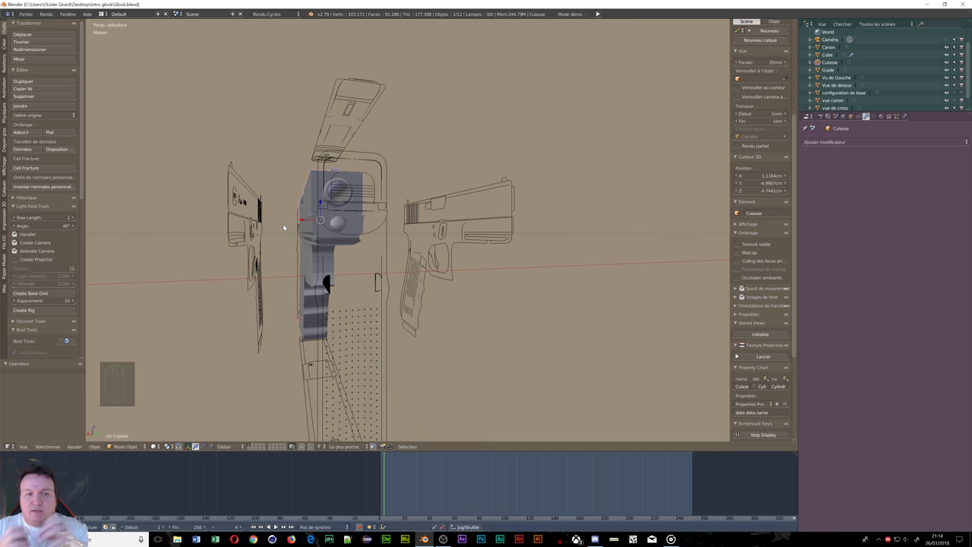
scroll(up, 3)
drag(264, 234, 436, 190)
scroll(up, 3)
scroll(up, 3)
Step: Navigate back in close to the pistol and orbit under the grip toward the frame object
drag(435, 194, 144, 88)
scroll(up, 3)
scroll(down, 3)
drag(152, 79, 150, 62)
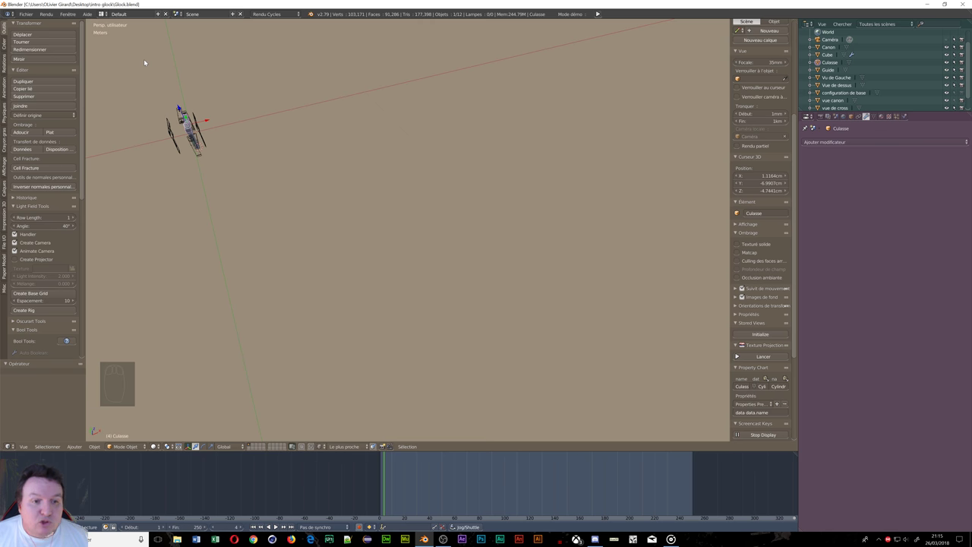
drag(329, 195, 420, 208)
drag(503, 177, 408, 173)
middle_click(414, 173)
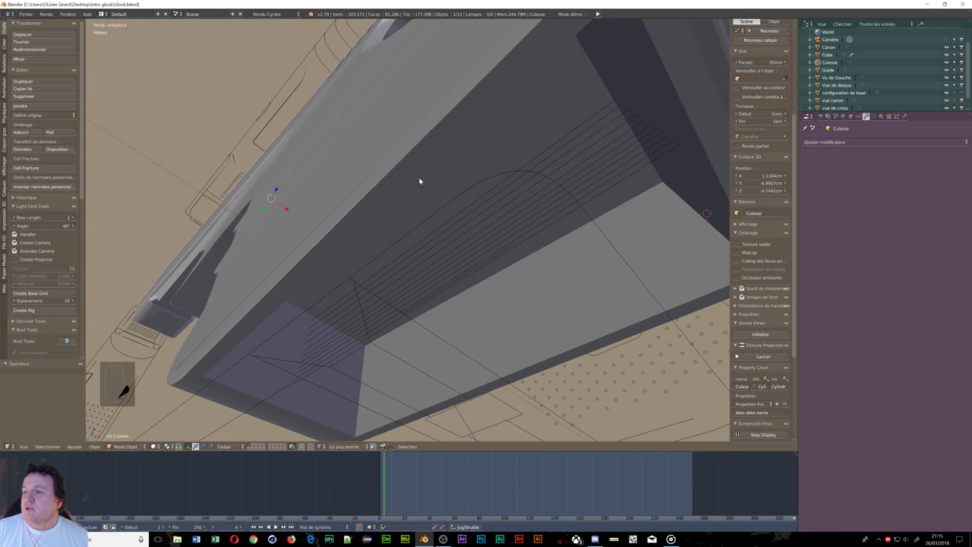
drag(405, 287, 356, 262)
Step: View the grip in orthographic front view with wireframe shading and bring up the mode pie menu
drag(356, 262, 438, 256)
drag(418, 238, 441, 256)
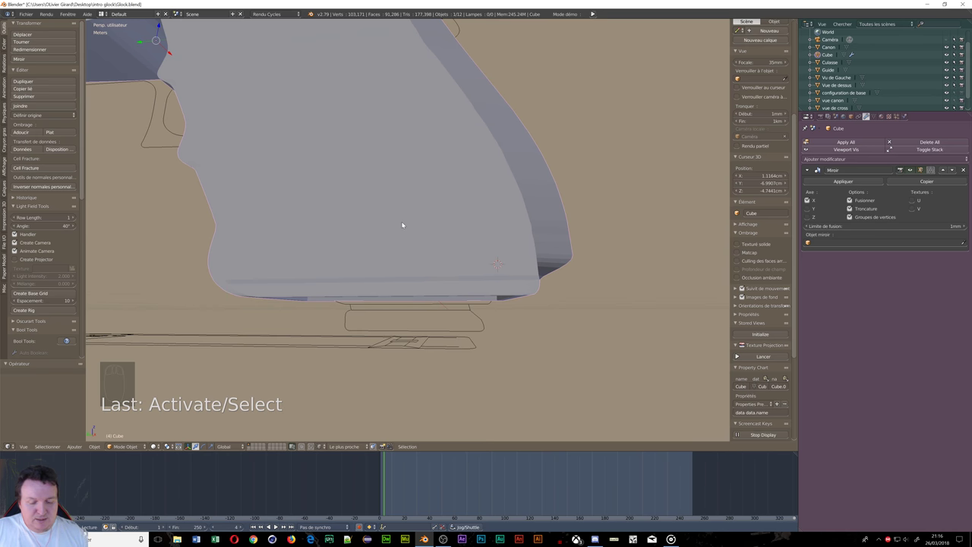
key(KP_5)
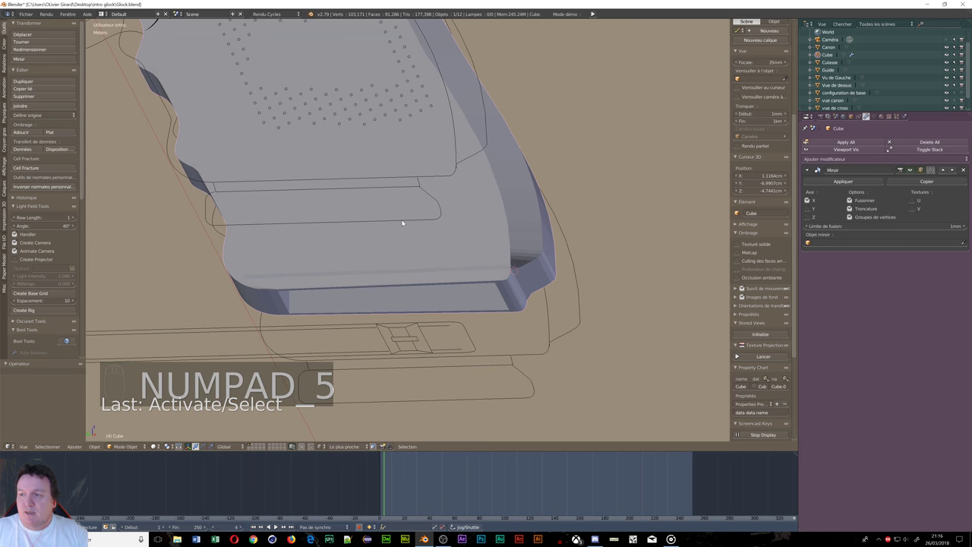
key(KP_1)
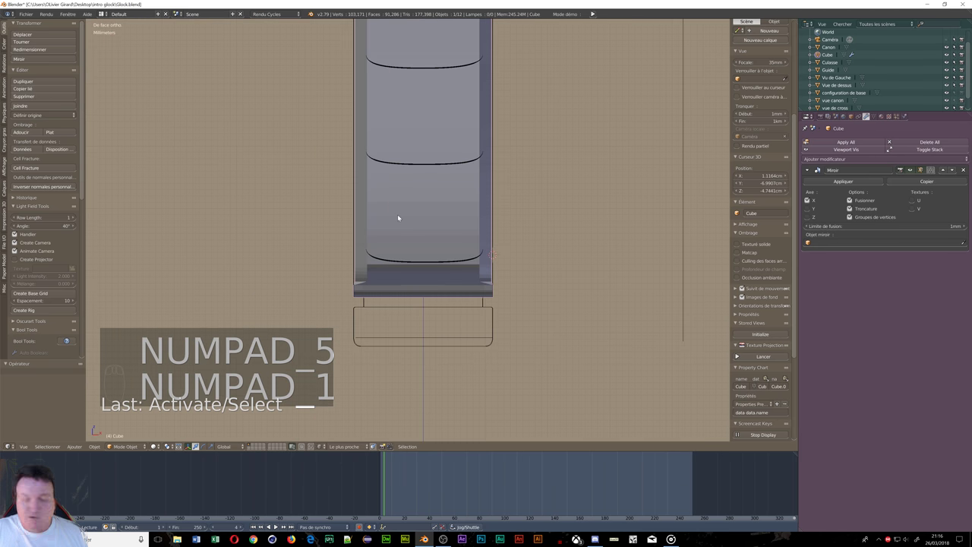
key(z)
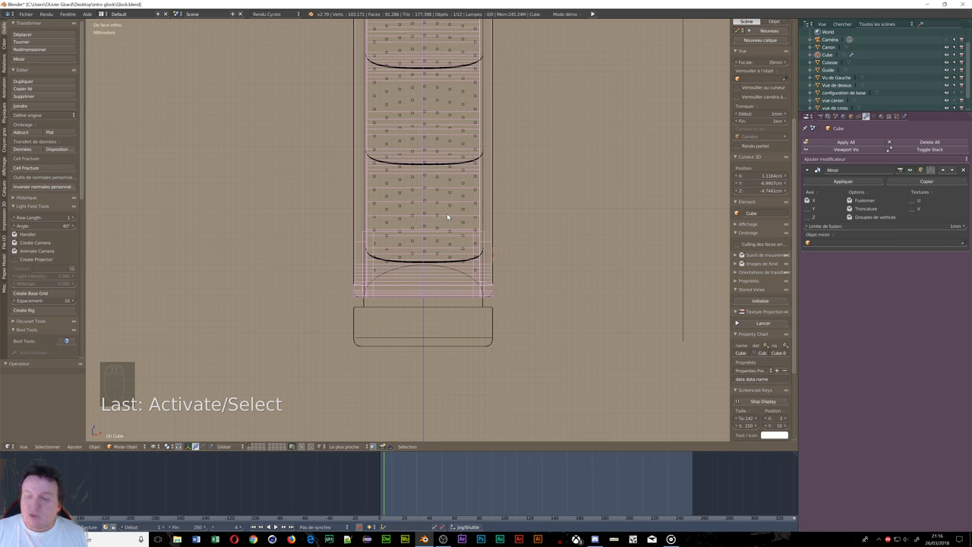
key(Tab)
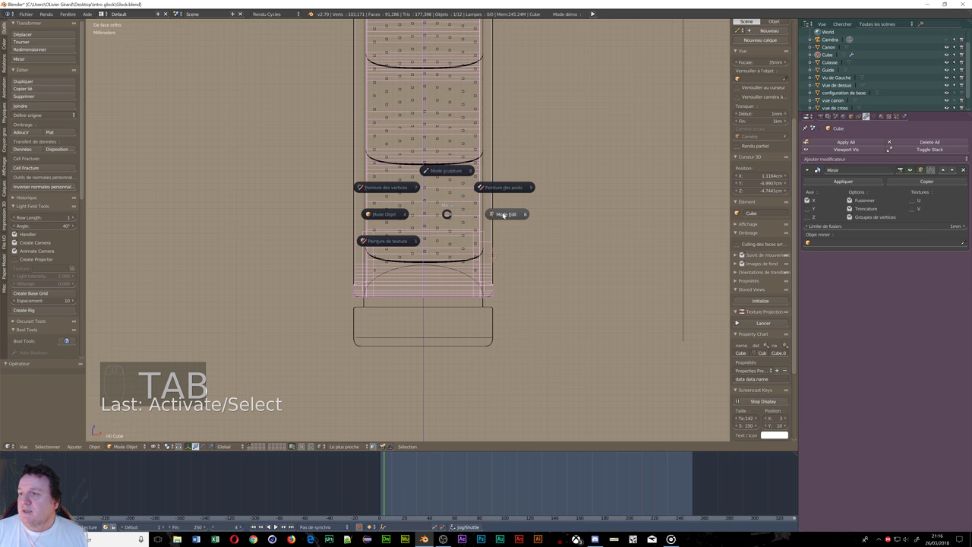
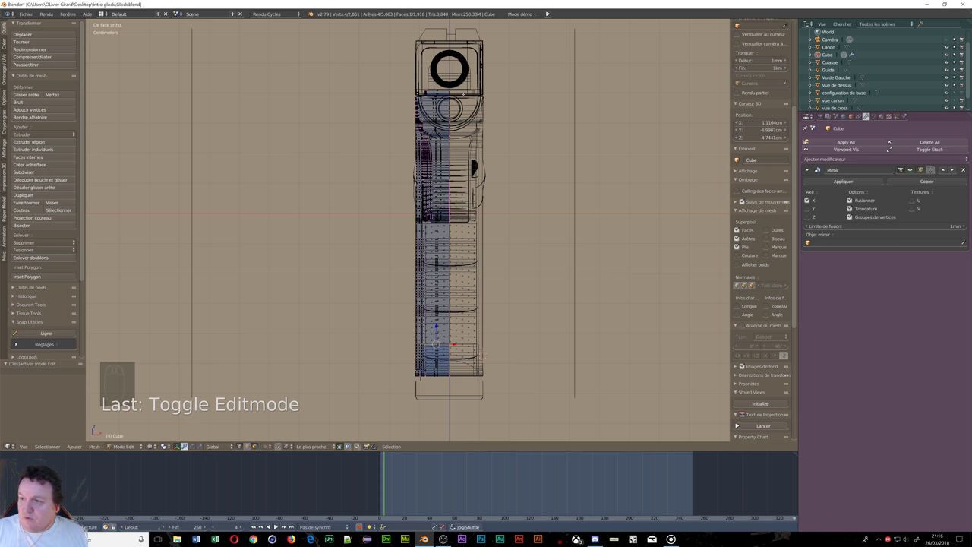
Step: Deselect all frame geometry, start a box selection and switch to the side view
key(a)
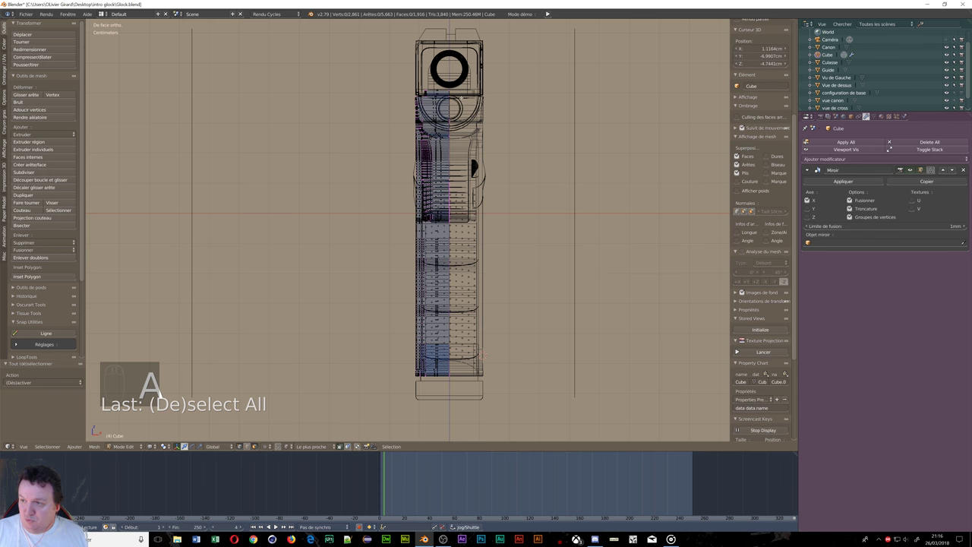
key(b)
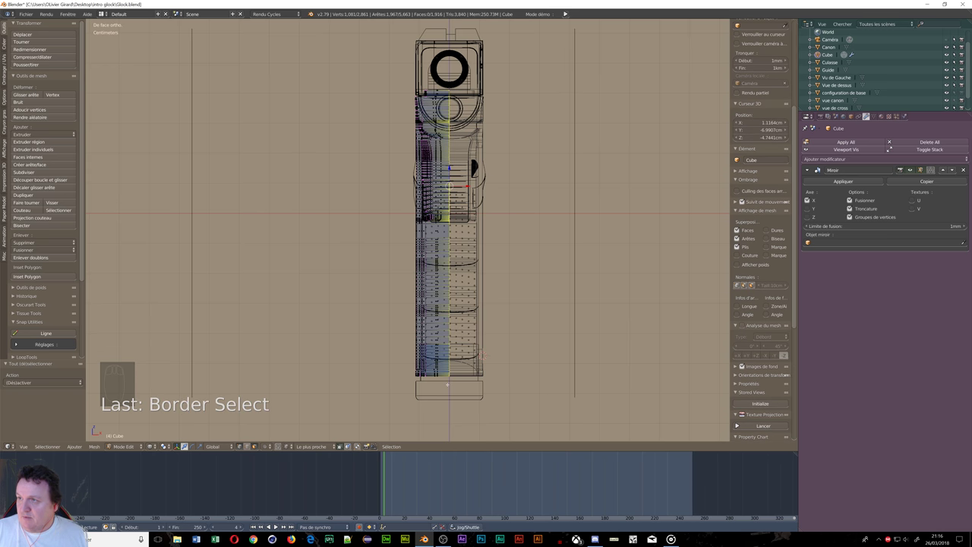
key(KP_3)
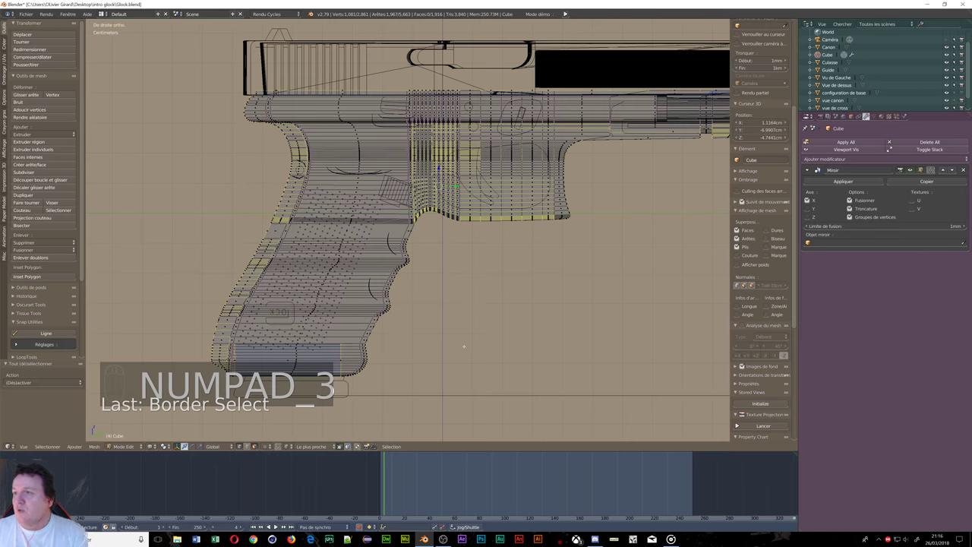
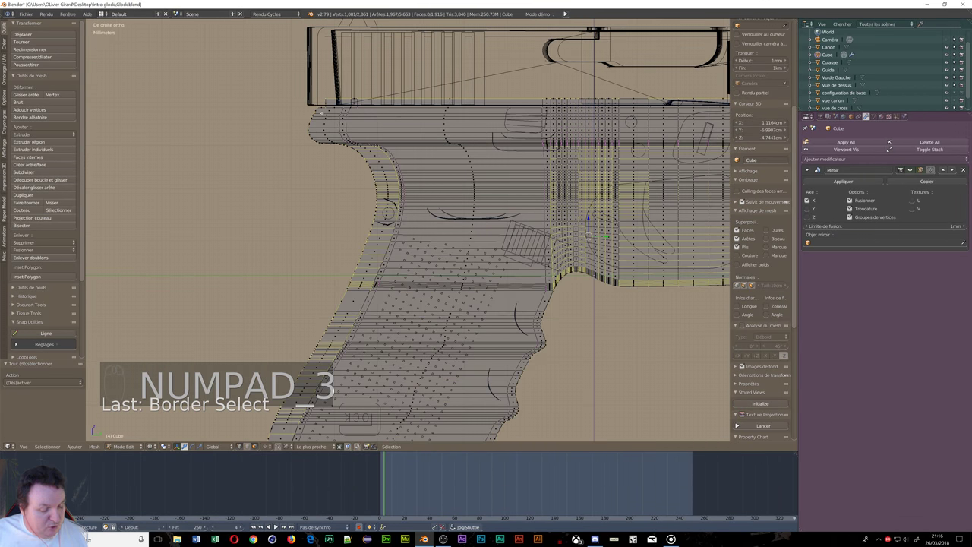
Step: Adjust the vertex selection to a band of 792 vertices around the grip
key(c)
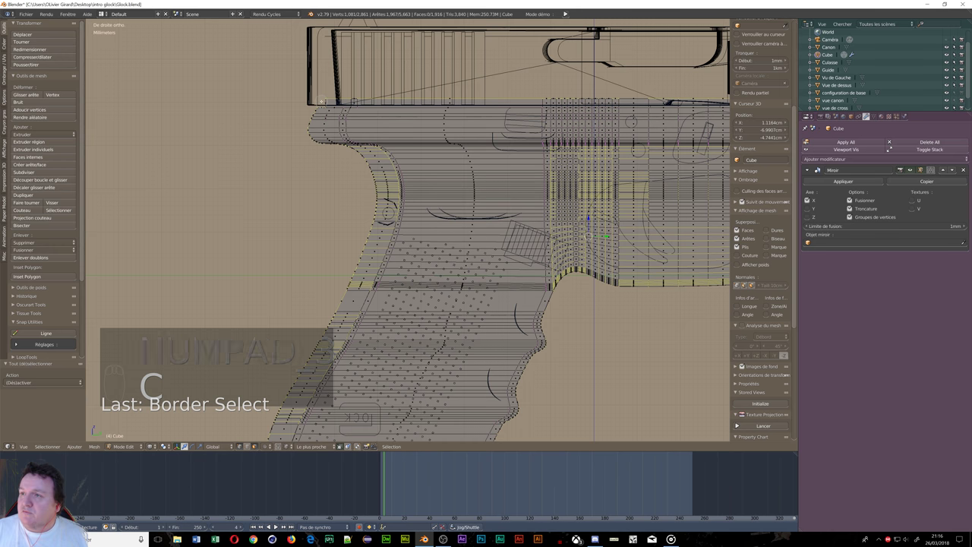
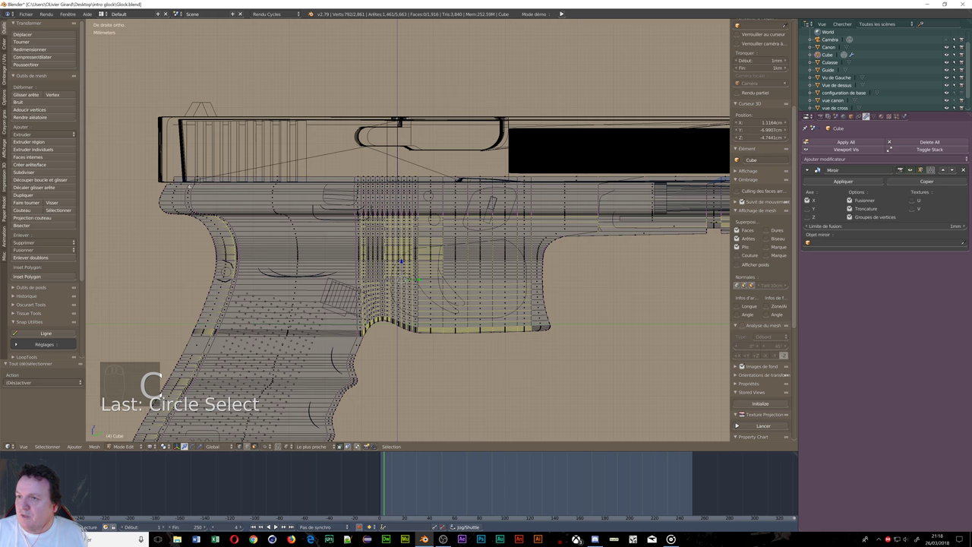
Step: Delete the selected band of vertices, leaving 2,069 in the frame mesh
key(x)
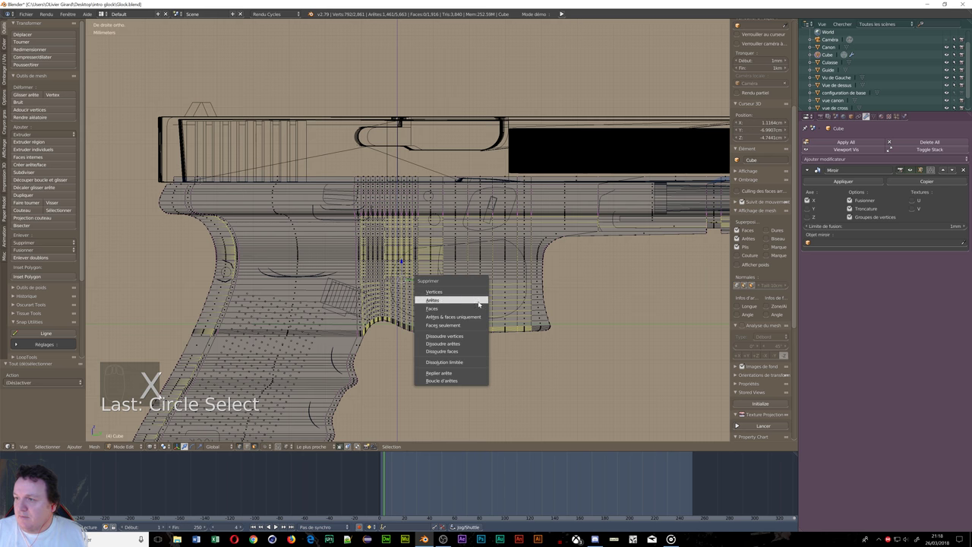
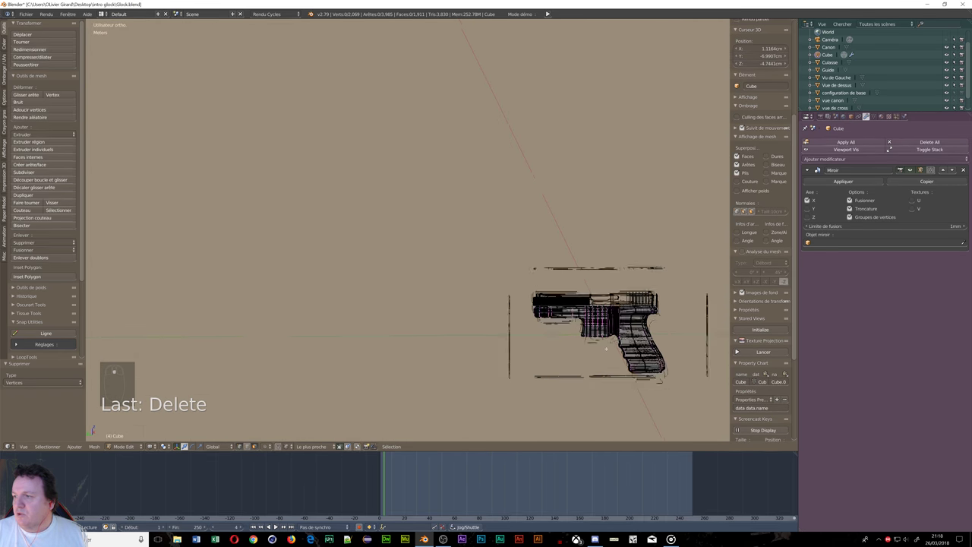
scroll(up, 3)
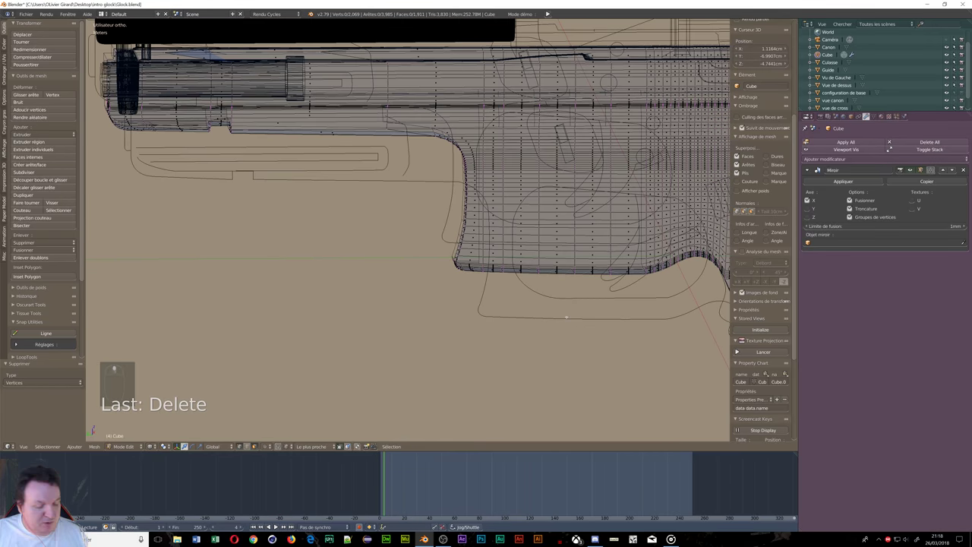
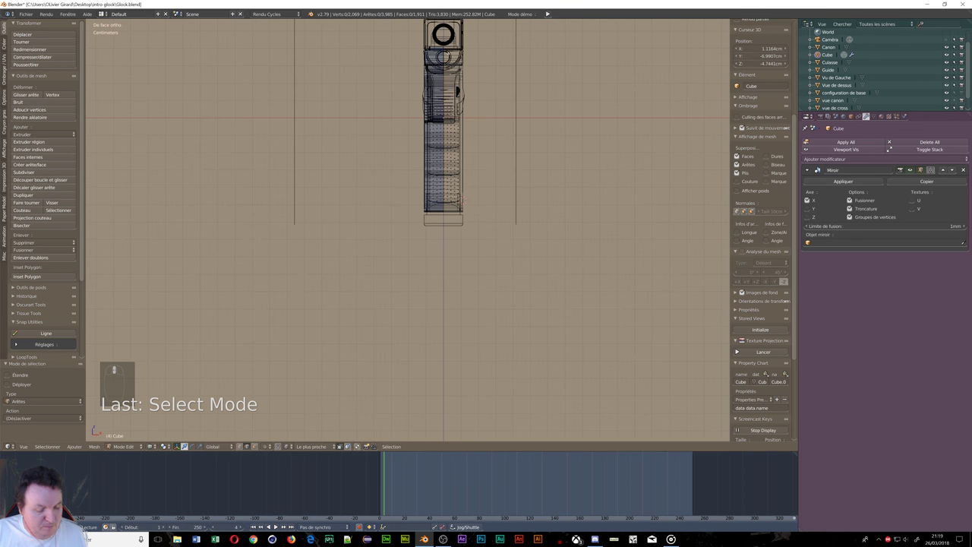
Step: Box-select 289 vertices along the frame's edges and view the frame from the side
key(b)
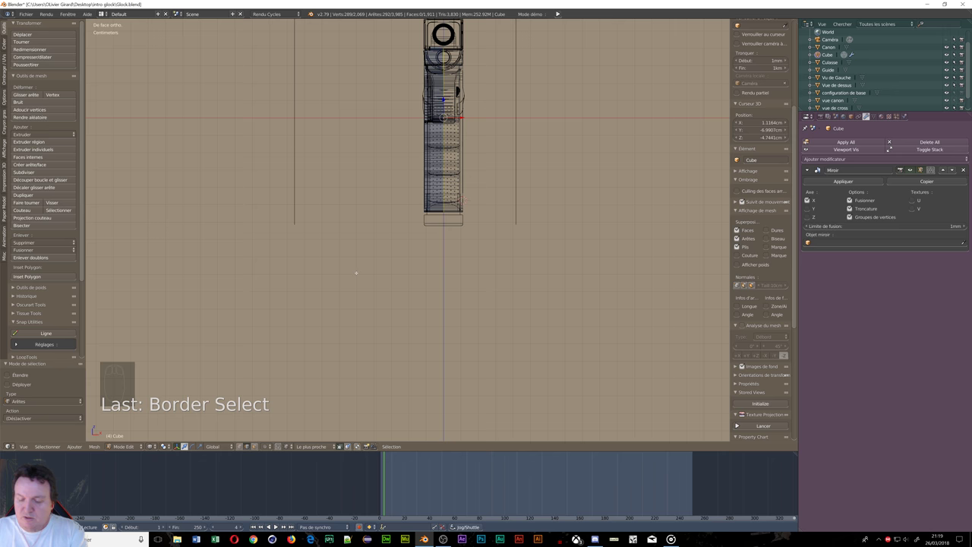
key(KP_3)
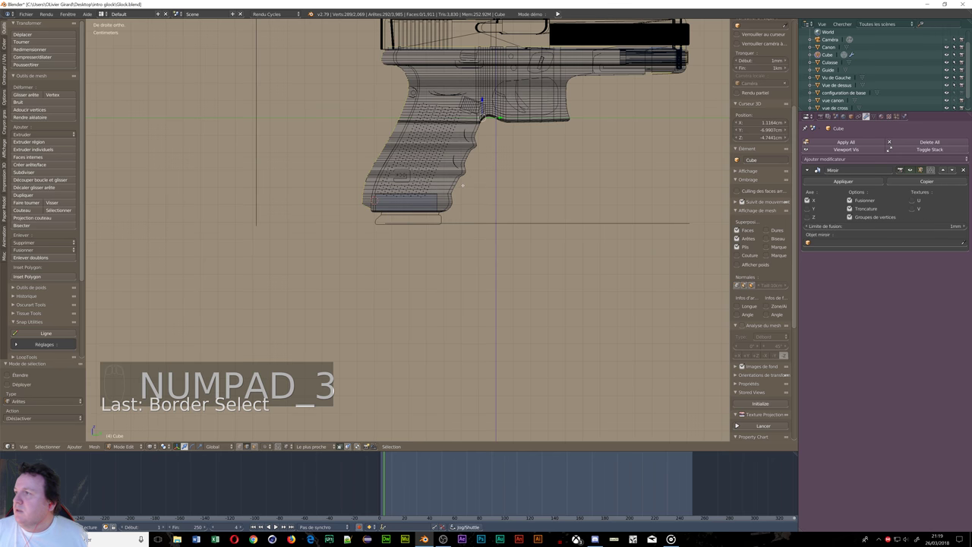
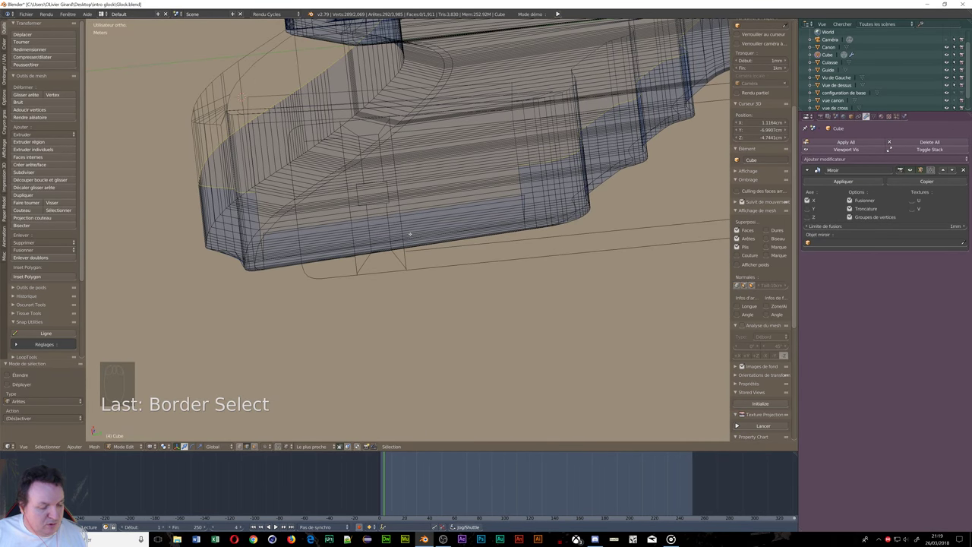
Step: Bring up the viewport shading choices over the grip stippling
key(z)
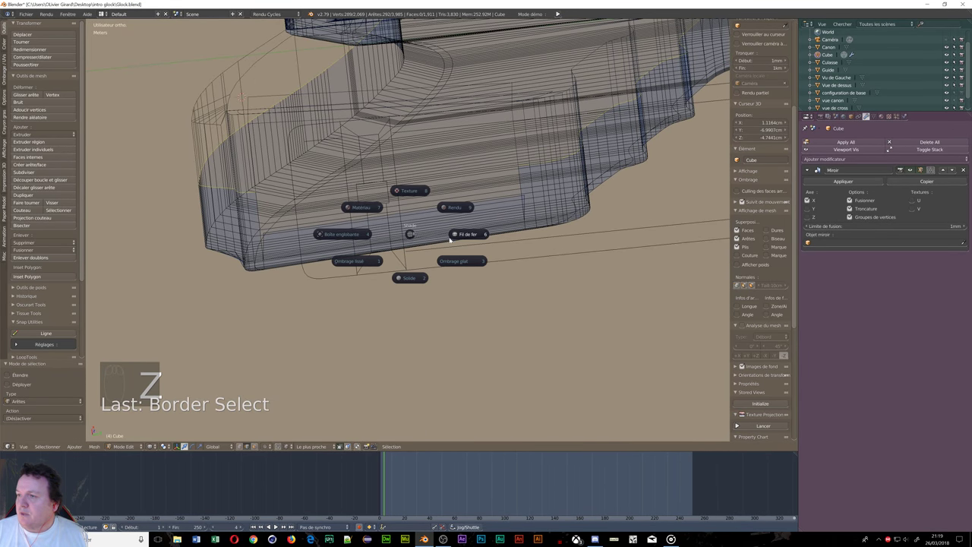
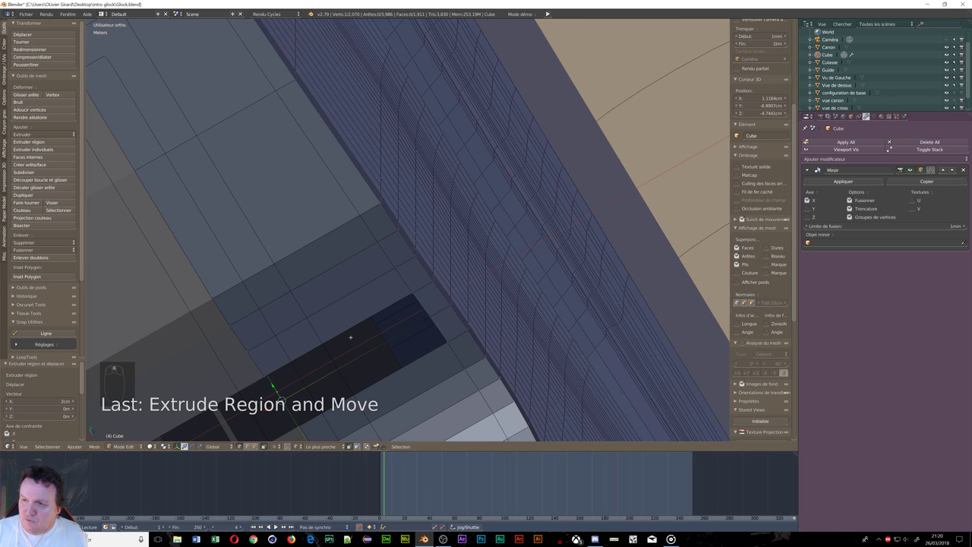
Step: Bring up the mode pie menu to return the Cube to Object Mode
key(ctrl+Tab)
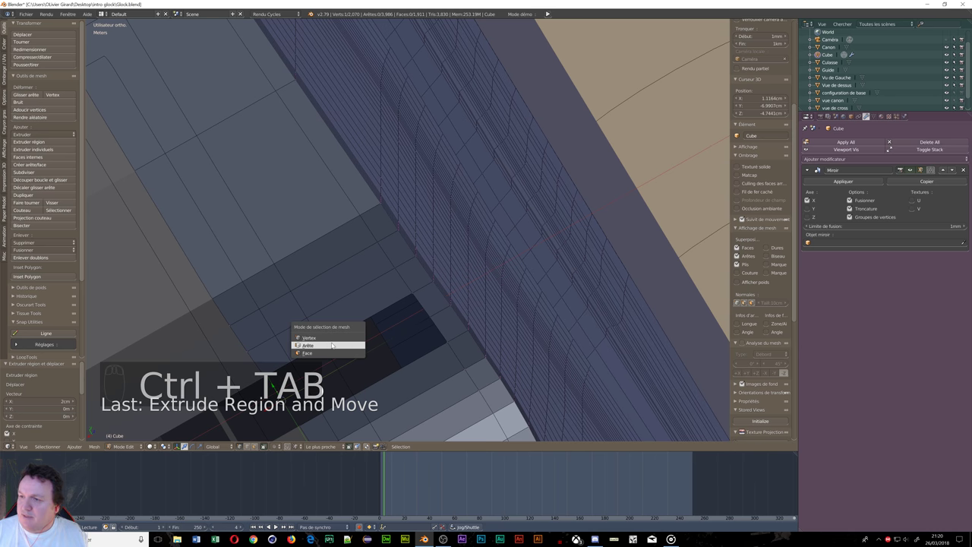
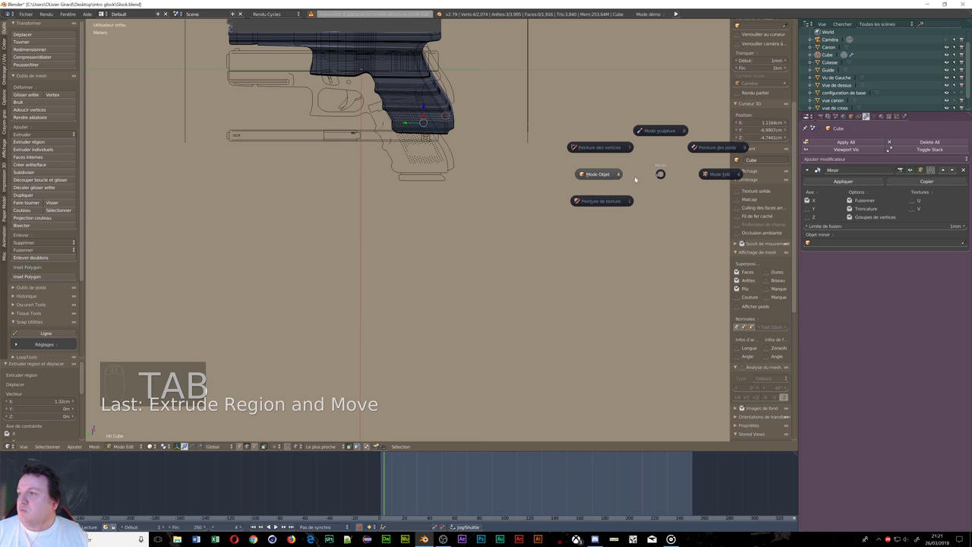
Step: Frame the Vu de Gauche reference's grip outlines up close in side view
drag(843, 184, 359, 85)
drag(359, 85, 364, 82)
key(KP_3)
drag(364, 79, 425, 209)
drag(426, 209, 424, 209)
drag(426, 207, 394, 127)
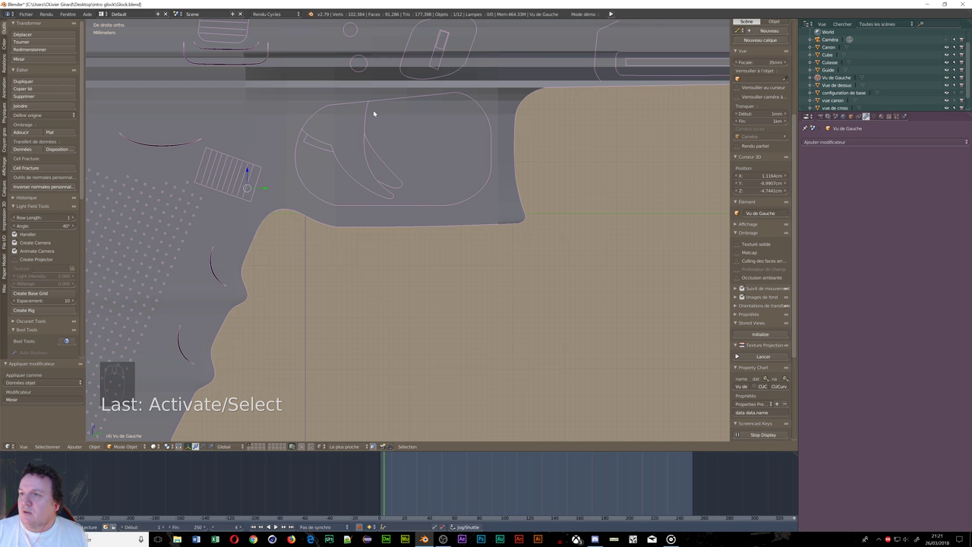
drag(379, 113, 382, 102)
Step: Separate the outline copy into Vu de Gauche.001 and begin editing that new object
key(Tab)
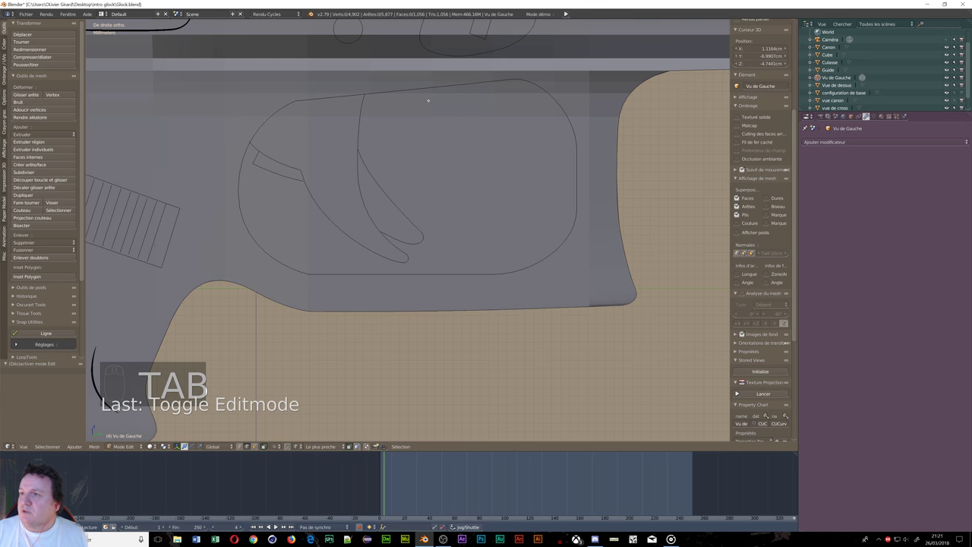
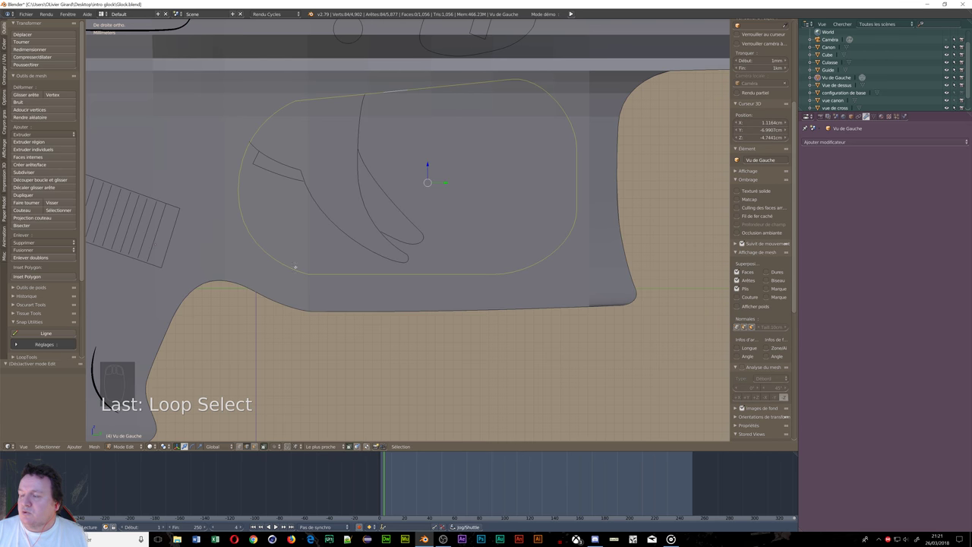
key(p)
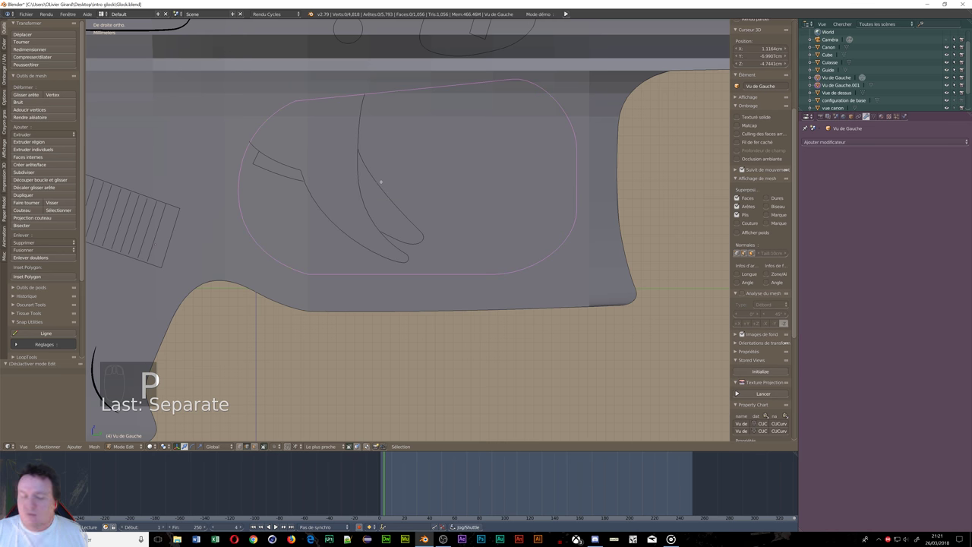
key(Tab)
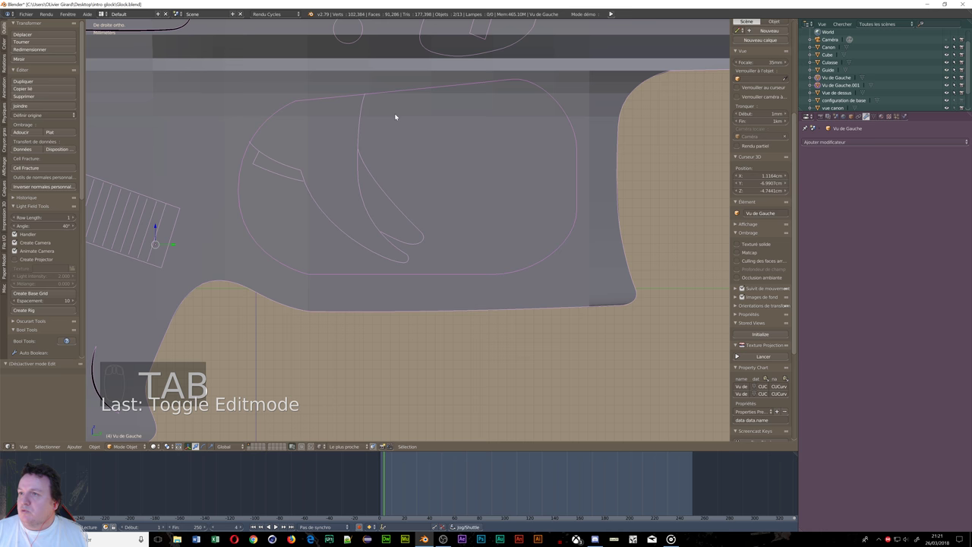
drag(436, 90, 461, 154)
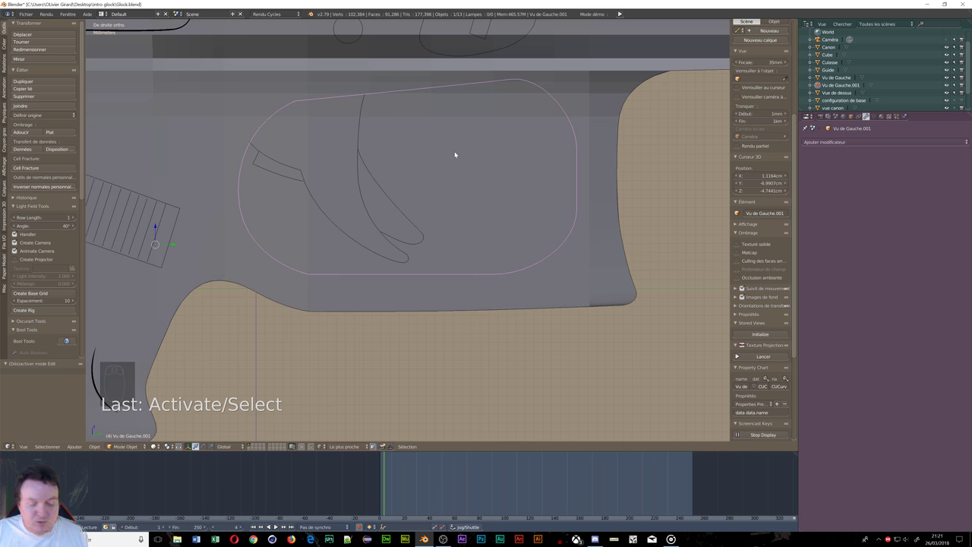
key(Tab)
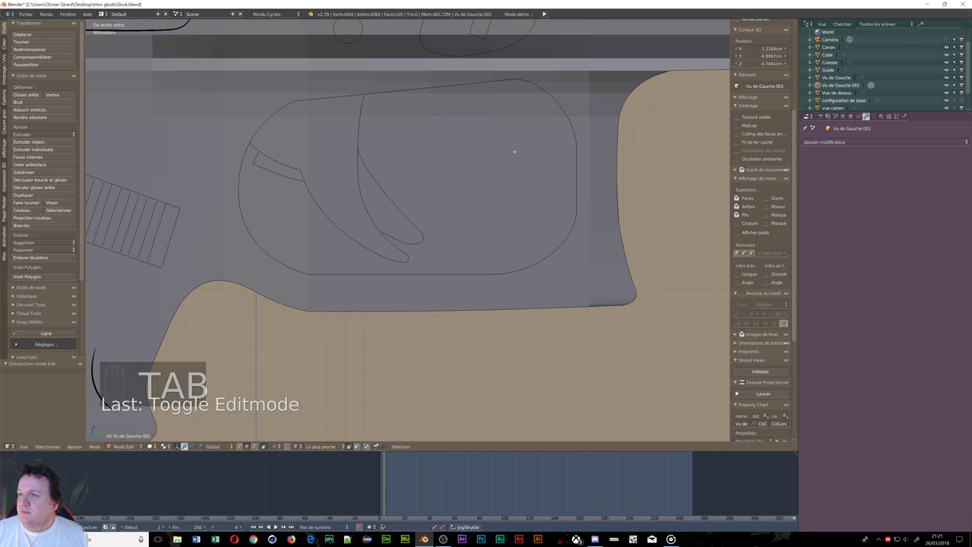
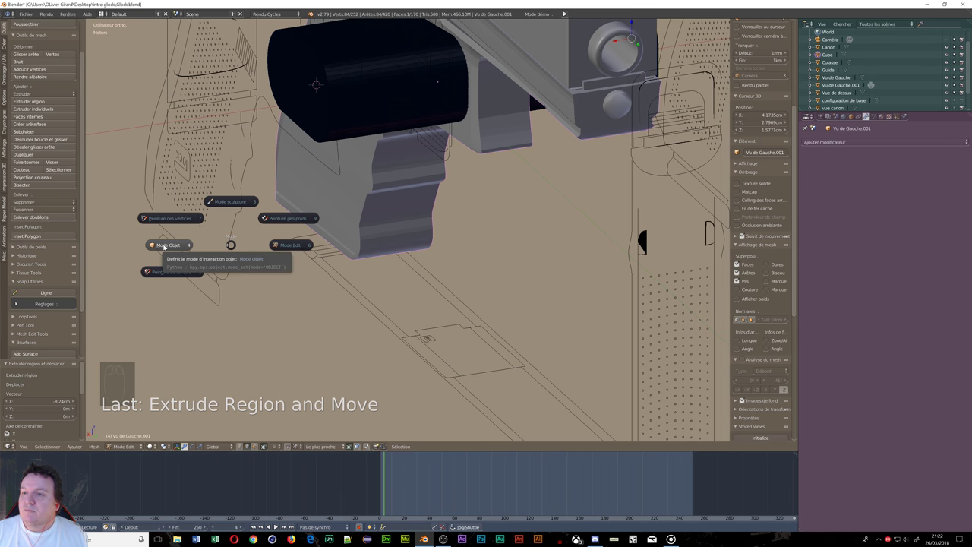
Step: Orbit around the new block, enter Edit Mode on it and select all of its faces
drag(257, 210, 347, 132)
drag(347, 131, 341, 107)
middle_click(341, 107)
middle_click(346, 91)
middle_click(333, 100)
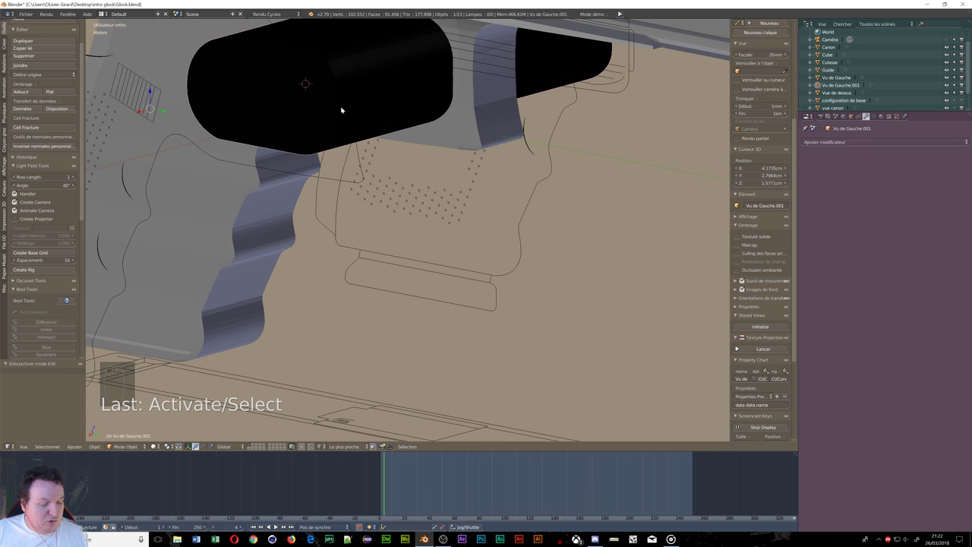
key(Tab)
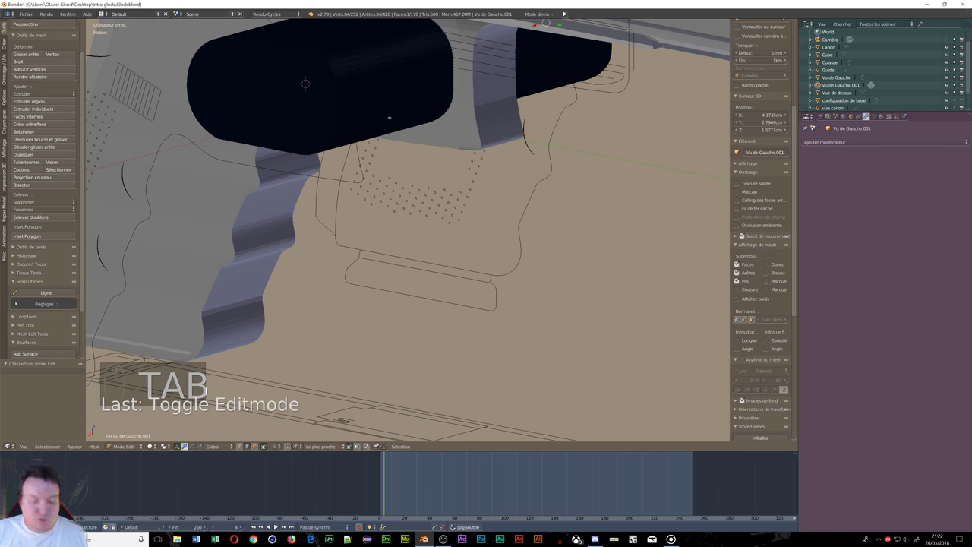
key(a)
key(a)
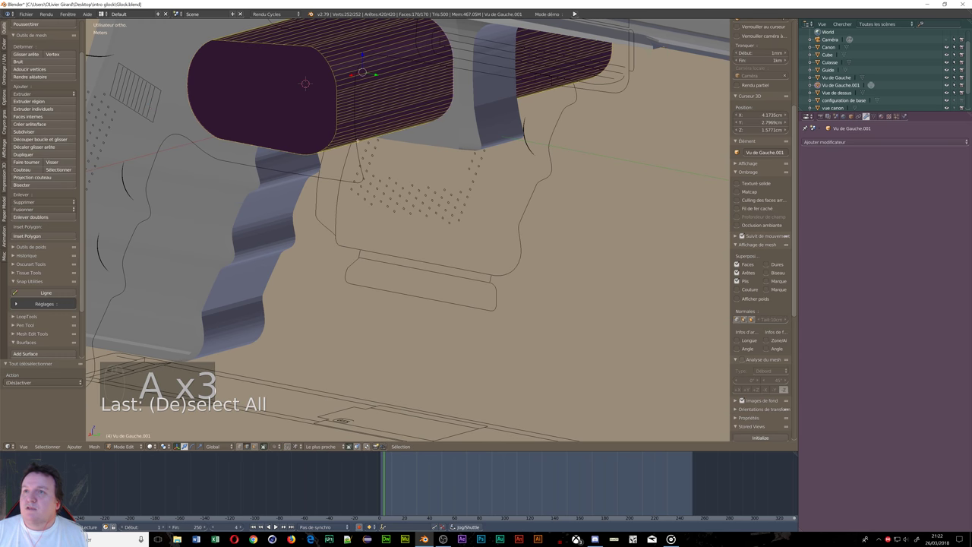
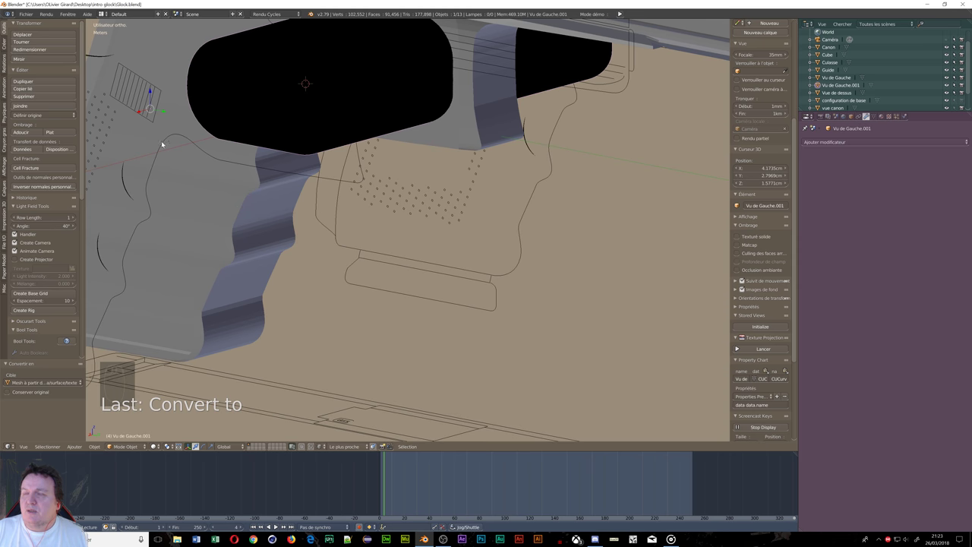
Step: Flip the direction of all the block's face normals and return to Object Mode
key(Tab)
key(Tab)
key(Tab)
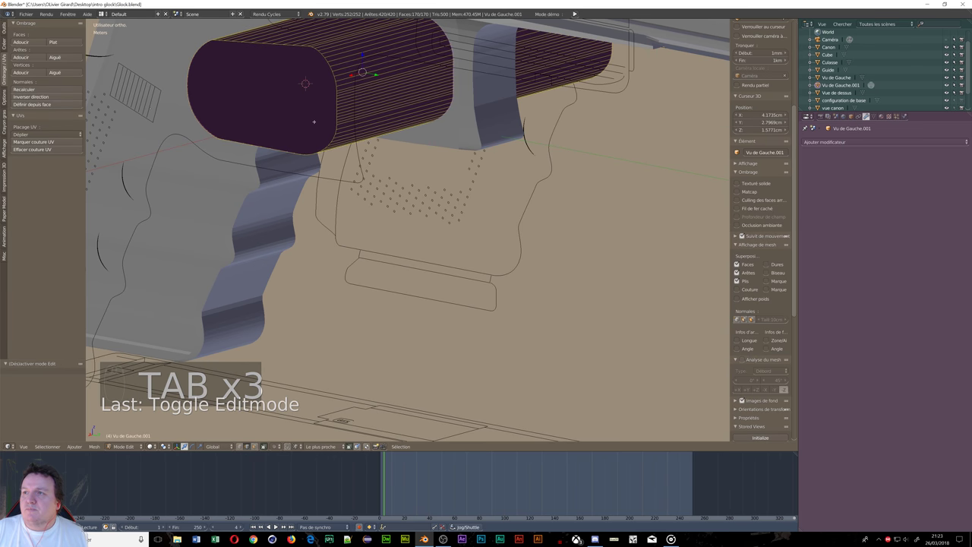
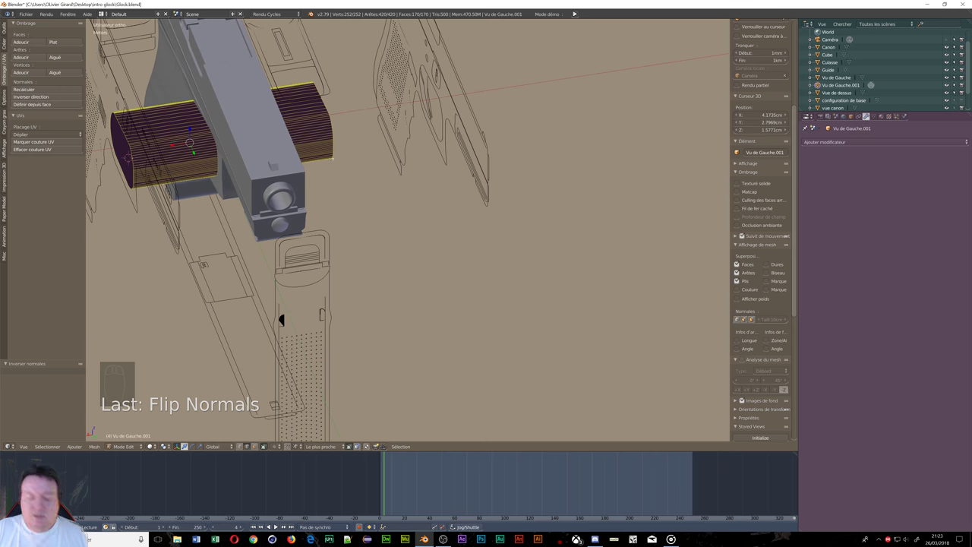
key(Tab)
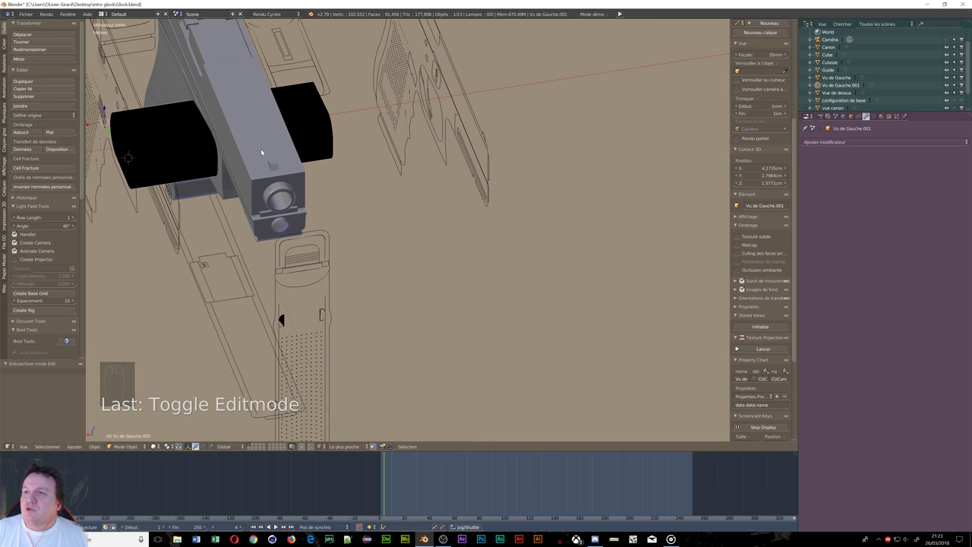
Step: Select the block then the Cube frame and cut it out with a Bool Tool Difference (BMesh solver)
drag(267, 151, 224, 185)
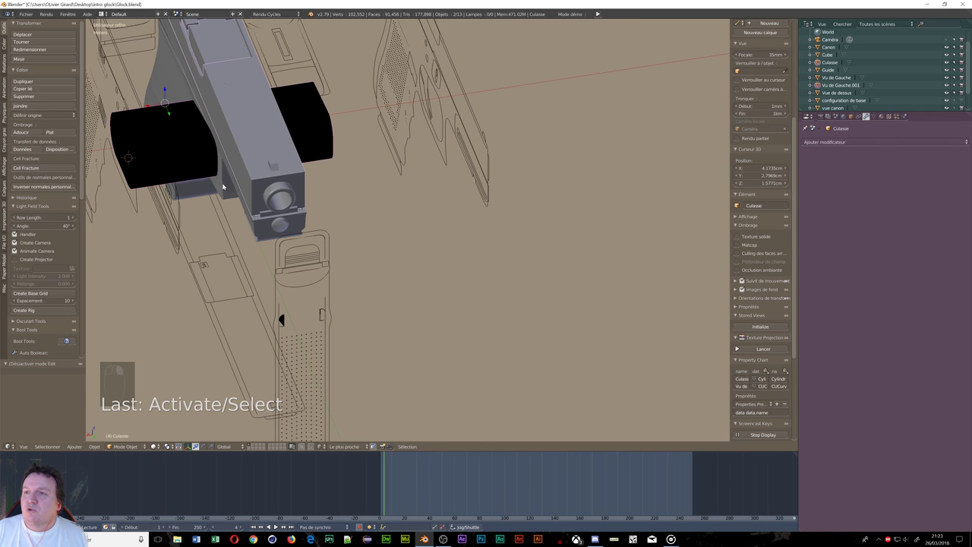
drag(225, 181, 41, 277)
drag(41, 277, 53, 302)
drag(53, 302, 196, 177)
middle_click(267, 195)
drag(196, 178, 233, 212)
drag(455, 296, 431, 260)
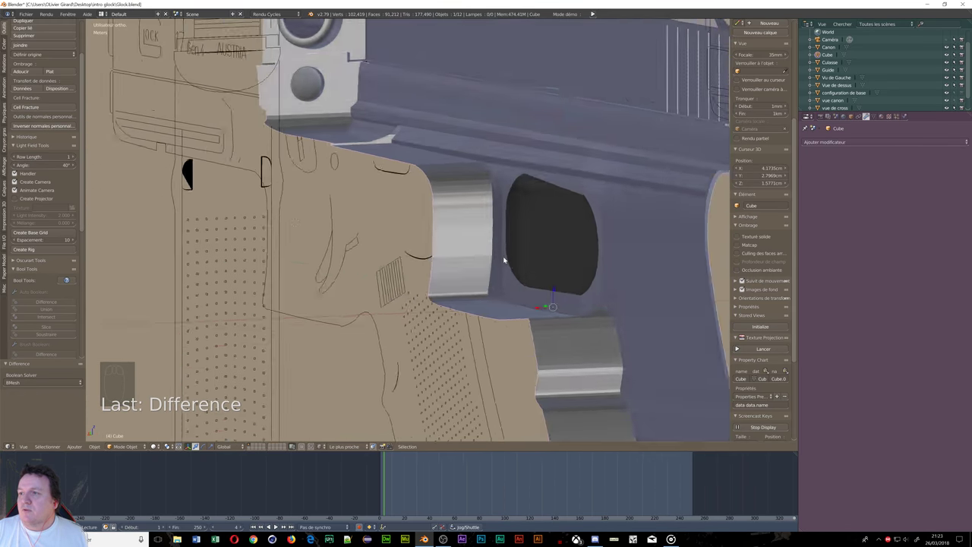
Step: Hide the slide and barrel with H so only the pistol frame remains visible
drag(529, 263, 506, 164)
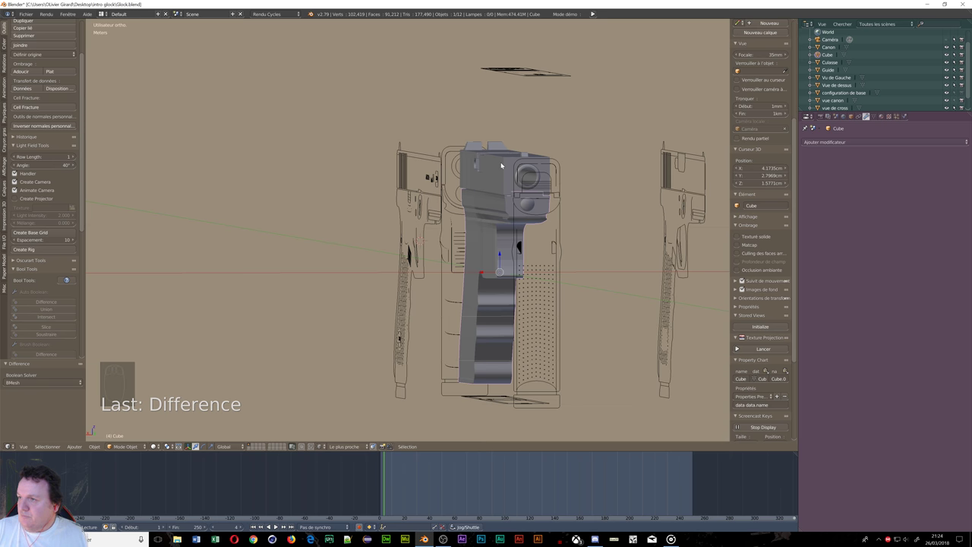
drag(507, 164, 507, 166)
key(h)
drag(509, 169, 531, 272)
key(h)
key(h)
drag(531, 273, 523, 275)
Step: Select the Cube frame and enter Edit Mode on its 3,973-vertex mesh
key(Tab)
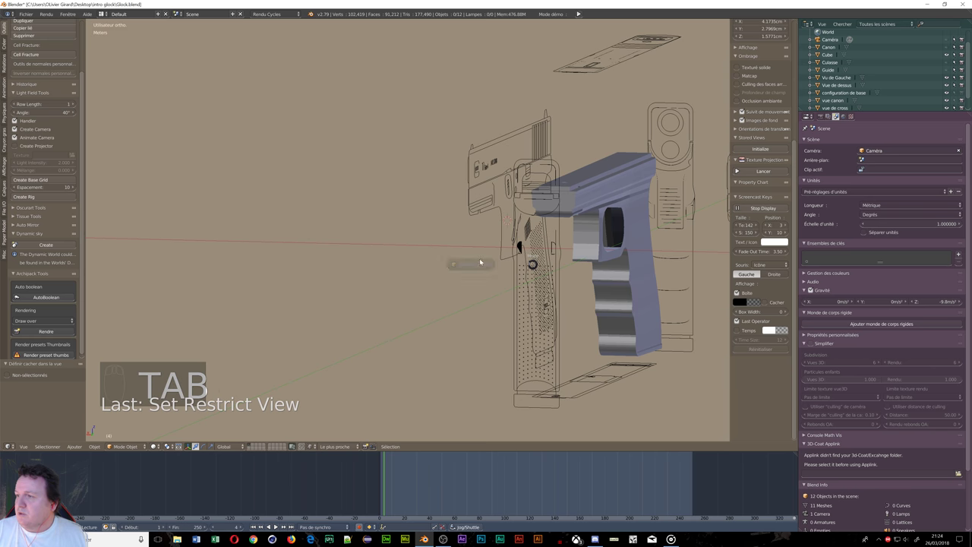
drag(606, 186, 651, 195)
key(Tab)
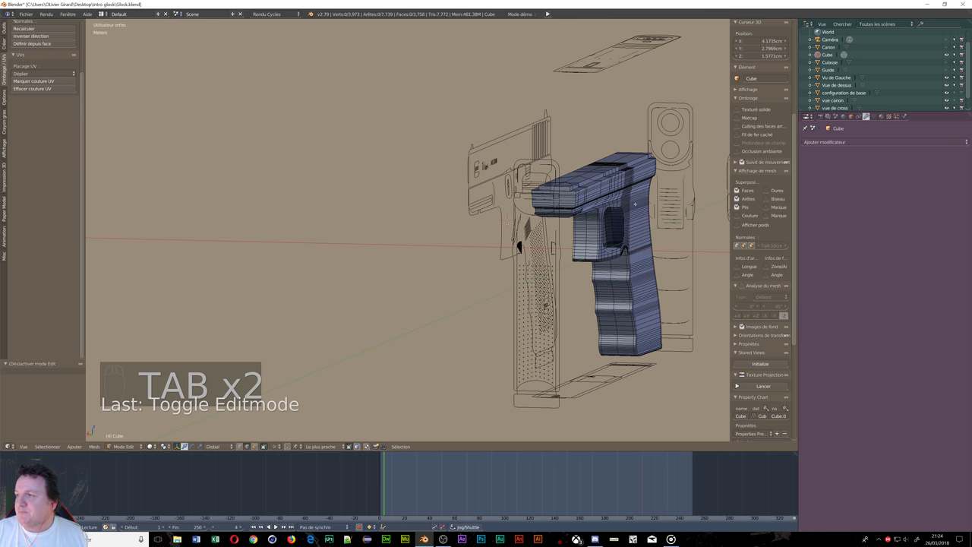
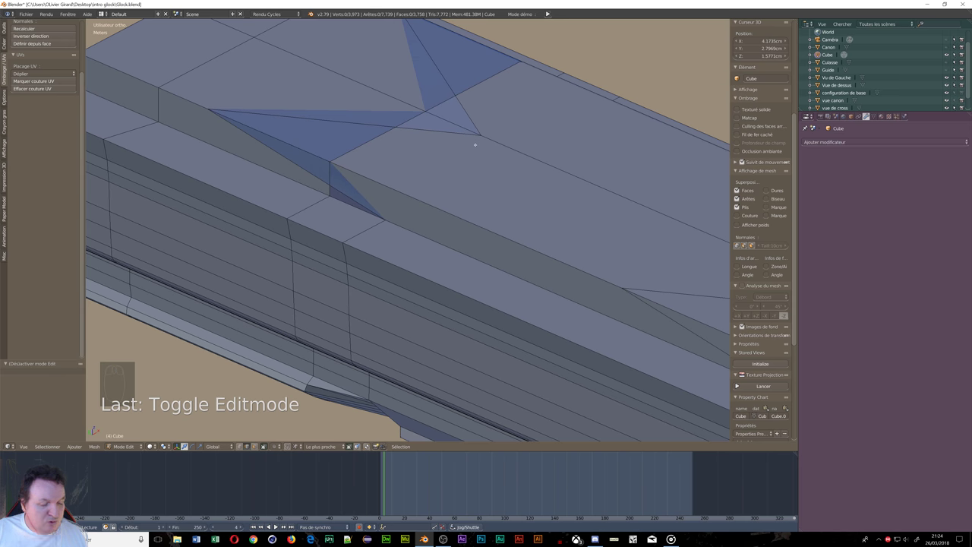
Step: Switch to vertex select and bring up the Z shading pie menu for wireframe display
key(ctrl+Tab)
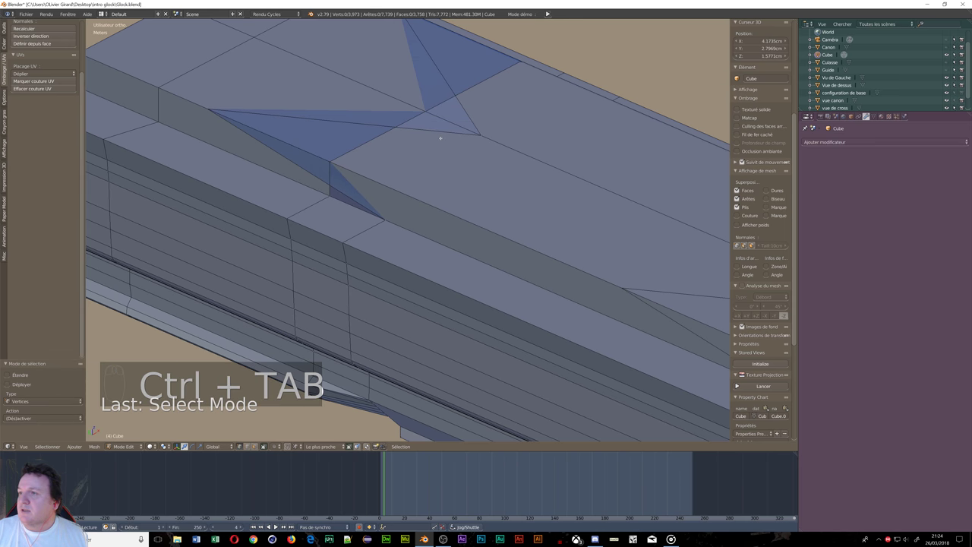
key(z)
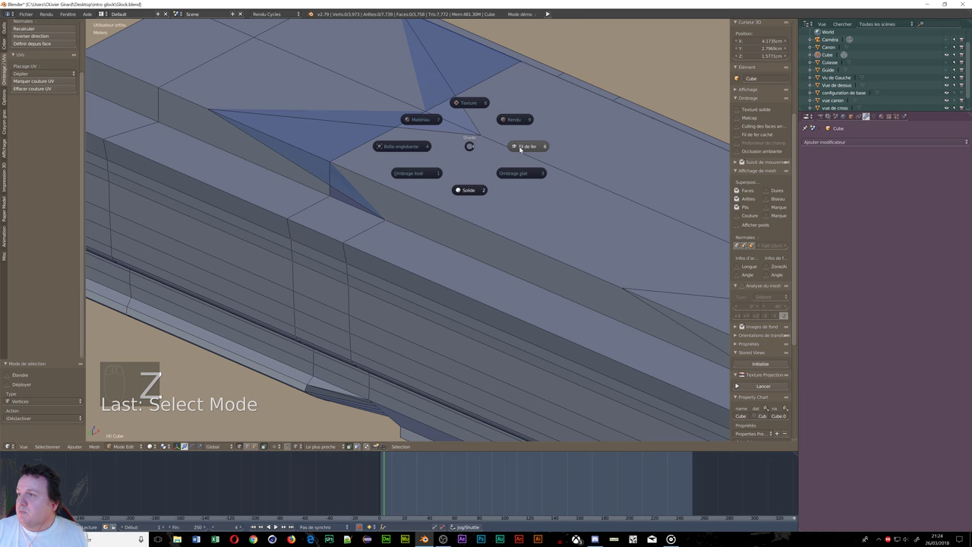
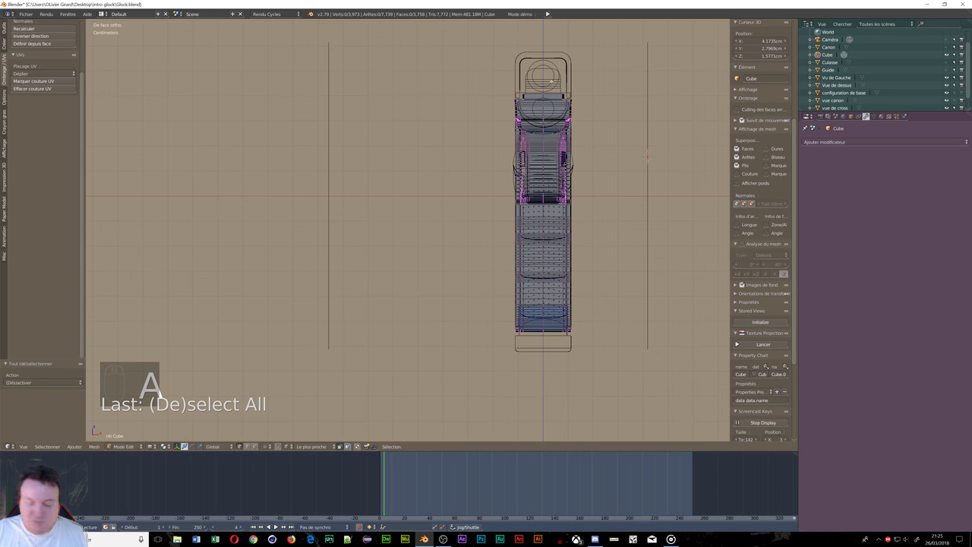
Step: Box-select and delete one half of the frame's vertices, then add a Mirror modifier on X
key(b)
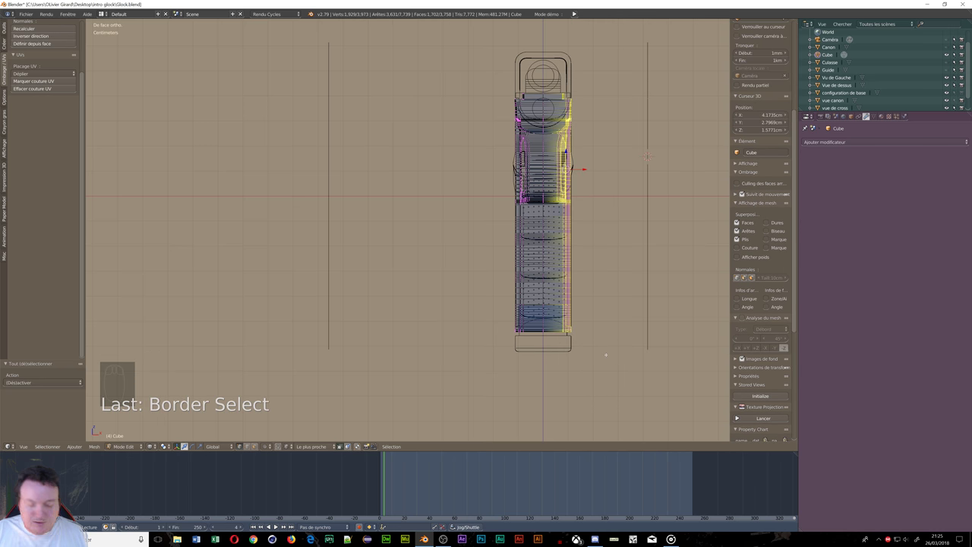
key(x)
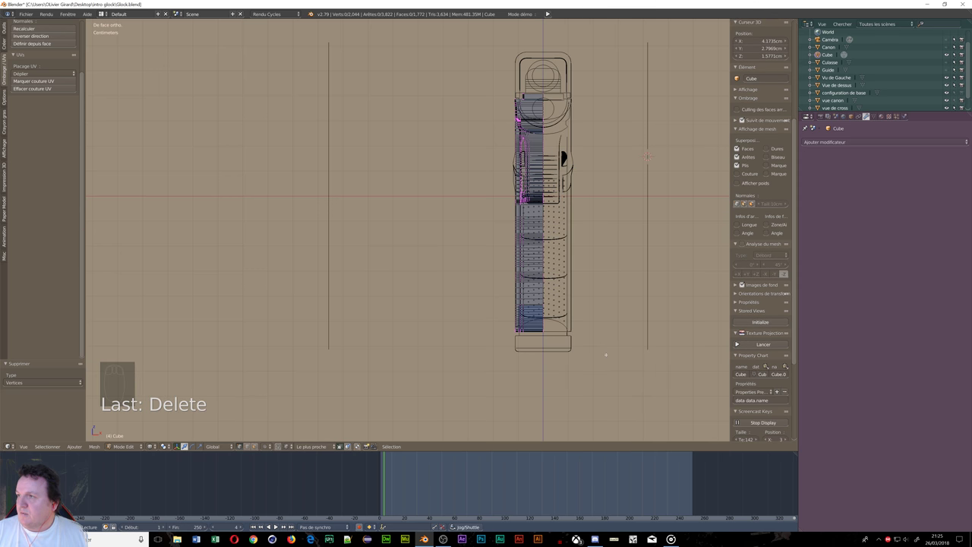
drag(856, 143, 785, 222)
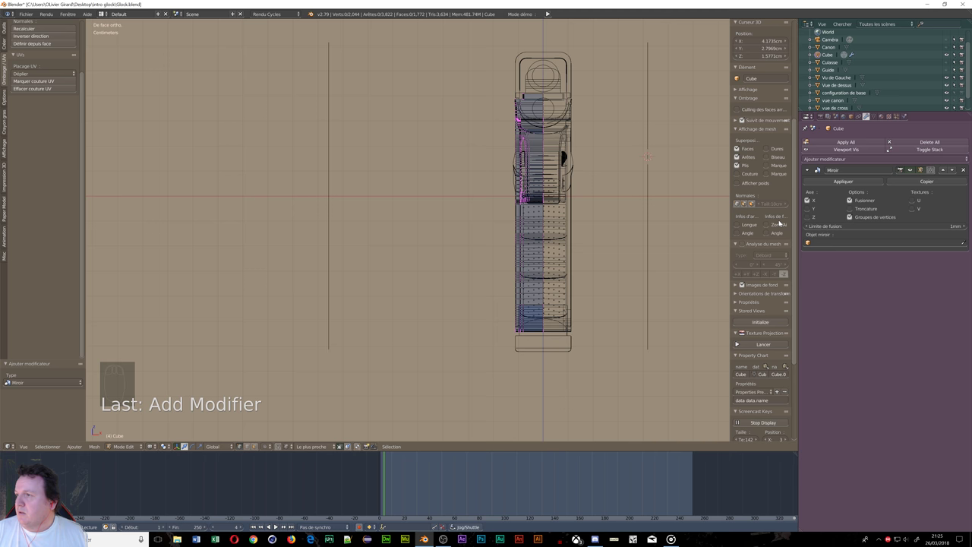
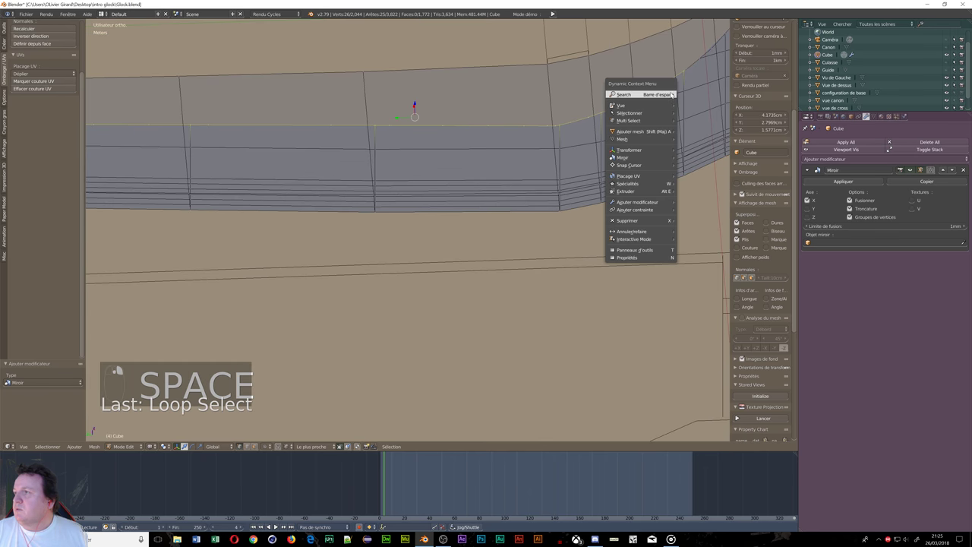
Step: Bring up the contextual mesh action list to extrude regions for the slide's top rib and front
key(space)
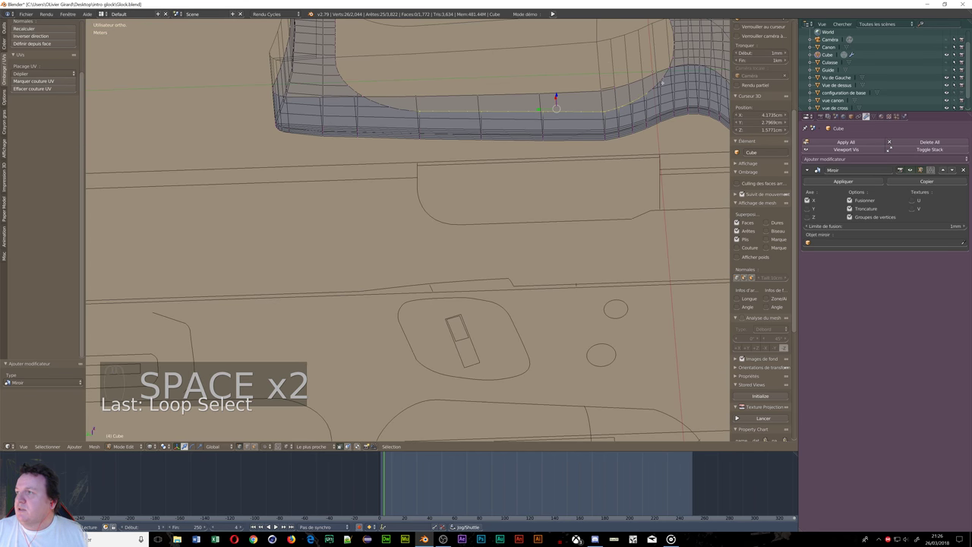
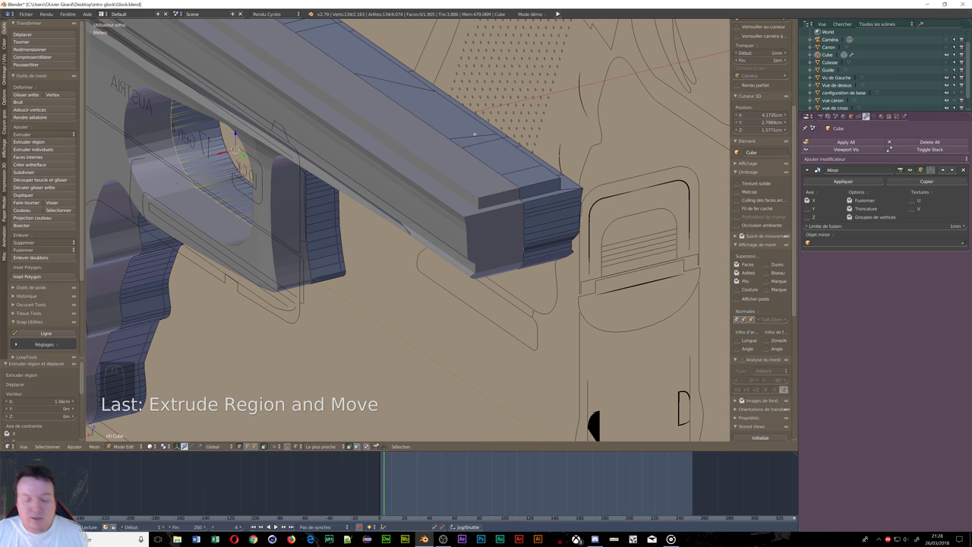
key(Tab)
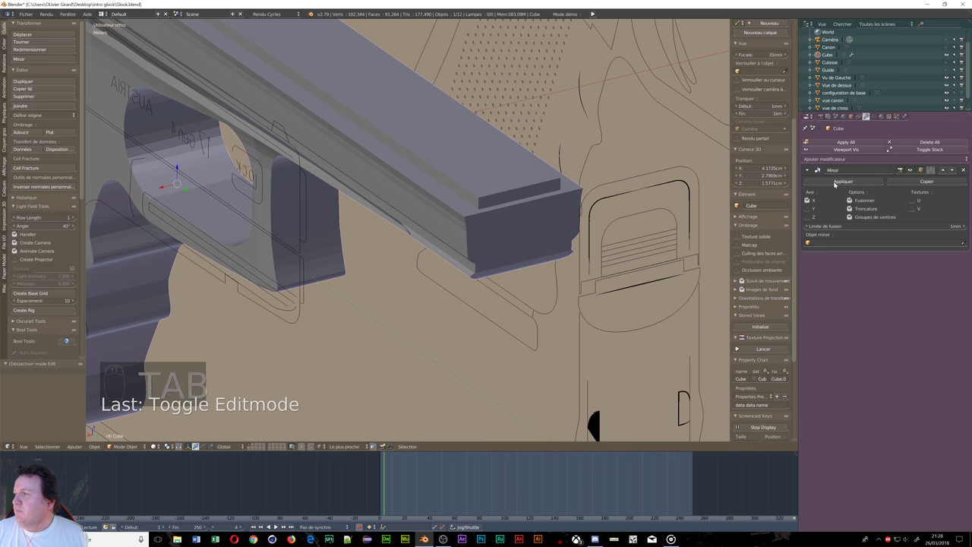
drag(839, 184, 468, 231)
drag(488, 236, 517, 195)
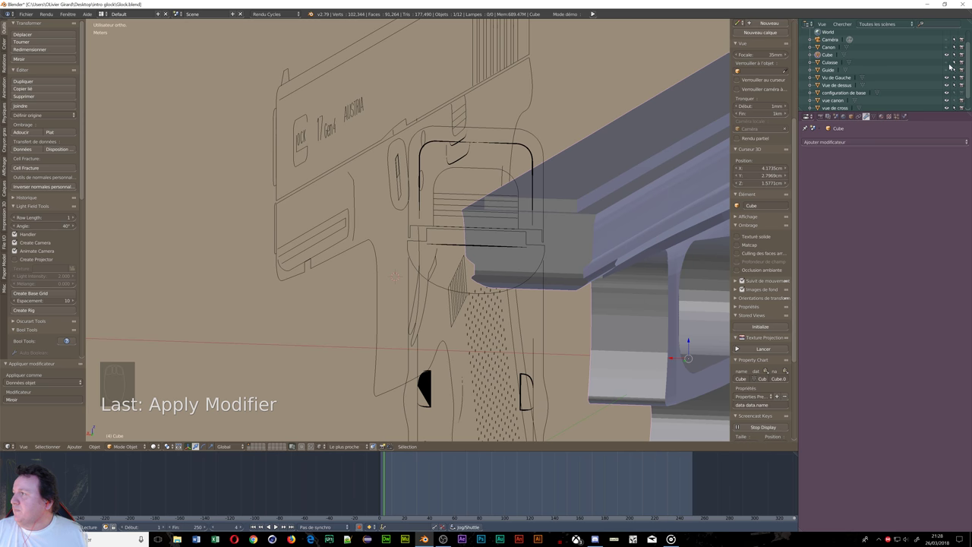
Step: Orbit and zoom in close on the slide Culasse's lower muzzle ring
drag(949, 63, 595, 201)
middle_click(630, 197)
middle_click(595, 201)
drag(589, 173, 616, 162)
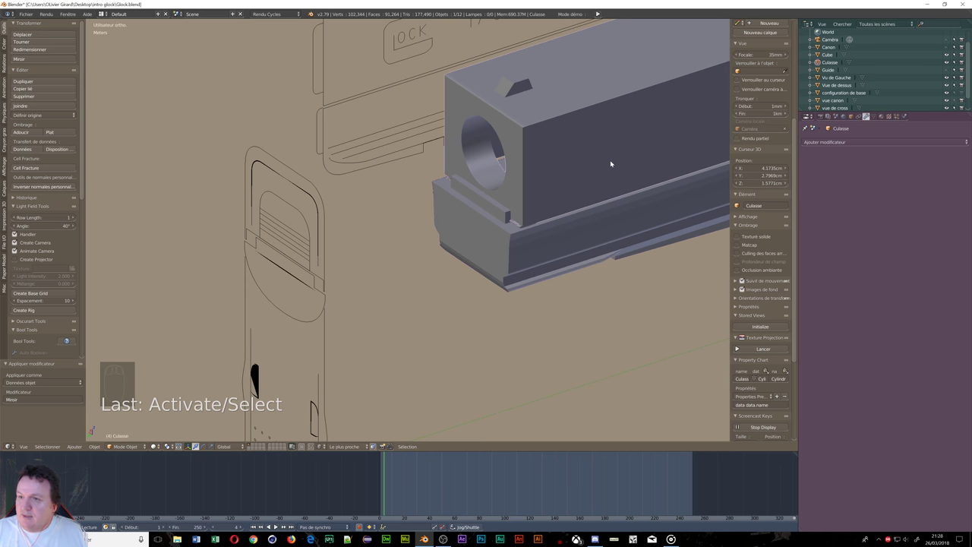
key(g)
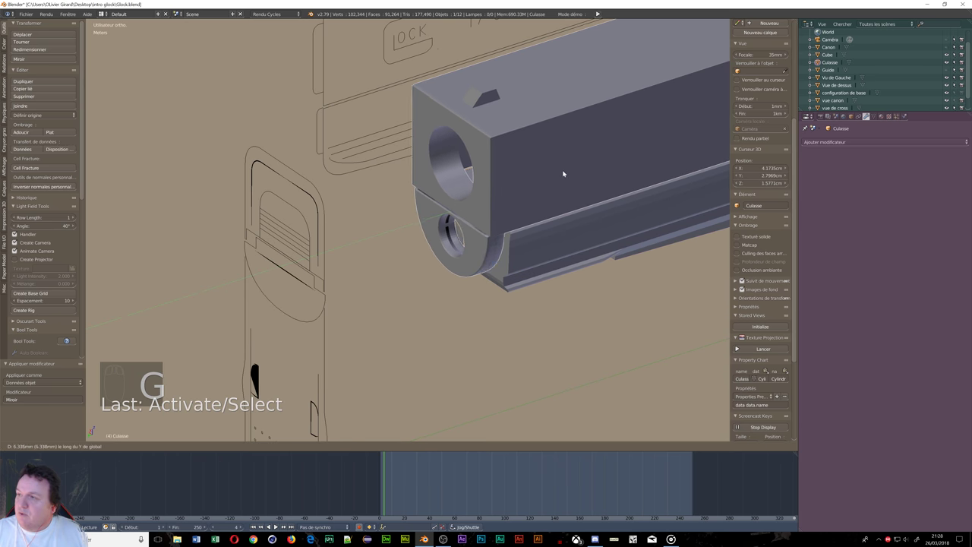
drag(598, 169, 656, 203)
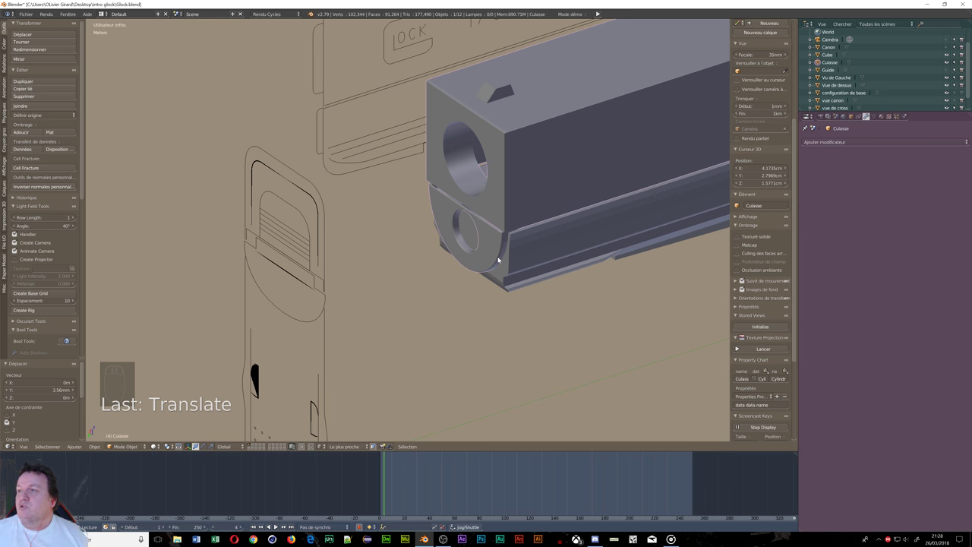
drag(499, 250, 538, 196)
Step: Enter Edit Mode on Culasse to select its front profile and barrel ring loops
key(Tab)
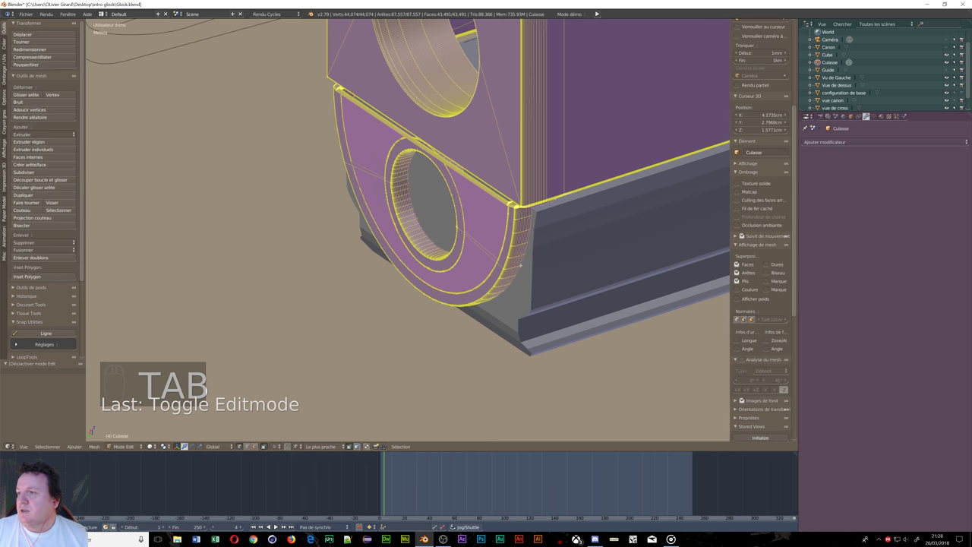
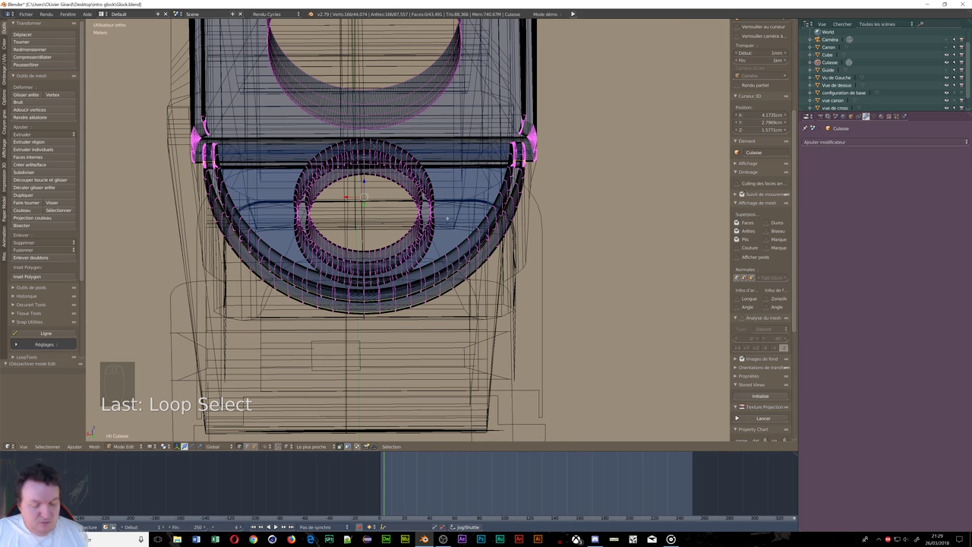
Step: Duplicate the selected front outline with Shift+D and separate it into Culasse.001, undoing an accidental hide
key(shift+d)
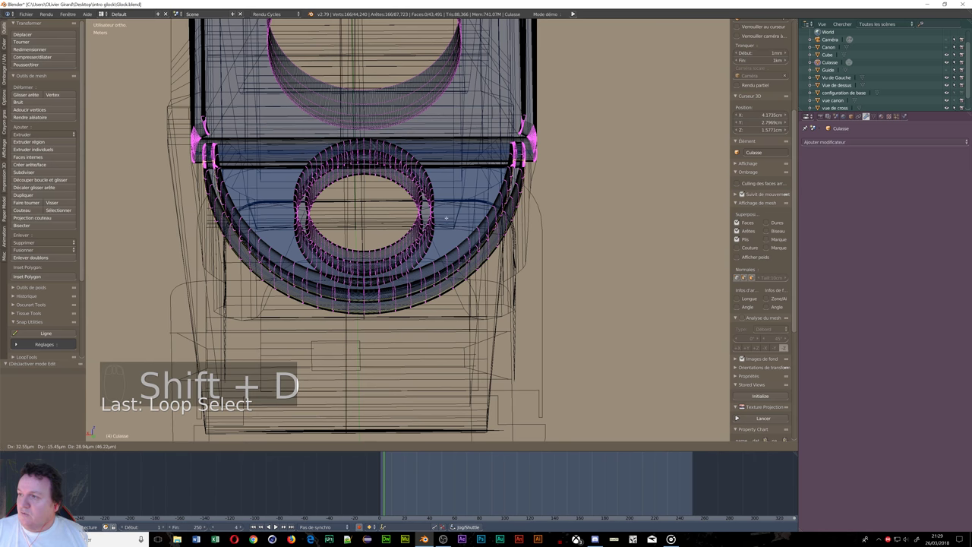
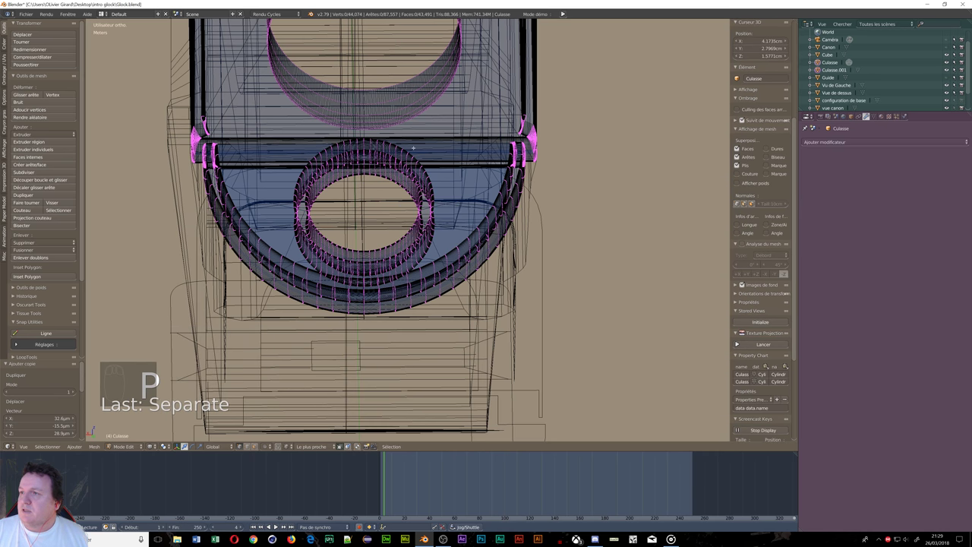
key(Tab)
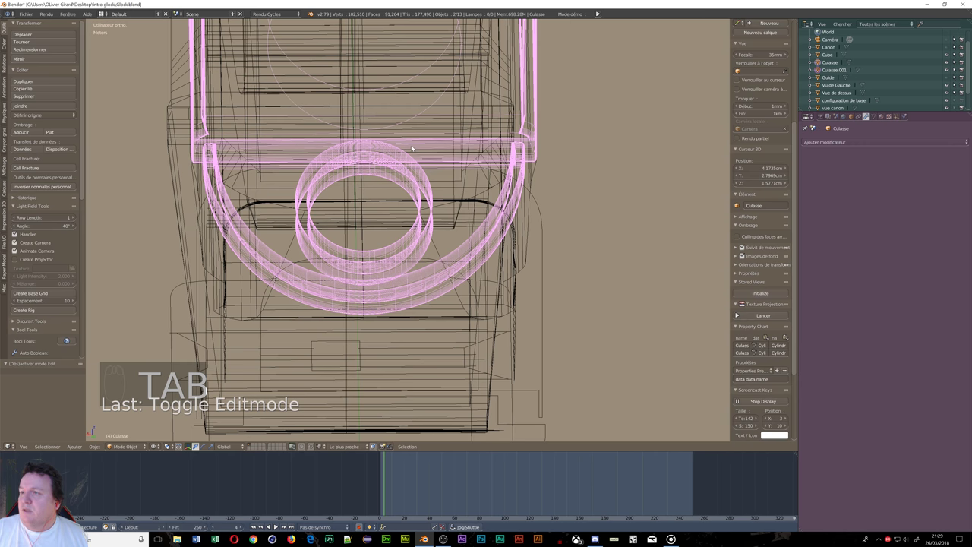
key(h)
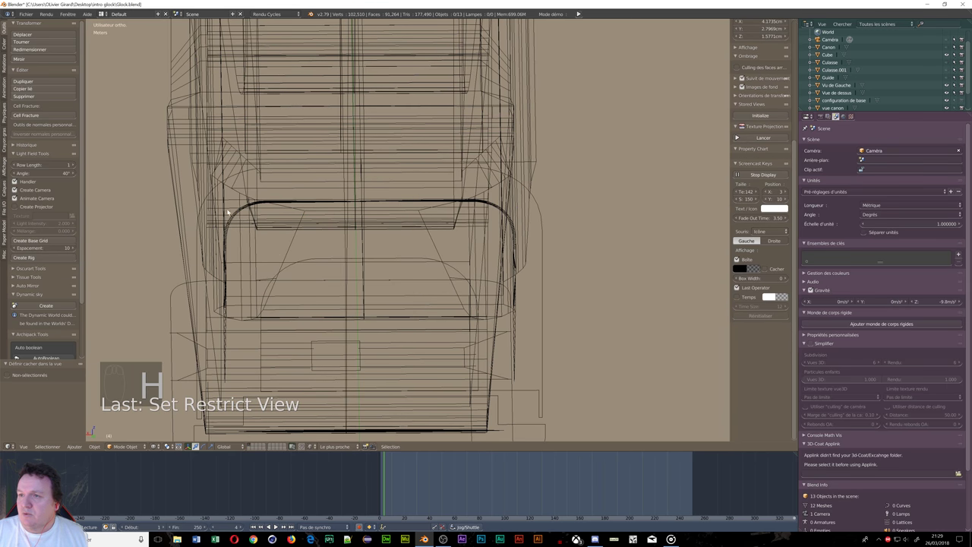
drag(230, 206, 308, 197)
key(ctrl+z)
key(ctrl+z)
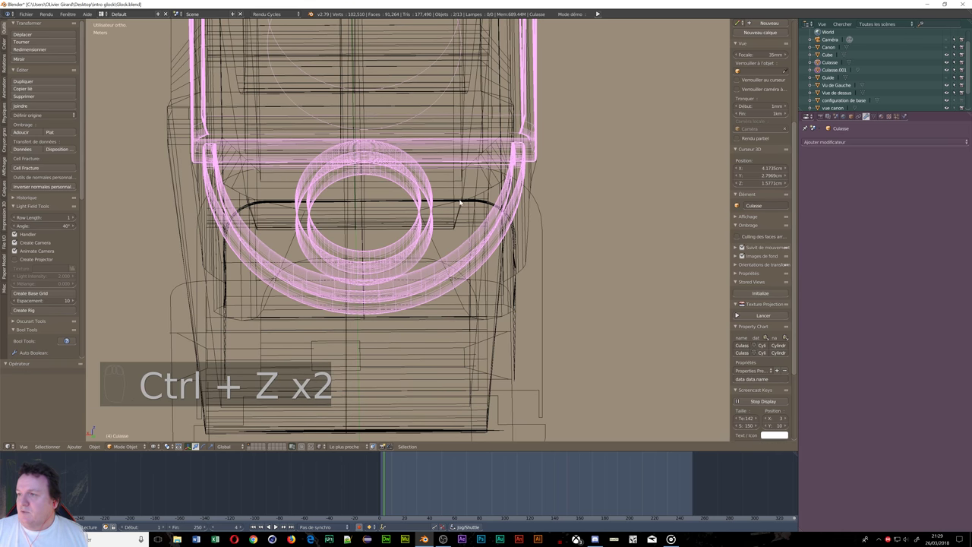
Step: Hide the other objects to isolate Culasse.001 and zoom in on the separated outline
drag(491, 158, 493, 158)
key(h)
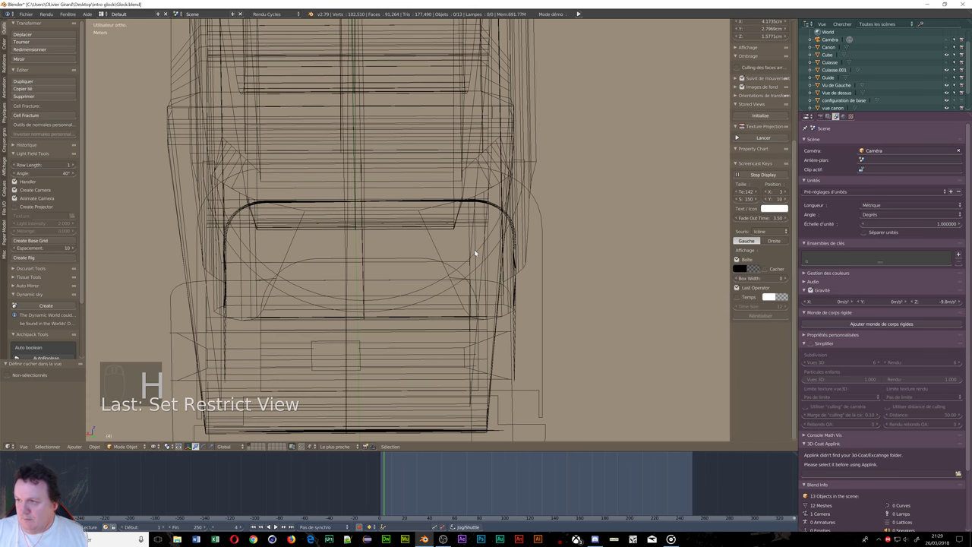
drag(481, 252, 538, 279)
drag(538, 278, 484, 277)
drag(332, 150, 298, 102)
Step: Reduce the Culasse.001 outline to one 84-vertex curved profile and join its open ends with an edge
key(Tab)
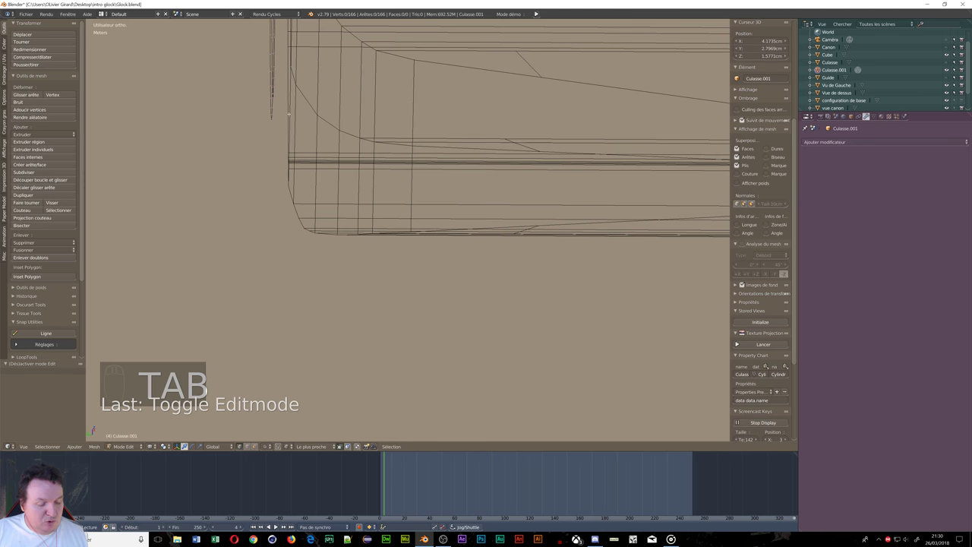
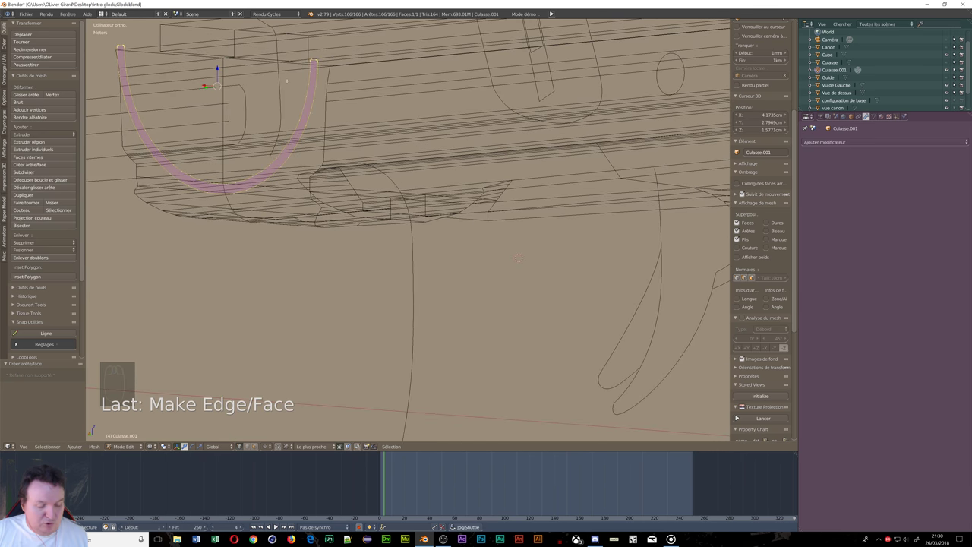
key(ctrl+super+z)
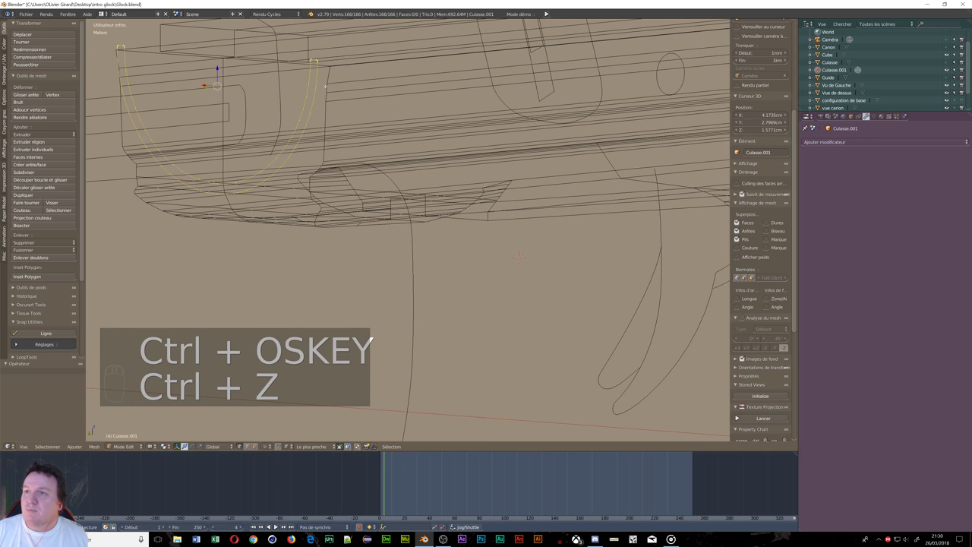
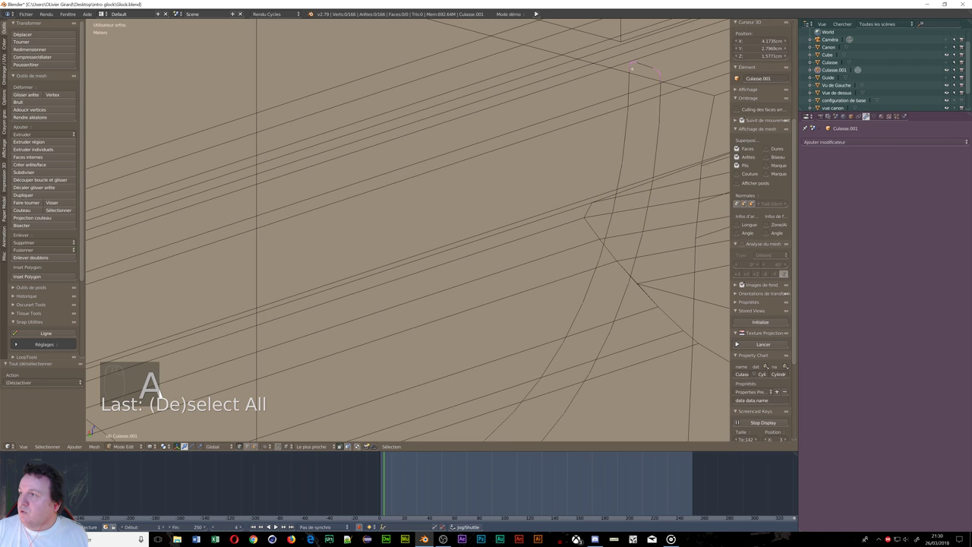
key(c)
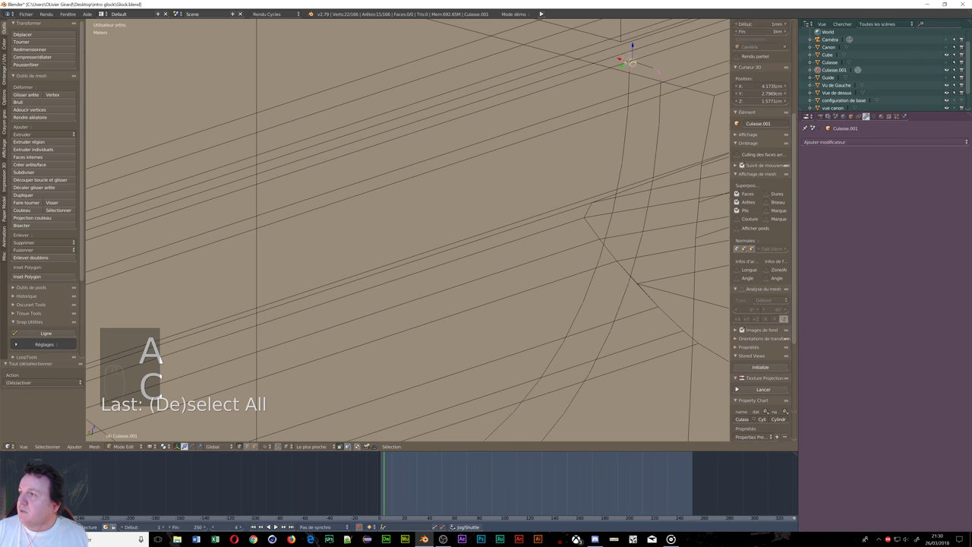
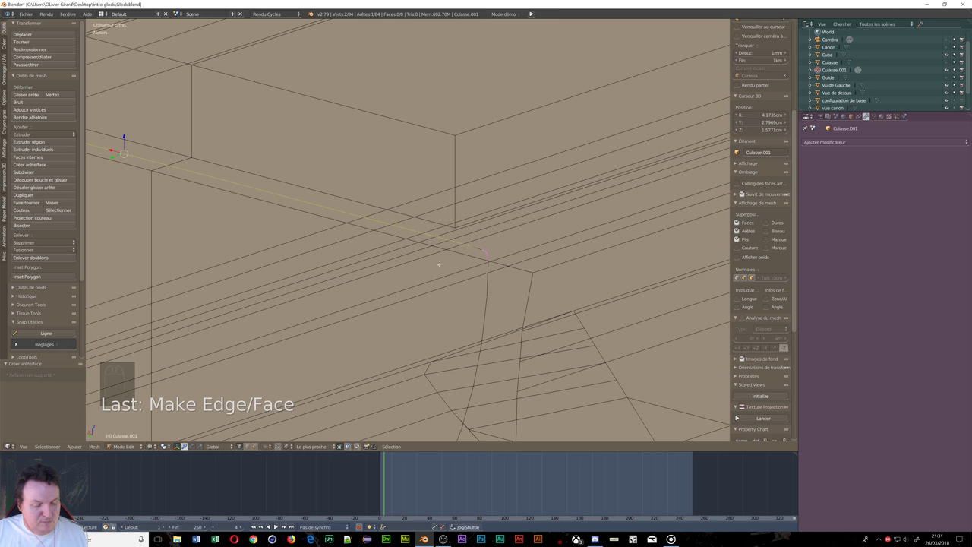
Step: Fill the 84-vertex profile and extrude it into a 168-vertex rounded solid, then return to Object Mode
key(a)
key(a)
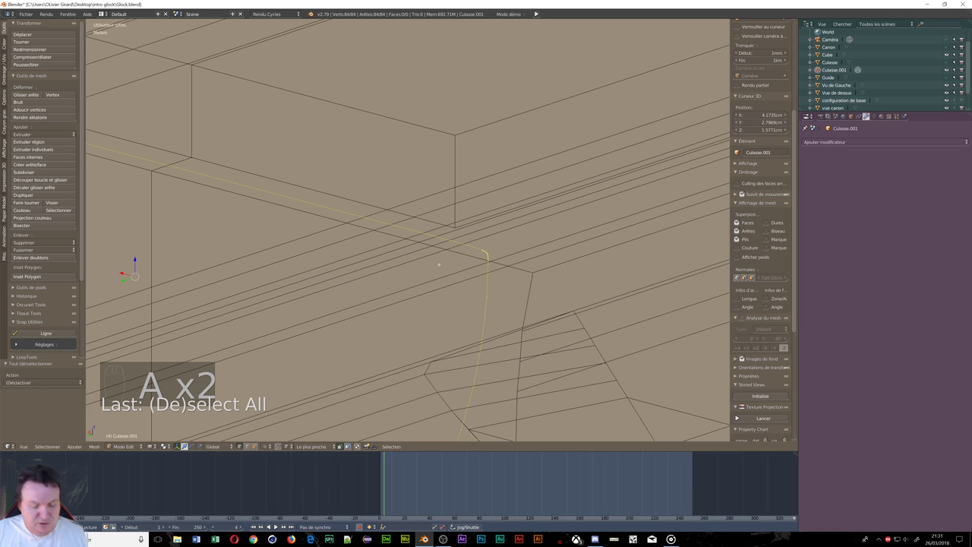
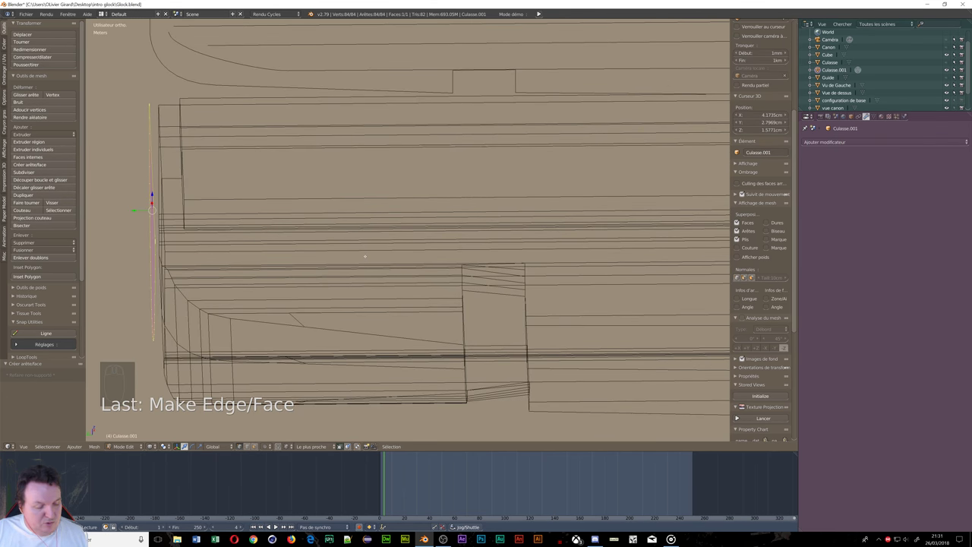
key(e)
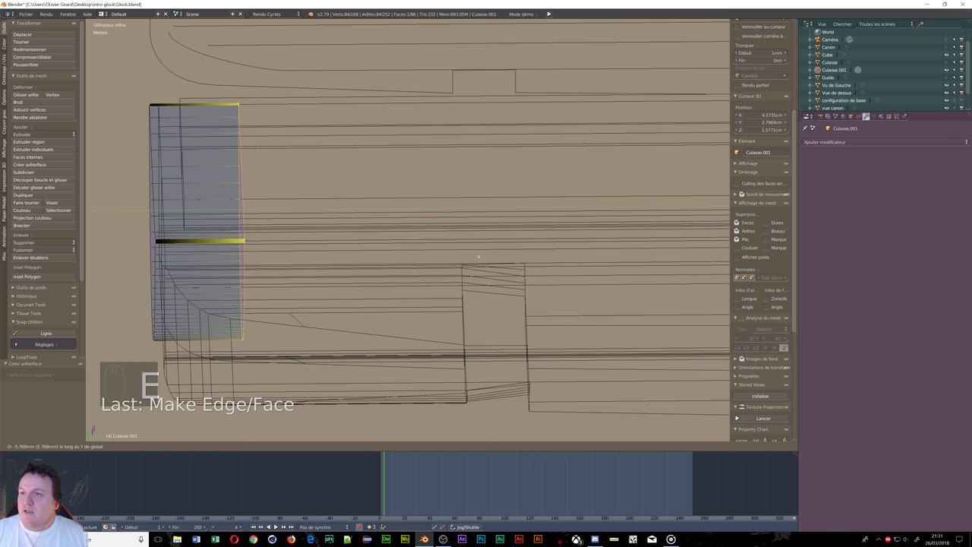
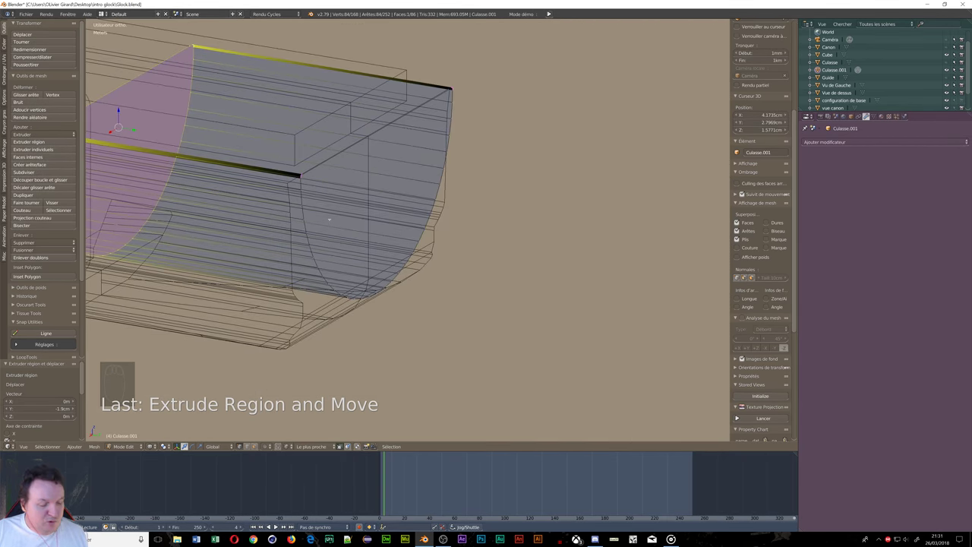
key(Tab)
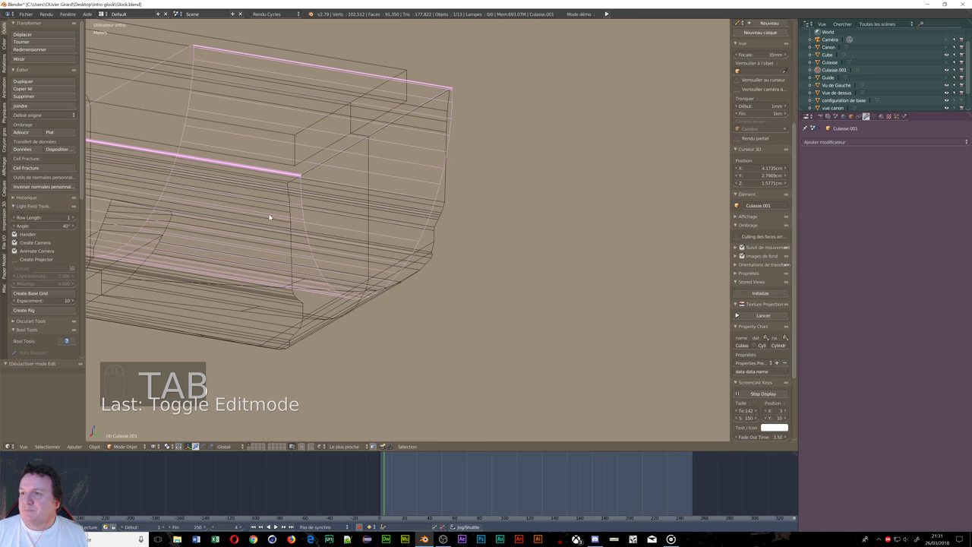
Step: Position the Culasse.001 block around the slide's front end, checking it in wireframe
middle_click(352, 292)
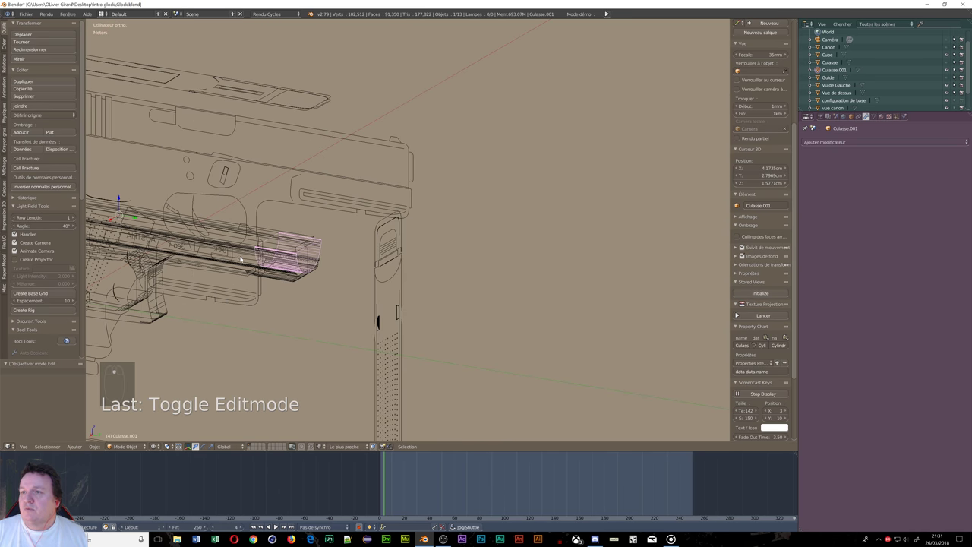
middle_click(279, 283)
scroll(up, 3)
scroll(up, 3)
drag(301, 300, 41, 312)
drag(42, 312, 52, 280)
drag(52, 282, 363, 269)
drag(363, 268, 364, 249)
key(z)
Step: Undo the trial boolean cut and bring Culasse.001 back into Edit Mode
middle_click(389, 239)
middle_click(395, 243)
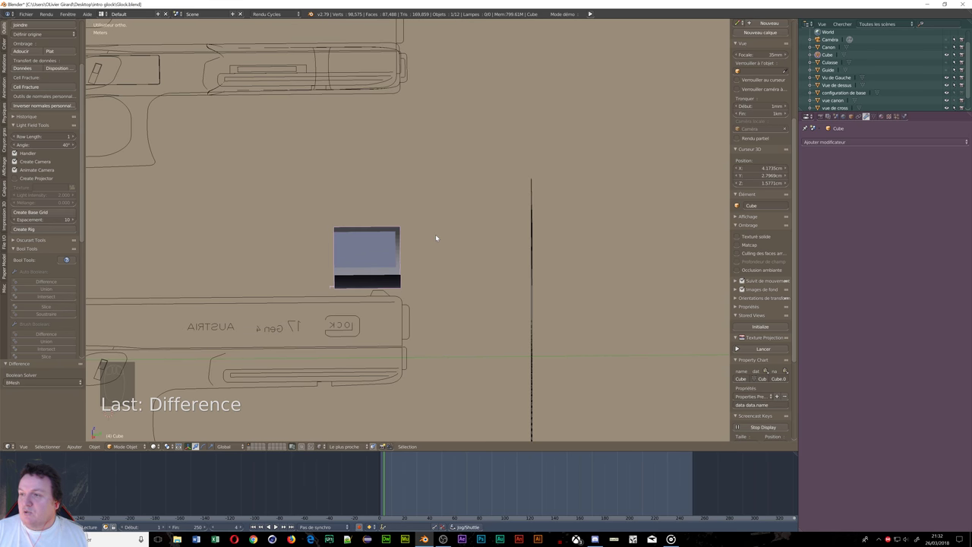
key(ctrl+z)
key(ctrl+z)
drag(416, 266, 392, 239)
middle_click(390, 242)
drag(340, 213, 334, 202)
key(Tab)
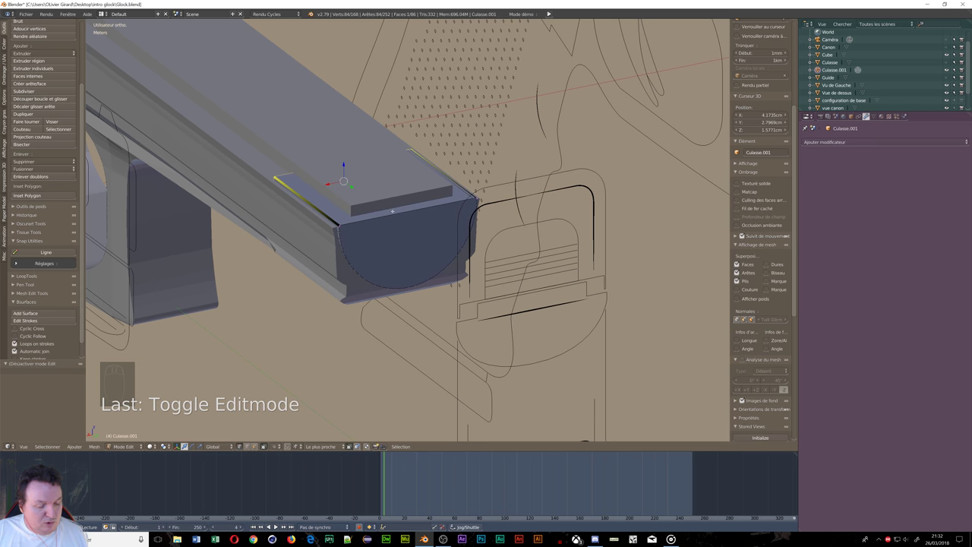
Step: Select the slide and the cutter and run Bool Tool Difference, trimming Culasse.001 to a rounded-front block
key(ctrl+Tab)
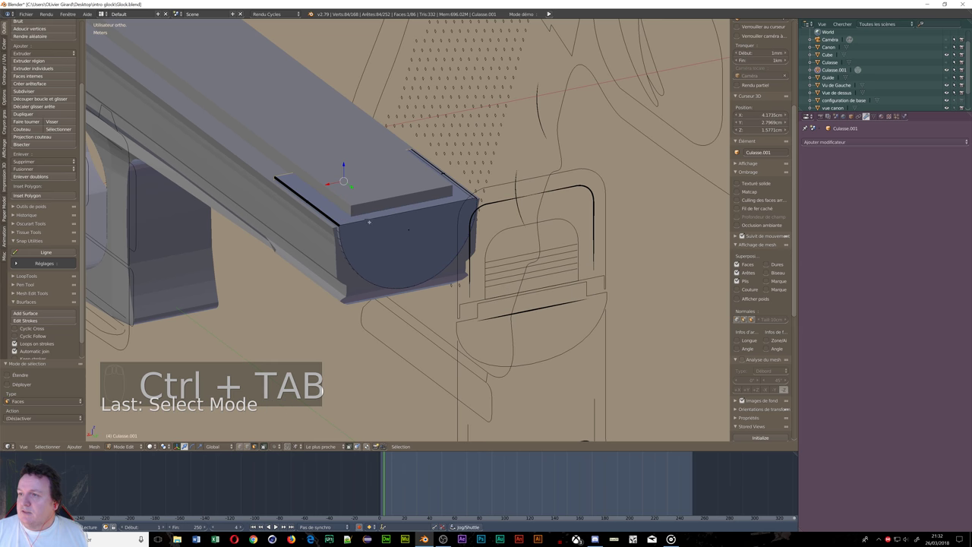
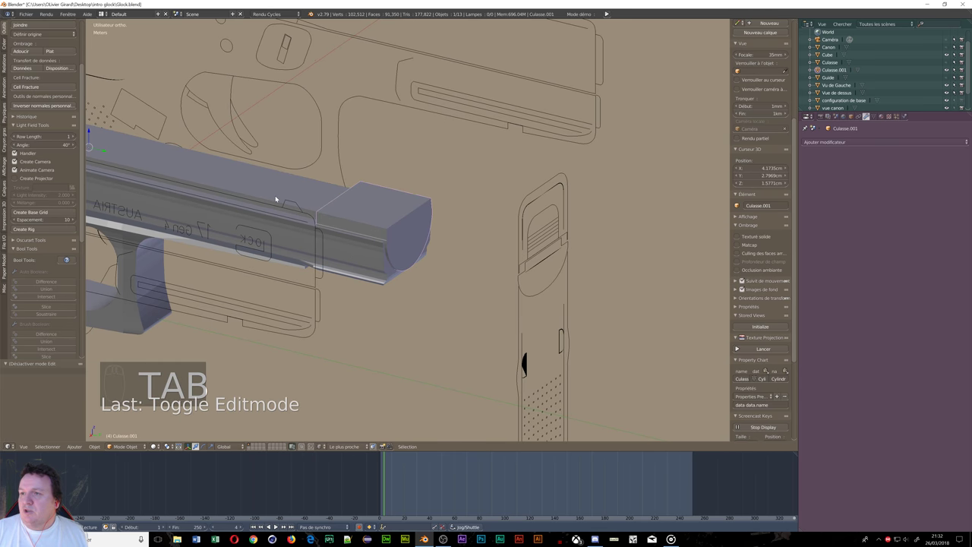
drag(279, 190, 51, 297)
drag(47, 283, 46, 282)
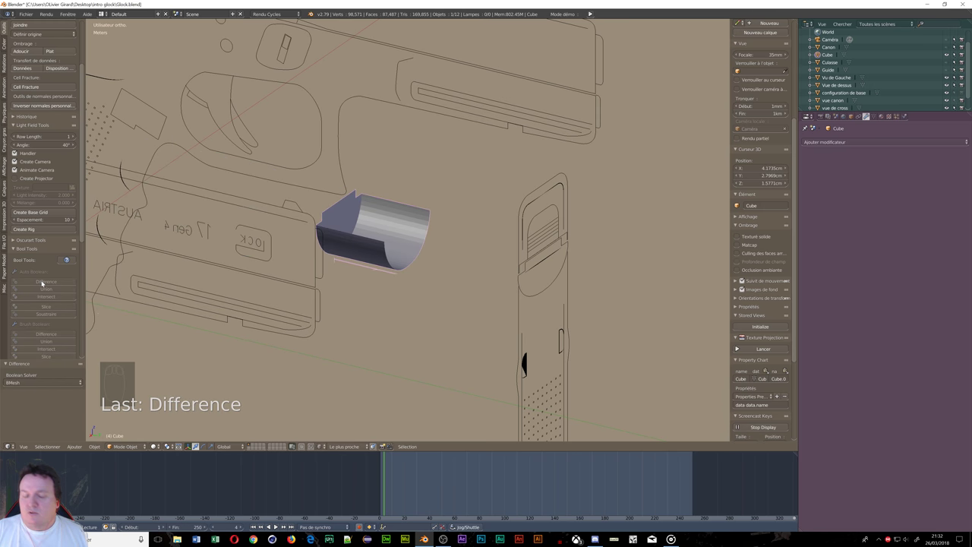
key(ctrl+Tab)
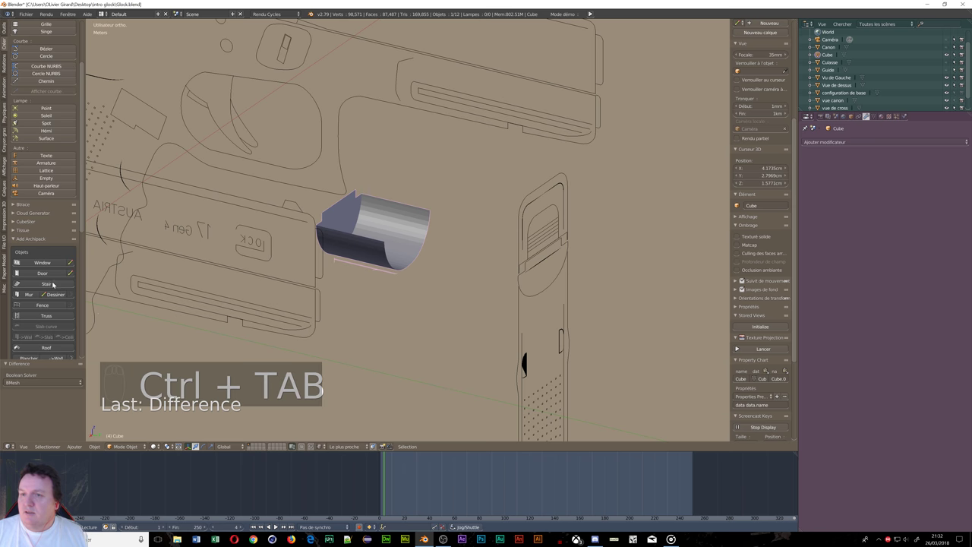
key(ctrl+z)
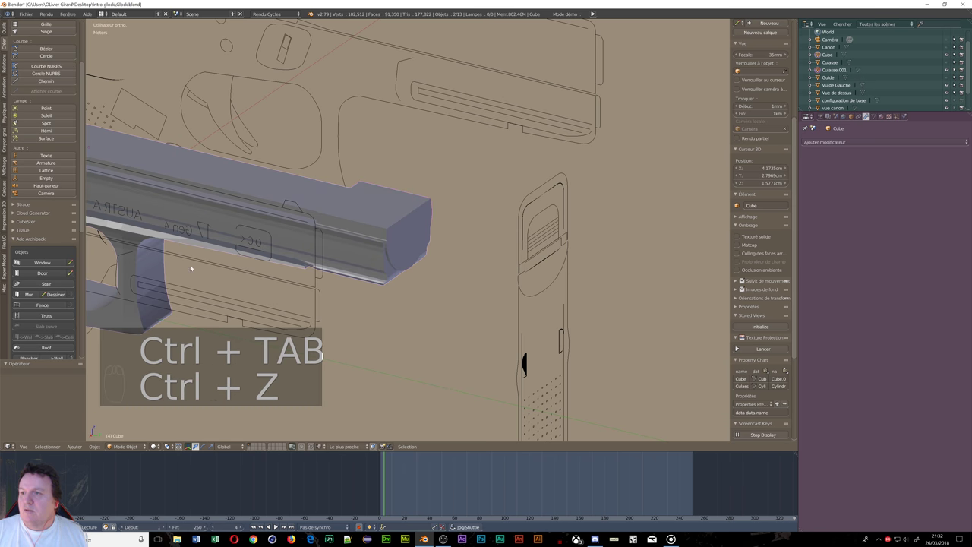
Step: Orbit around the slide's front end to inspect the boolean result
drag(19, 239, 44, 230)
drag(44, 231, 8, 30)
drag(8, 30, 297, 191)
drag(297, 190, 401, 199)
drag(400, 198, 57, 241)
drag(58, 264, 48, 324)
drag(48, 323, 367, 244)
drag(367, 244, 445, 262)
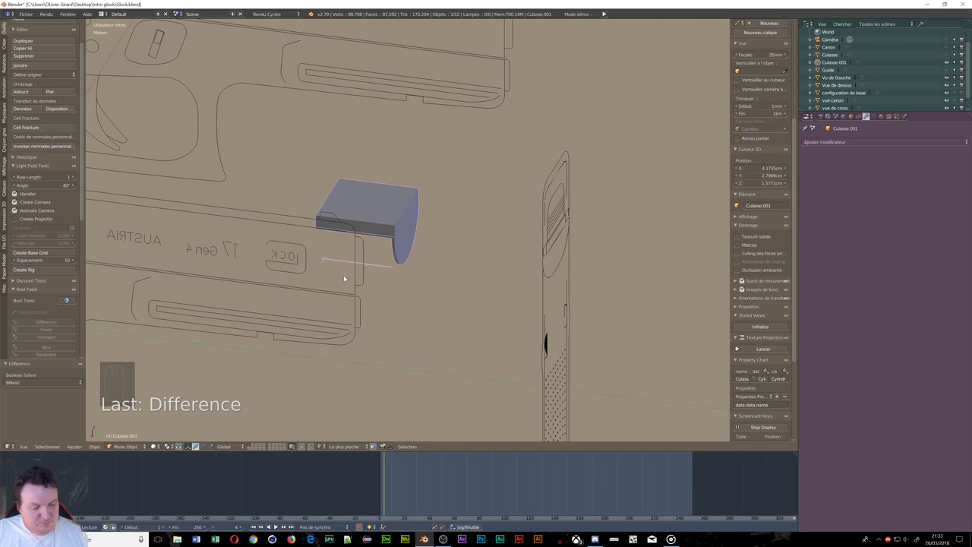
Step: Undo the Bool Tool cut to restore the slide Cube and show the models in wireframe
key(ctrl+z)
middle_click(394, 258)
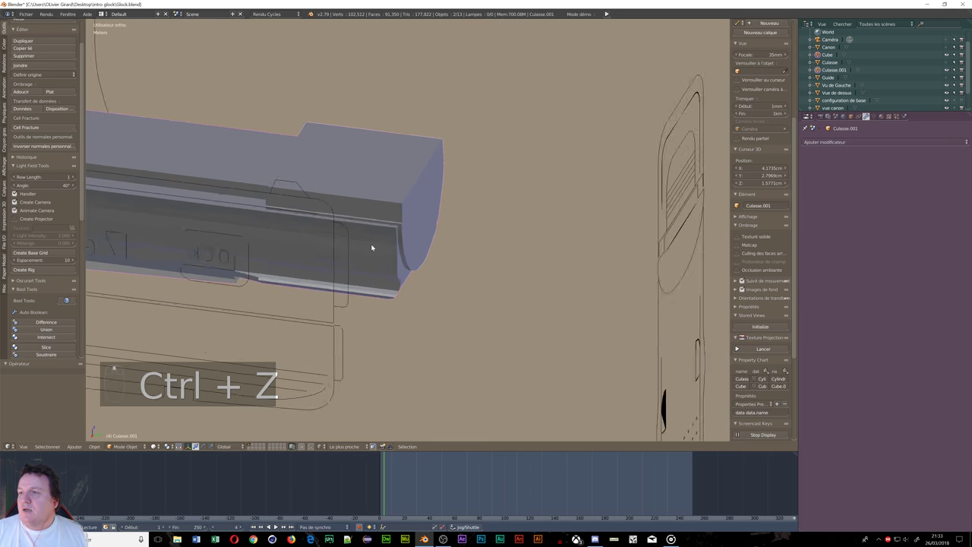
middle_click(377, 246)
drag(453, 224, 610, 234)
middle_click(615, 232)
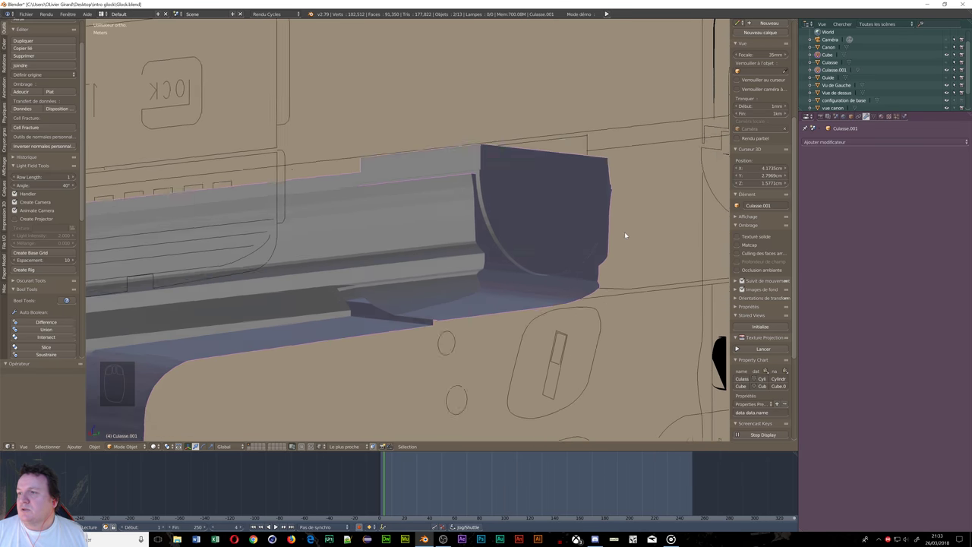
key(z)
key(z)
key(z)
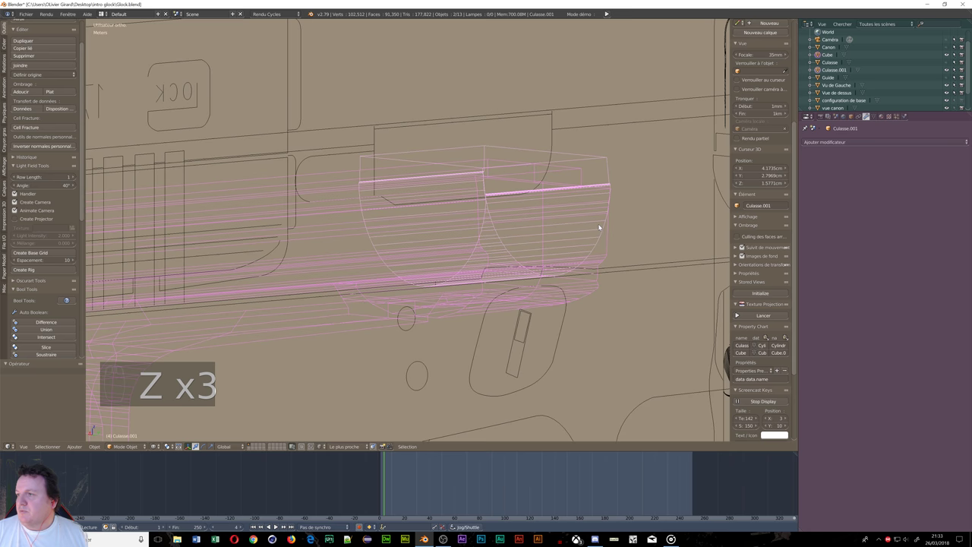
Step: Orbit and zoom around the slide to line up the cutter block with its nose
drag(494, 242, 505, 290)
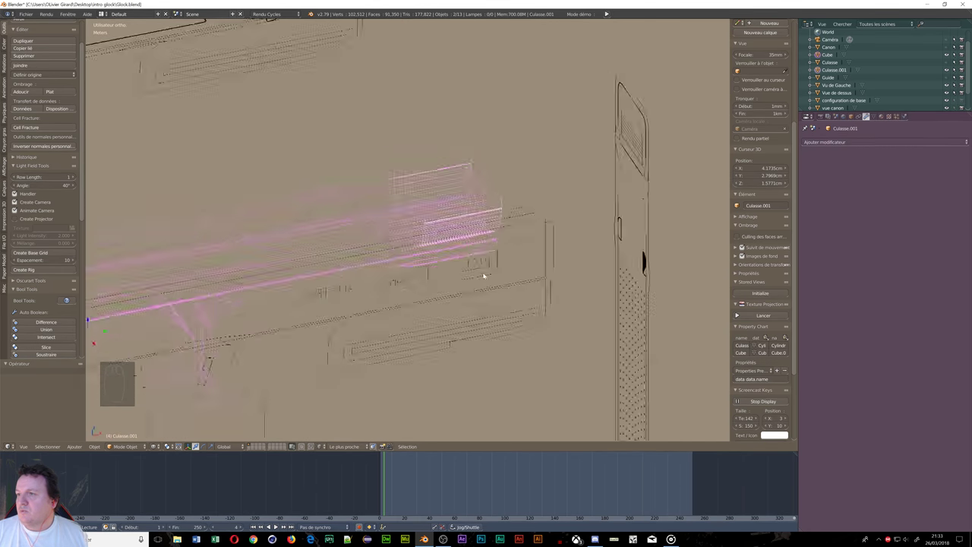
drag(527, 256, 401, 237)
drag(423, 223, 452, 197)
scroll(down, 3)
drag(344, 183, 414, 168)
scroll(up, 3)
drag(427, 163, 452, 97)
drag(452, 97, 518, 104)
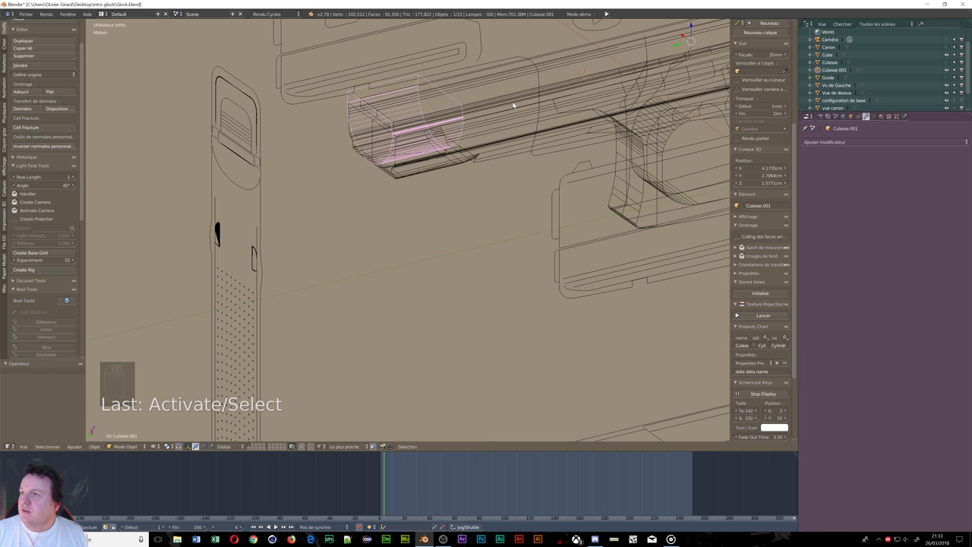
Step: Add a Boolean modifier set to Intersection on the Cube slide in the Modifiers tab
drag(515, 105, 876, 112)
drag(855, 141, 682, 217)
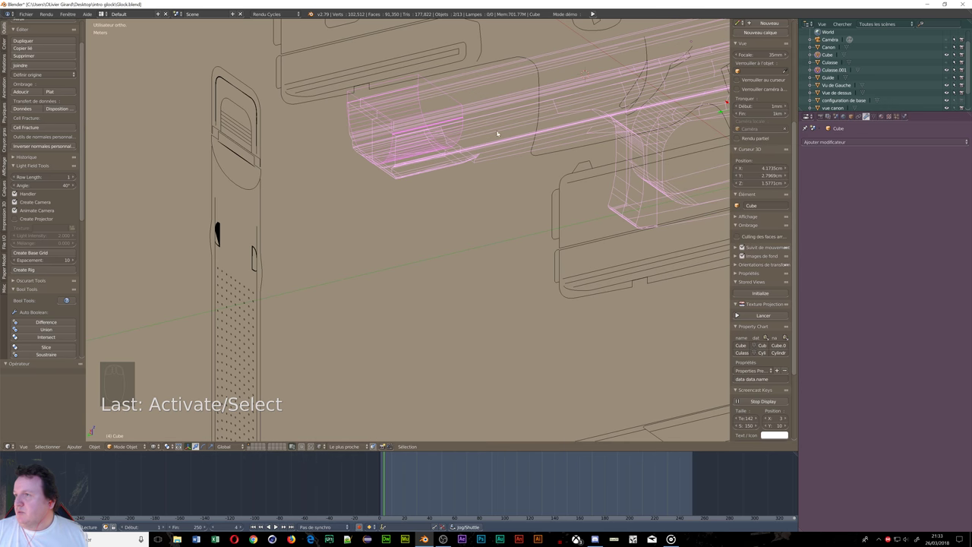
drag(497, 115, 834, 149)
drag(844, 143, 786, 224)
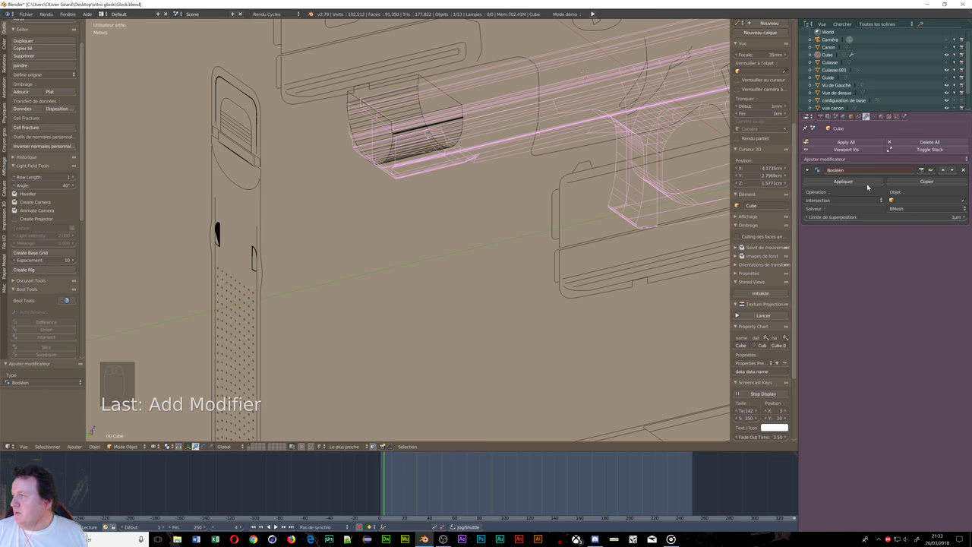
Step: Target Culasse.001, compare Difference and Intersection, and apply the Intersection Boolean to Cube
drag(885, 202, 823, 179)
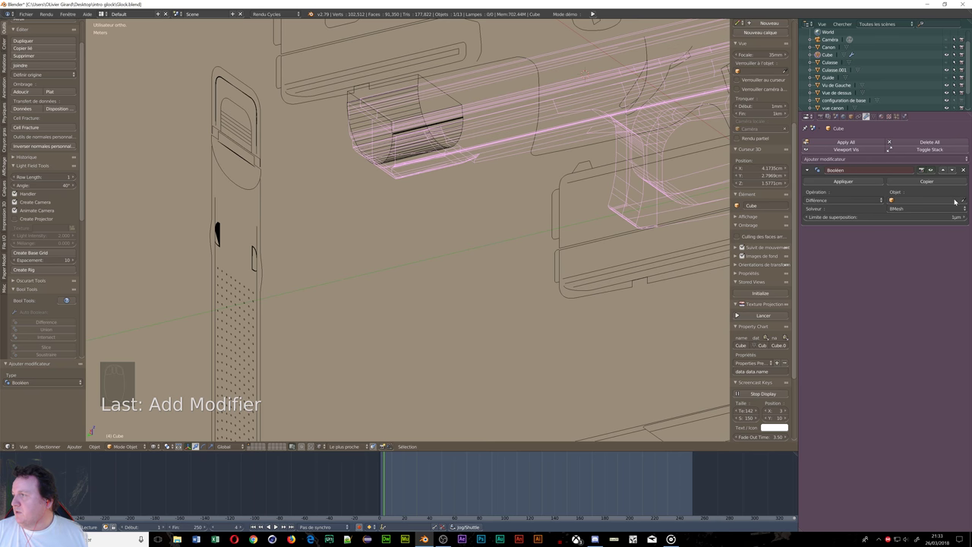
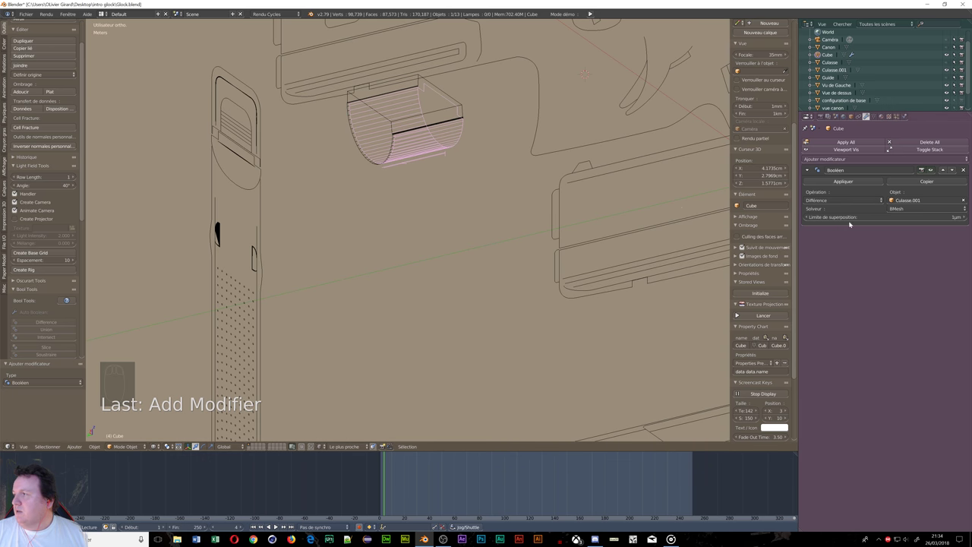
drag(880, 198, 817, 192)
drag(478, 184, 435, 195)
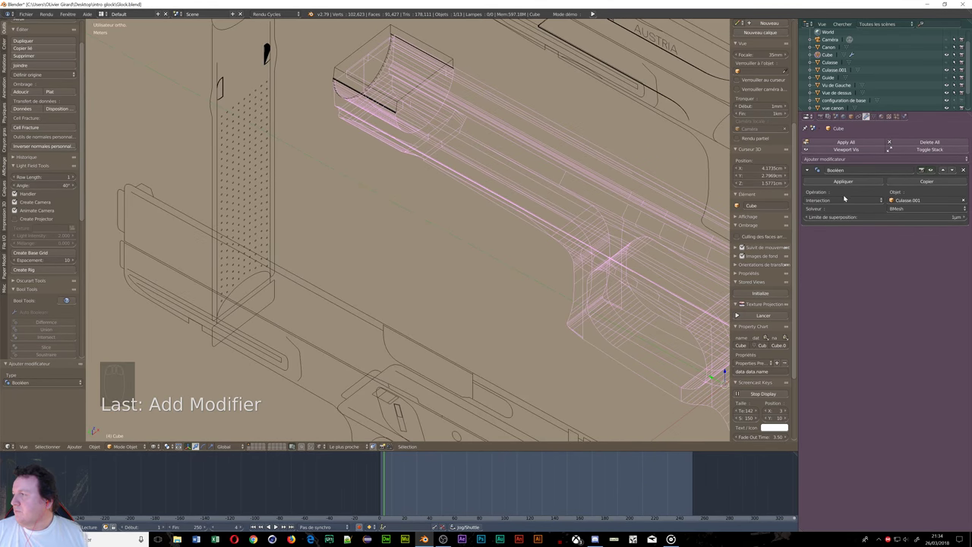
drag(836, 181, 446, 124)
Step: Remove the Culasse.001 cutter and delete unwanted faces from the Cube mesh
key(alt+')
key(alt+')
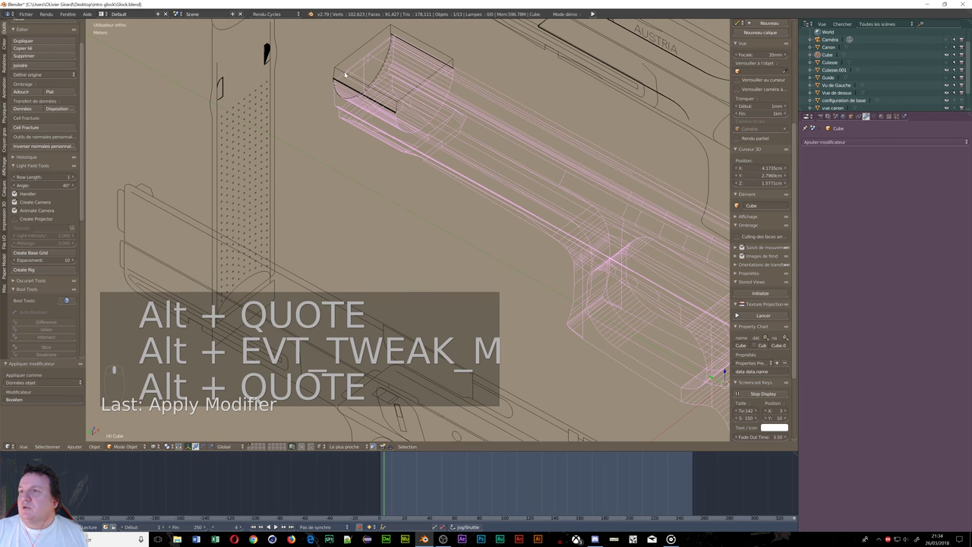
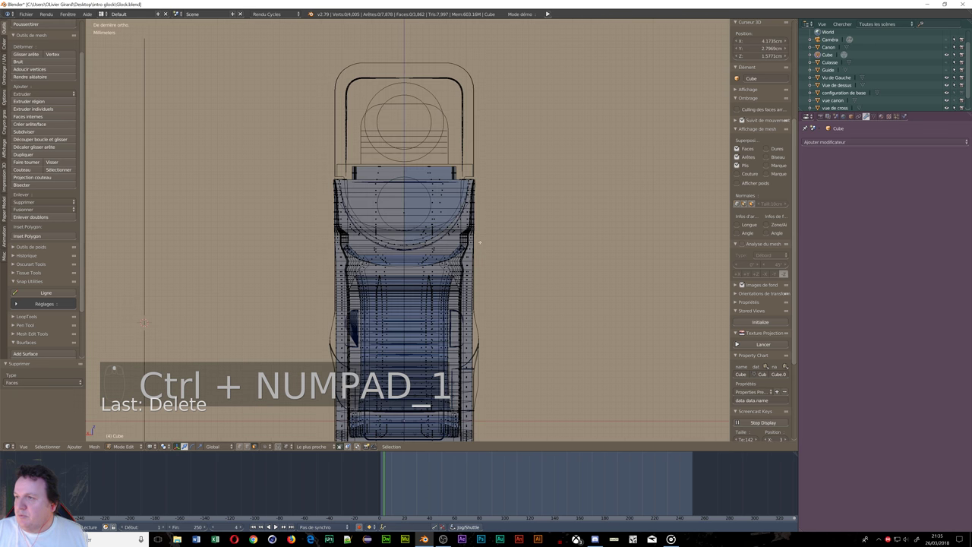
Step: Switch to vertex selection and box-select one half of Cube for the X Mirror setup with Merge and Clipping
key(ctrl+Tab)
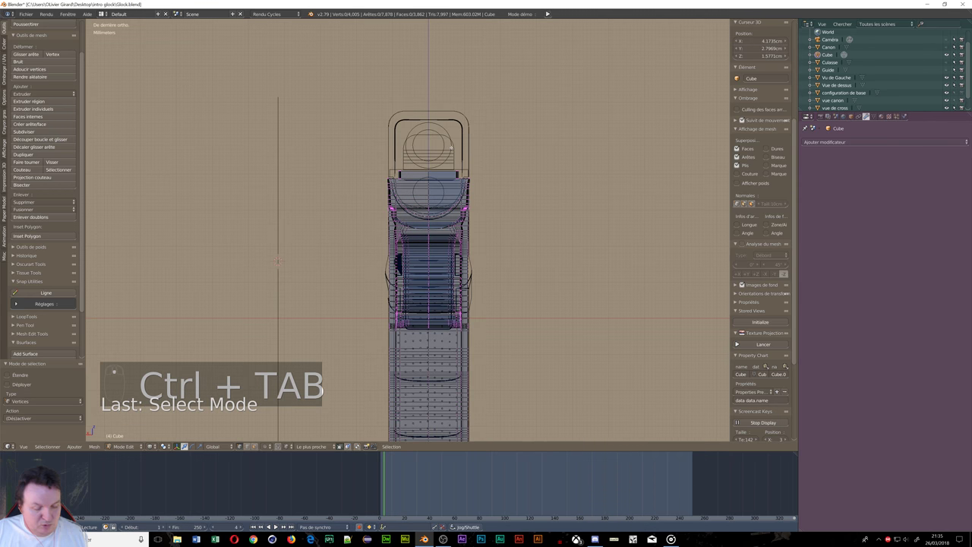
key(b)
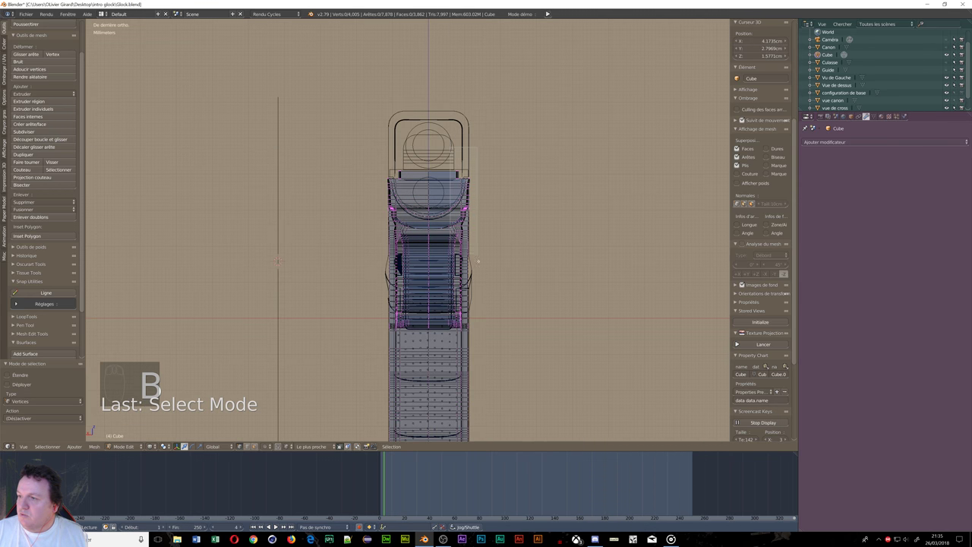
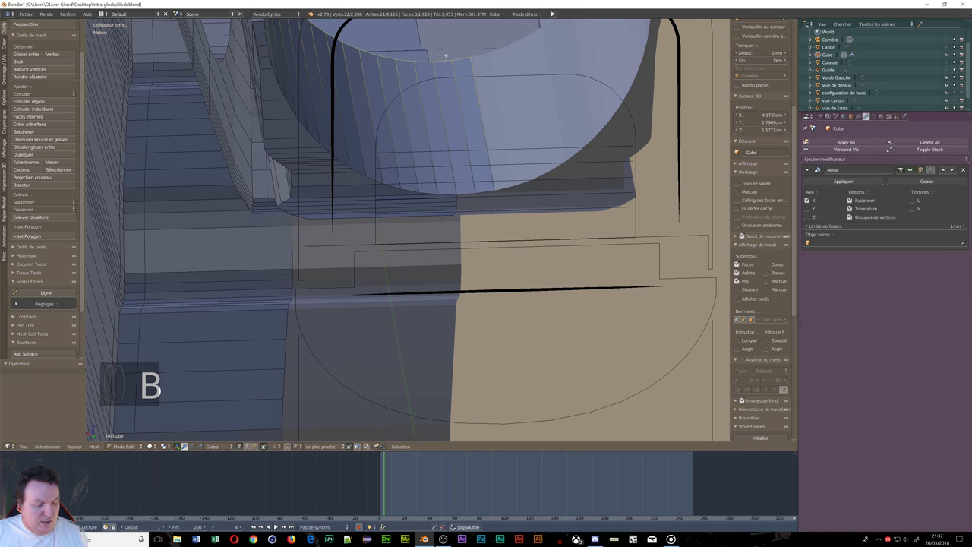
Step: Isolate the stray vertices near the oval opening and bring up Delete to remove them
key(a)
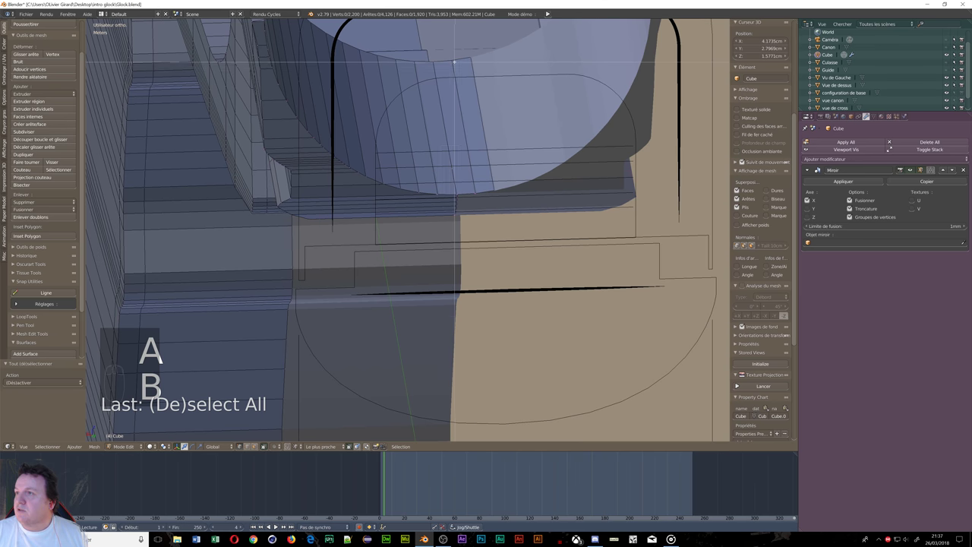
key(c)
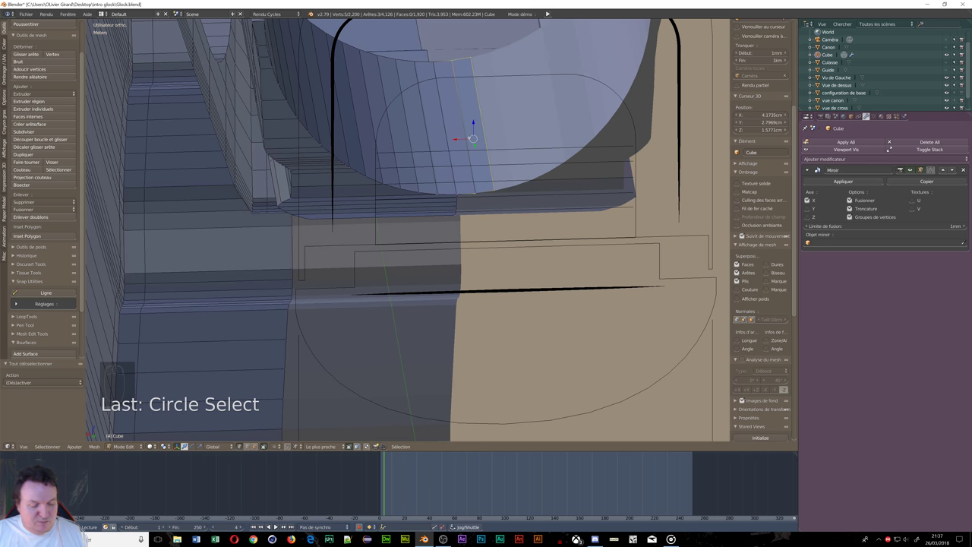
key(x)
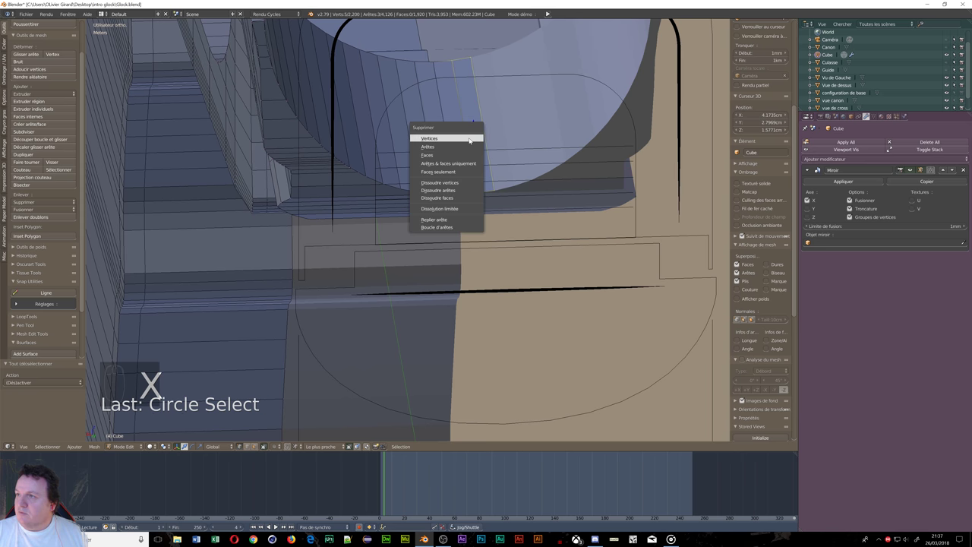
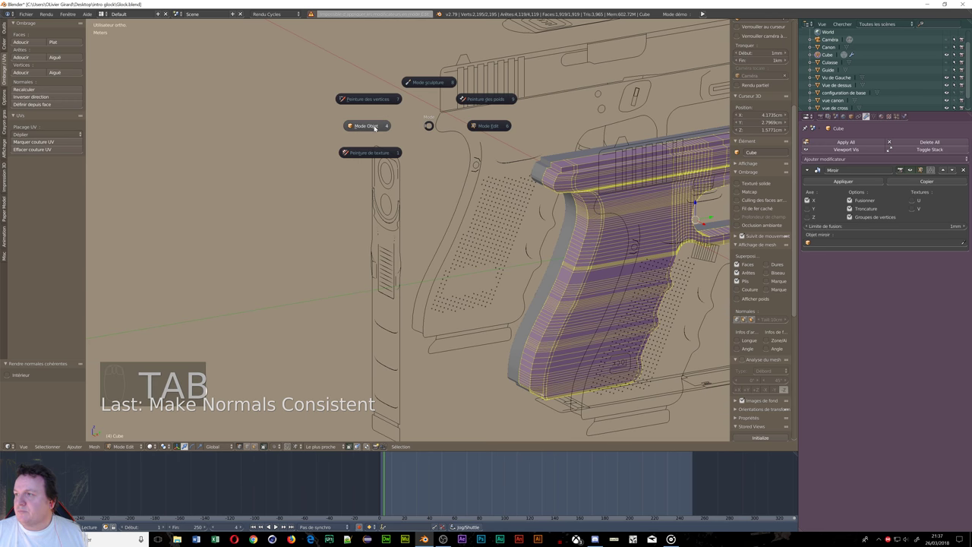
Step: Apply the Mirror modifier to the frame in Object Mode and inspect the merged mesh
drag(834, 188, 676, 195)
drag(565, 208, 861, 117)
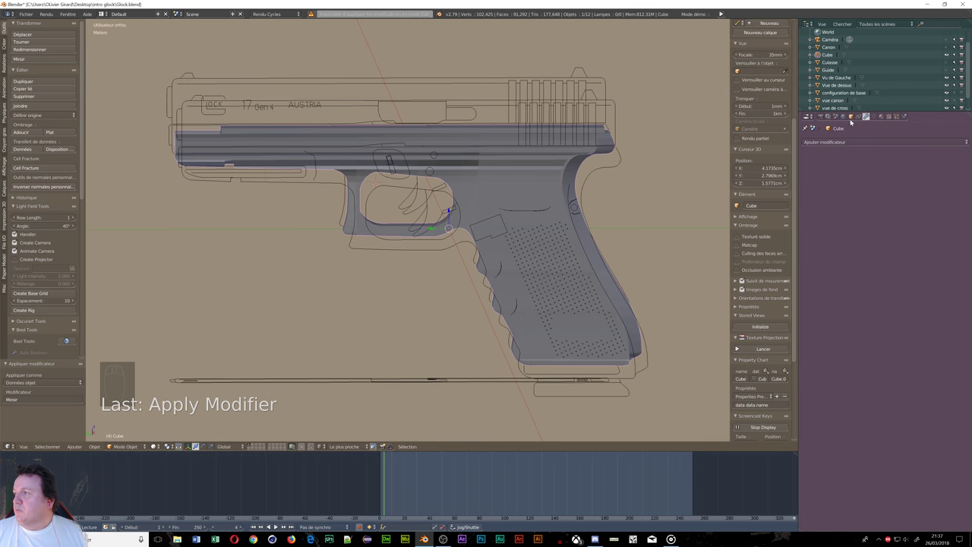
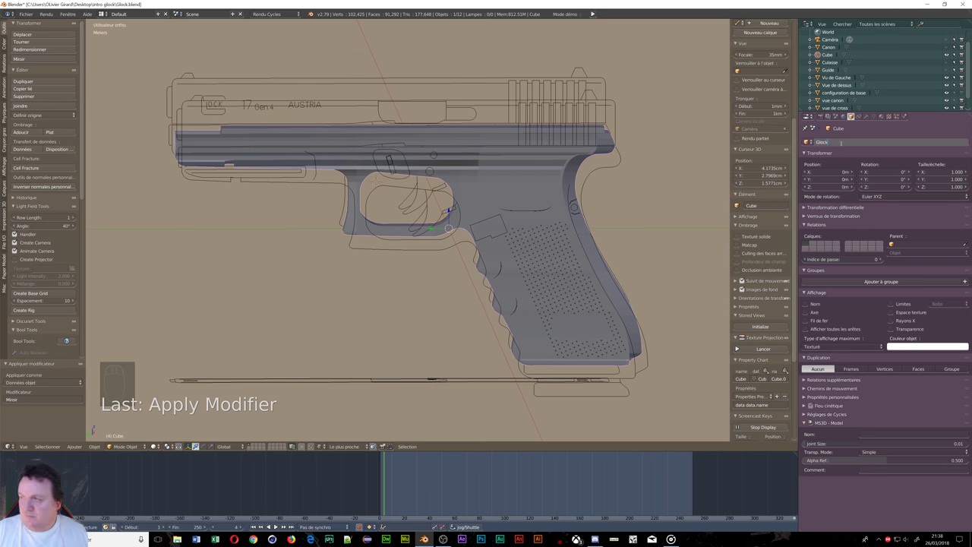
scroll(up, 3)
drag(532, 255, 643, 246)
middle_click(661, 243)
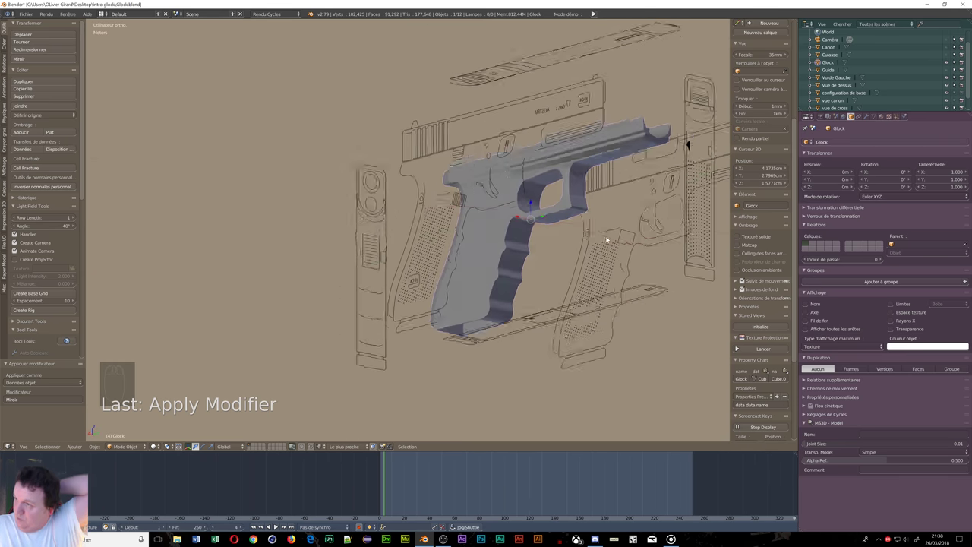
drag(628, 244, 526, 237)
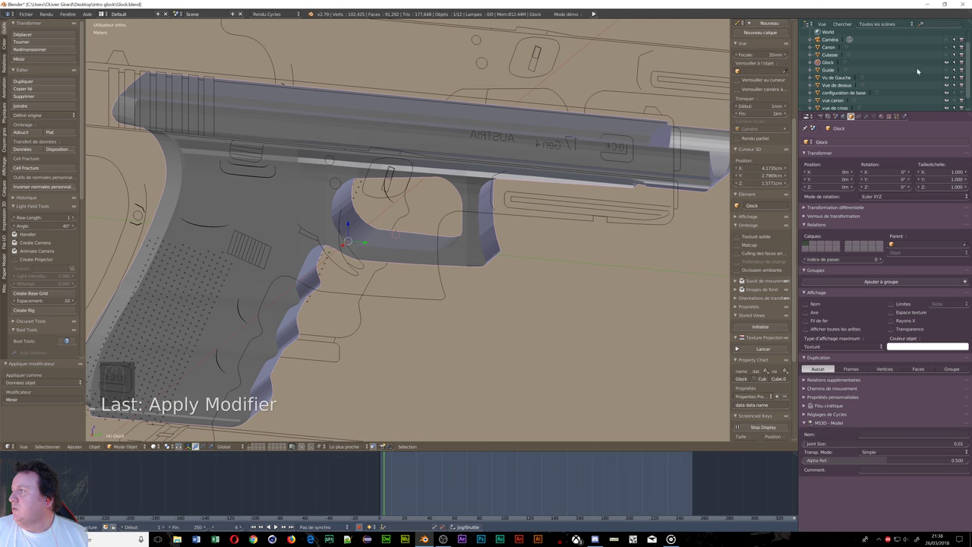
Step: Rename the frame object from Cube to Glock and review the whole pistol
drag(950, 70, 654, 178)
drag(654, 178, 614, 145)
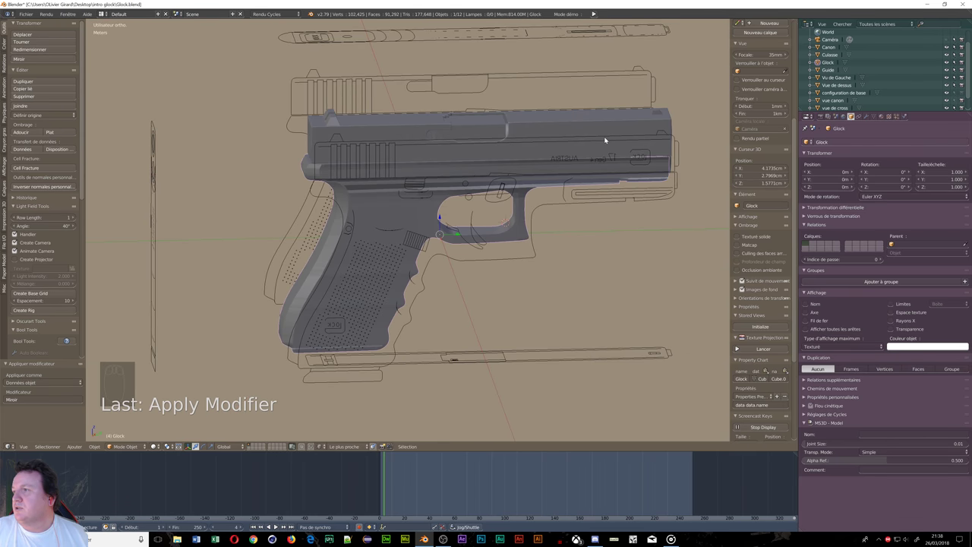
drag(610, 136, 640, 193)
Step: Orbit around the pistol slide and frame to inspect both sides toward the muzzle
drag(641, 193, 386, 140)
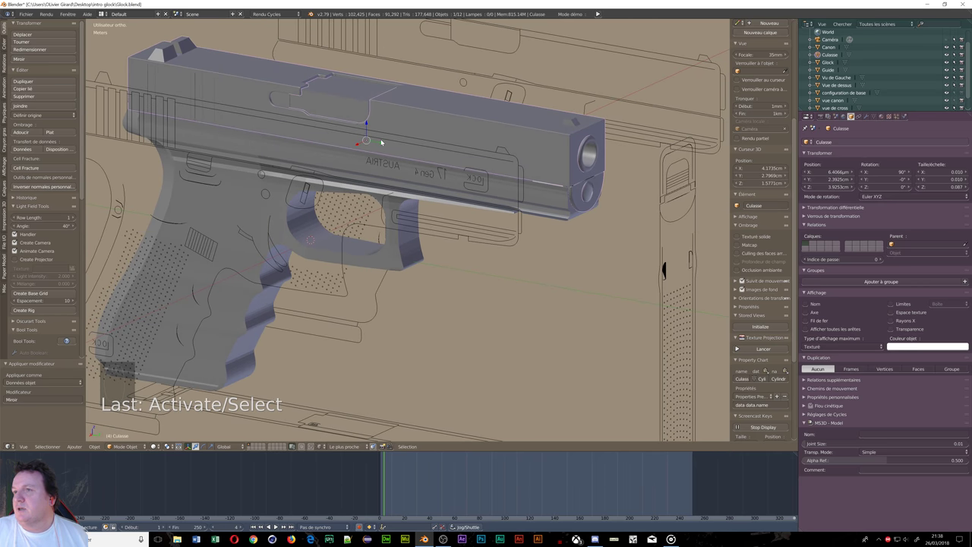
drag(387, 146, 380, 151)
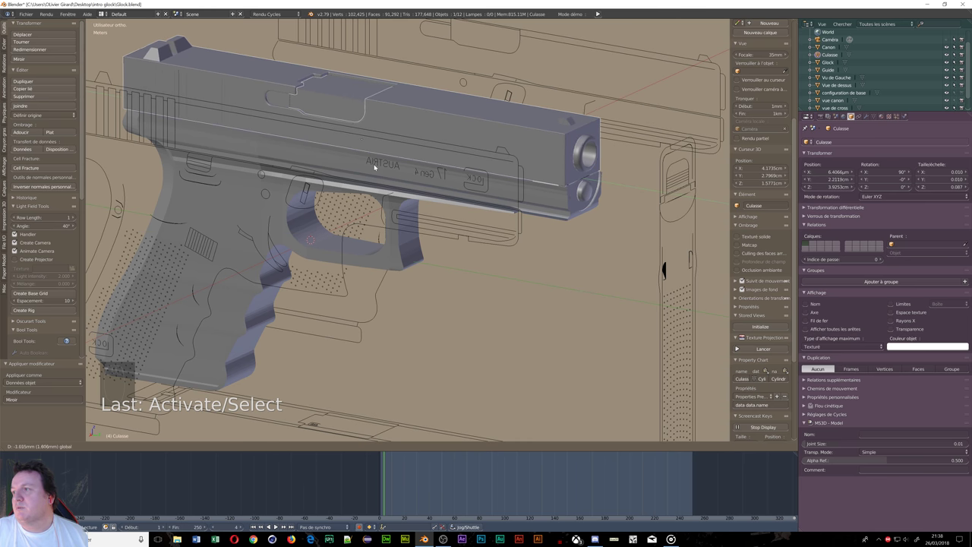
middle_click(312, 248)
scroll(down, 3)
drag(318, 250, 226, 226)
scroll(up, 3)
drag(324, 208, 347, 214)
middle_click(349, 214)
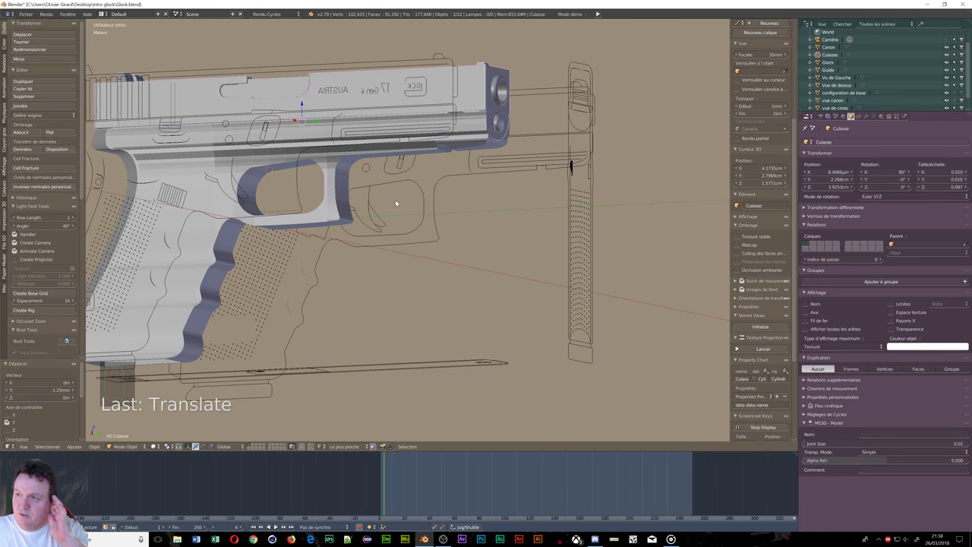
drag(282, 204, 283, 205)
middle_click(255, 214)
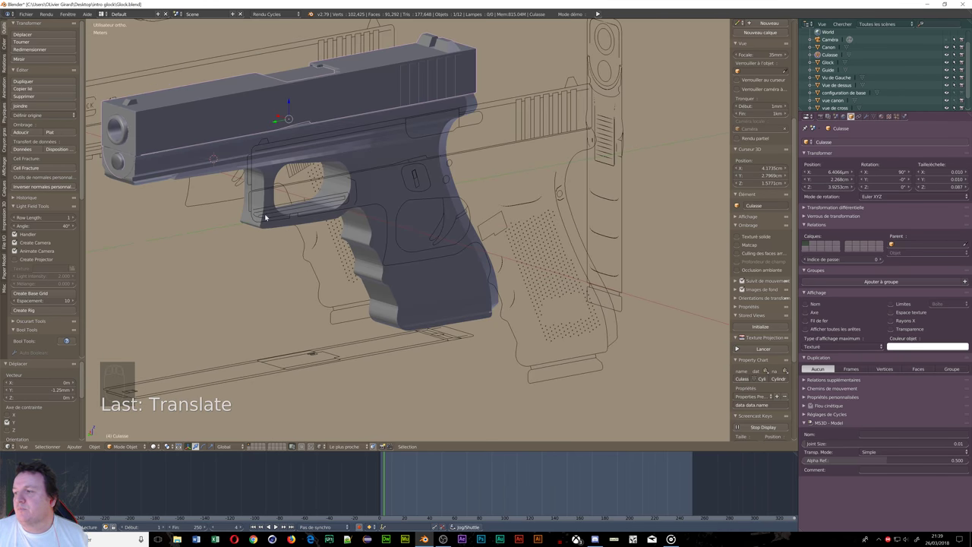
drag(284, 223, 384, 176)
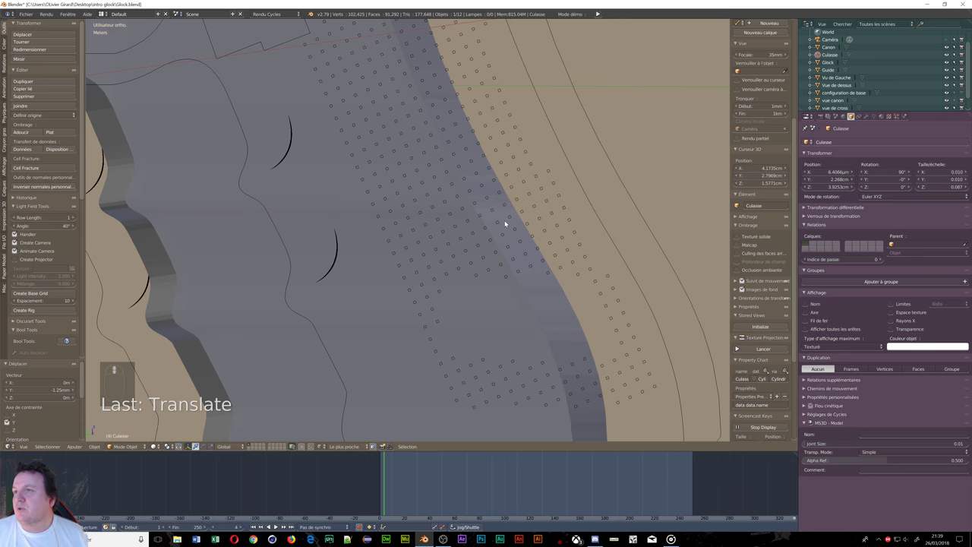
Step: Zoom onto the grip's square dots and make the Vu de Gauche dot-pattern object active, bringing up the mode menu
drag(525, 253, 531, 255)
middle_click(359, 258)
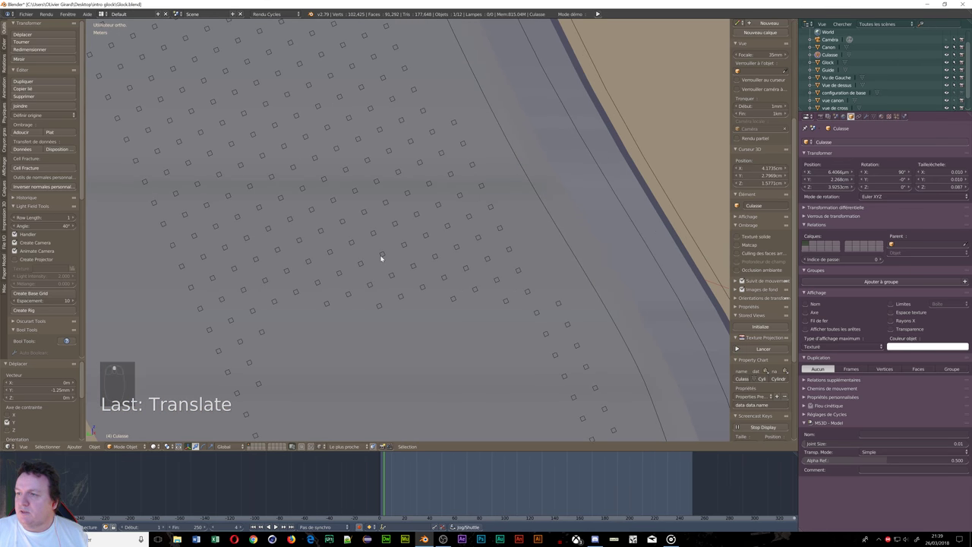
drag(387, 257, 410, 249)
middle_click(409, 248)
middle_click(410, 248)
drag(351, 260, 185, 226)
right_click(184, 226)
click(227, 263)
drag(242, 261, 168, 216)
Step: In Edit Mode, select part of the dot pattern, duplicate it and separate it as Vu de Gauche.001, then return to Object Mode
key(Tab)
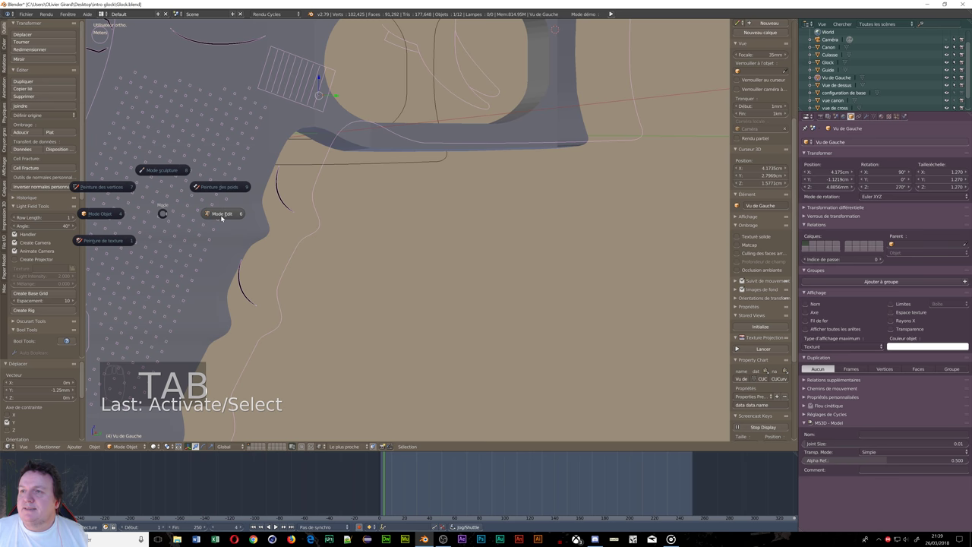
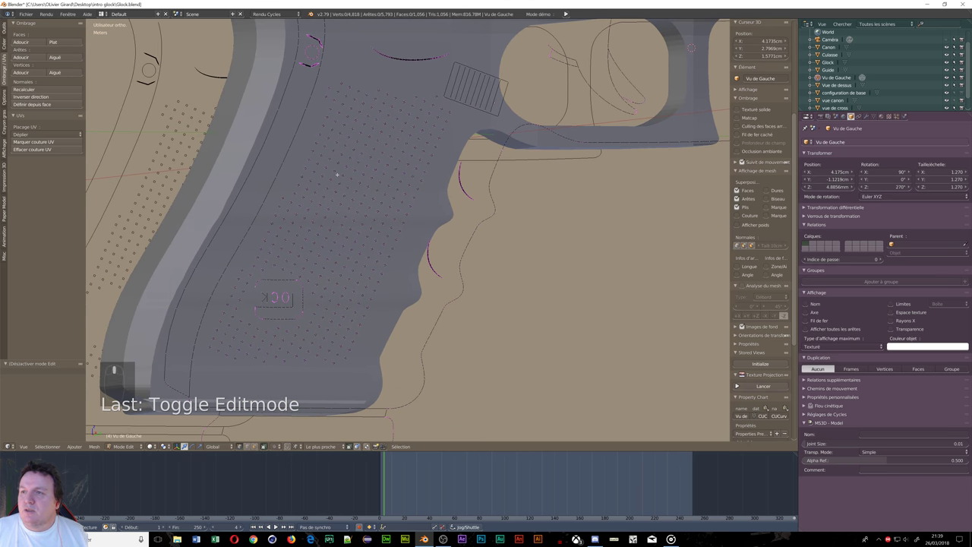
key(a)
key(a)
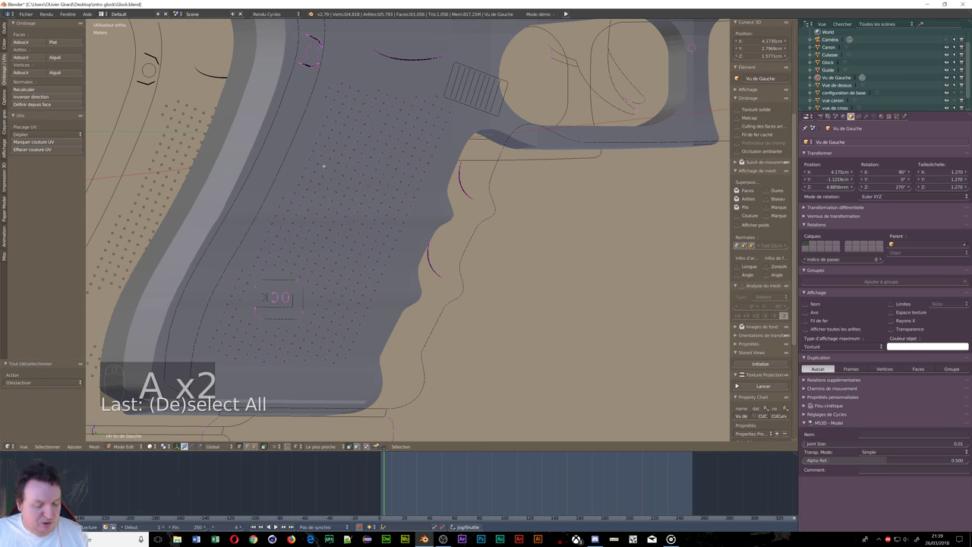
key(c)
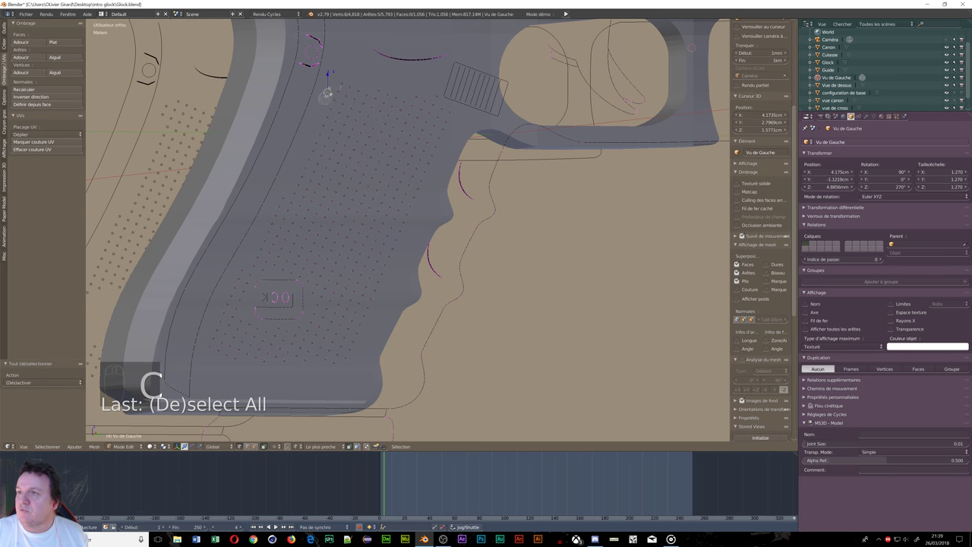
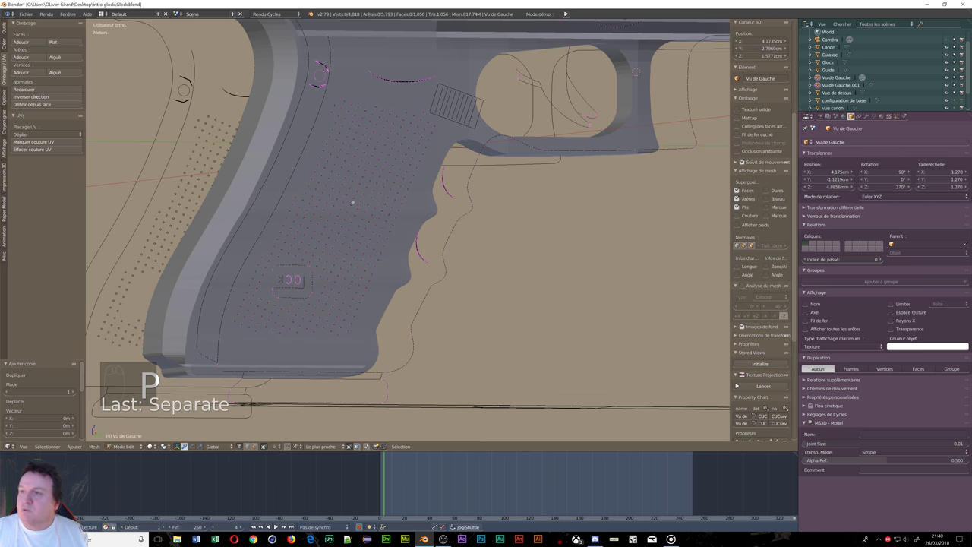
key(Tab)
drag(362, 199, 387, 249)
drag(358, 209, 392, 207)
key(Tab)
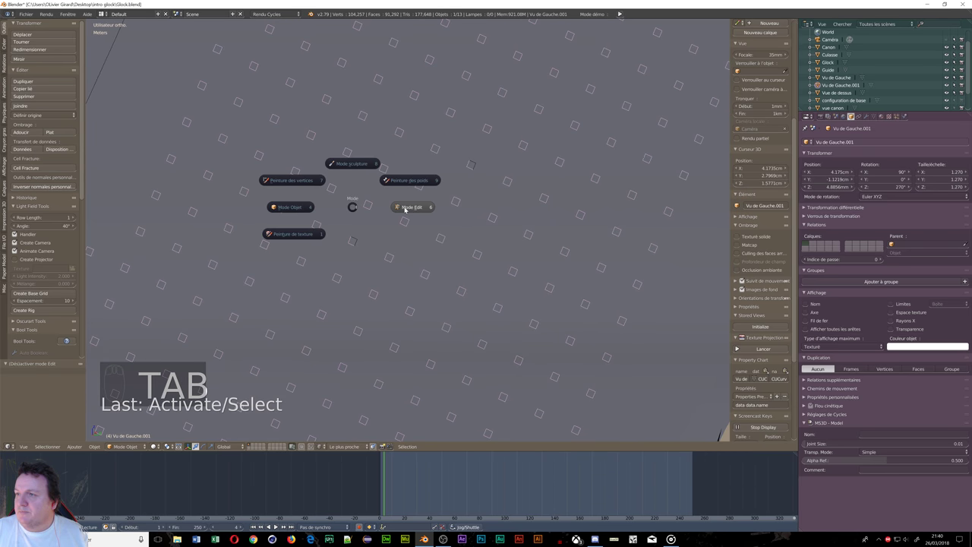
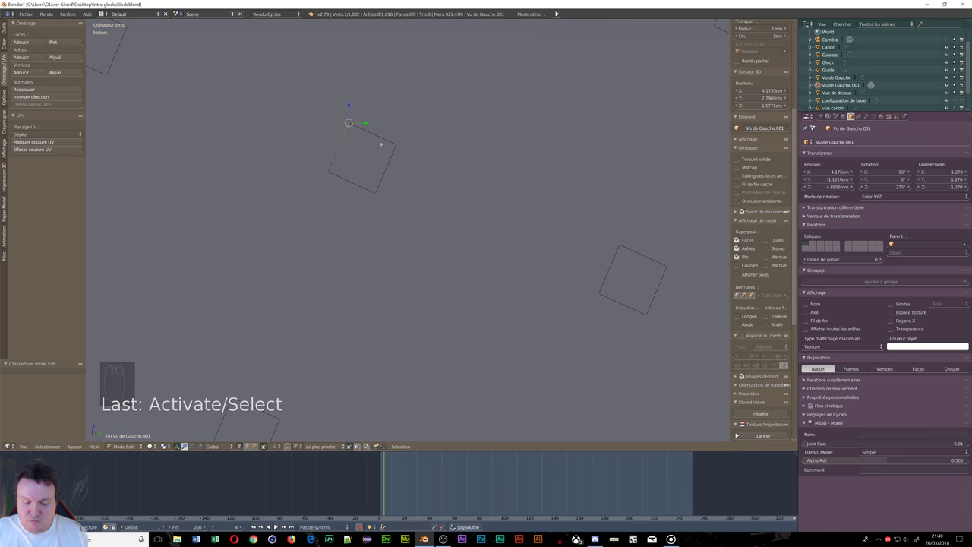
Step: View Vu de Gauche.001's square outlines in right orthographic view and start moving a vertex
key(KP_3)
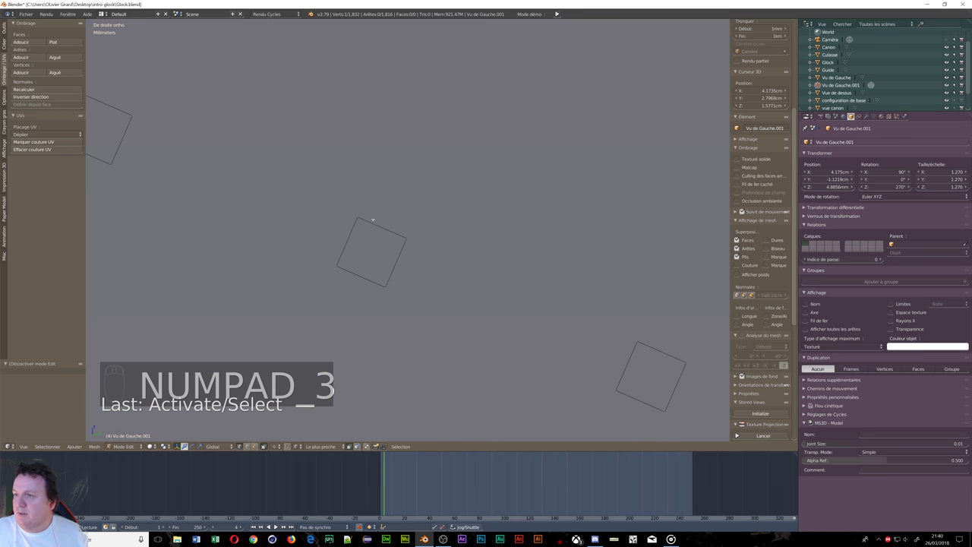
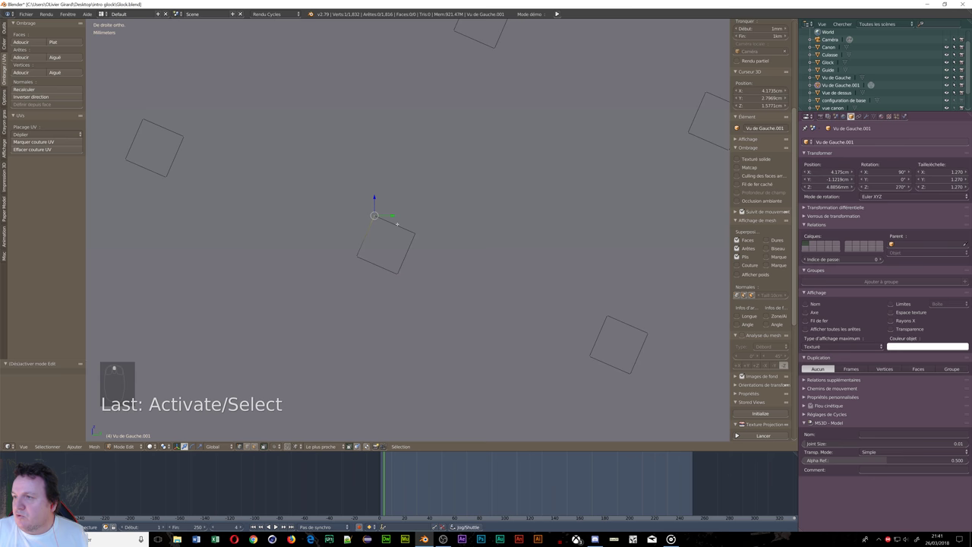
key(e)
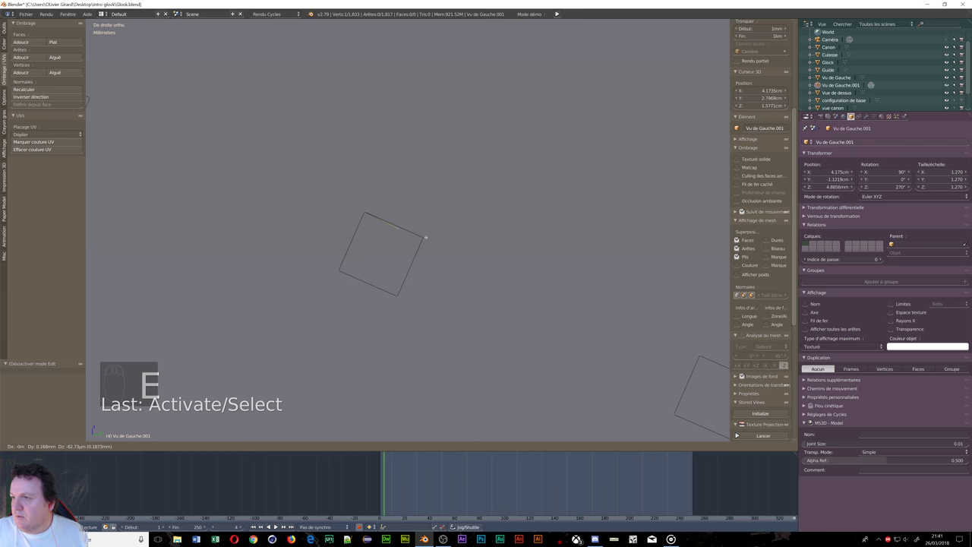
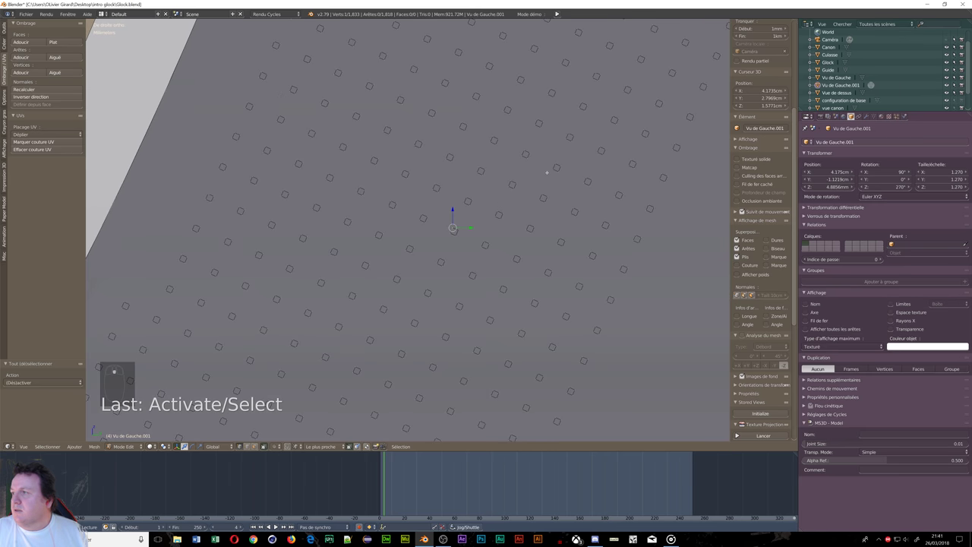
Step: Select all 1,833 vertices of the square-outline pattern in Vu de Gauche.001
key(a)
key(a)
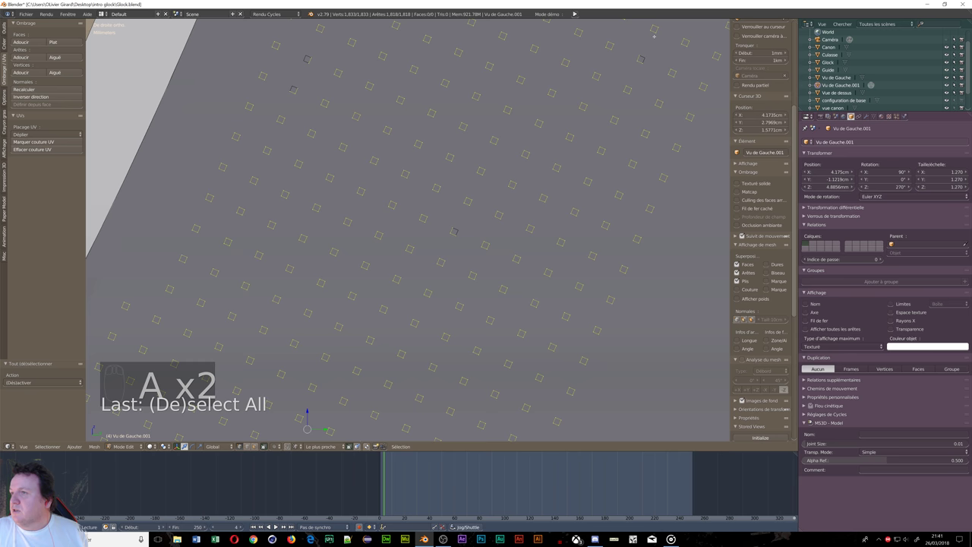
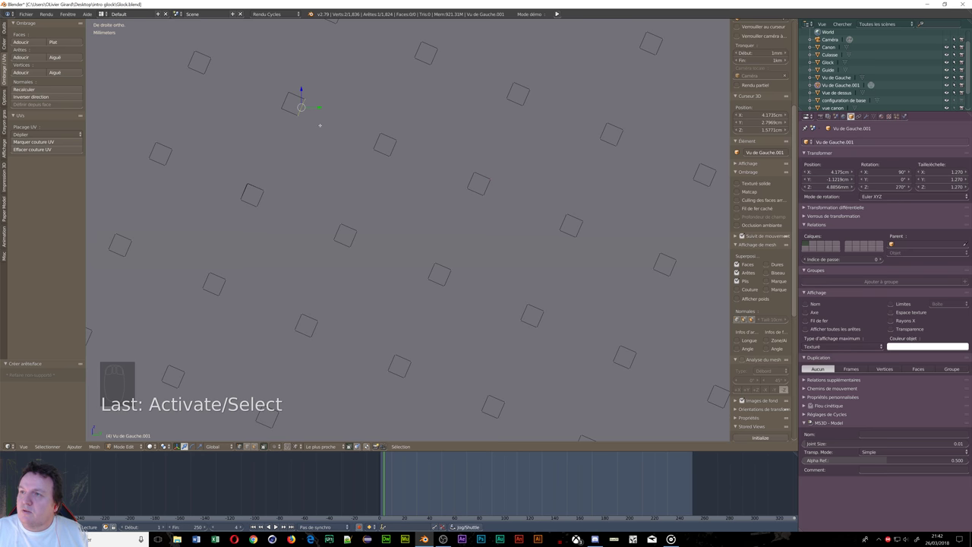
Step: Fill one square outline with a face and adjust its vertices near the GLOCK logo
key(e)
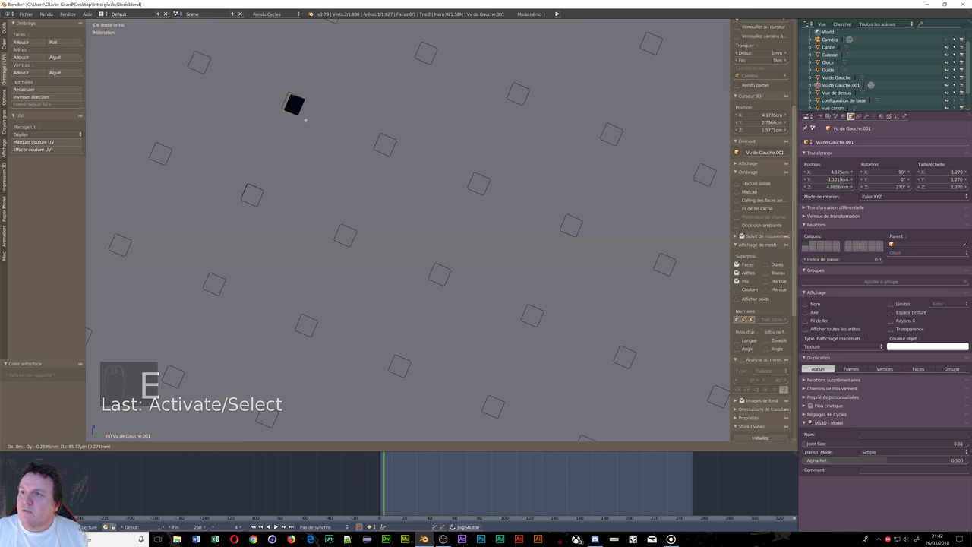
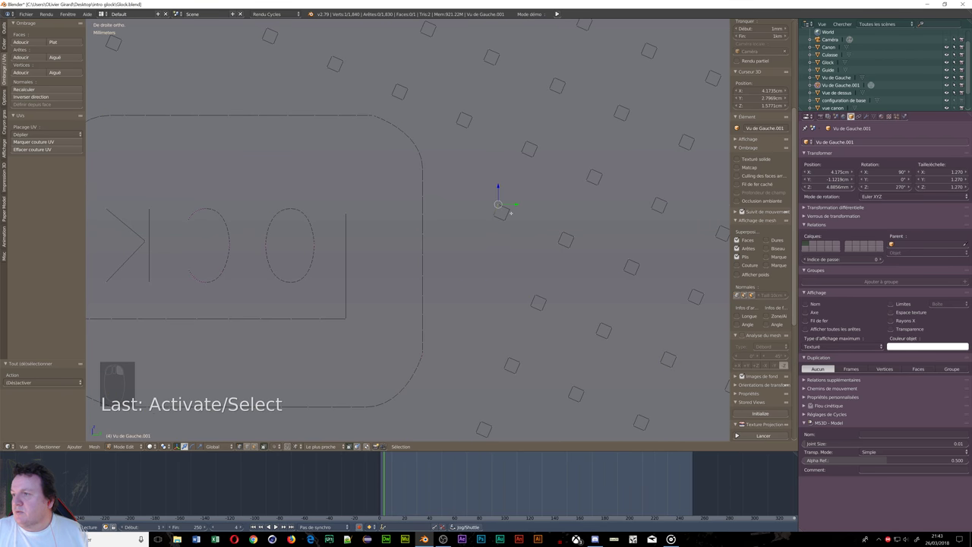
key(e)
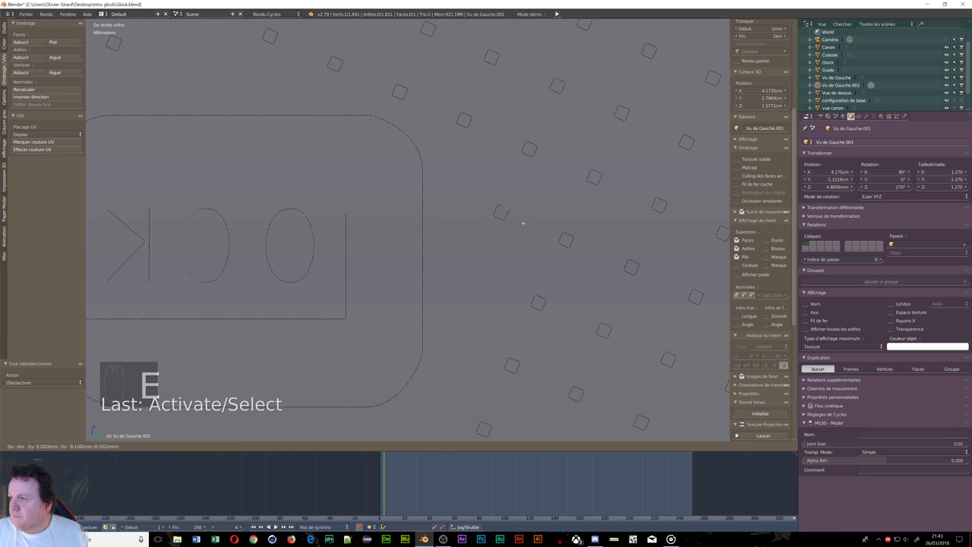
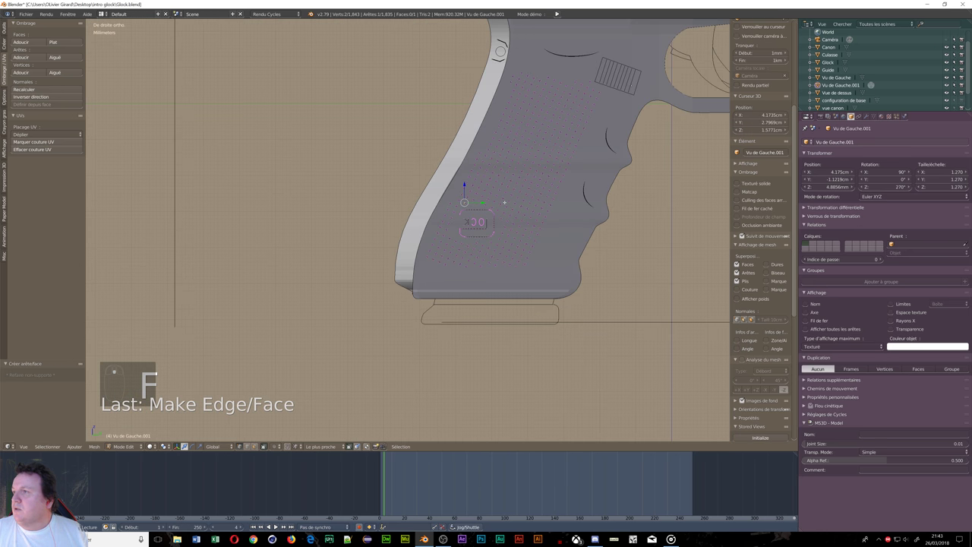
Step: Reselect every square of the pattern, all 1,843 vertices and the single face
key(a)
key(a)
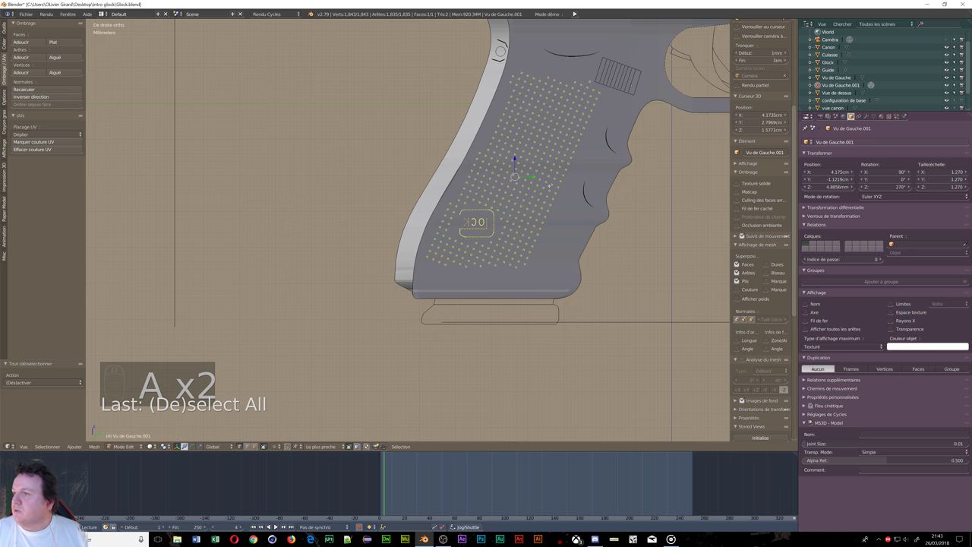
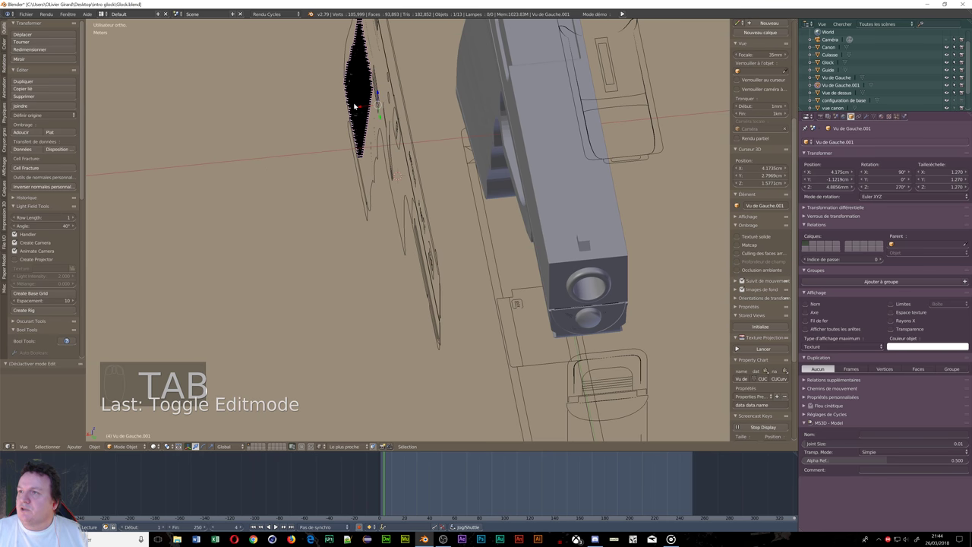
Step: Slide Vu de Gauche.001 along X so its blocks pierce the grip around the GLOCK logo, checking depth by orbiting
drag(359, 106, 665, 133)
drag(661, 129, 511, 94)
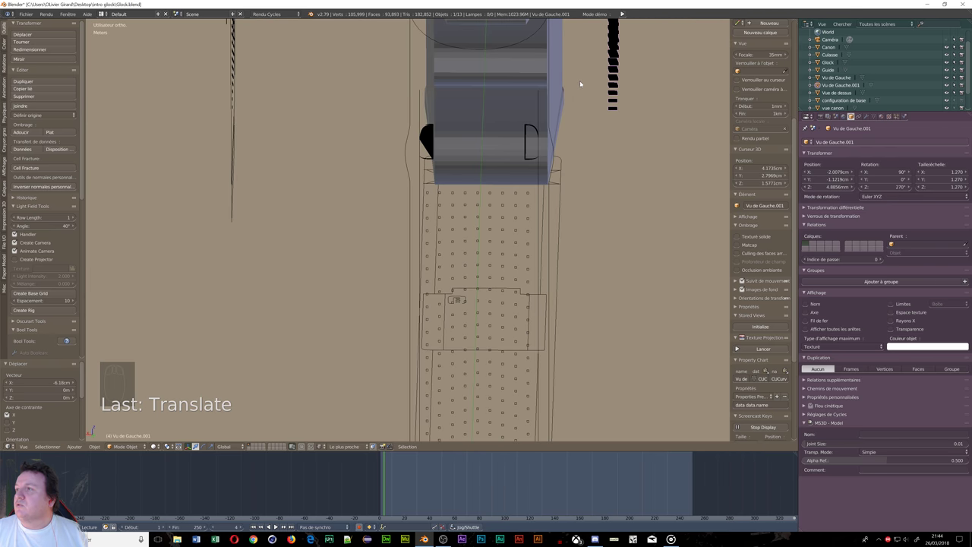
drag(547, 66, 577, 117)
drag(577, 116, 511, 129)
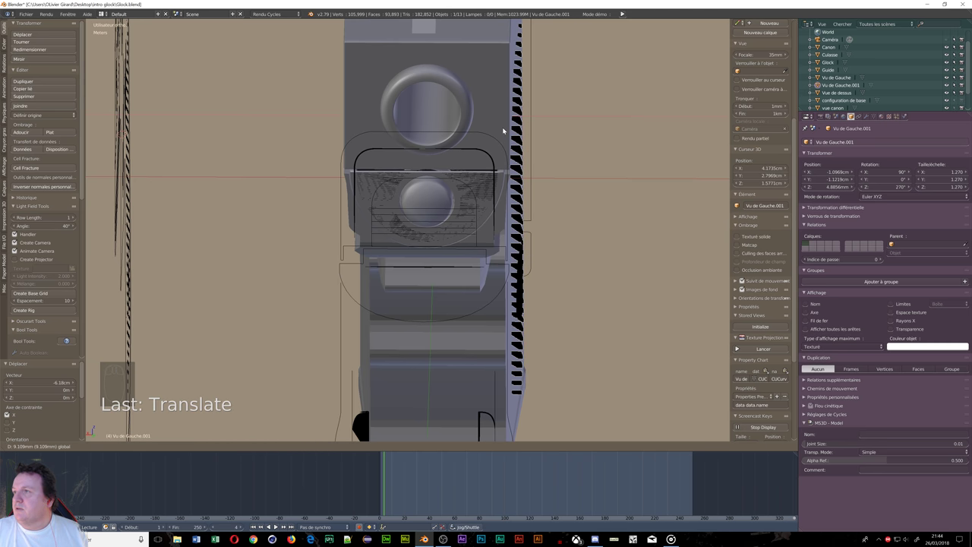
drag(594, 156, 590, 163)
scroll(up, 3)
drag(623, 165, 557, 161)
scroll(up, 3)
scroll(up, 3)
Step: Select the Glock frame and add a Boolean modifier to it
drag(656, 162, 720, 161)
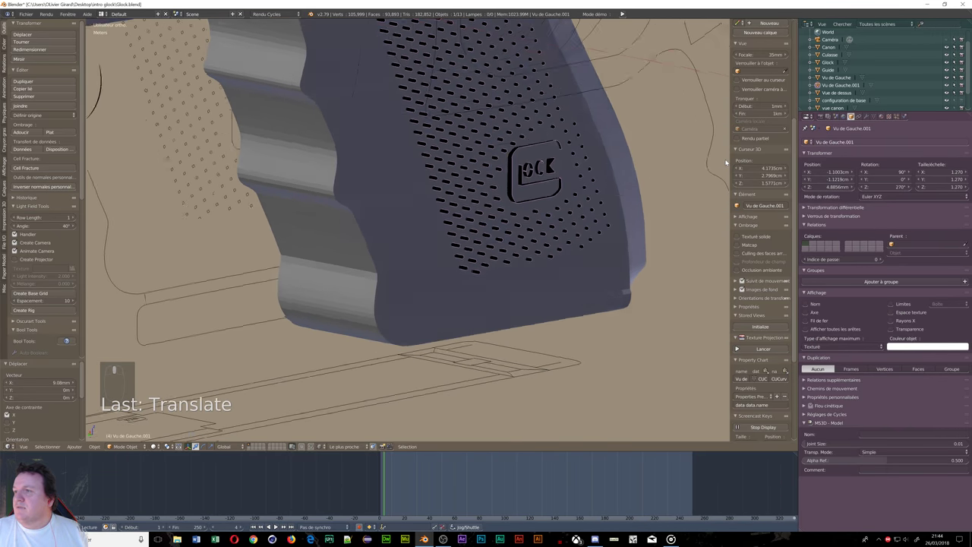
drag(375, 176, 868, 117)
middle_click(363, 195)
drag(868, 117, 782, 181)
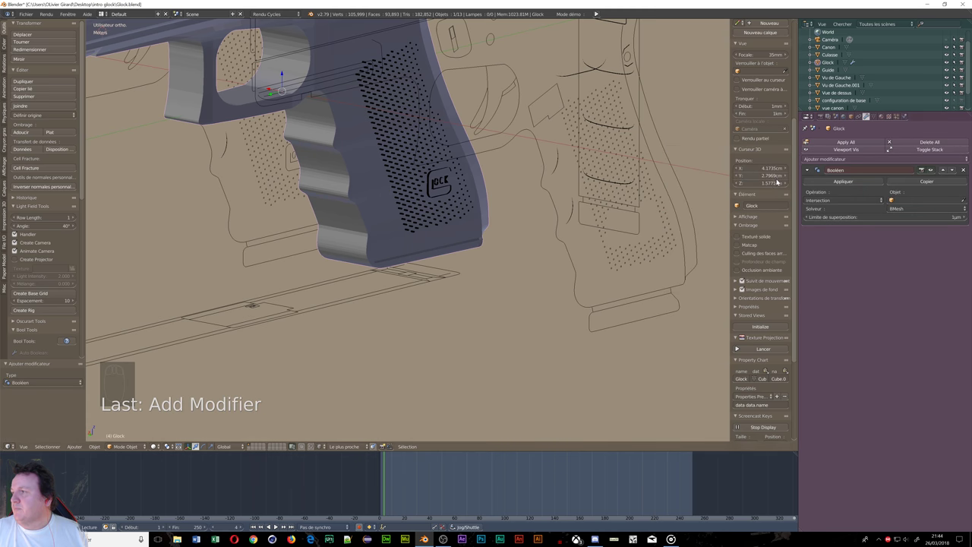
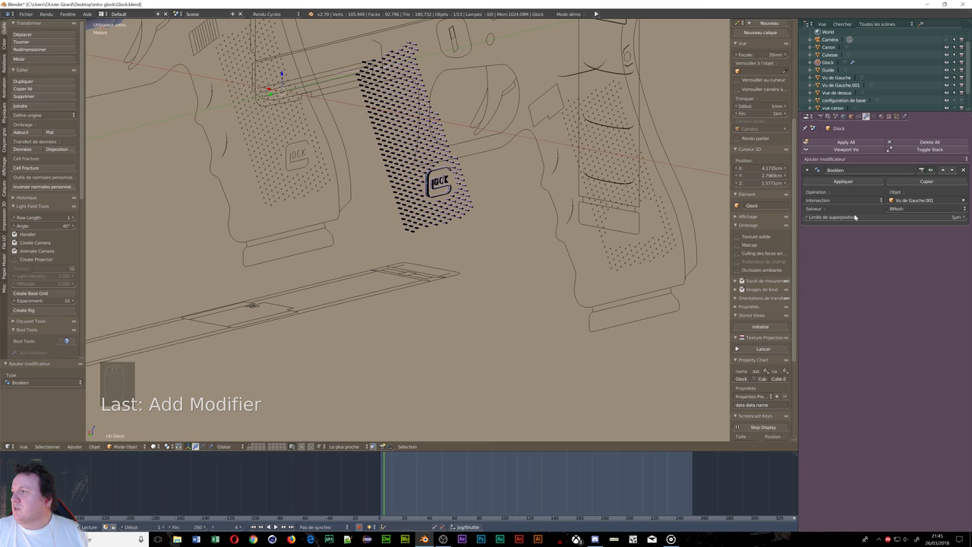
Step: Set the Boolean to cut the dot blocks out of the grip and check it in wireframe
drag(867, 201, 833, 174)
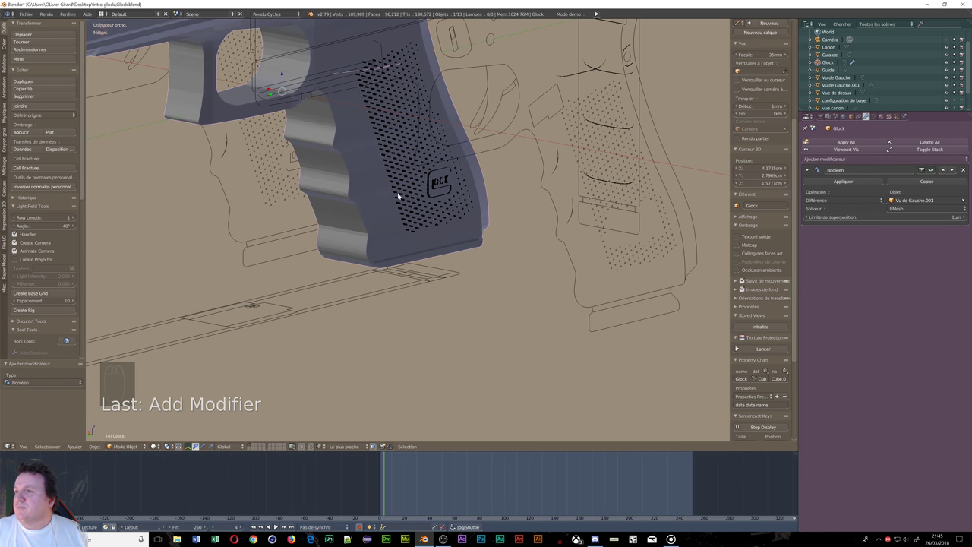
key(z)
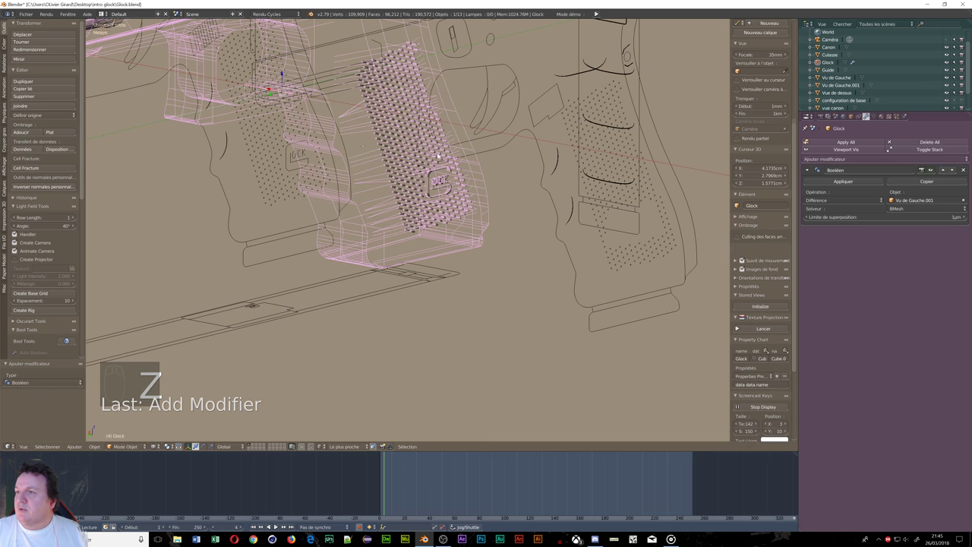
drag(360, 138, 398, 123)
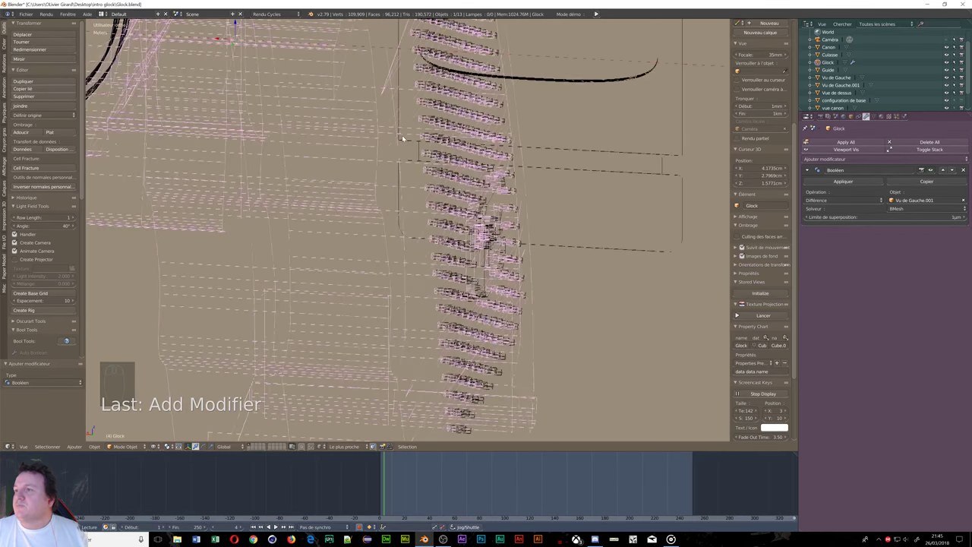
middle_click(391, 139)
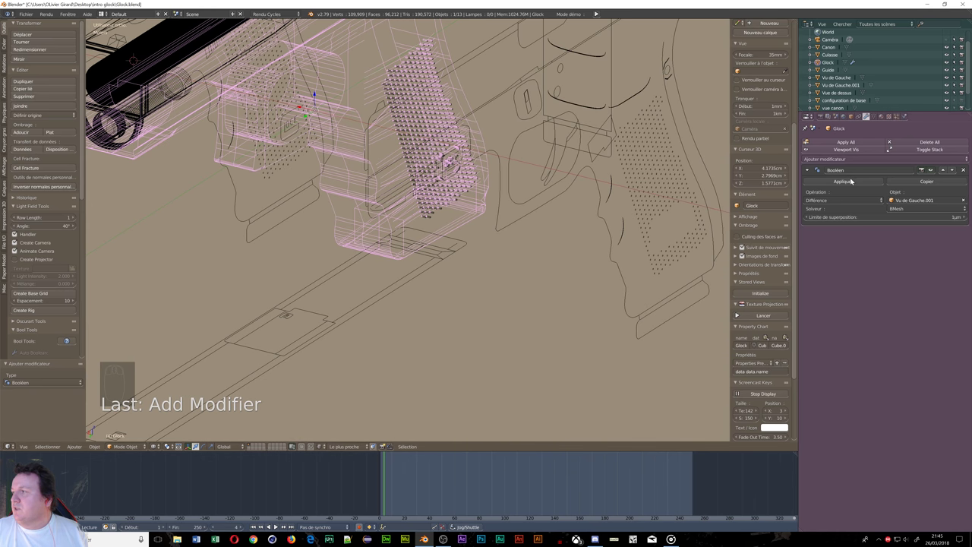
Step: Apply the Boolean to the Glock and delete the Vu de Gauche.001 cutter object
drag(851, 183, 409, 117)
drag(410, 117, 411, 118)
key(x)
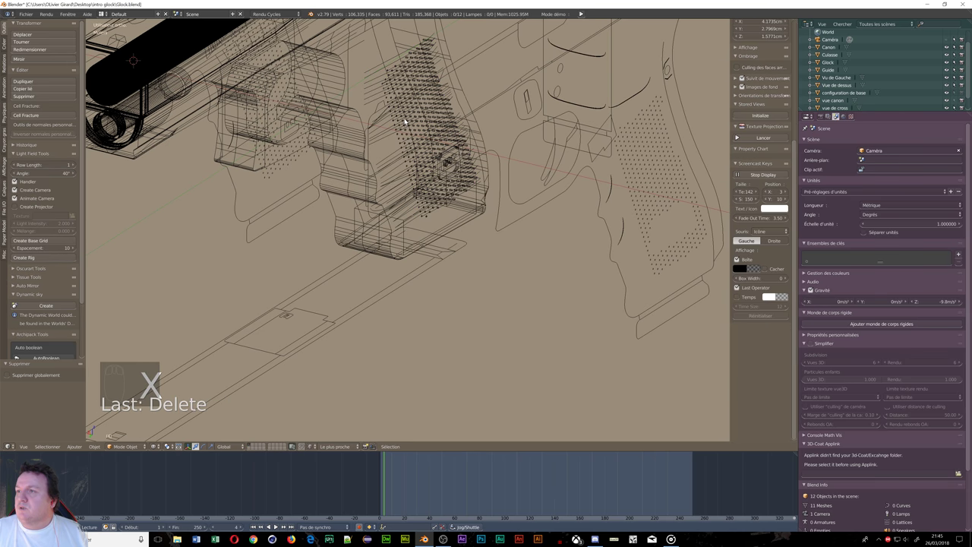
Step: Show the Glock frame as solid and inspect the rows of stipple holes on the grip from below and in front
key(Tab)
drag(413, 79, 423, 136)
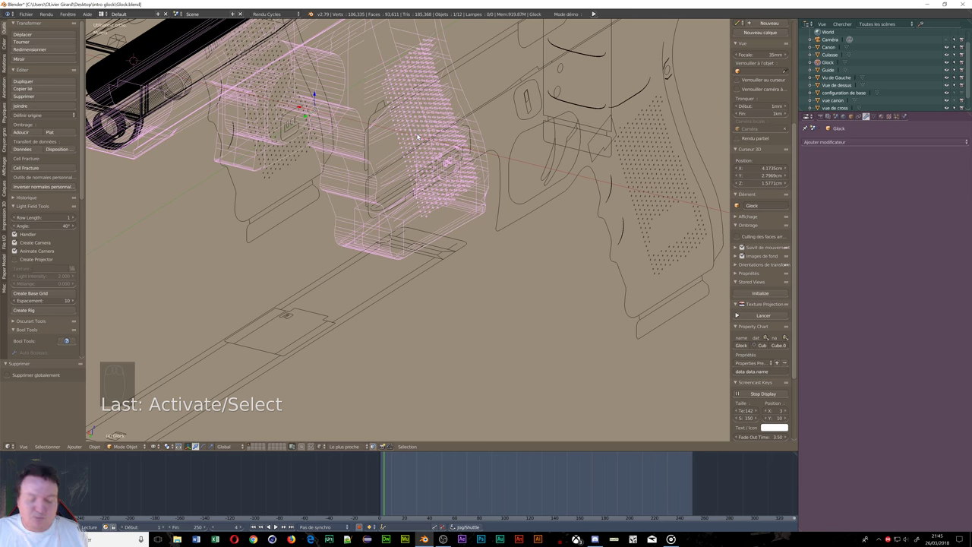
key(z)
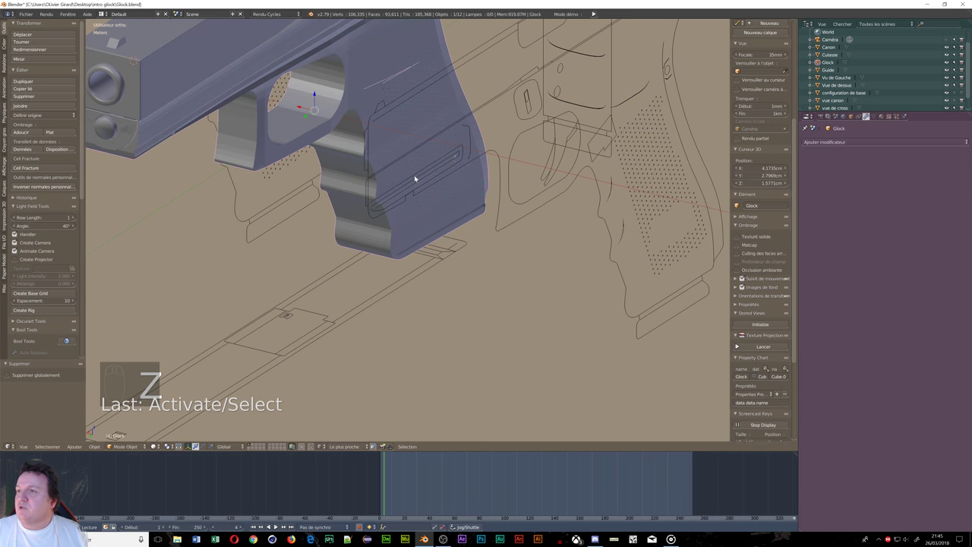
drag(476, 188, 357, 120)
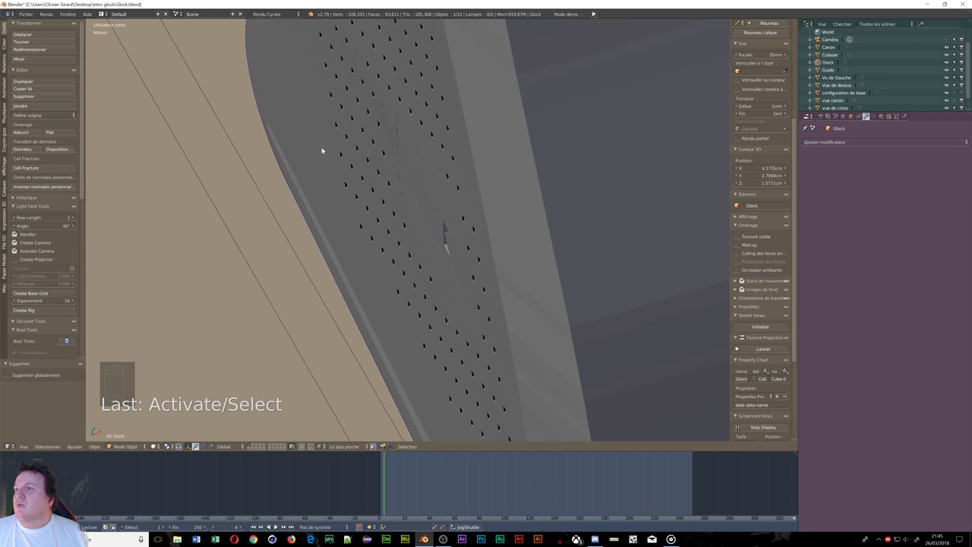
drag(322, 130, 418, 74)
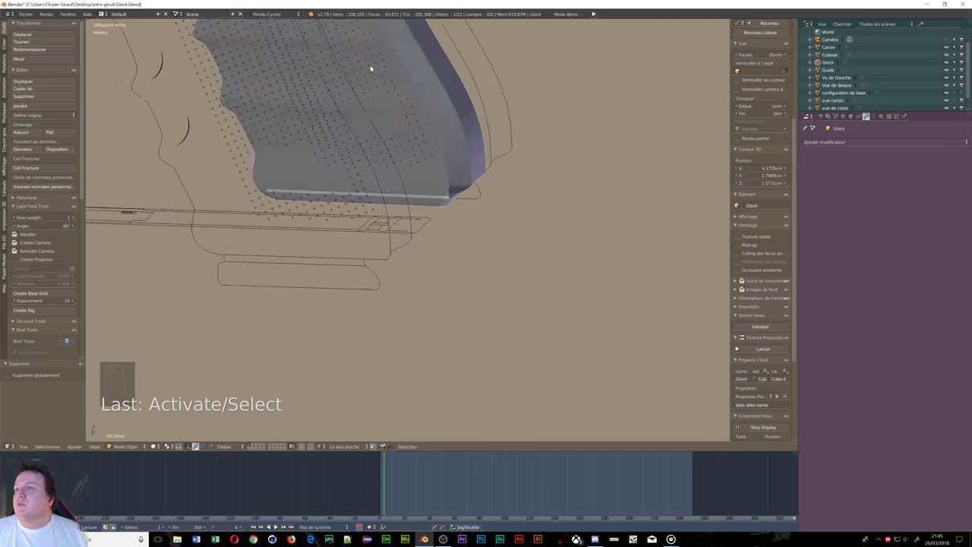
drag(378, 96, 329, 81)
drag(354, 85, 394, 92)
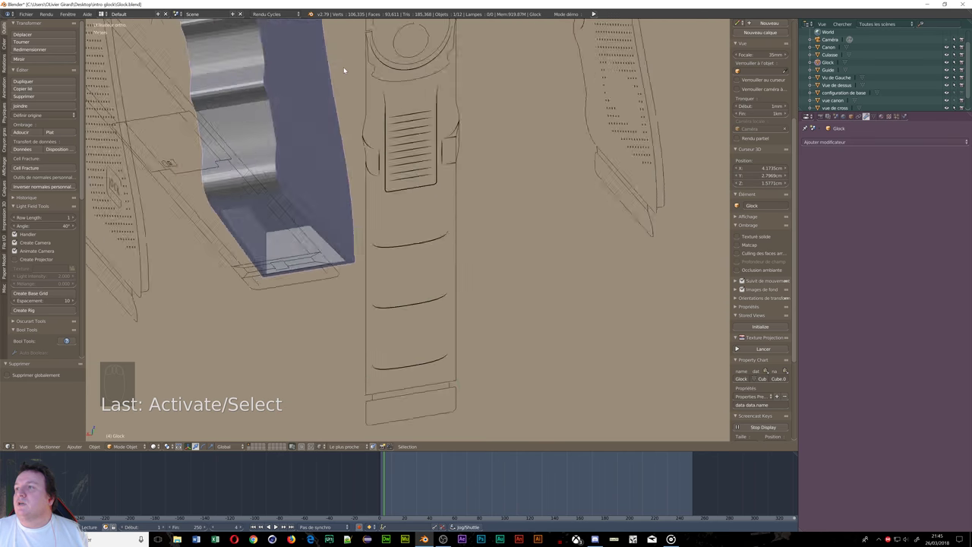
Step: Make vue de droite active, center its stippled grip drawing close up and bring up the mode choices
scroll(down, 3)
drag(295, 89, 257, 101)
drag(257, 101, 850, 103)
drag(850, 103, 961, 110)
scroll(down, 3)
drag(961, 109, 243, 154)
drag(243, 154, 322, 153)
drag(322, 153, 158, 166)
key(Tab)
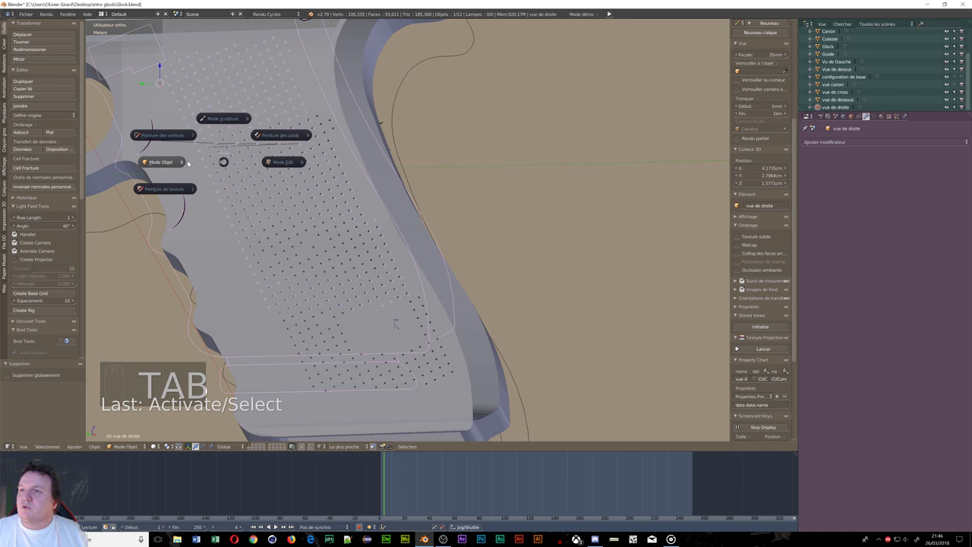
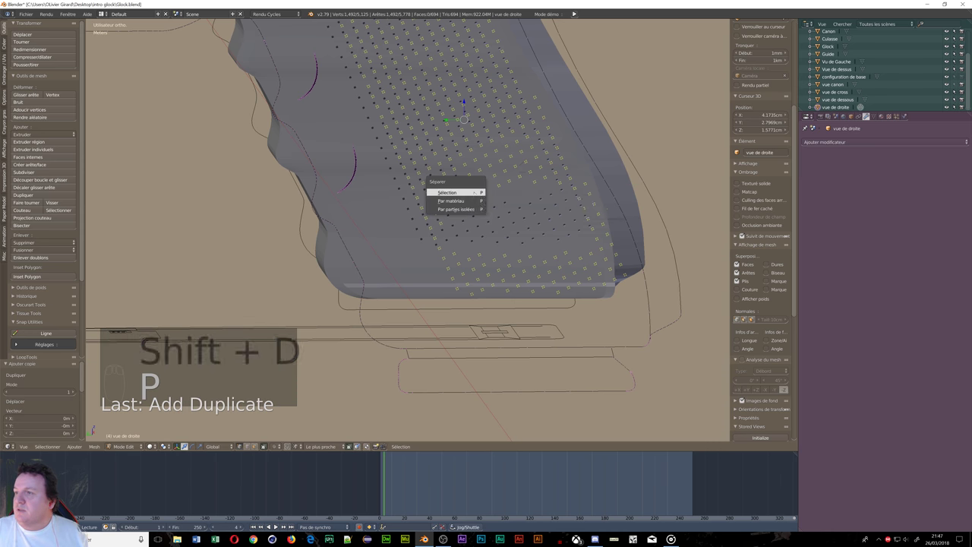
Step: Fill all dots of vue de droite.001 as faces and extrude them into long thin rods along X
key(Tab)
drag(434, 177, 466, 200)
key(Tab)
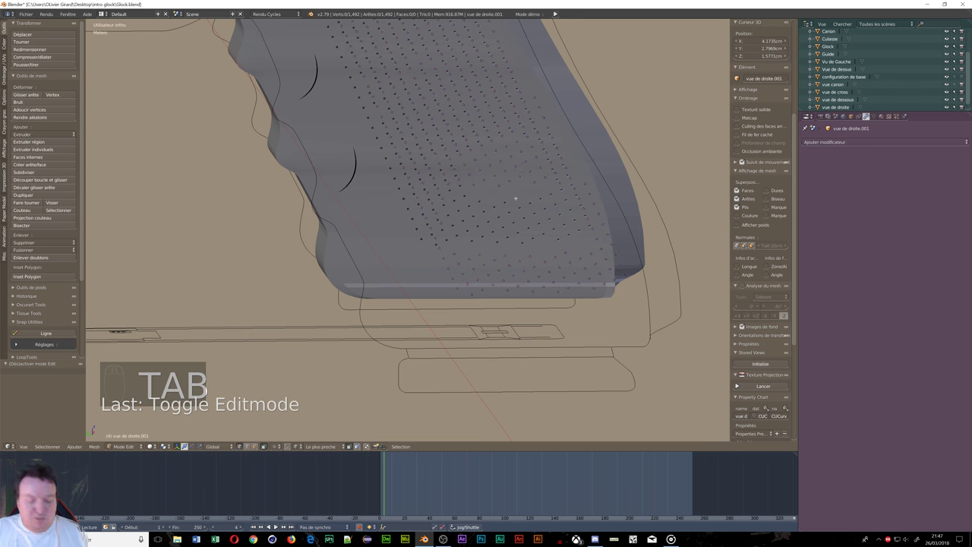
key(a)
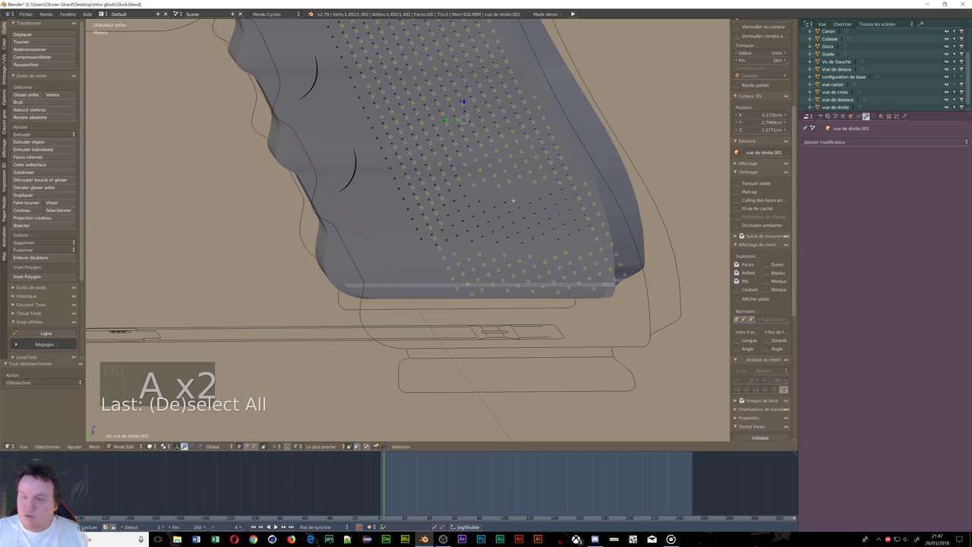
key(f)
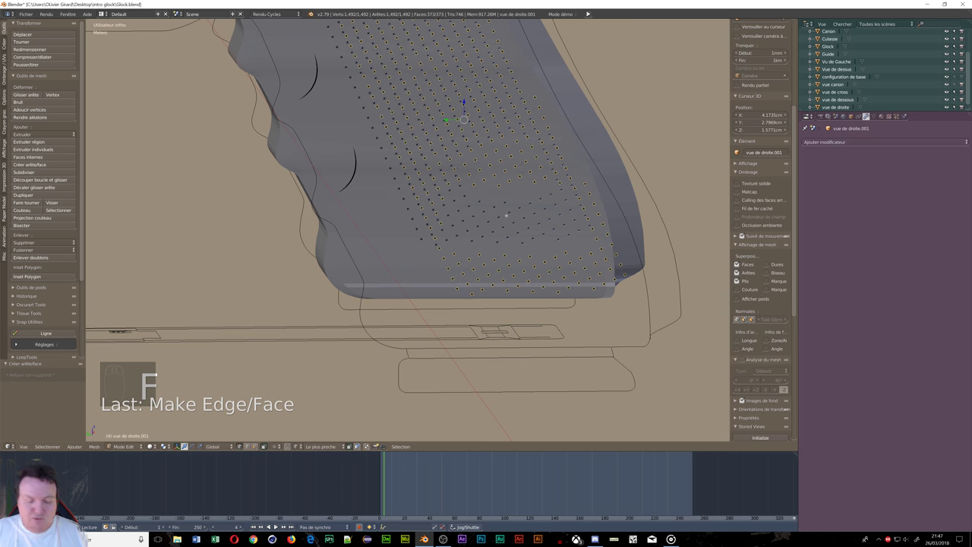
key(e)
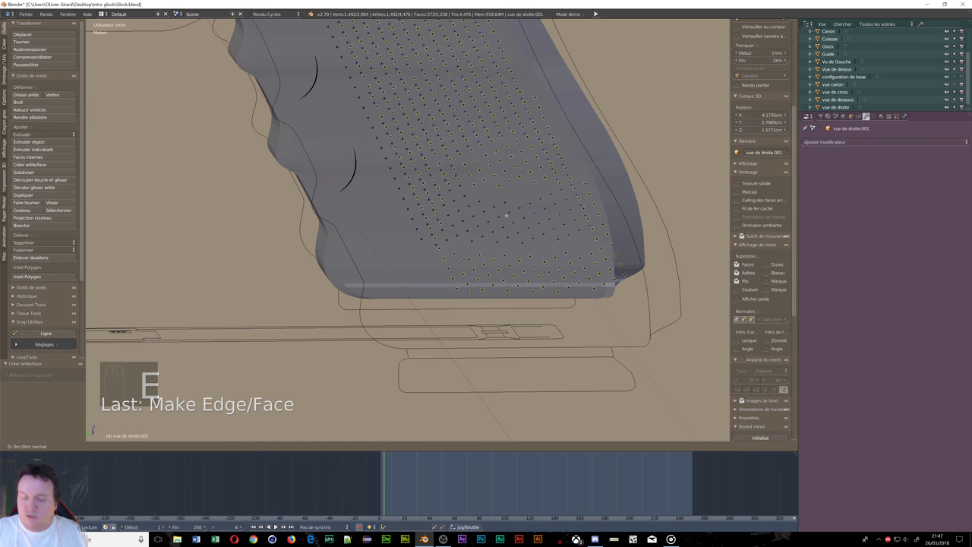
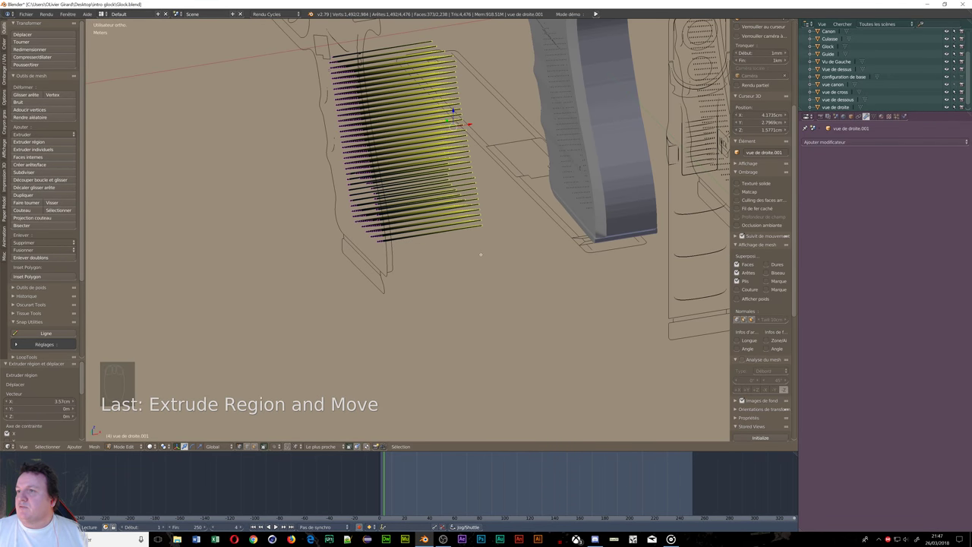
Step: Position the rod array through the grip using top and front views
key(Tab)
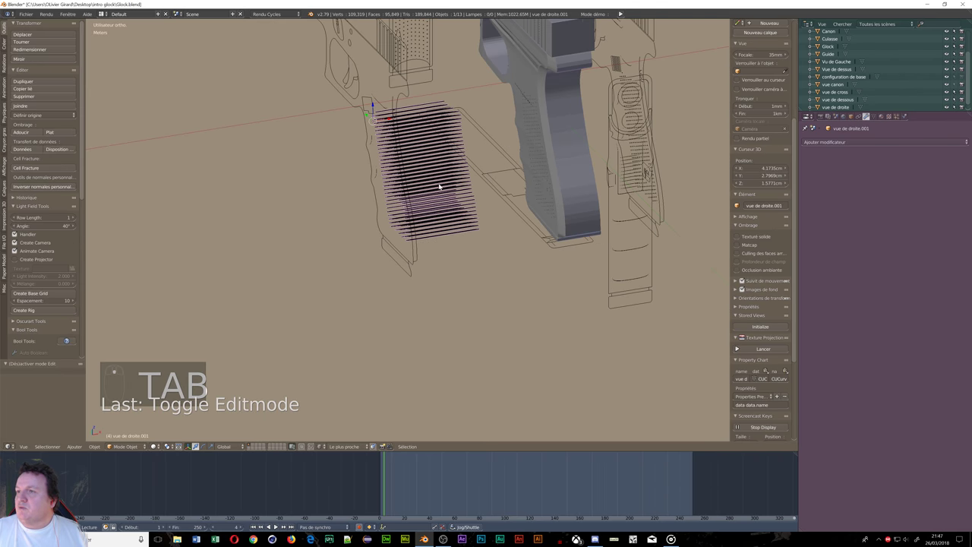
drag(390, 120, 616, 190)
drag(642, 190, 616, 96)
drag(623, 92, 639, 94)
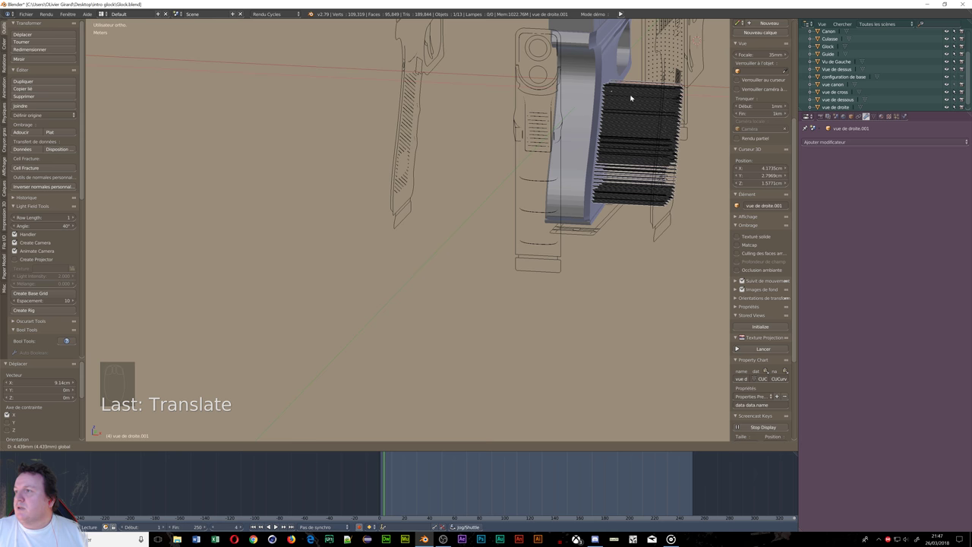
drag(613, 153, 605, 159)
key(z)
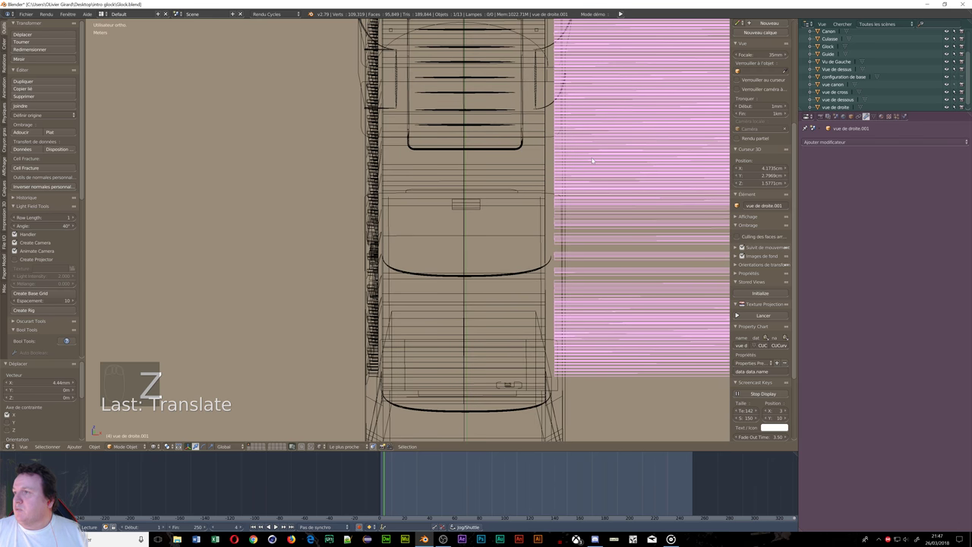
drag(596, 159, 588, 165)
key(KP_1)
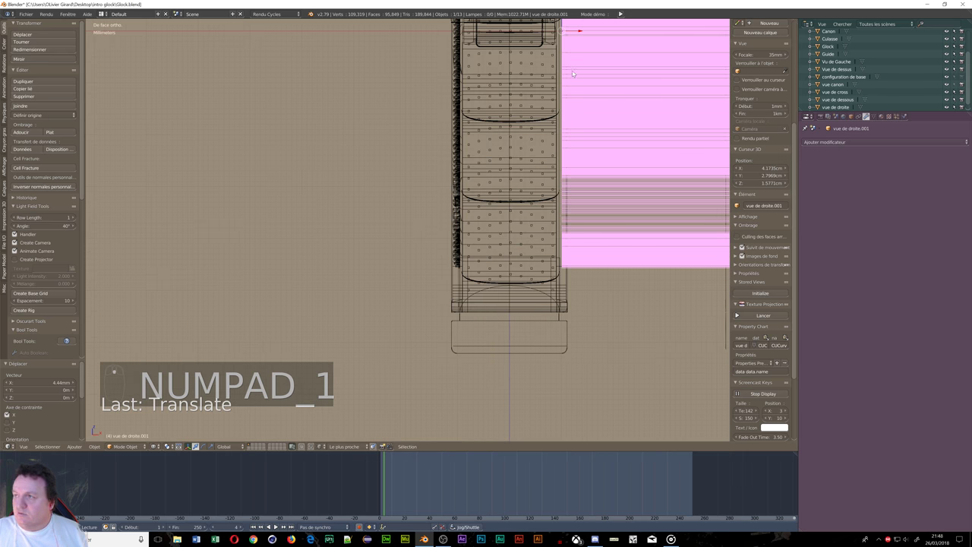
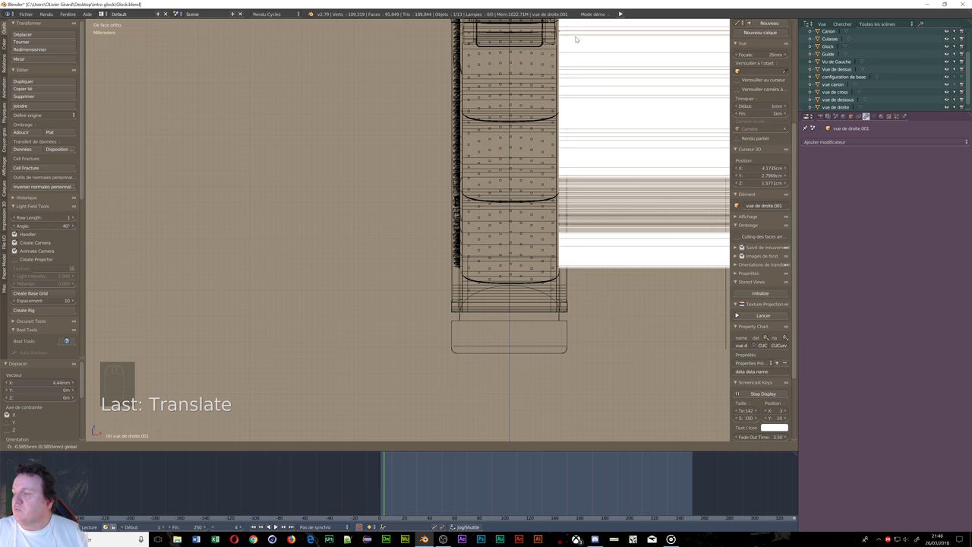
drag(576, 73, 560, 82)
drag(560, 82, 531, 100)
Step: Give vue de cross a Difference Boolean modifier using vue de droite.001 as cutter
click(537, 81)
drag(531, 100, 882, 155)
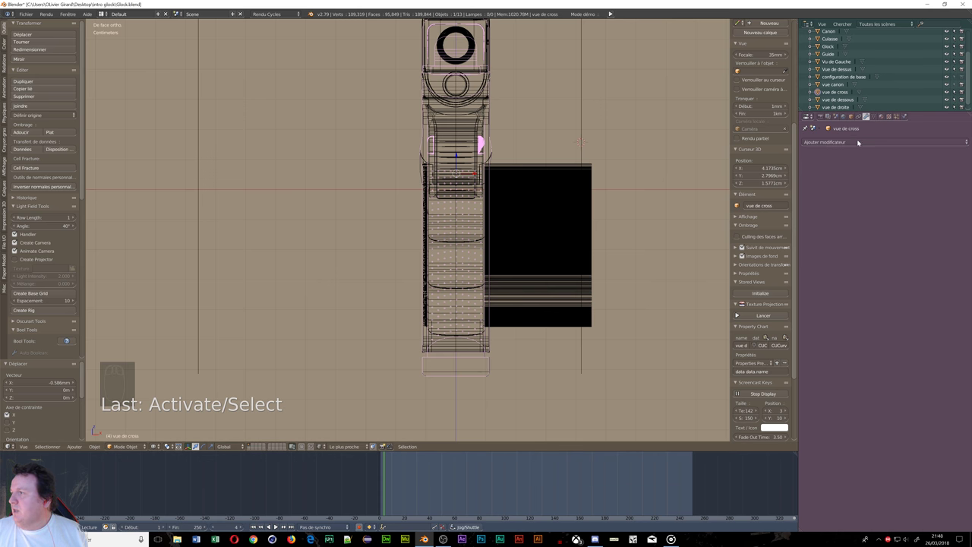
drag(862, 142, 787, 194)
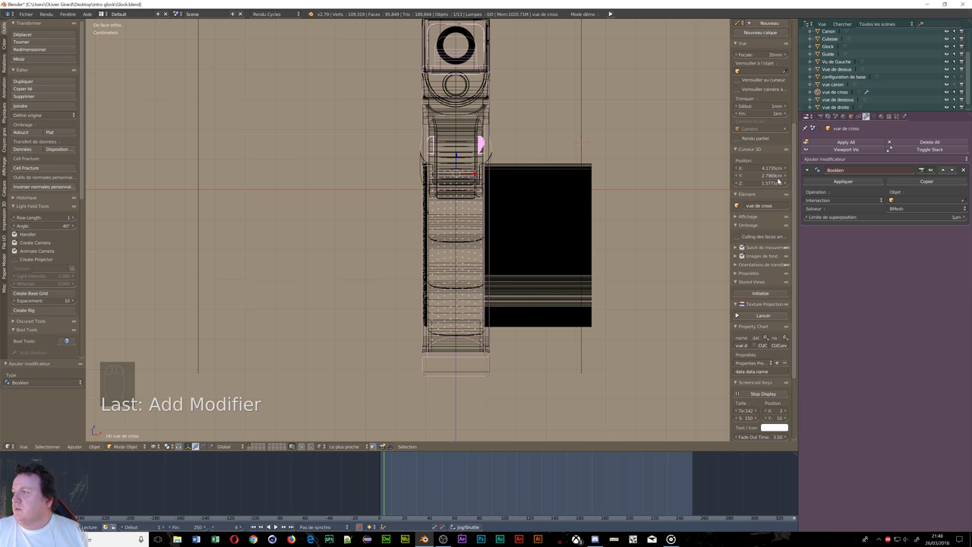
drag(967, 203, 543, 193)
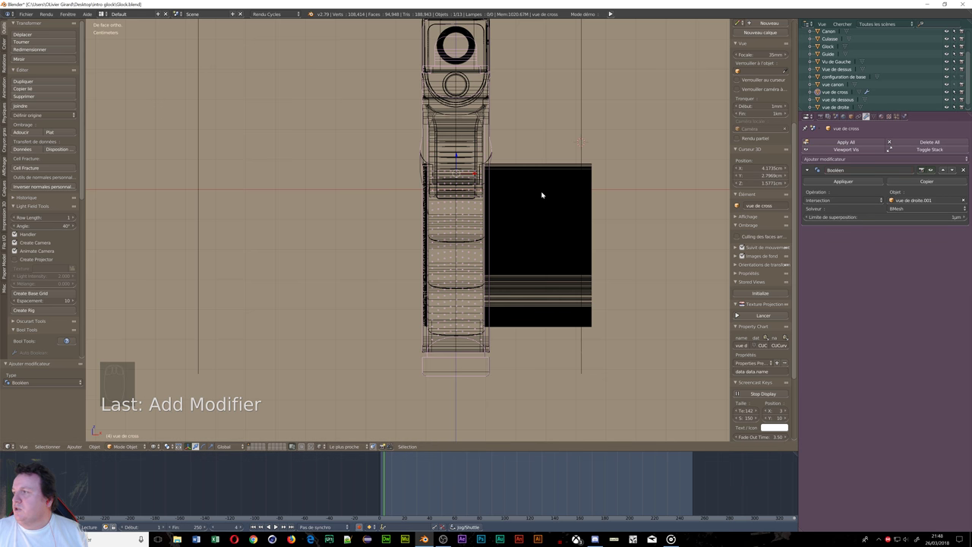
drag(611, 228, 552, 226)
drag(535, 219, 499, 217)
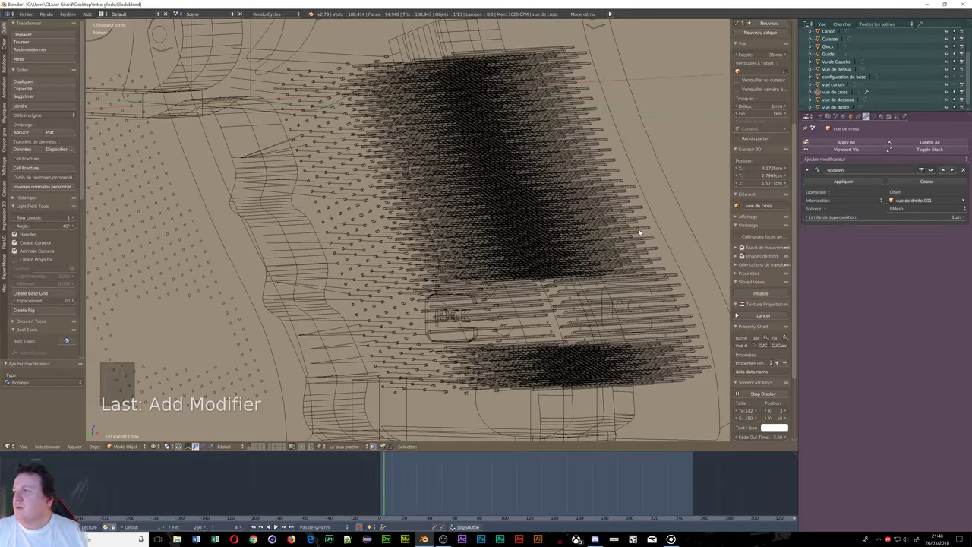
drag(879, 205, 837, 178)
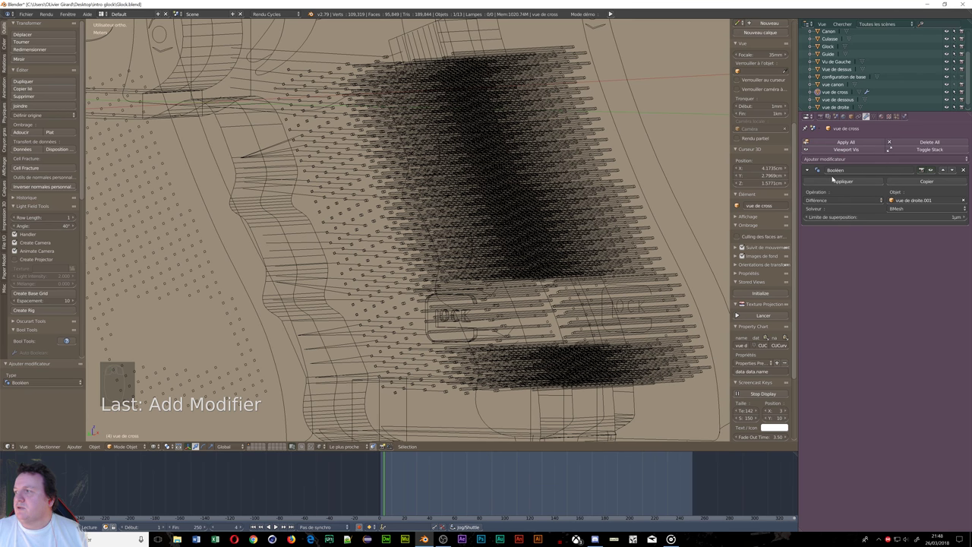
drag(598, 205, 543, 212)
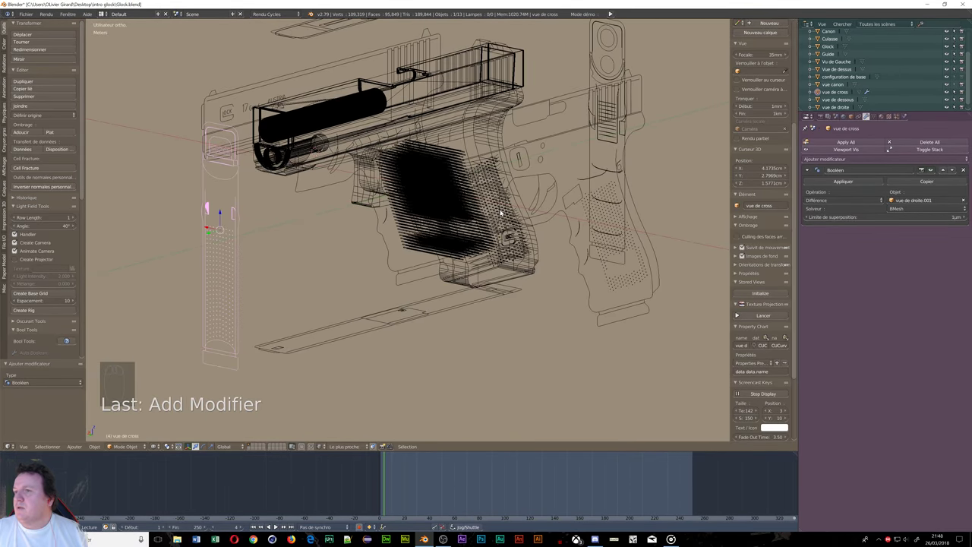
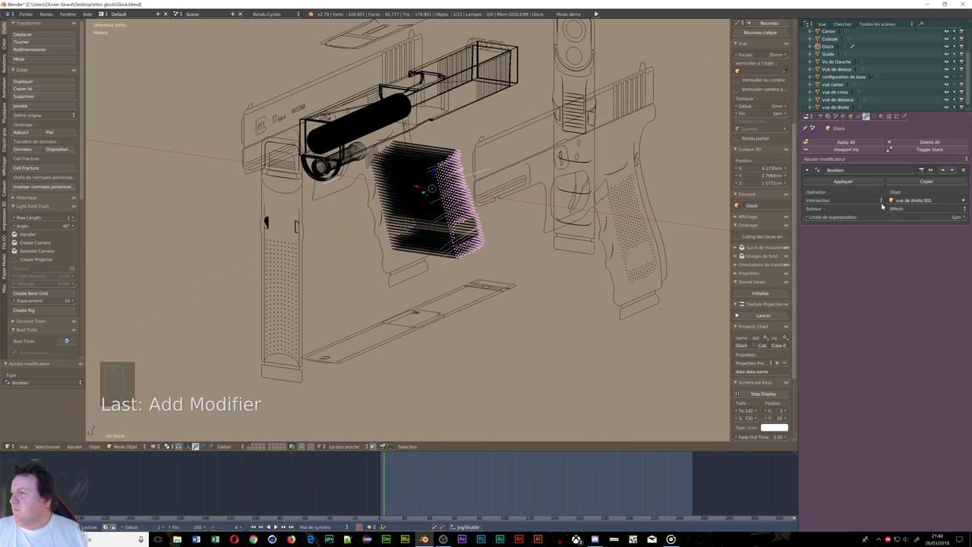
Step: Apply the Boolean cut and delete the vue de droite.001 rod array
drag(885, 200, 476, 212)
drag(479, 210, 857, 180)
drag(857, 180, 360, 207)
drag(361, 207, 369, 258)
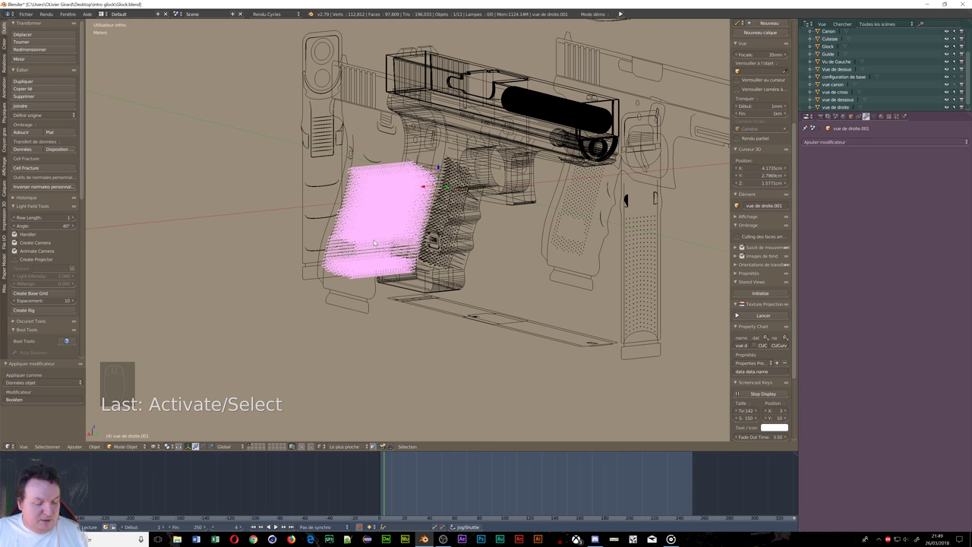
key(x)
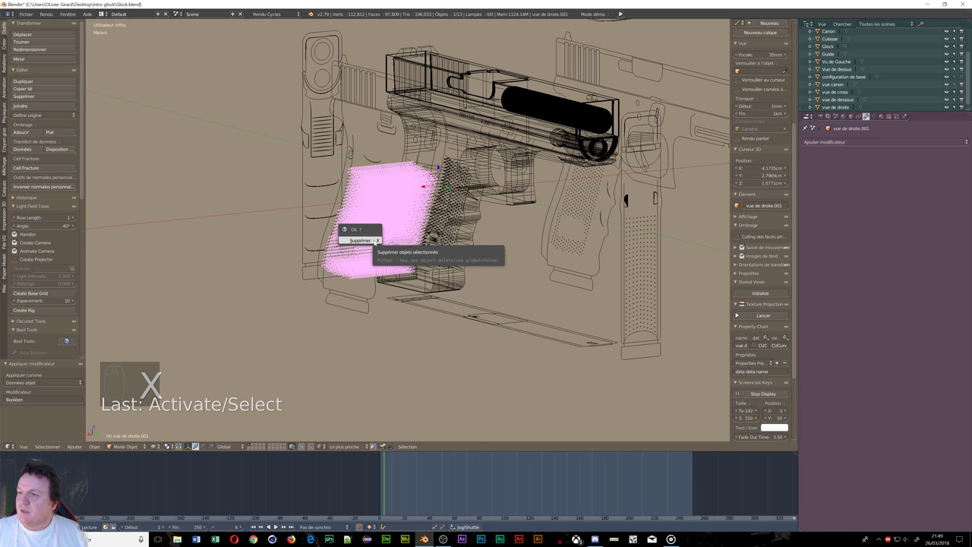
drag(389, 251, 447, 268)
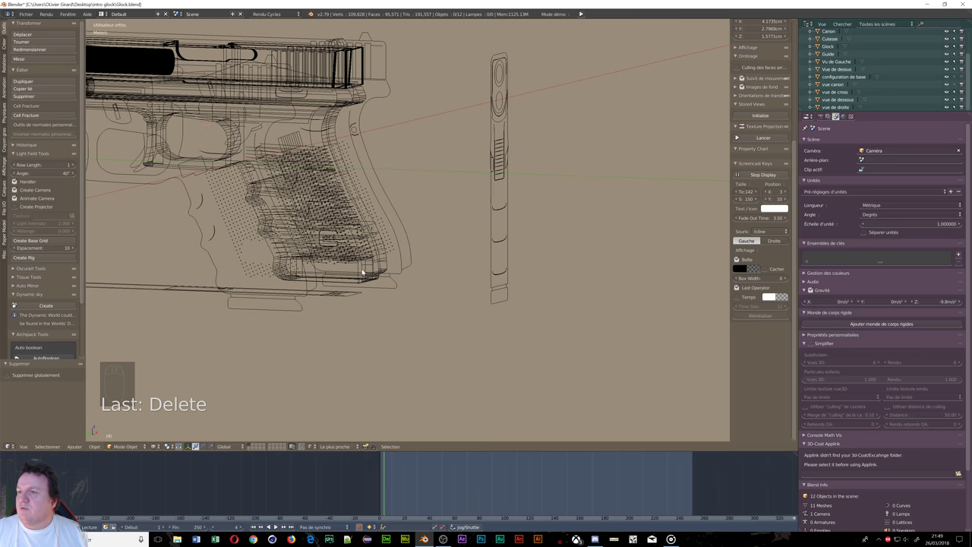
scroll(up, 3)
drag(339, 244, 299, 252)
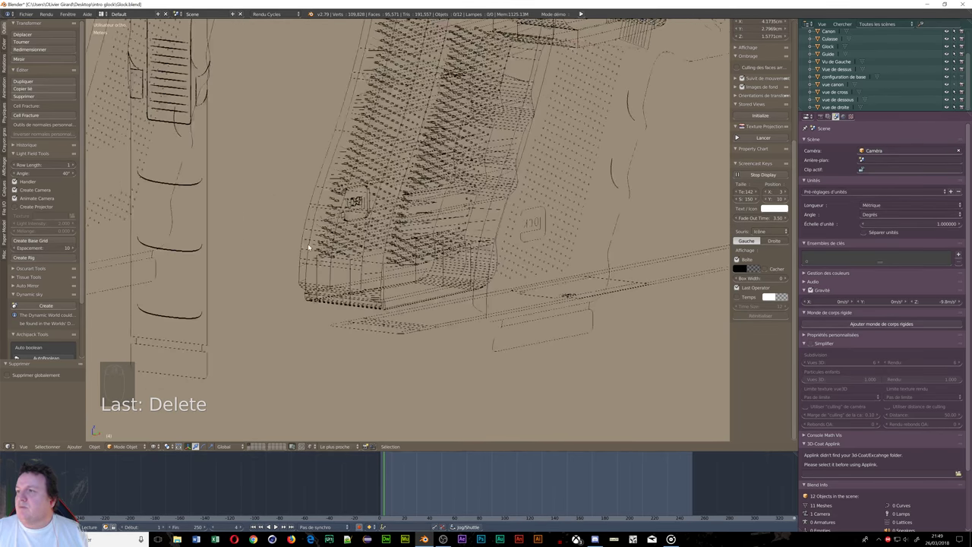
middle_click(481, 222)
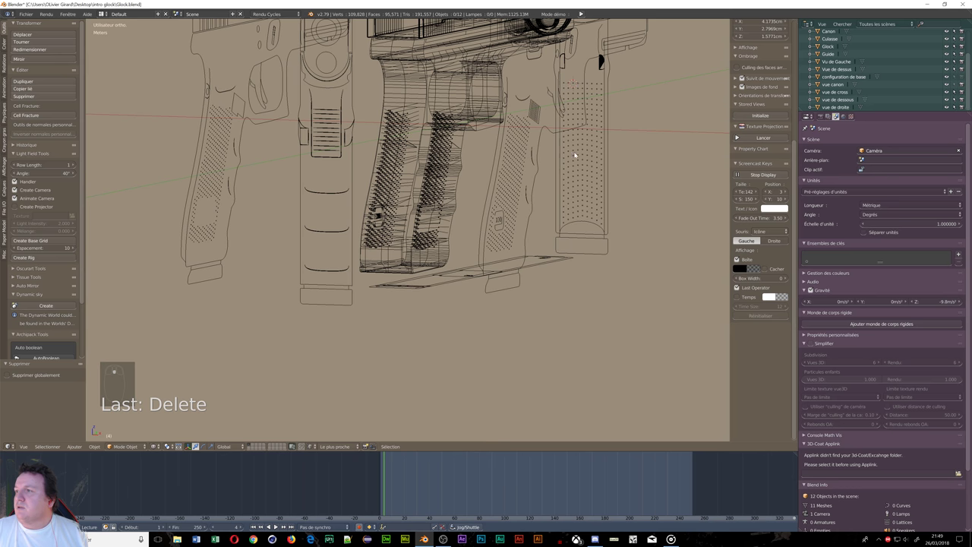
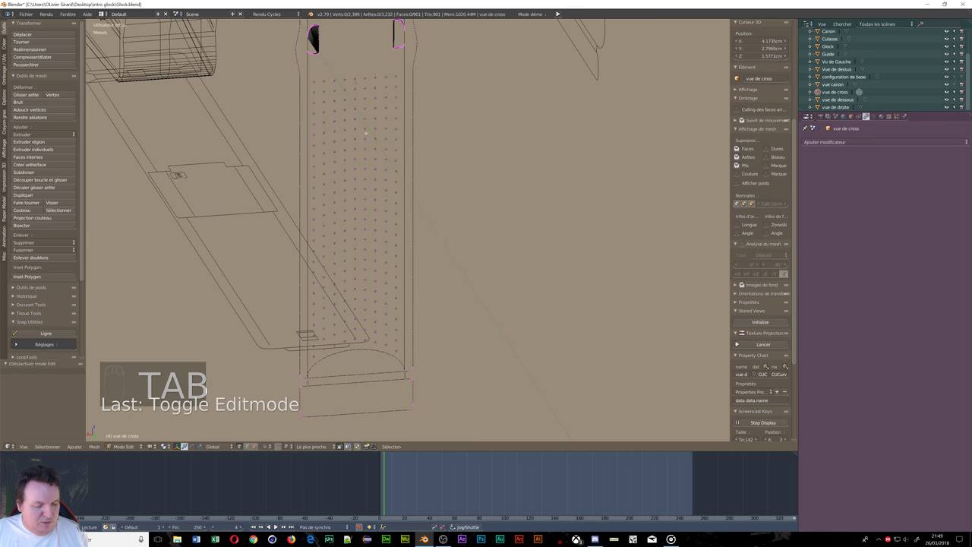
Step: Circle-select the top stipple rows, separate them into vue de cross.001 and return to Object Mode
key(a)
key(a)
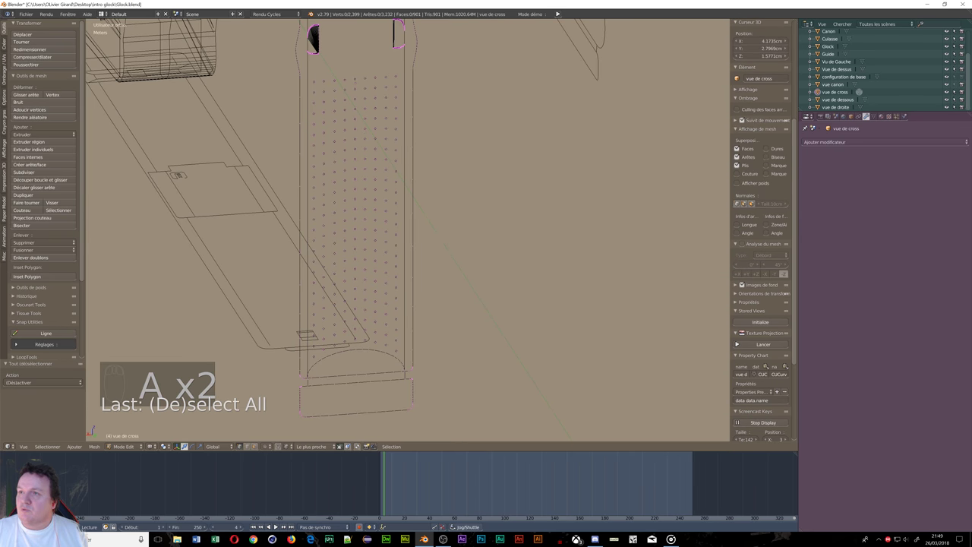
key(c)
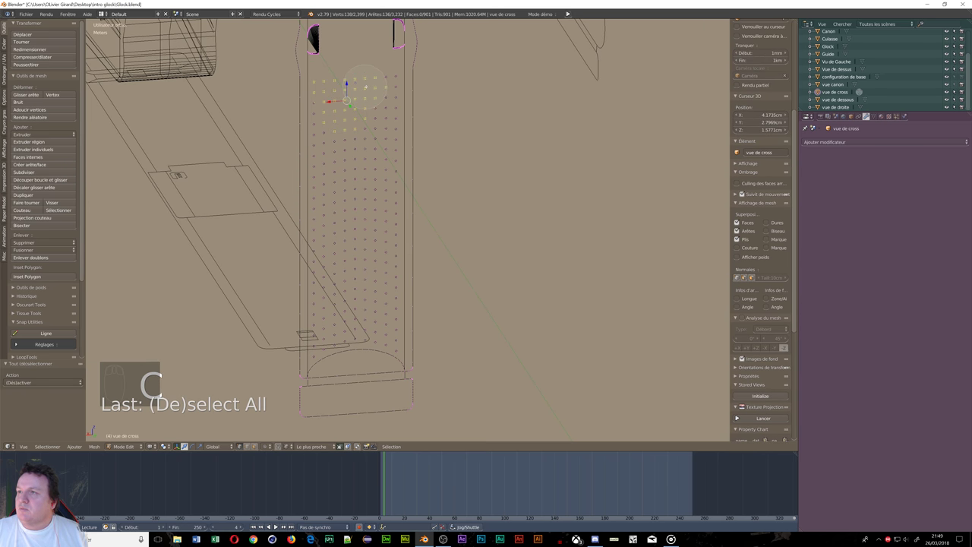
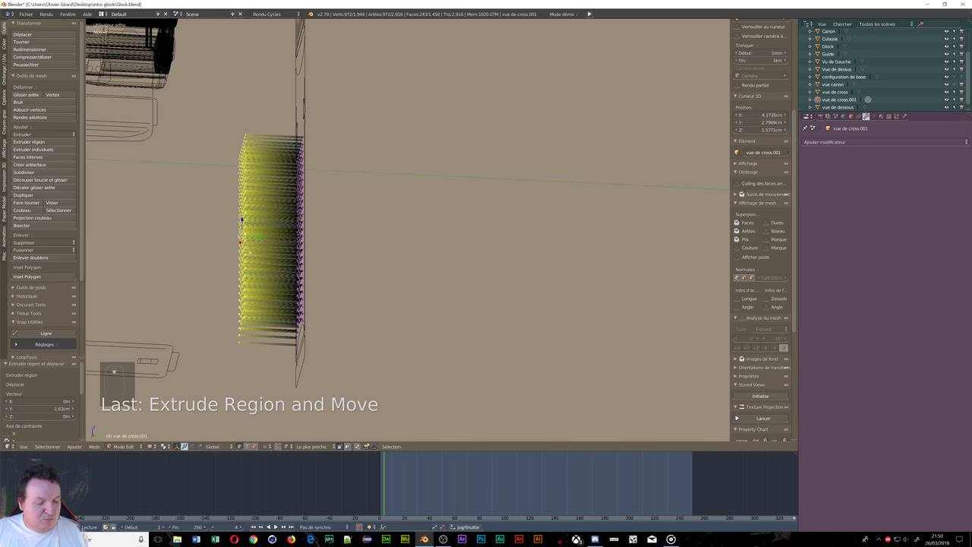
key(Tab)
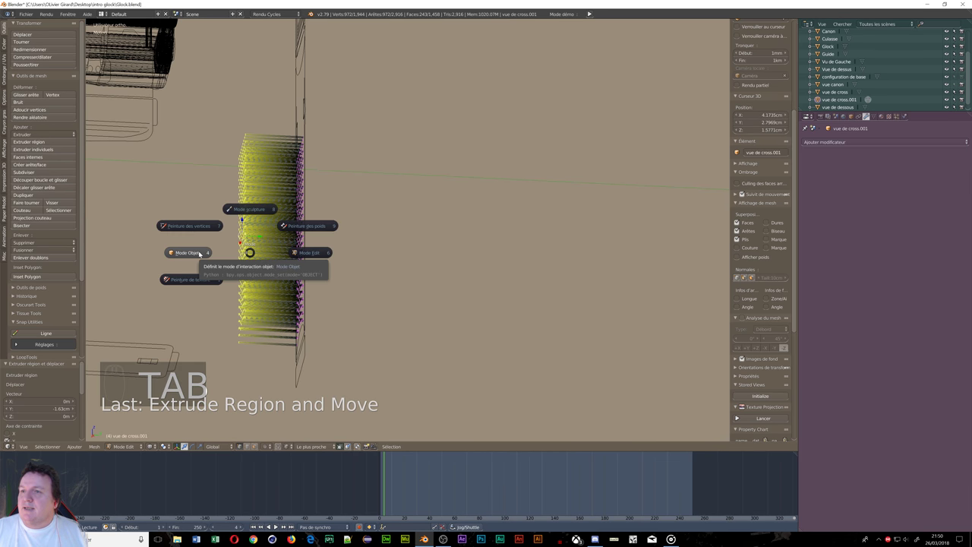
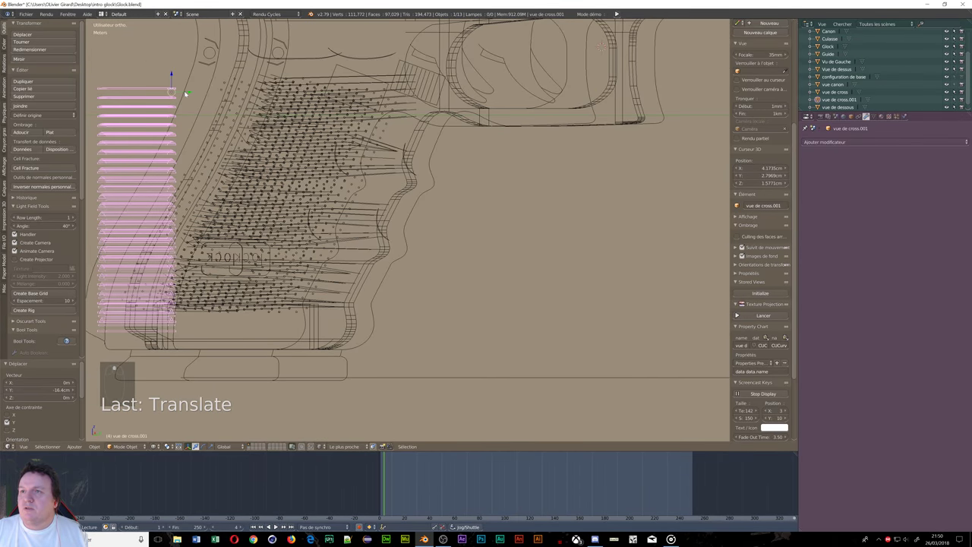
Step: Switch to right orthographic view and zoom in on the grip and strip stack
drag(191, 92, 151, 101)
drag(205, 132, 231, 148)
key(KP_3)
drag(186, 178, 395, 209)
middle_click(416, 225)
drag(379, 55, 379, 44)
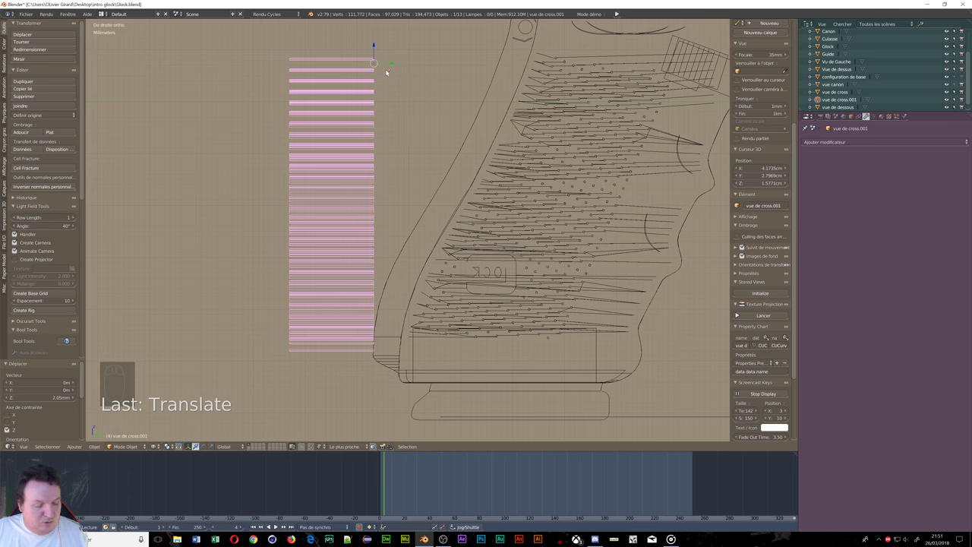
Step: Move the strip stack to just left of the grip's front edge and enter Edit Mode
key(ctrl+z)
drag(396, 75, 402, 77)
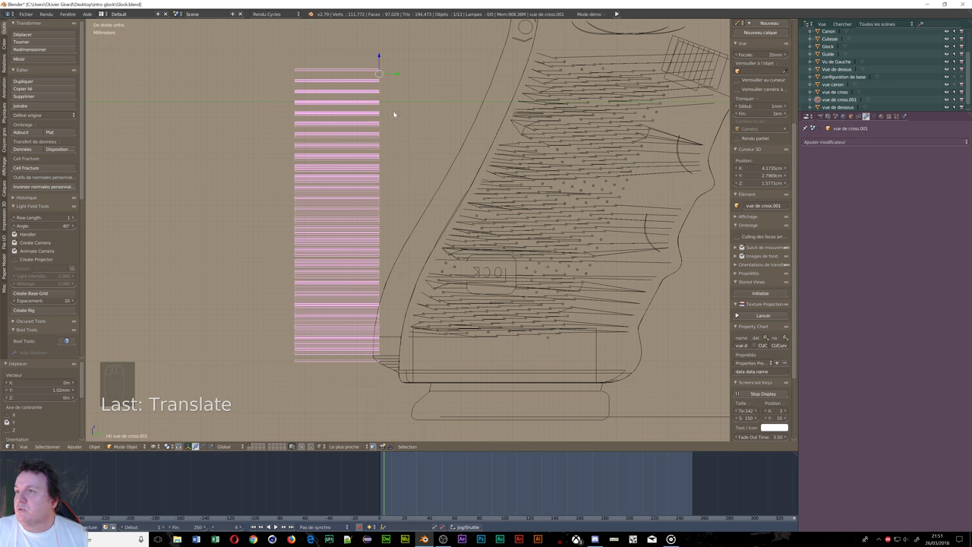
drag(398, 74, 488, 352)
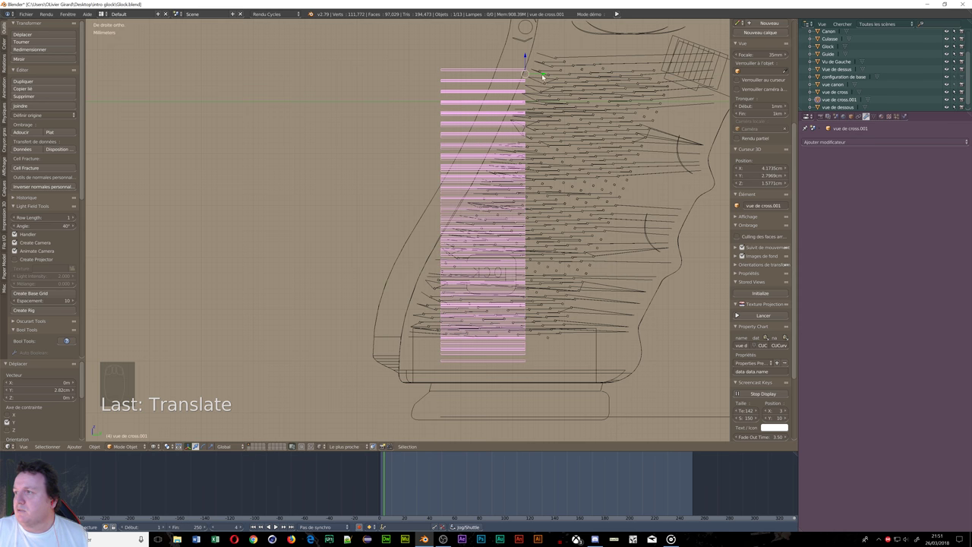
drag(543, 74, 398, 86)
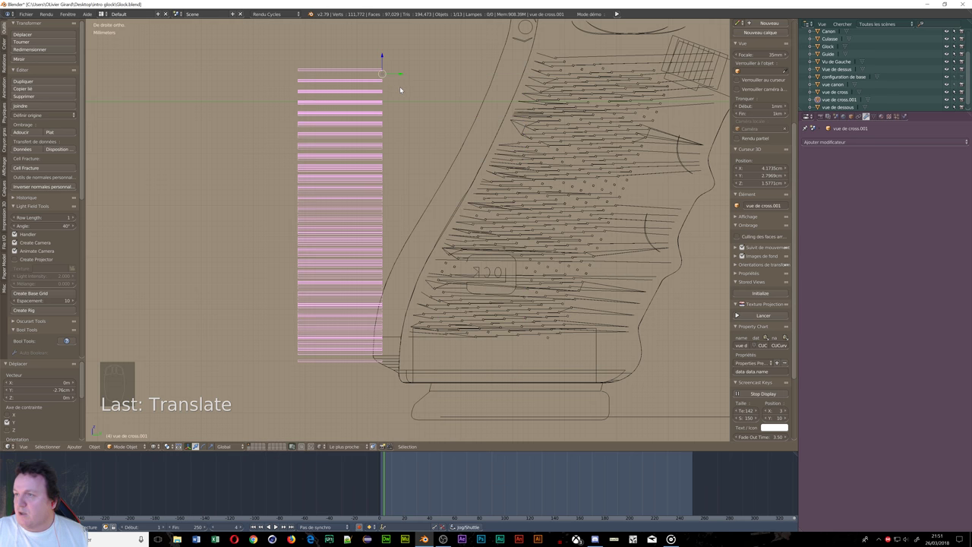
key(Tab)
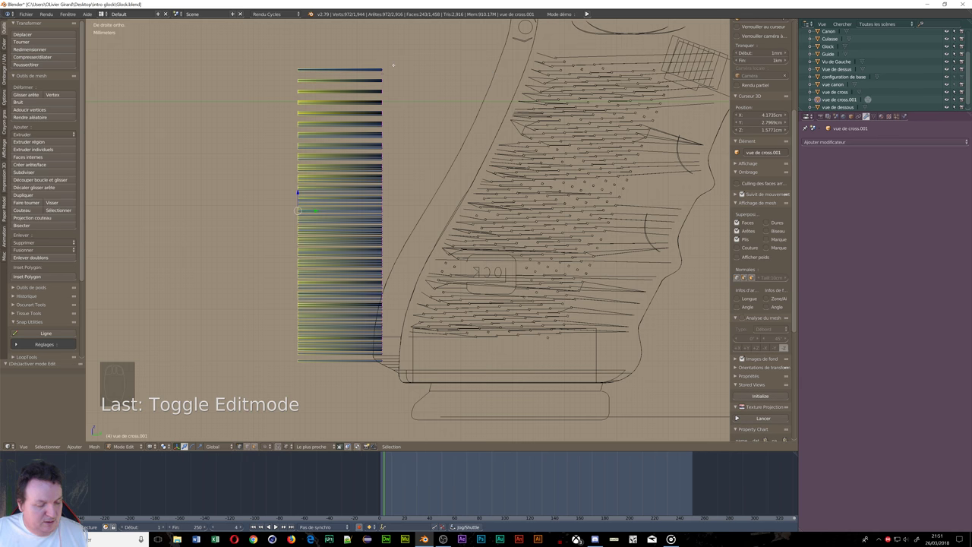
Step: Slide the top strips rightward one by one along the grip's sloping front edge
key(a)
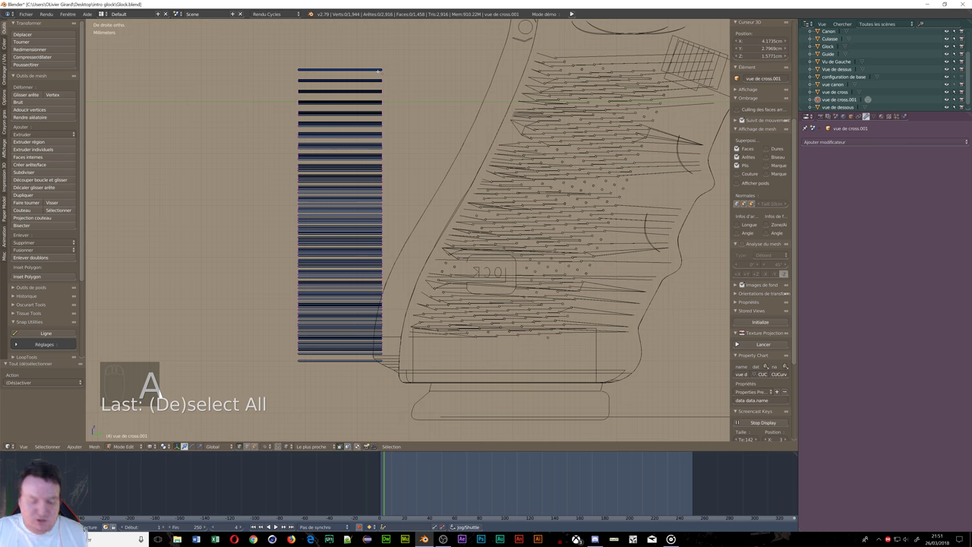
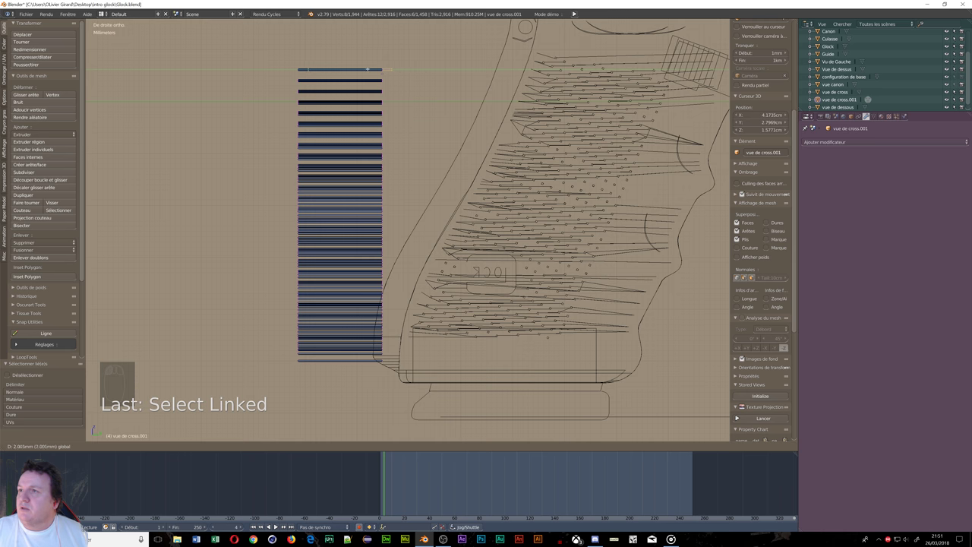
key(ctrl+z)
key(b)
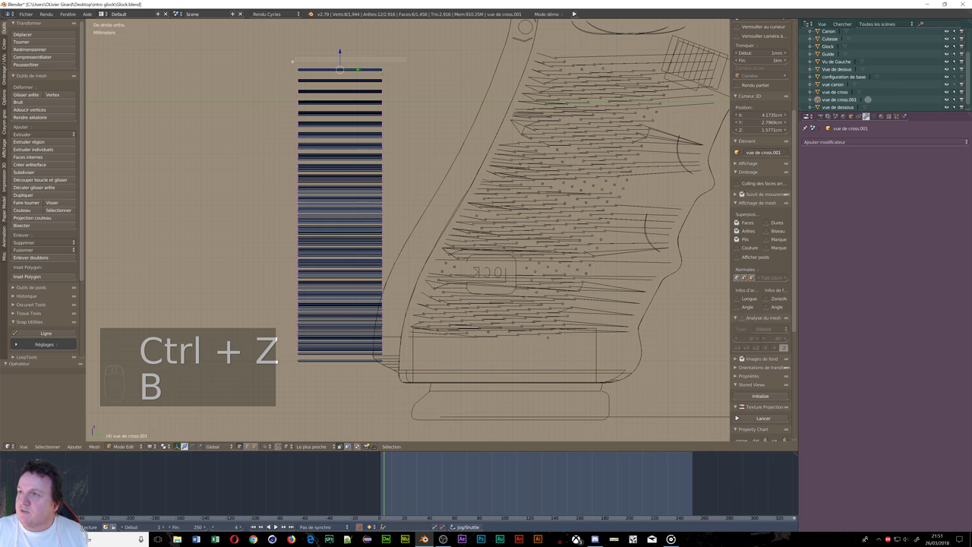
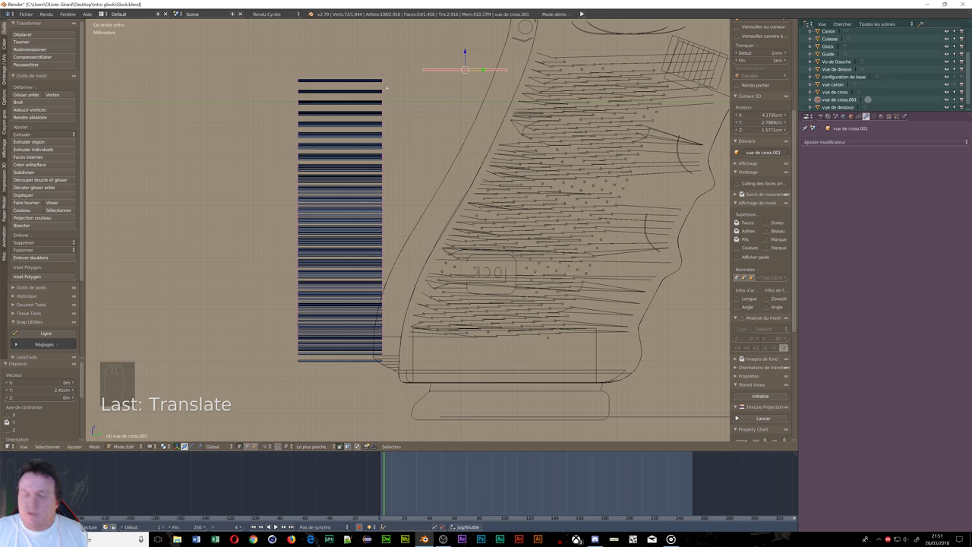
key(a)
key(b)
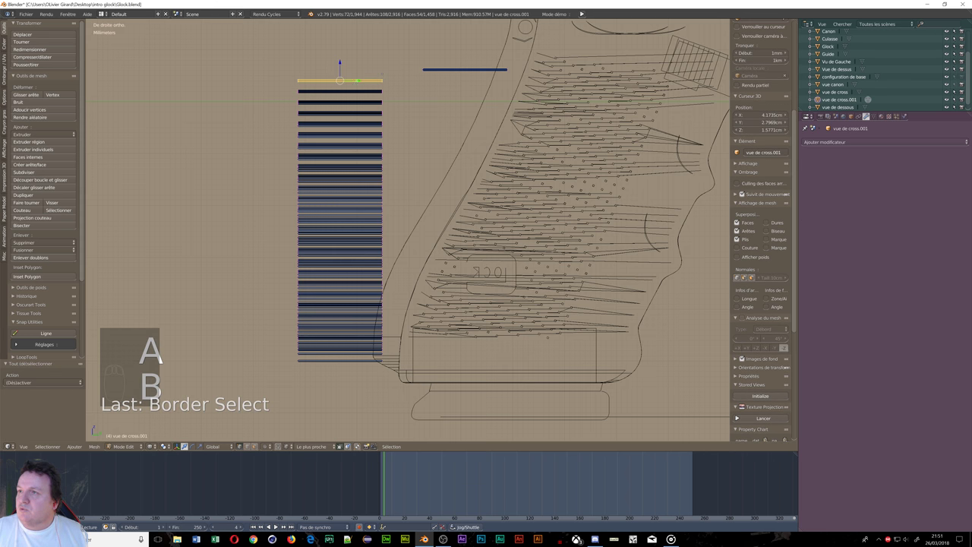
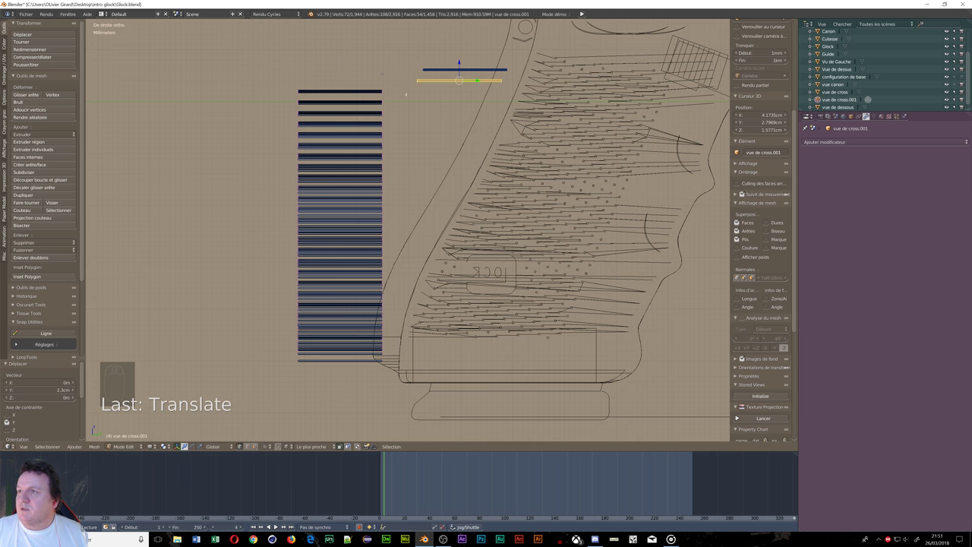
key(a)
key(b)
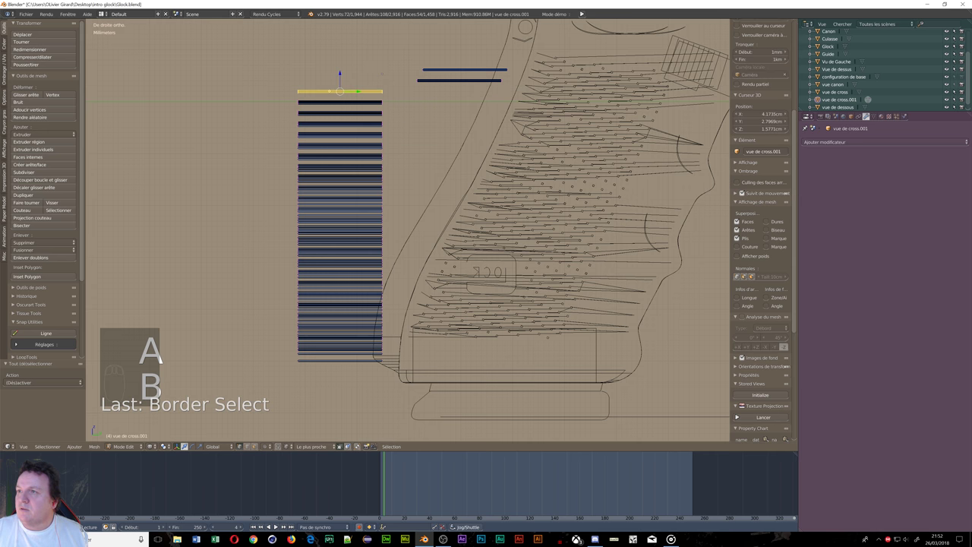
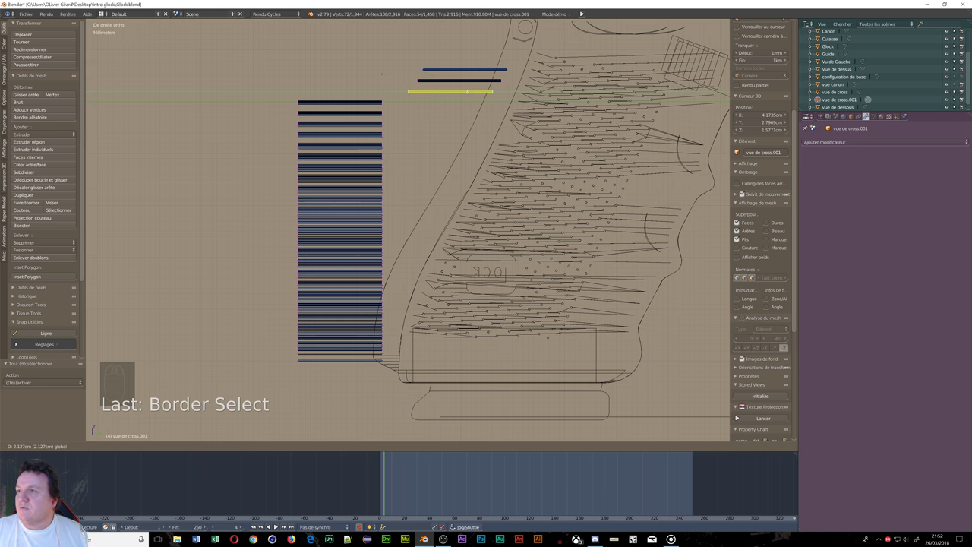
key(a)
key(b)
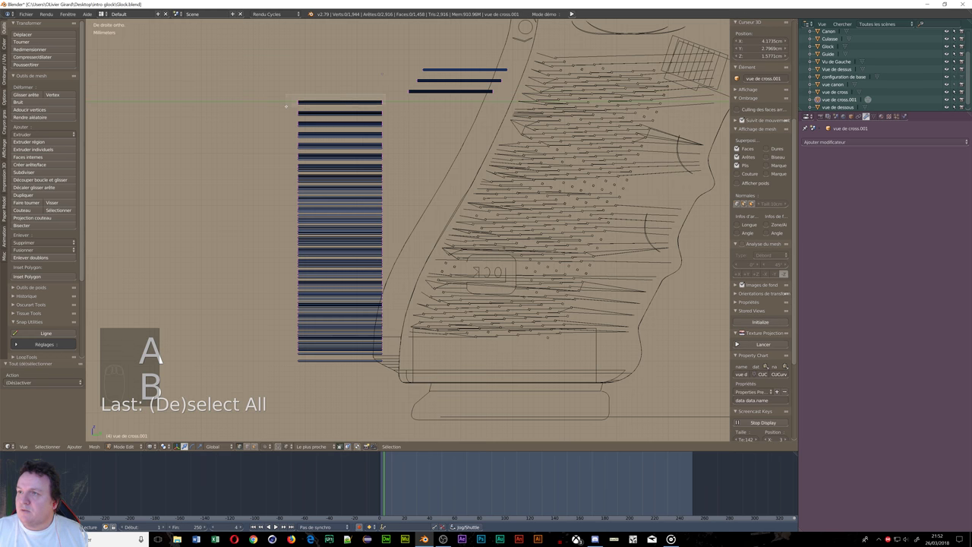
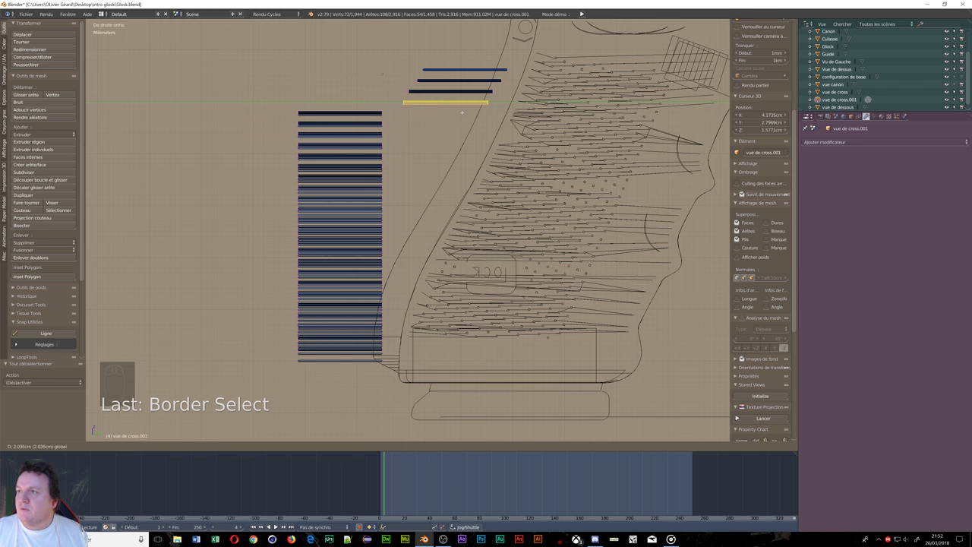
Step: Continue shifting the next strips down into the diagonal staircase
key(a)
key(b)
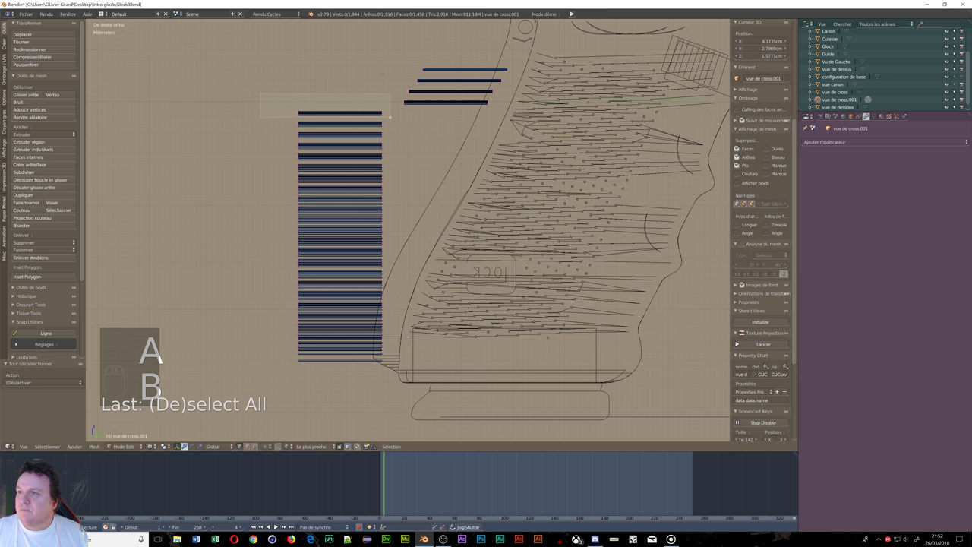
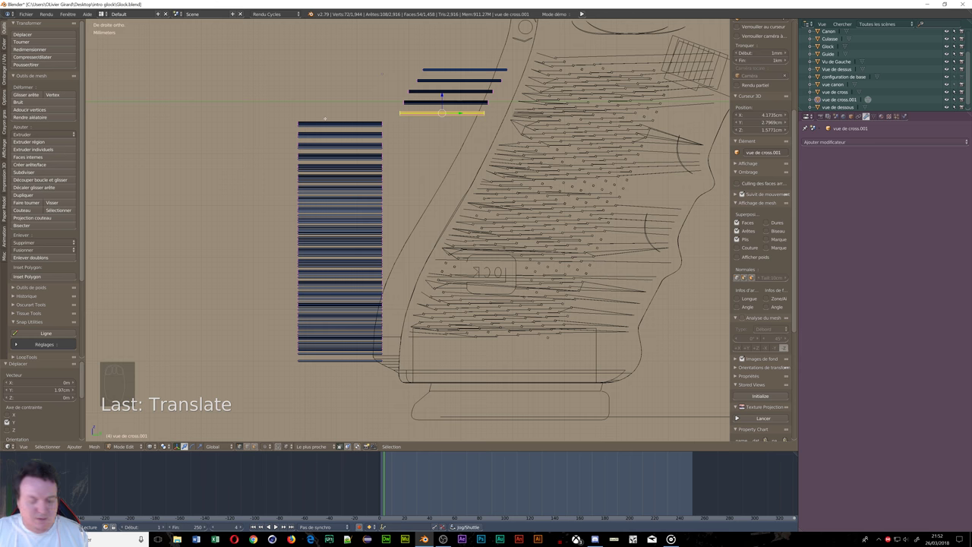
key(a)
key(b)
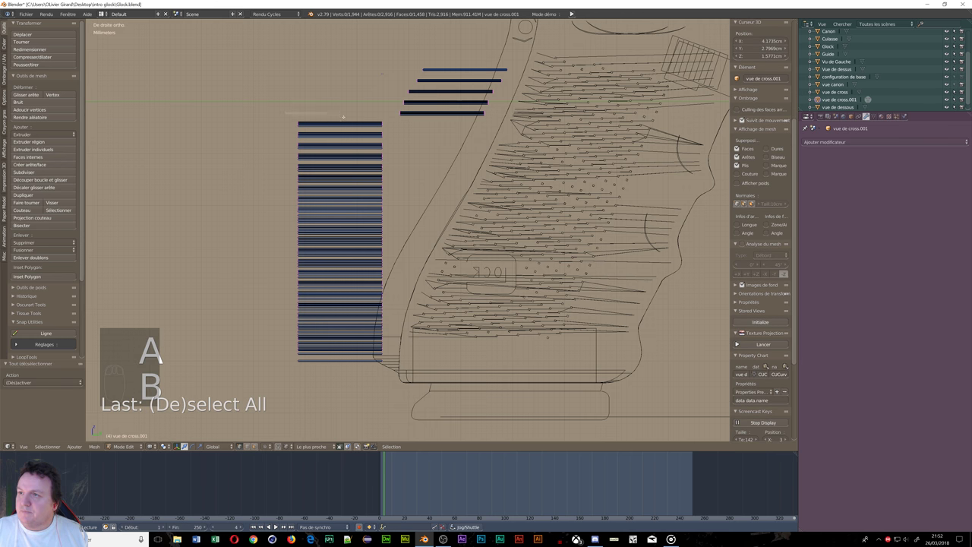
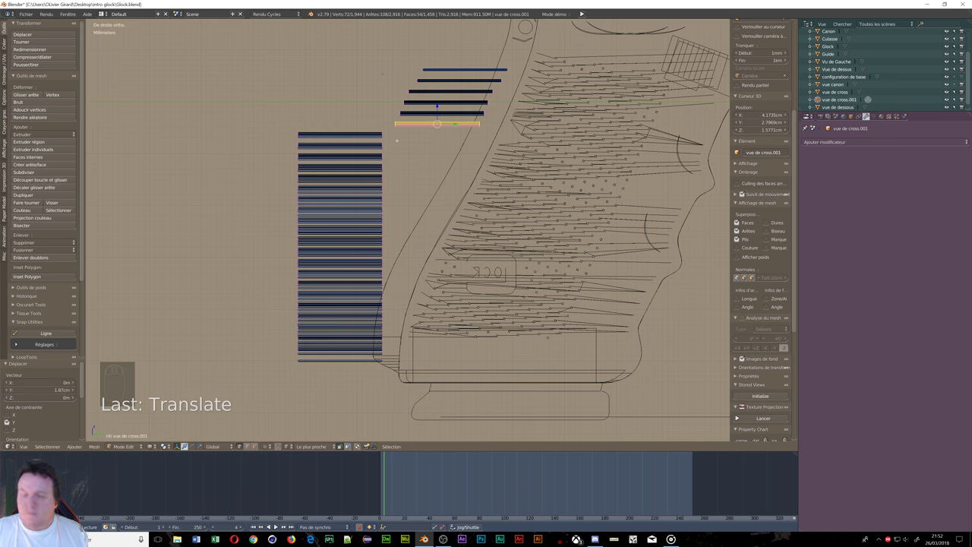
key(a)
key(b)
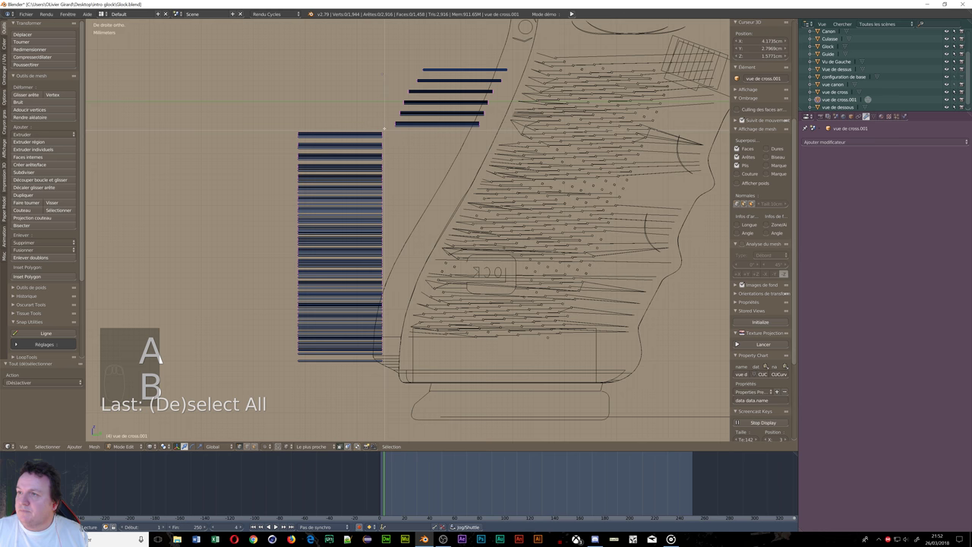
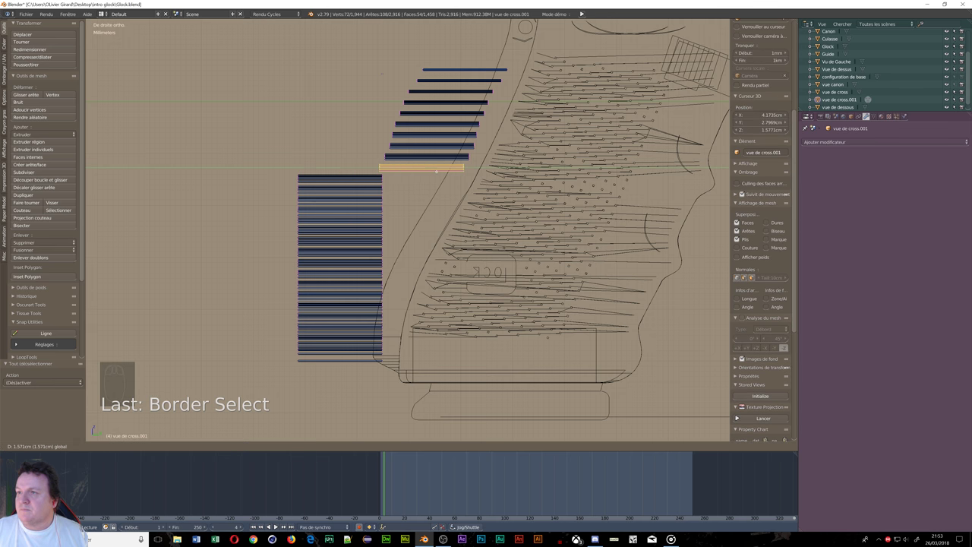
key(a)
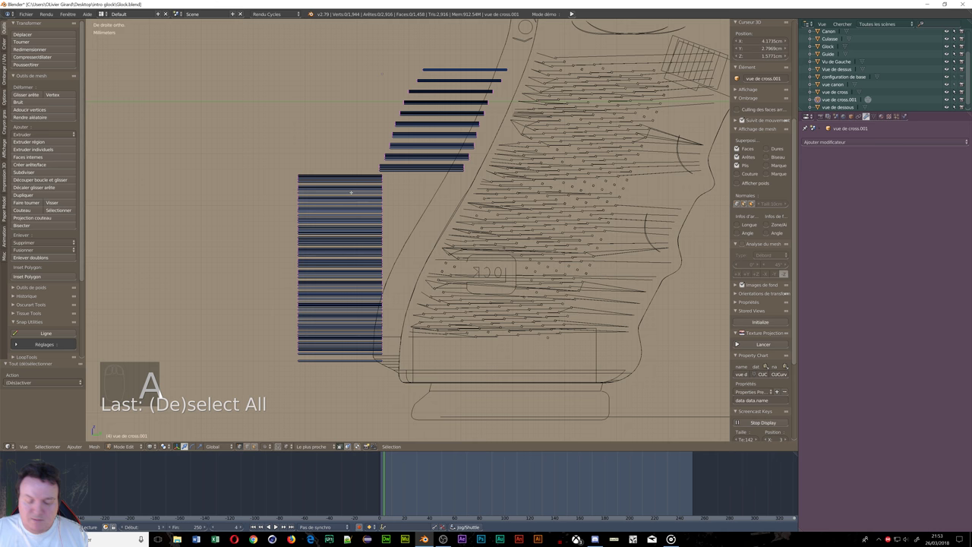
key(b)
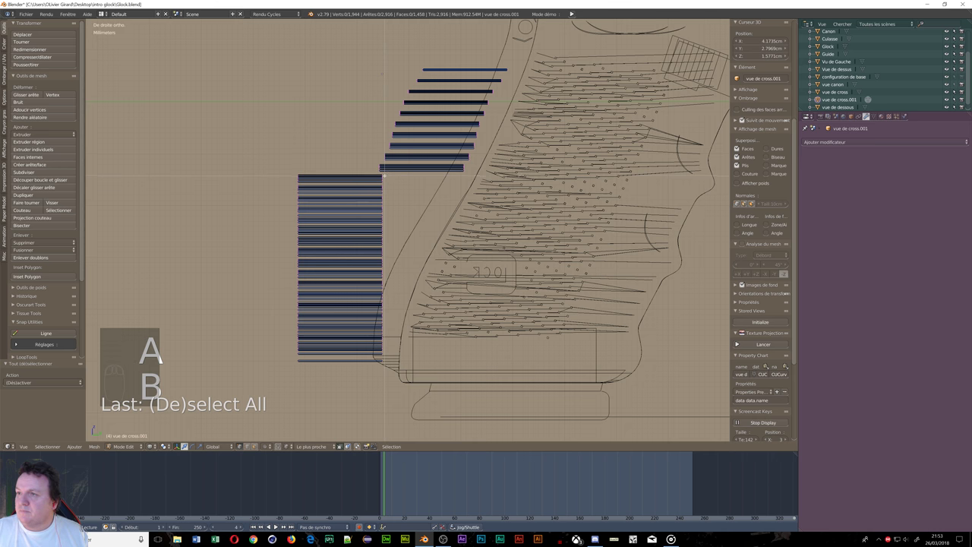
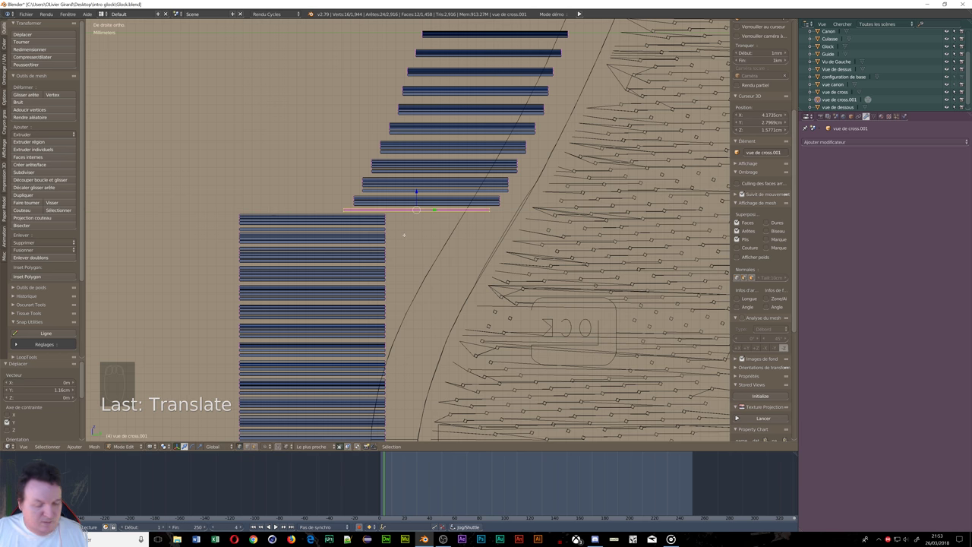
Step: Duplicate strip rows and place them diagonally below the last staircase row
key(a)
key(b)
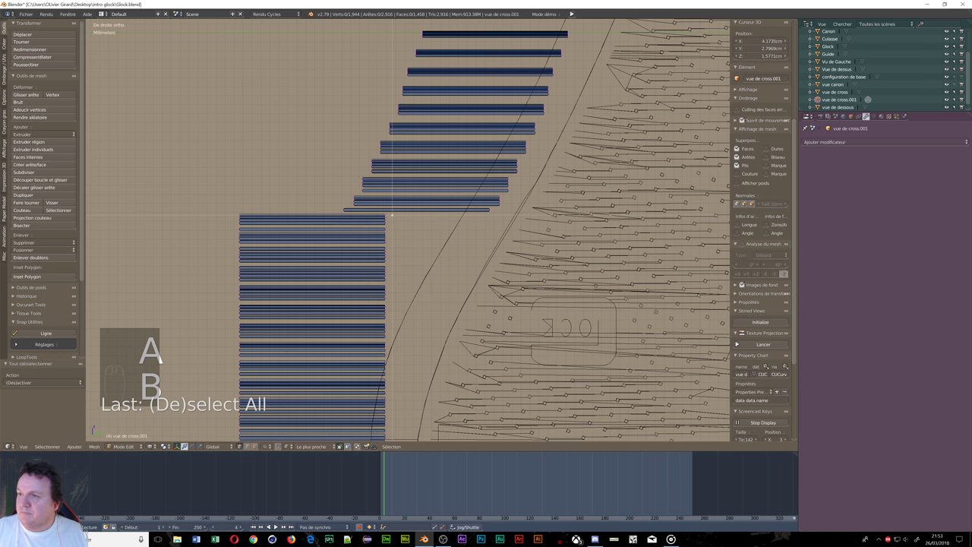
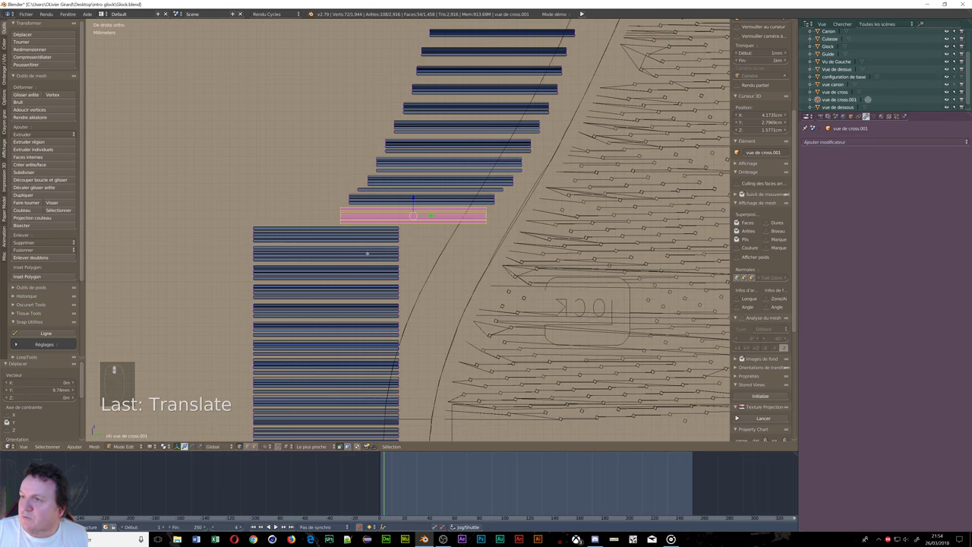
key(a)
key(b)
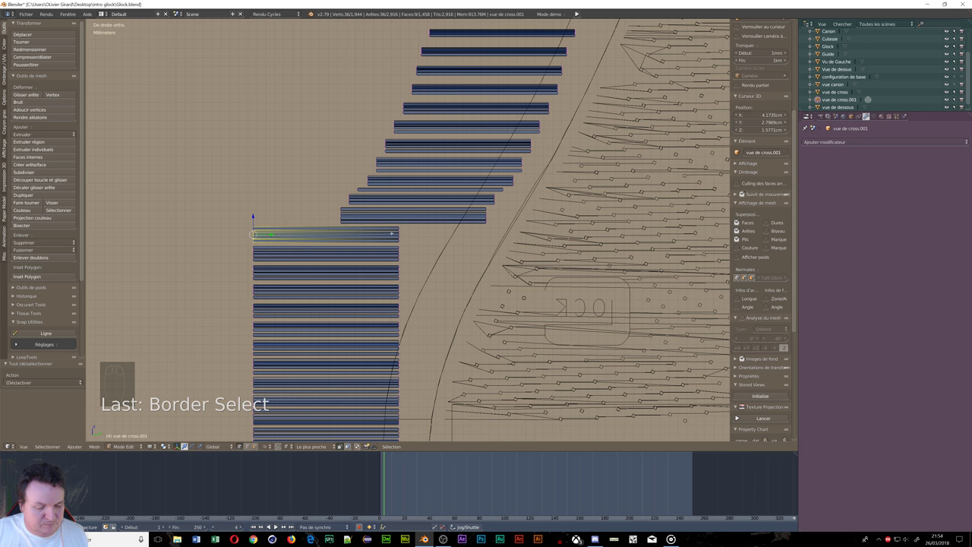
key(b)
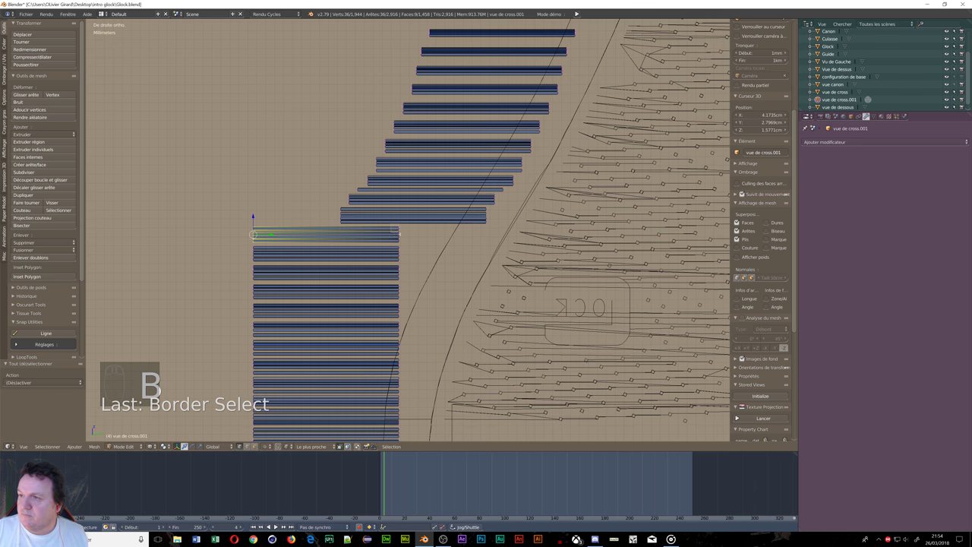
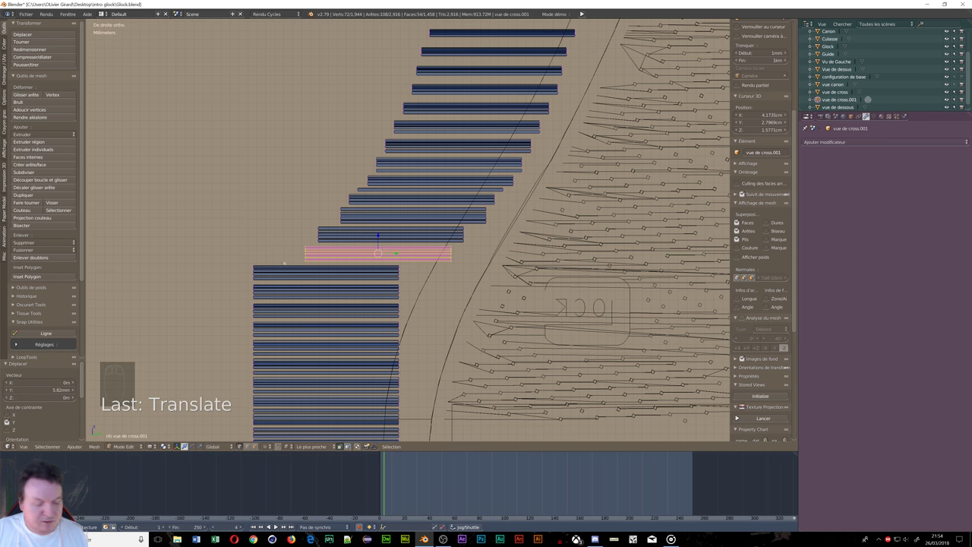
key(a)
Step: Add further duplicated rows extending the staircase toward the lower strip block
key(b)
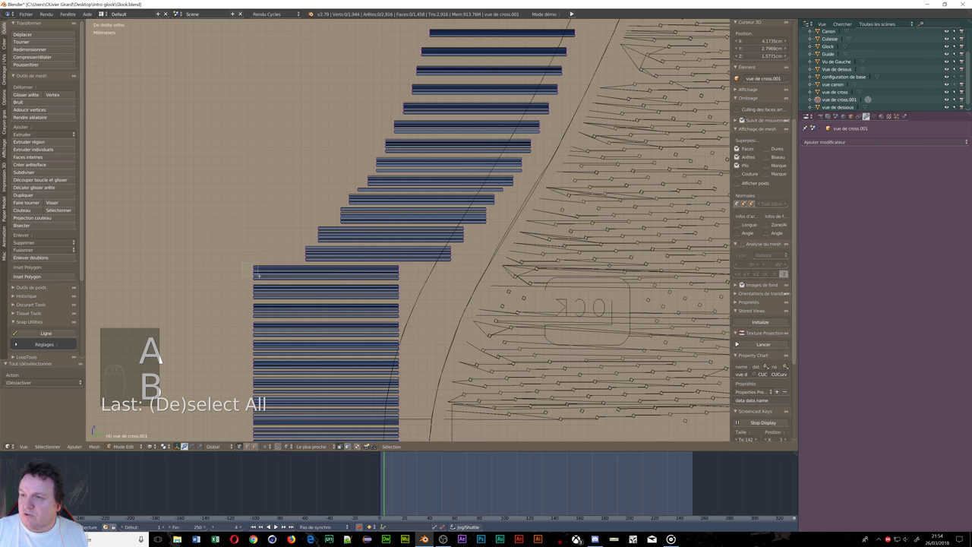
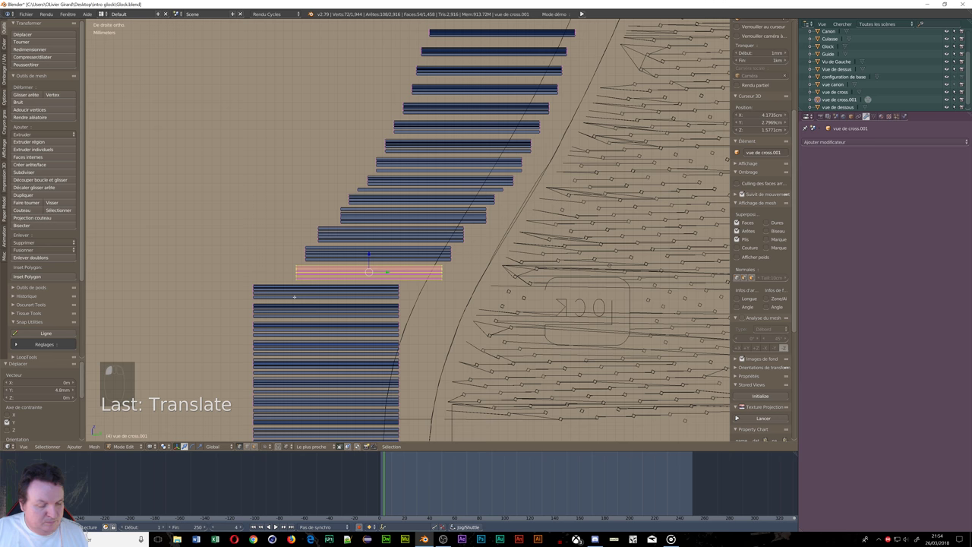
key(a)
key(b)
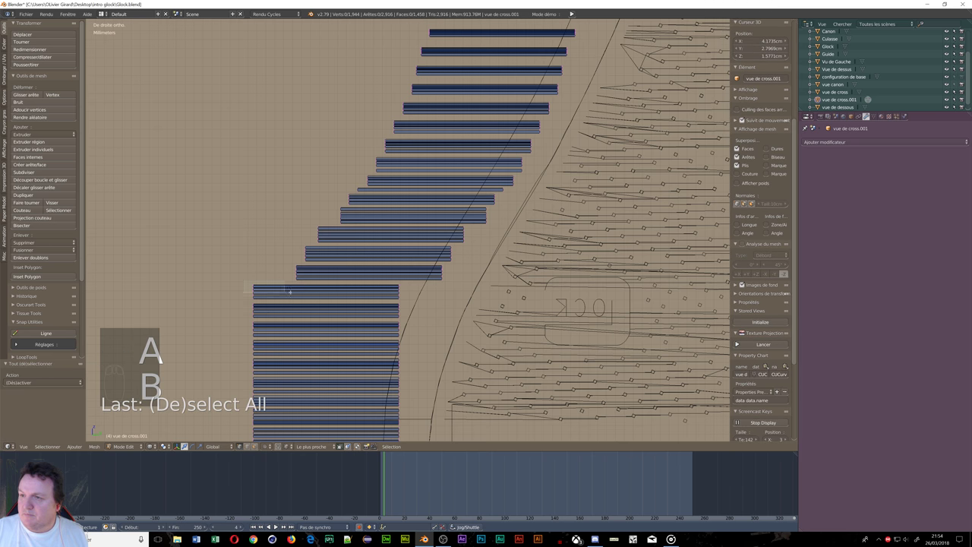
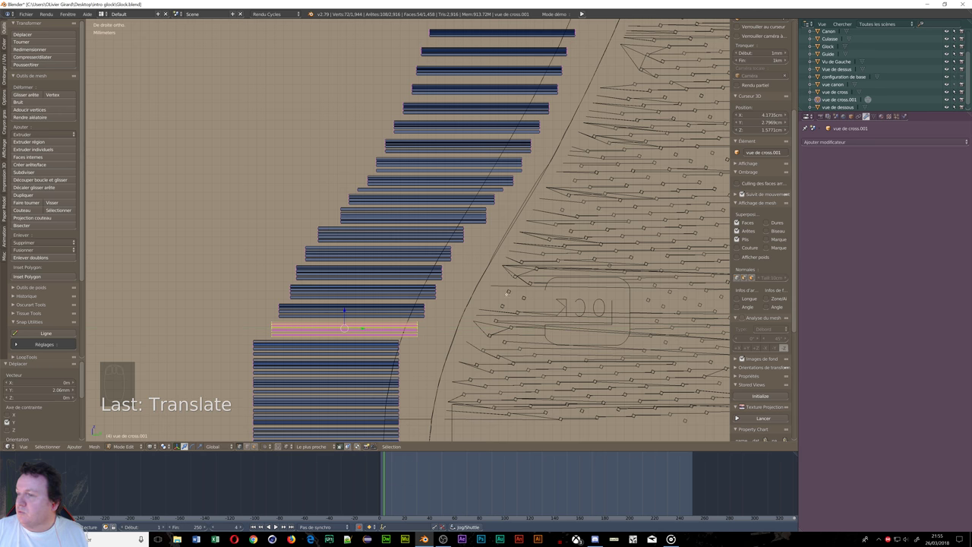
key(a)
key(b)
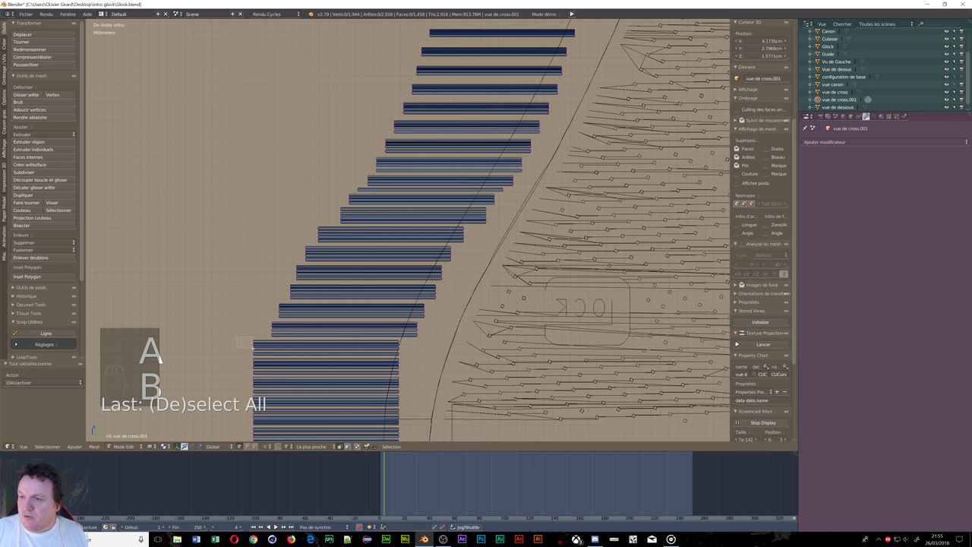
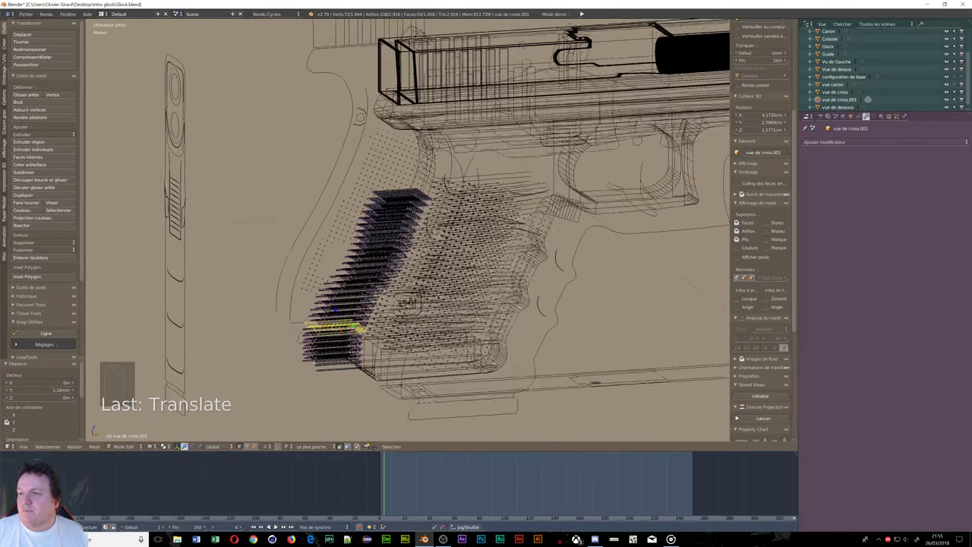
Step: Subtract vue de cross.001 from the Glock with an applied Difference Boolean and start deleting the cutter
key(Tab)
key(Tab)
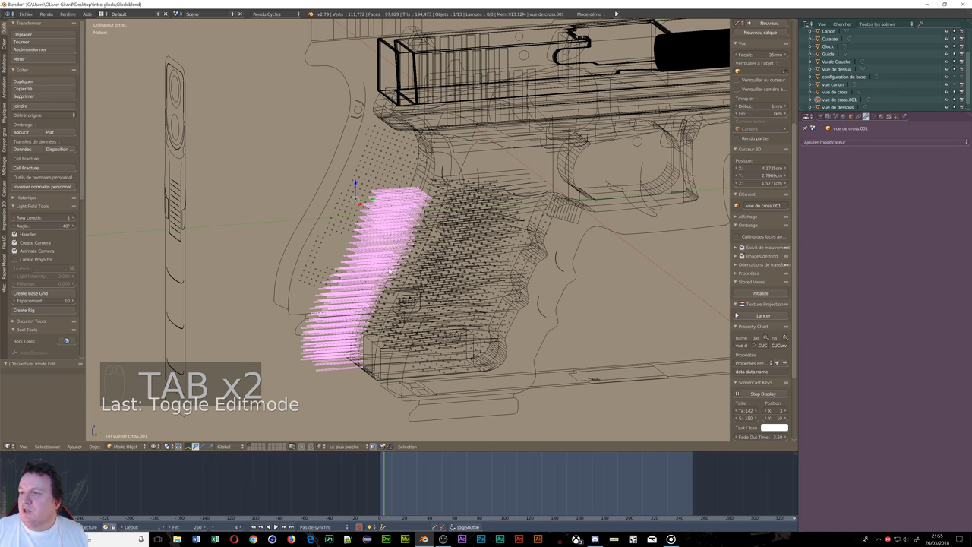
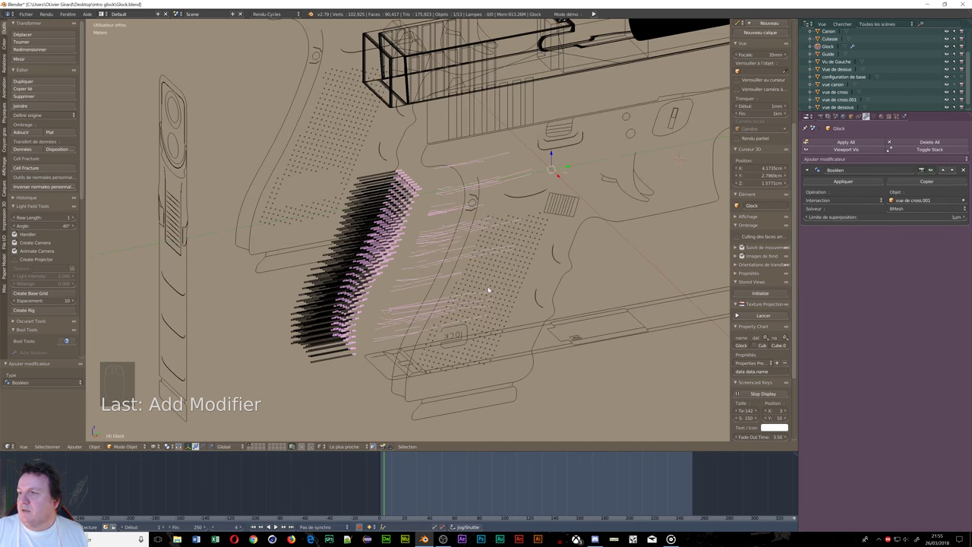
drag(878, 198, 827, 177)
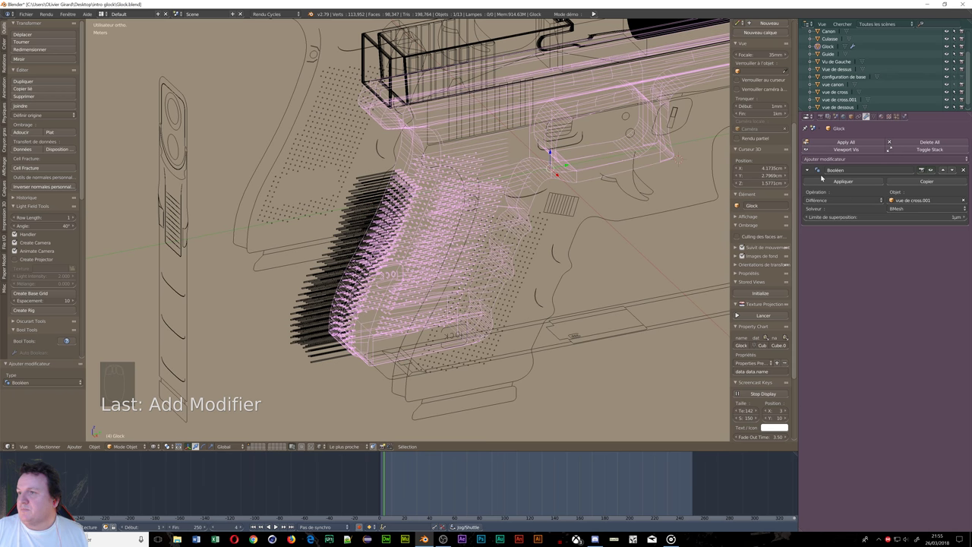
drag(850, 183, 357, 241)
drag(356, 240, 358, 243)
key(x)
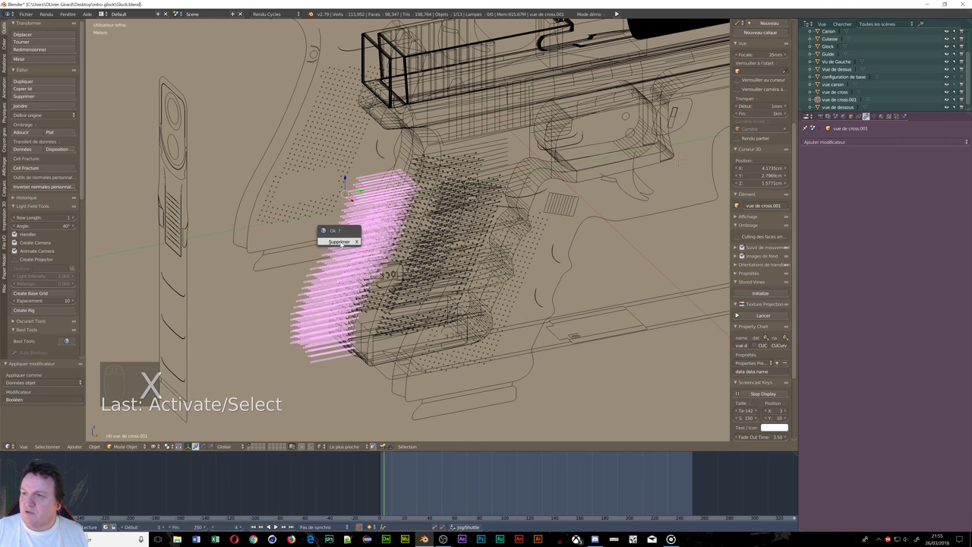
Step: Confirm deleting the cutter and show the Glock's grooved grip in solid shading
middle_click(355, 285)
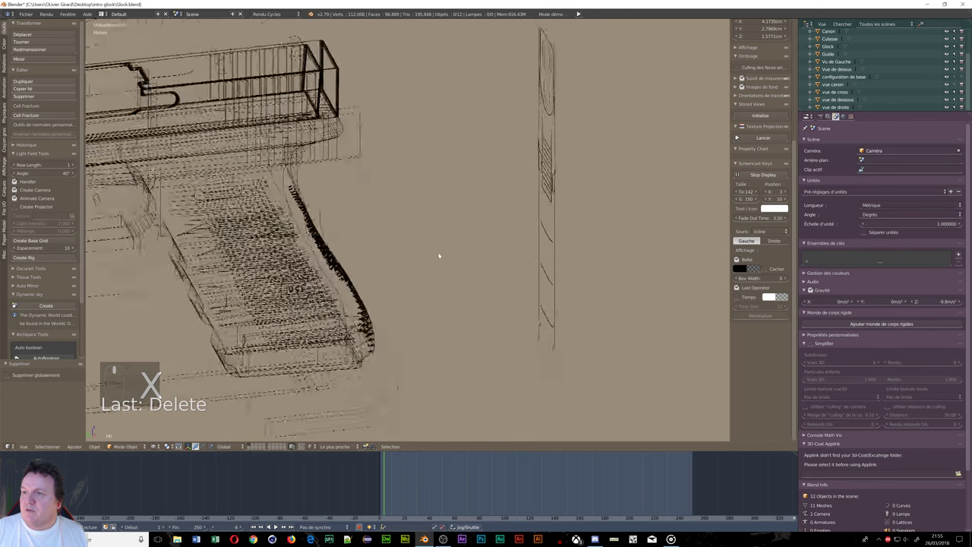
middle_click(436, 288)
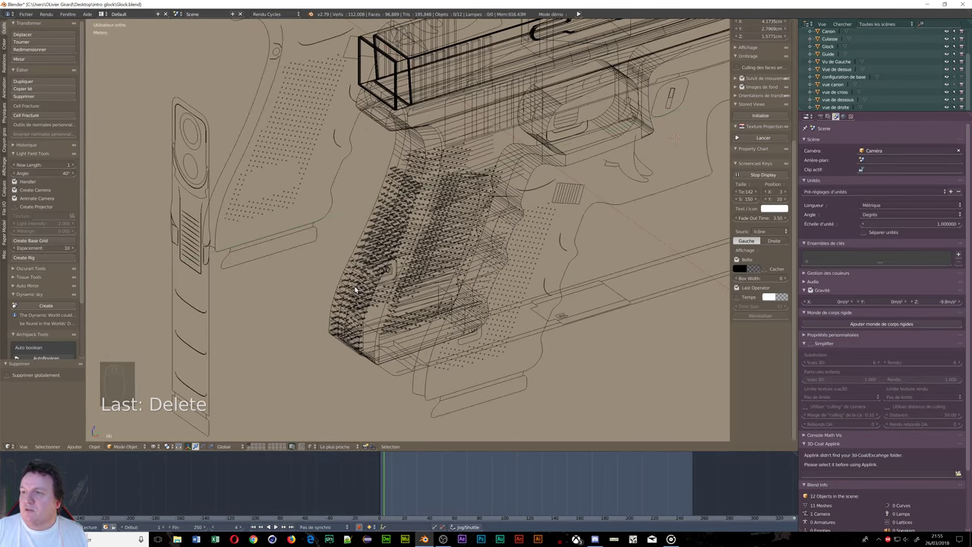
key(Tab)
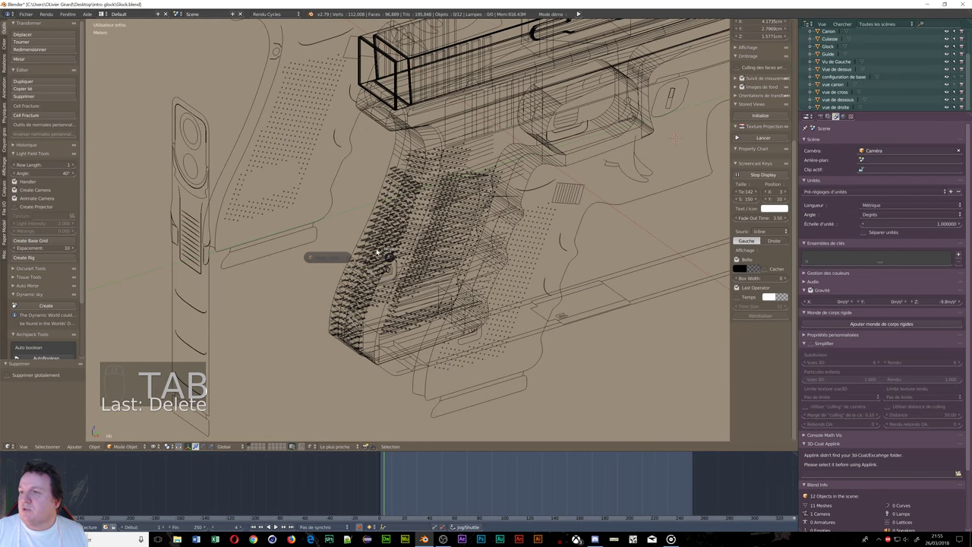
drag(403, 200, 396, 243)
key(z)
drag(387, 286, 442, 271)
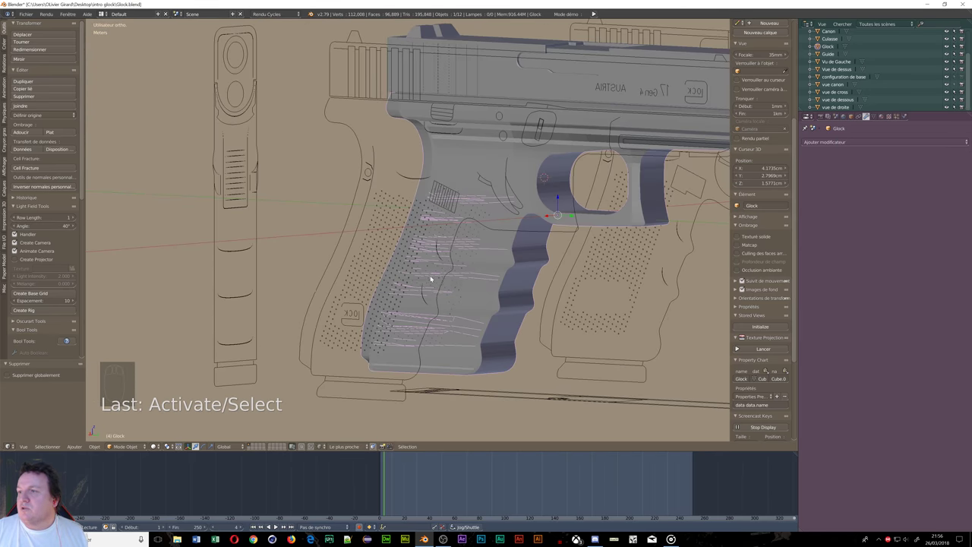
drag(467, 268, 470, 253)
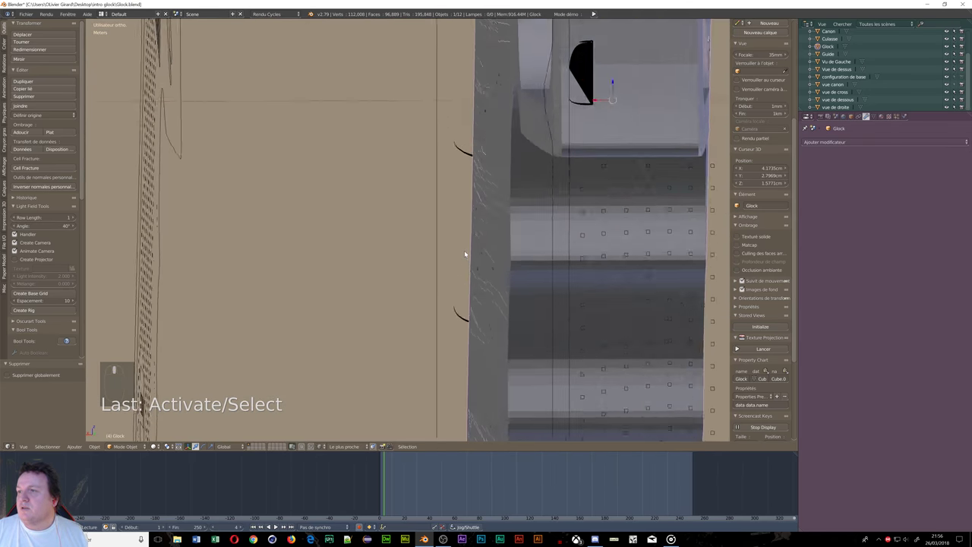
middle_click(472, 249)
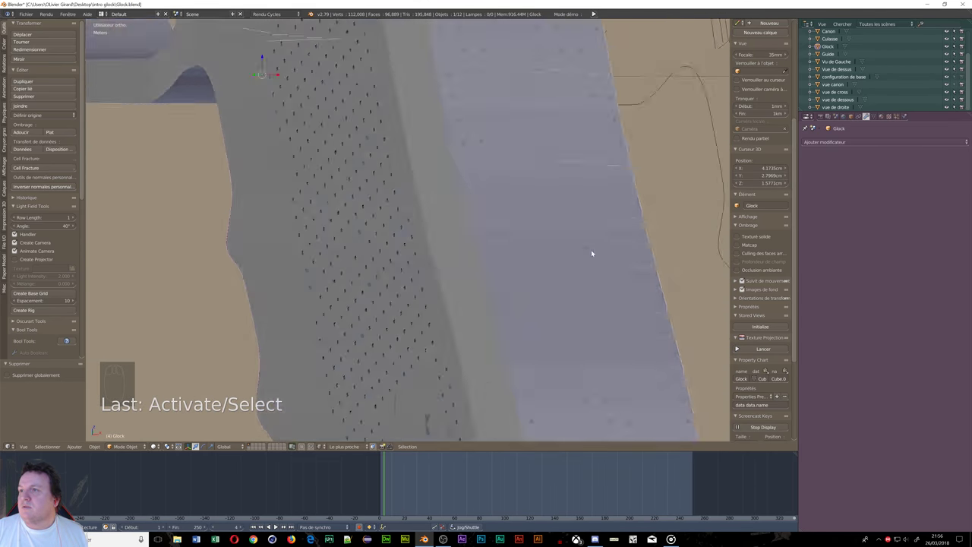
drag(519, 265, 543, 228)
drag(574, 242, 552, 216)
middle_click(534, 169)
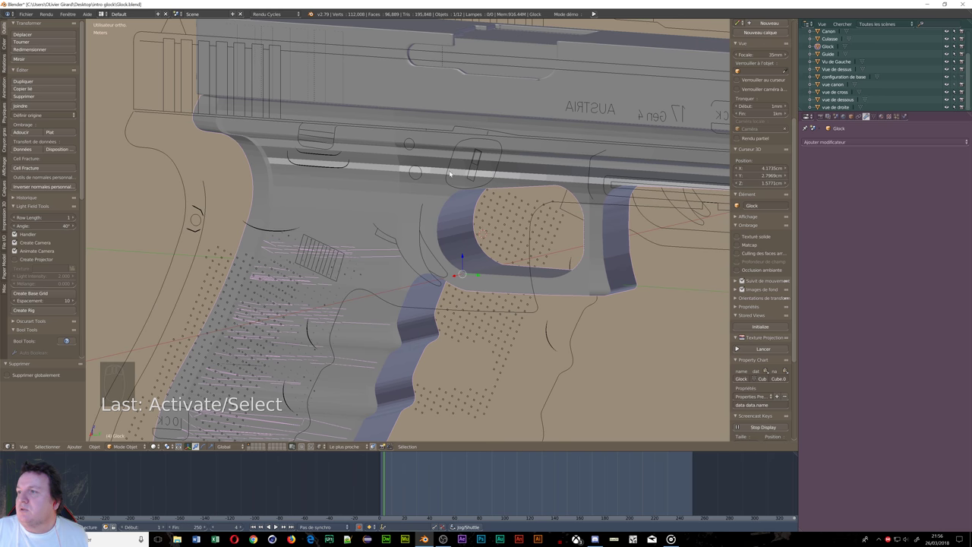
middle_click(283, 251)
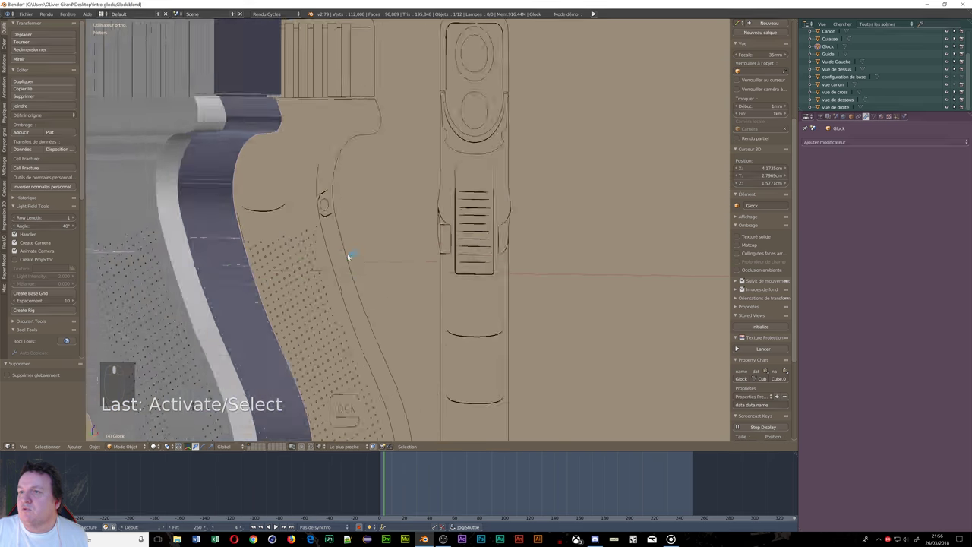
middle_click(362, 257)
drag(272, 255, 148, 210)
middle_click(209, 246)
drag(201, 253, 222, 241)
scroll(down, 3)
middle_click(223, 242)
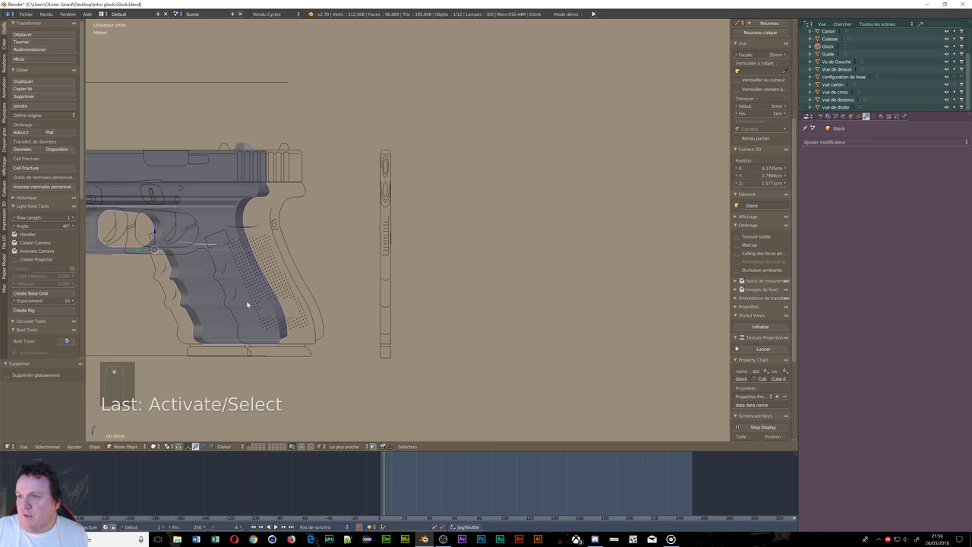
drag(266, 304, 303, 289)
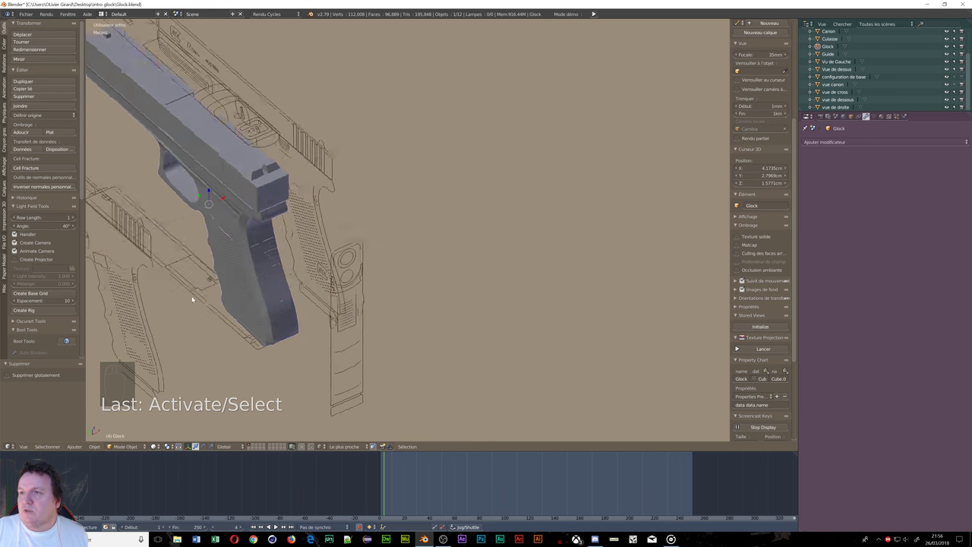
drag(166, 274, 324, 173)
drag(327, 154, 330, 168)
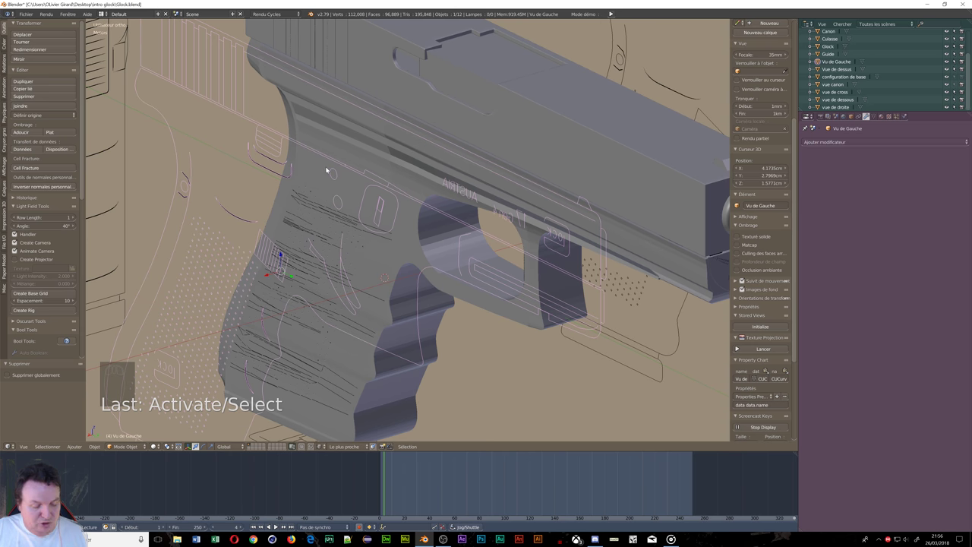
Step: Hide every reference drawing, leaving only the Glock model visible
key(h)
drag(131, 143, 569, 56)
key(h)
middle_click(563, 277)
drag(648, 301, 953, 86)
key(h)
key(h)
key(h)
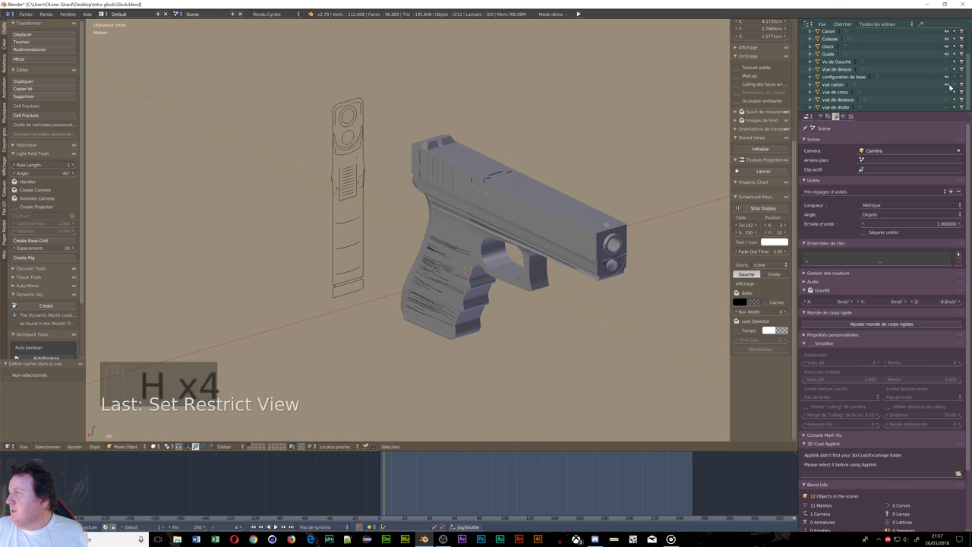
drag(959, 87, 340, 167)
drag(340, 167, 612, 217)
Step: Switch to perspective and orbit to a side angle of the pistol
key(h)
drag(613, 217, 613, 217)
key(KP_5)
middle_click(613, 231)
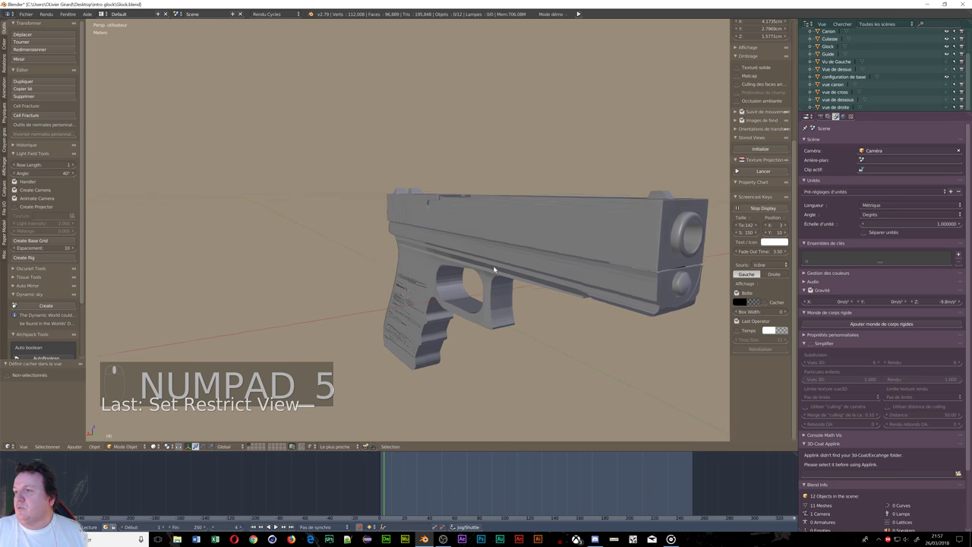
drag(625, 269, 463, 252)
scroll(up, 3)
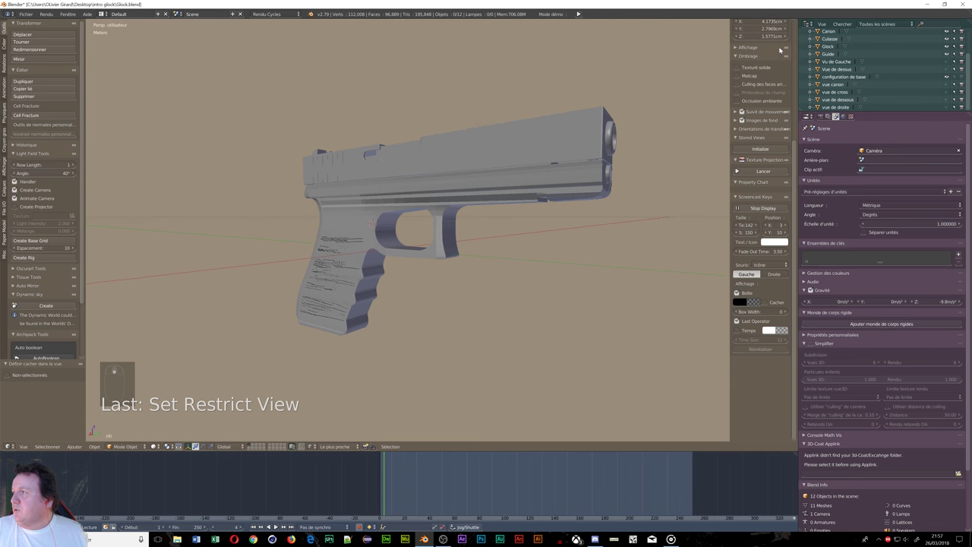
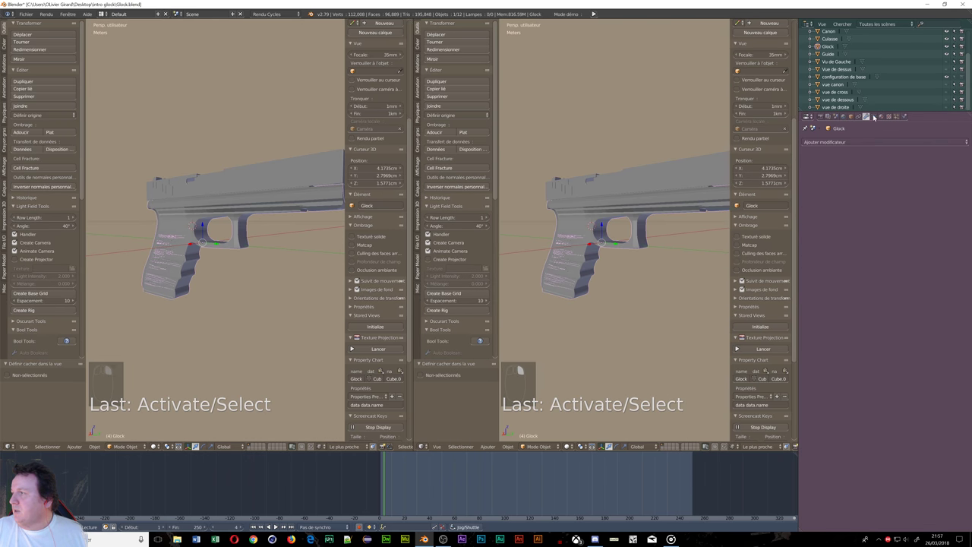
Step: Assign the PBR Metal.001 group as the body's Surface and show the left viewport as a rendered preview
drag(887, 117, 821, 283)
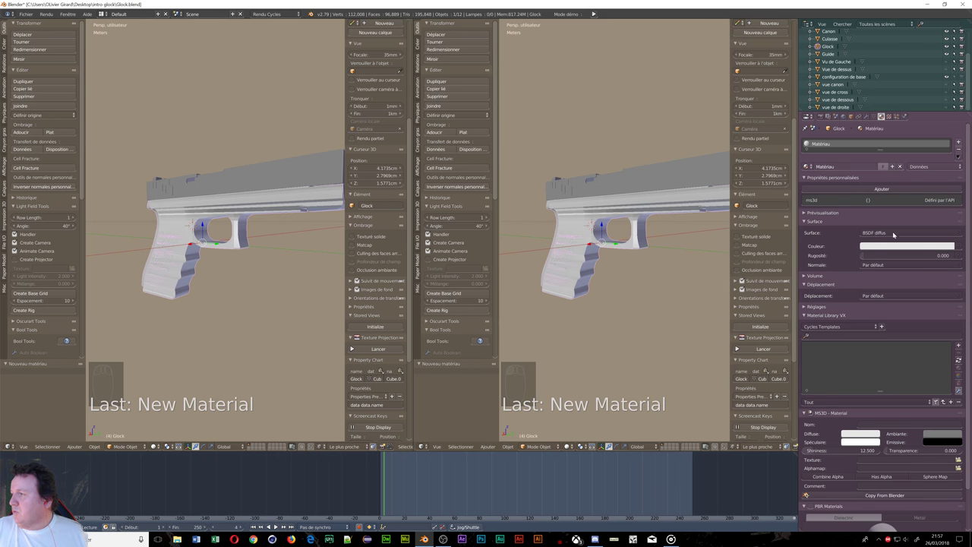
drag(898, 234, 905, 409)
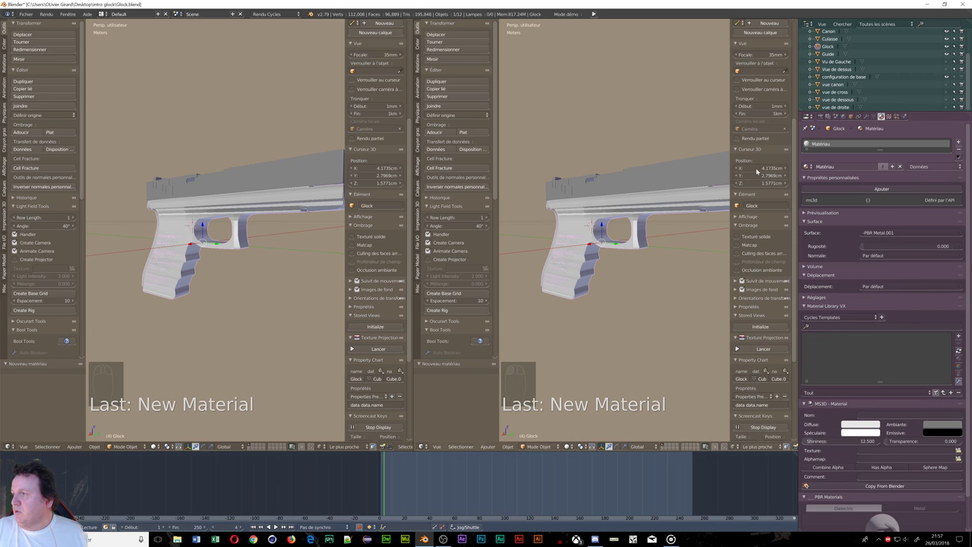
key(shift+z)
Step: Navigate the live preview to inspect the gold grip and frame
drag(642, 244, 641, 244)
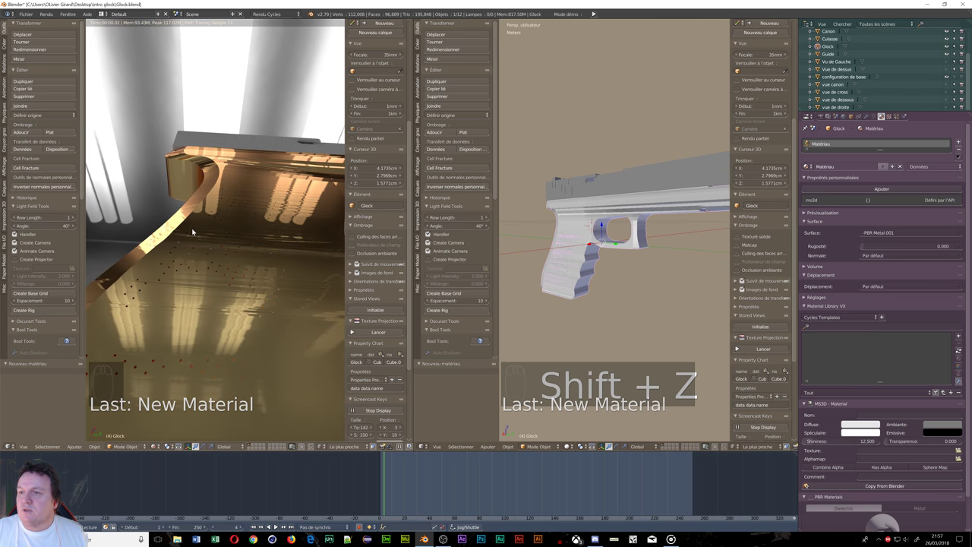
drag(642, 245, 642, 244)
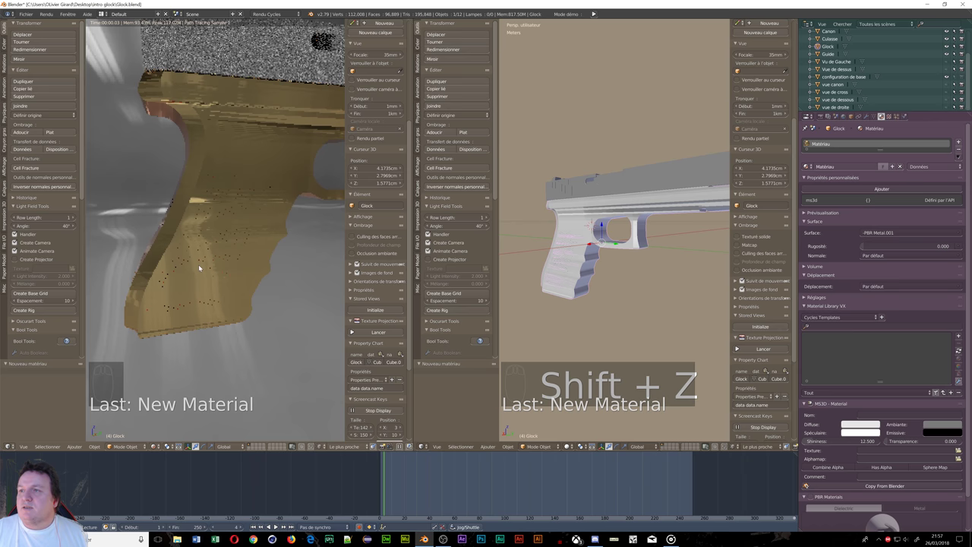
drag(642, 245, 642, 245)
drag(642, 245, 642, 245)
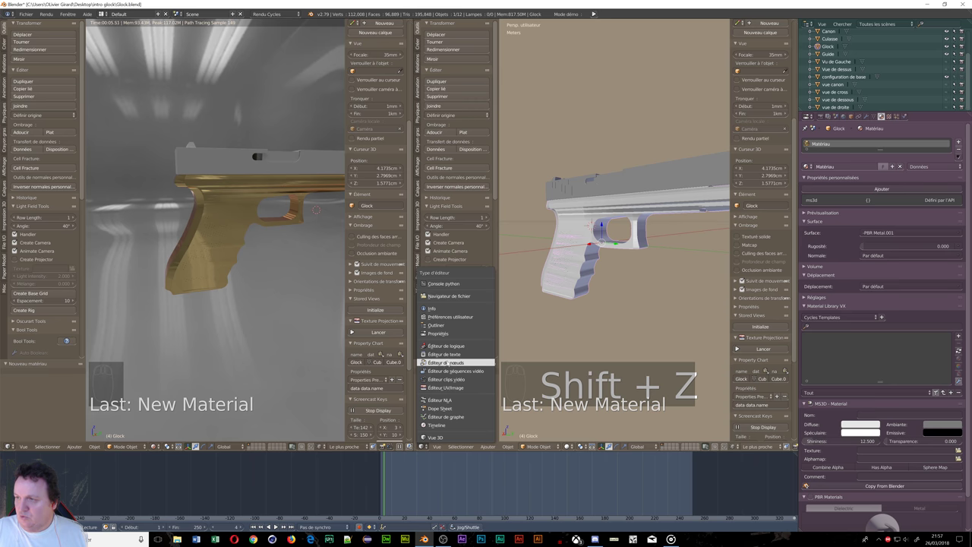
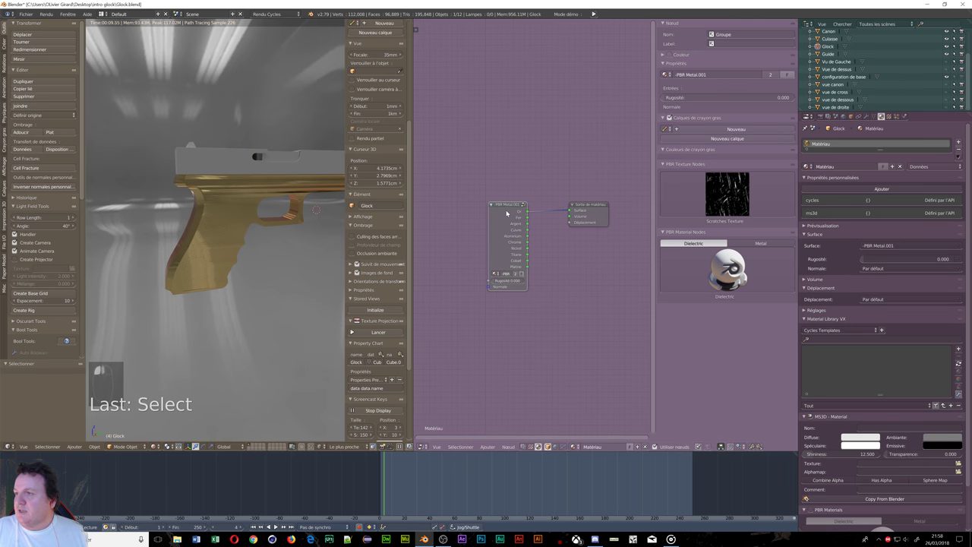
Step: Enter the PBR Metal group and look over its inner nodes and metal outputs
key(Tab)
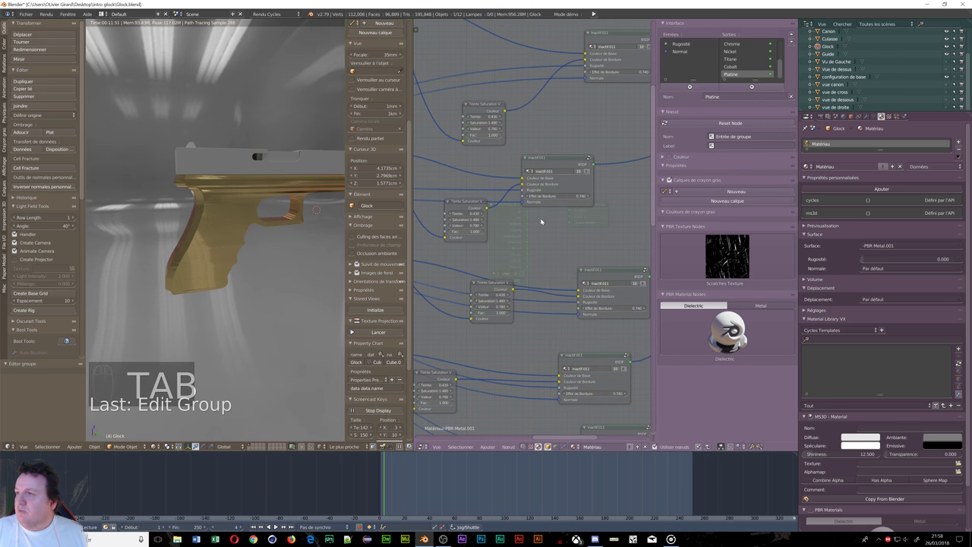
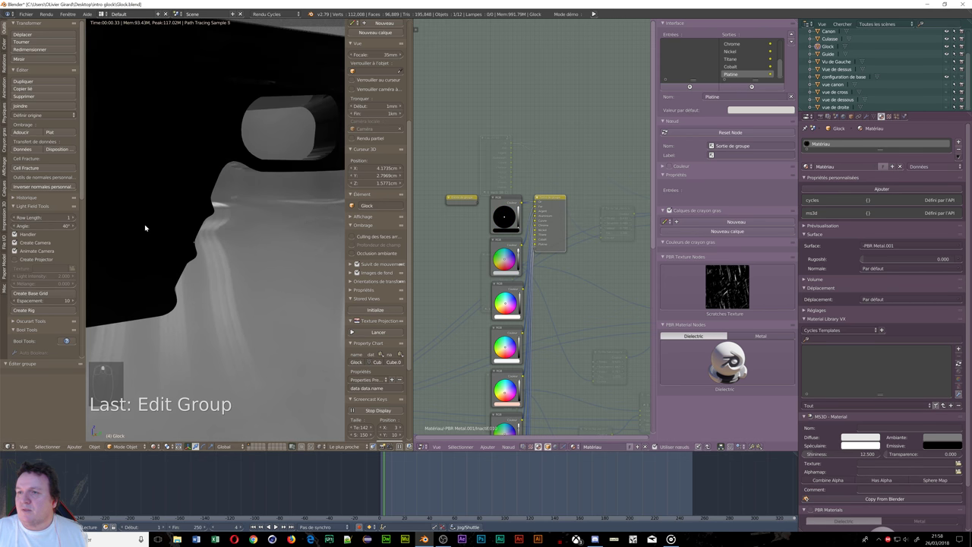
middle_click(209, 201)
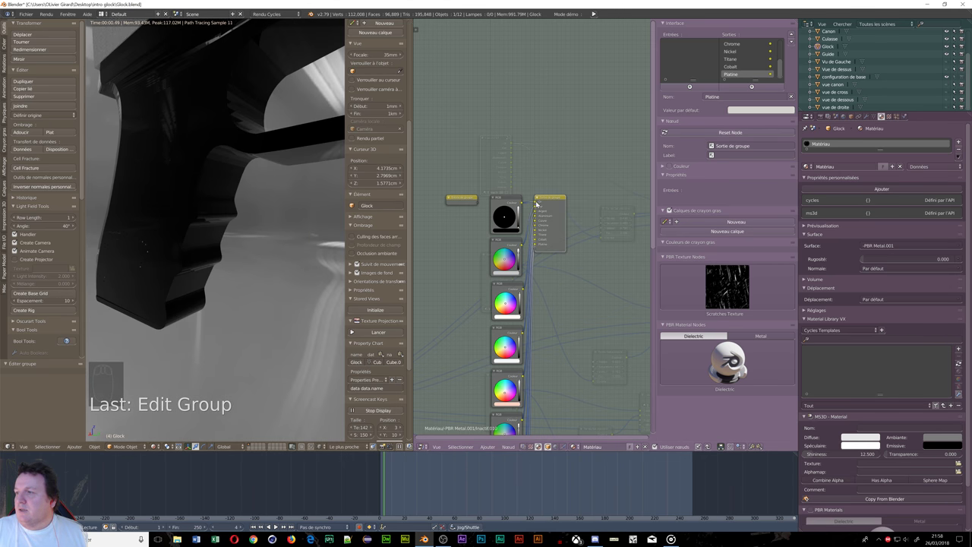
drag(455, 204, 474, 217)
Step: Return to the top-level graph with the Or output feeding the Material Output surface
key(Tab)
drag(475, 217, 443, 263)
click(443, 263)
Step: Raise the PBR Metal.001 roughness from 0.042 to 0.333 for a darker, less glossy metal
key(Tab)
drag(543, 228, 444, 382)
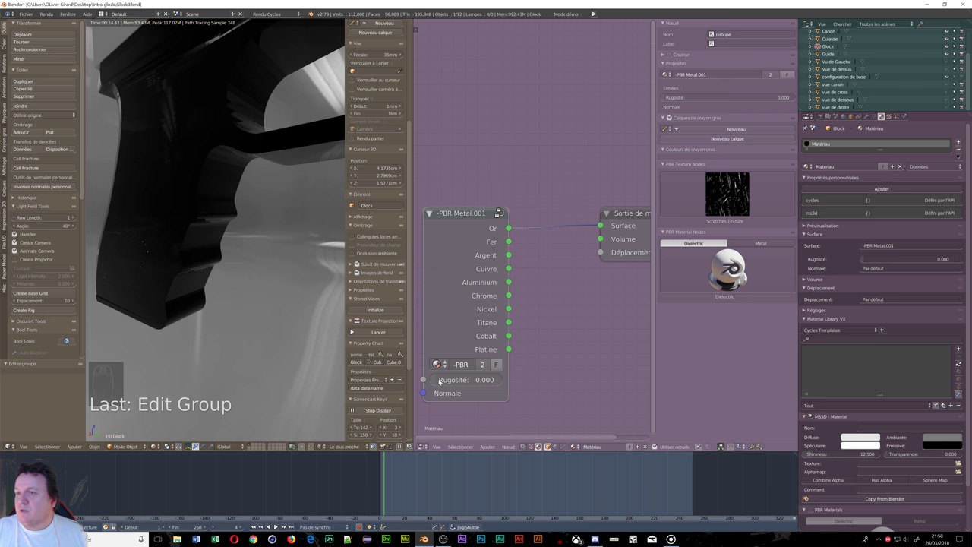
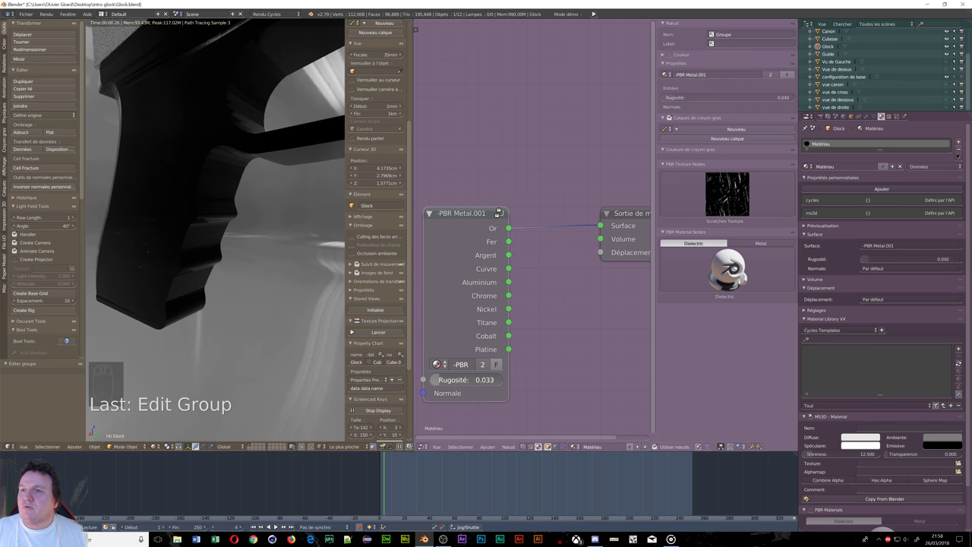
drag(209, 227, 23, 134)
drag(23, 133, 150, 228)
Step: Inspect the trigger guard and slide in the preview, bringing up the Culasse's empty material
drag(150, 229, 259, 185)
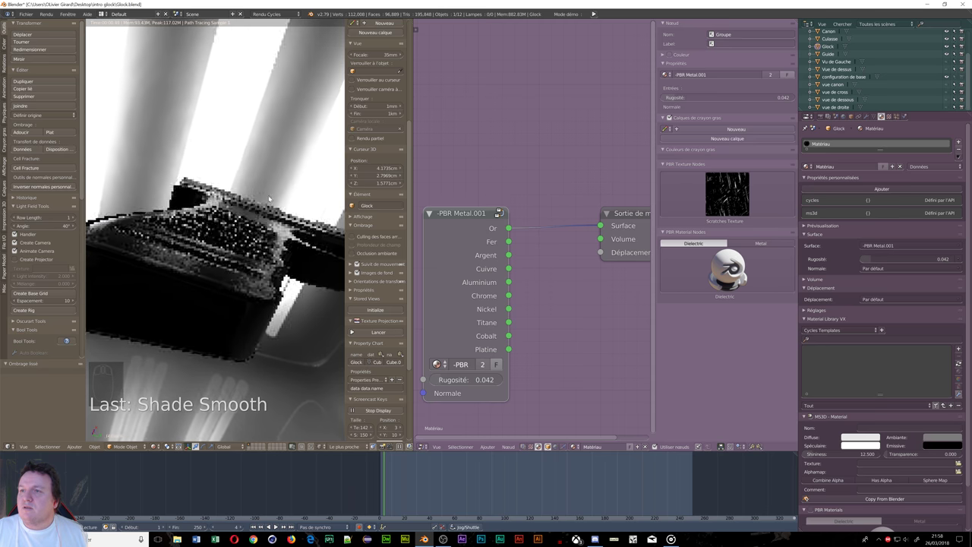
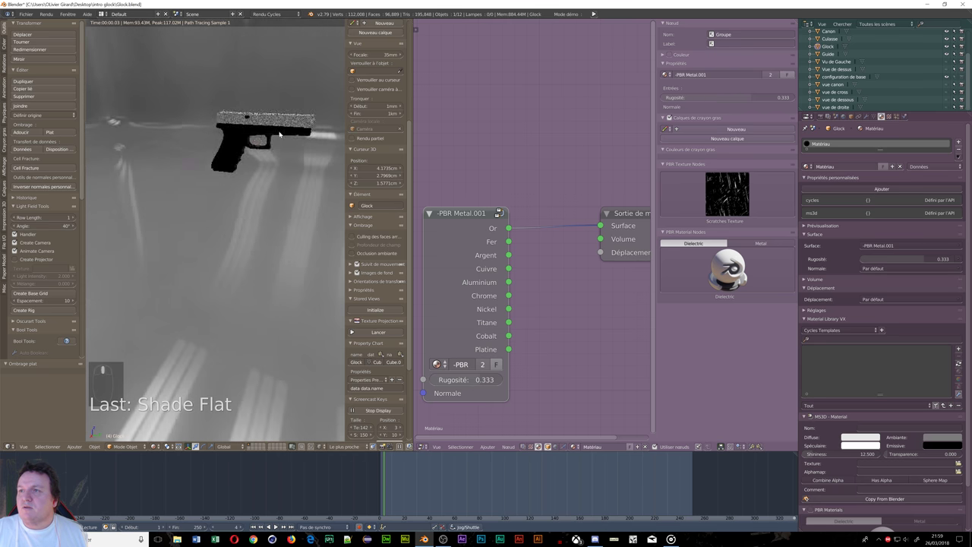
drag(275, 143, 259, 144)
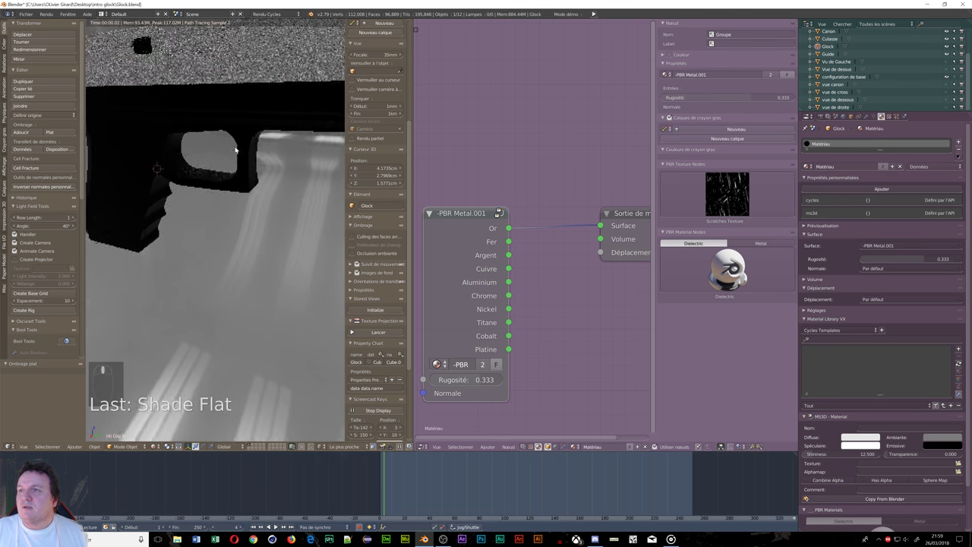
middle_click(215, 128)
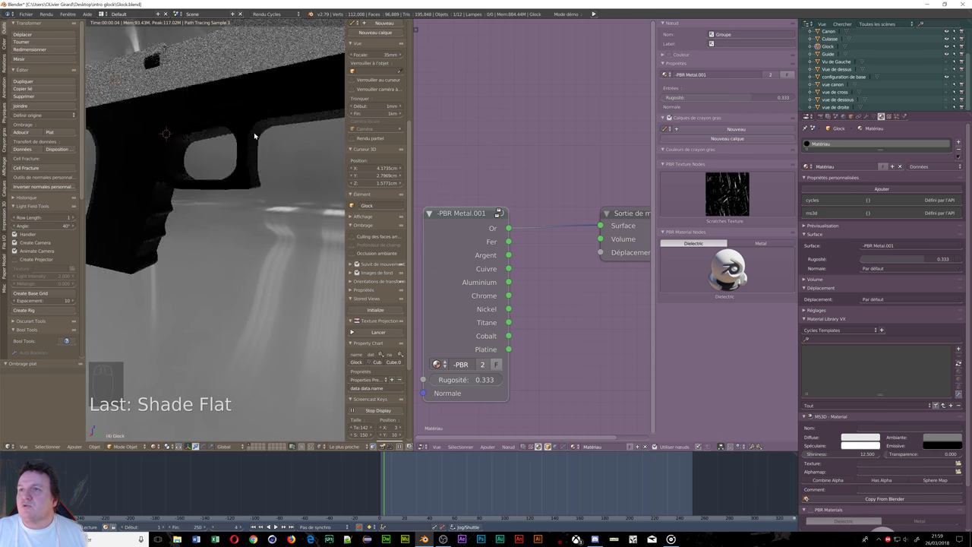
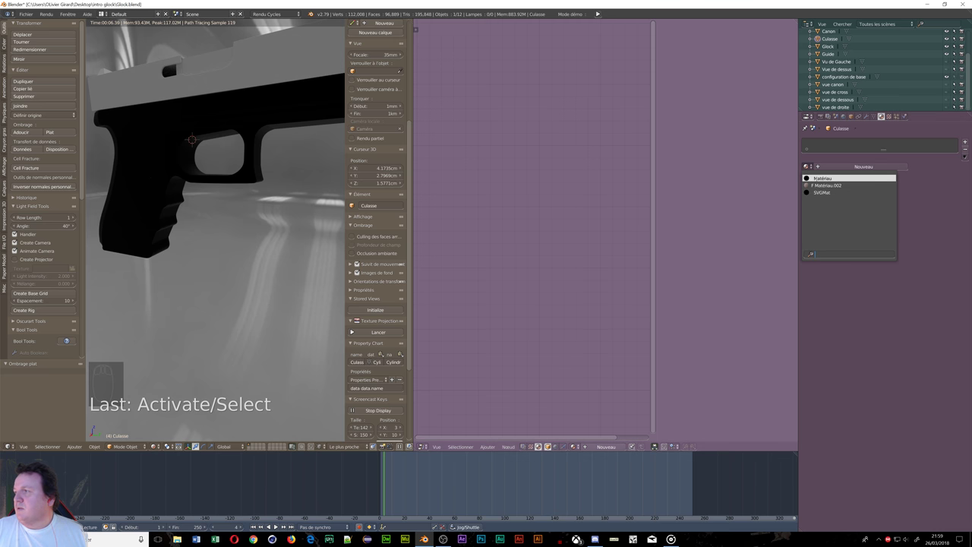
Step: Give the Canon barrel a new material using PBR Metal.001 with its Fer output as surface
drag(156, 129, 287, 114)
drag(284, 114, 886, 203)
drag(834, 172, 909, 398)
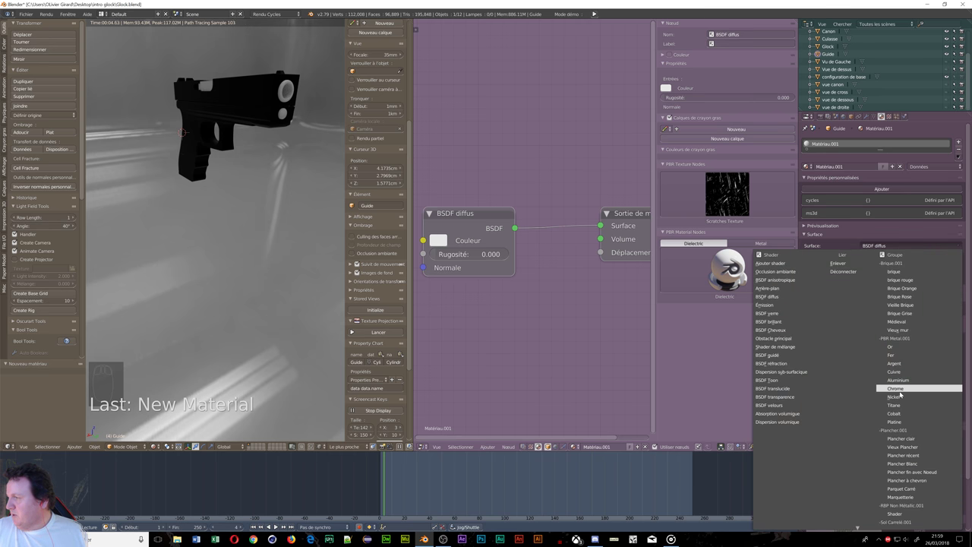
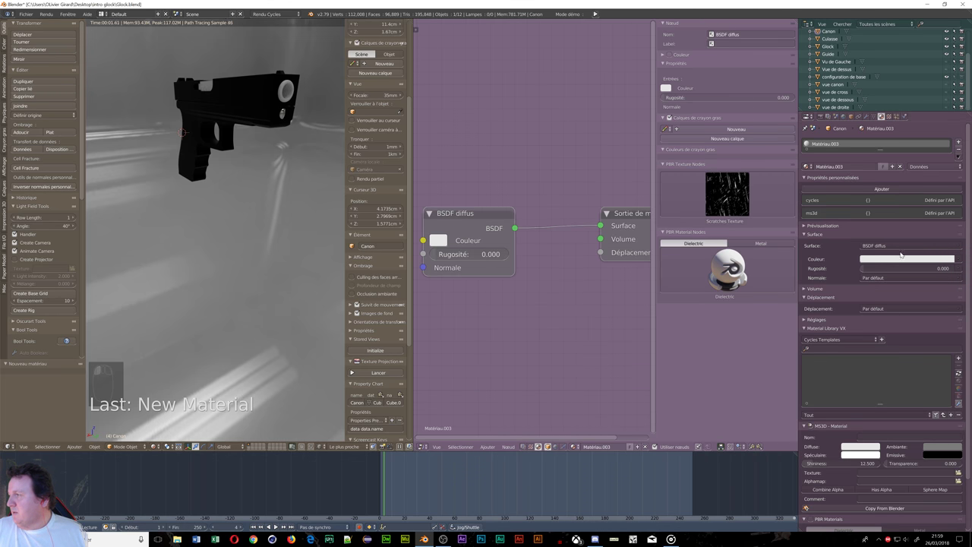
drag(743, 279, 896, 356)
Step: Bring the whole pistol back into the preview and switch to the scene camera view
middle_click(744, 279)
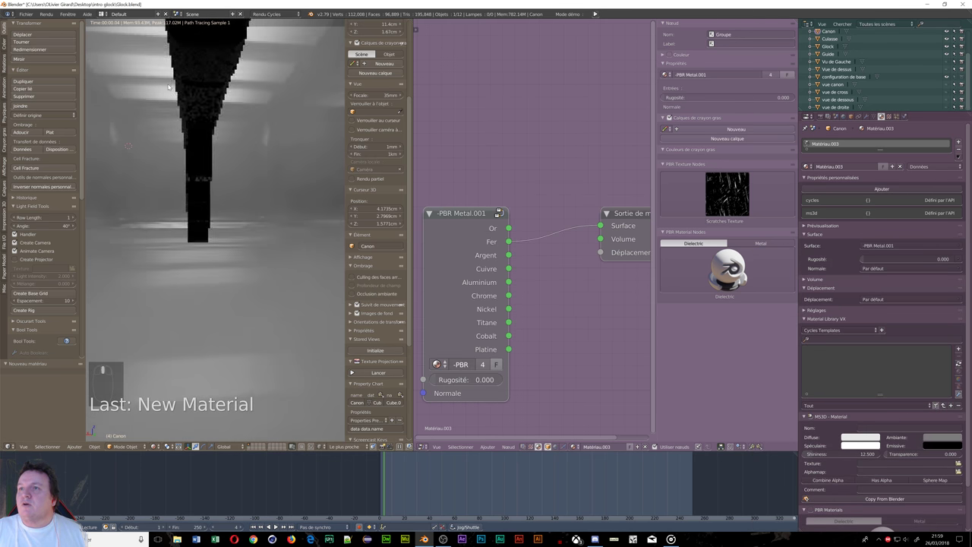
middle_click(744, 279)
middle_click(744, 280)
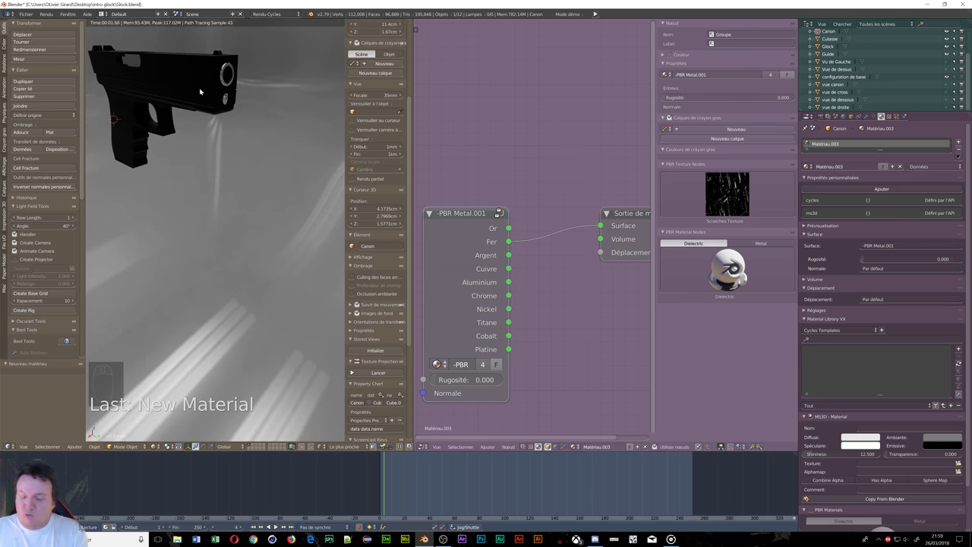
key(KP_0)
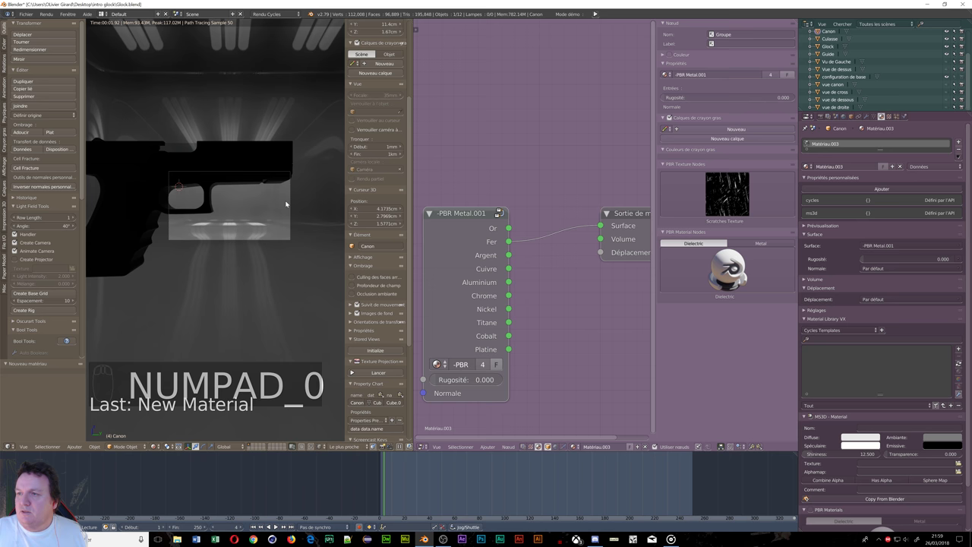
Step: Lock the camera to view and frame the whole pistol side-on, then show the World properties
drag(744, 280, 743, 280)
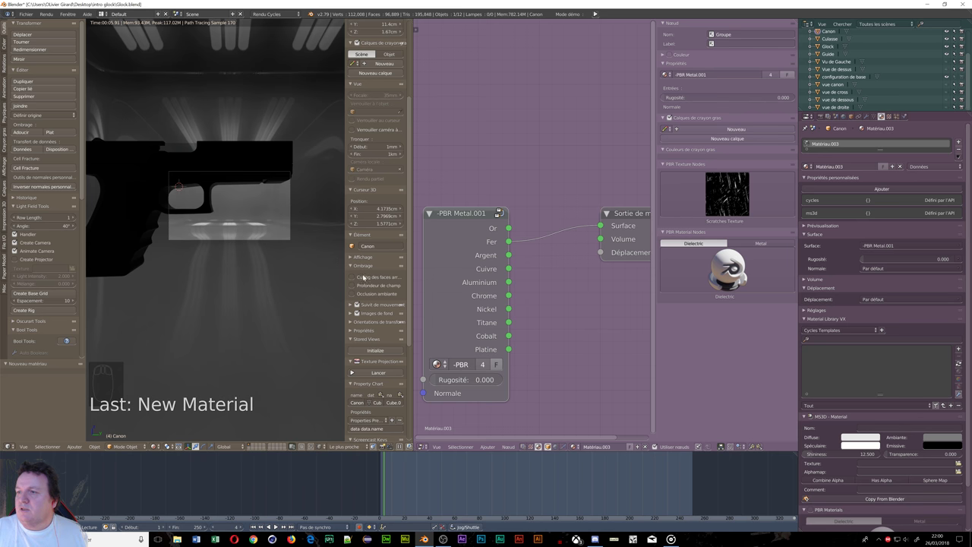
drag(744, 279, 744, 280)
drag(743, 280, 744, 280)
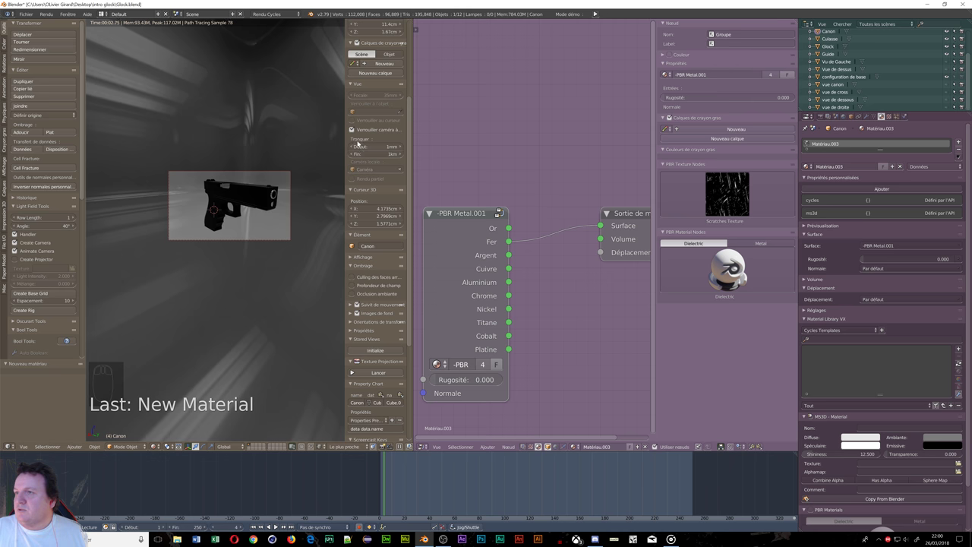
drag(743, 279, 743, 279)
drag(743, 280, 743, 281)
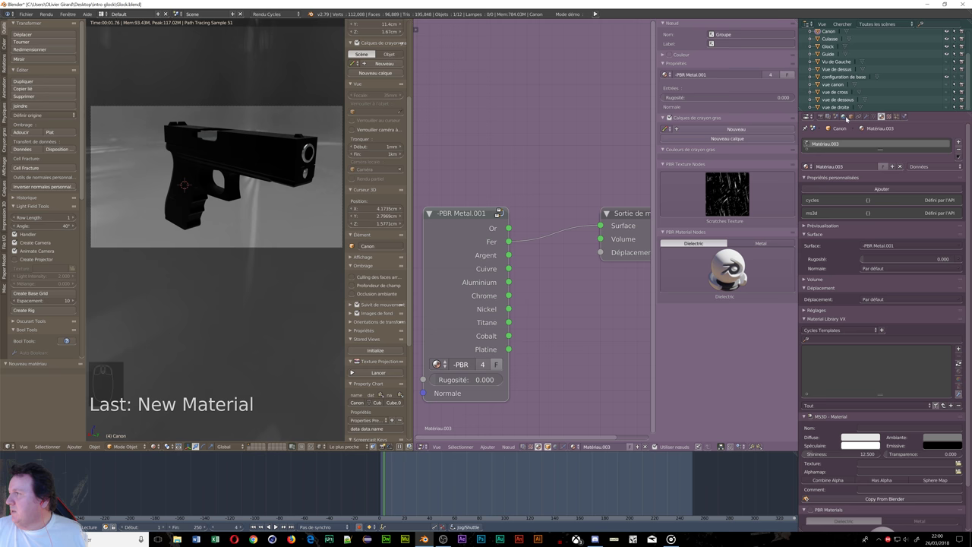
drag(743, 280, 744, 280)
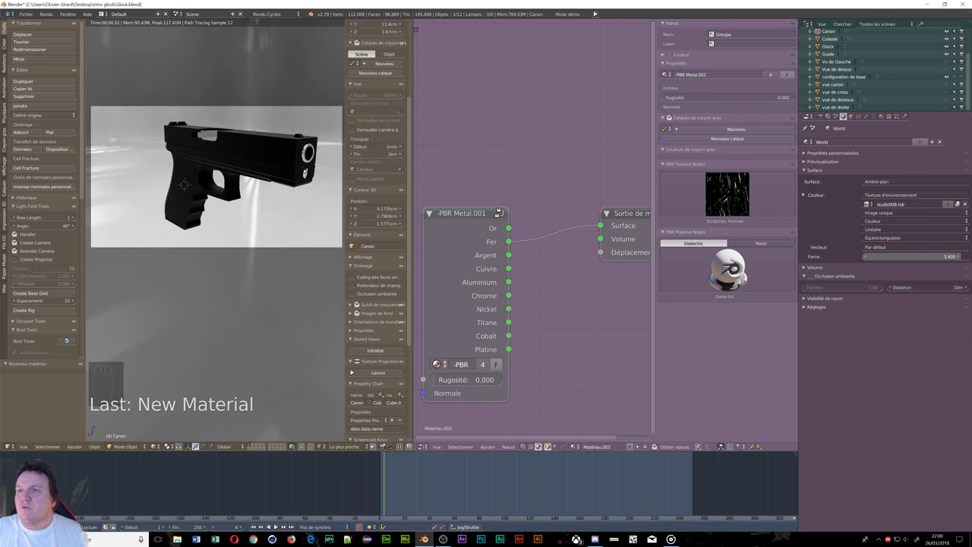
Step: Set the HDR world strength to 3.4 and the render Resolution X to 1280 px
drag(744, 280, 743, 280)
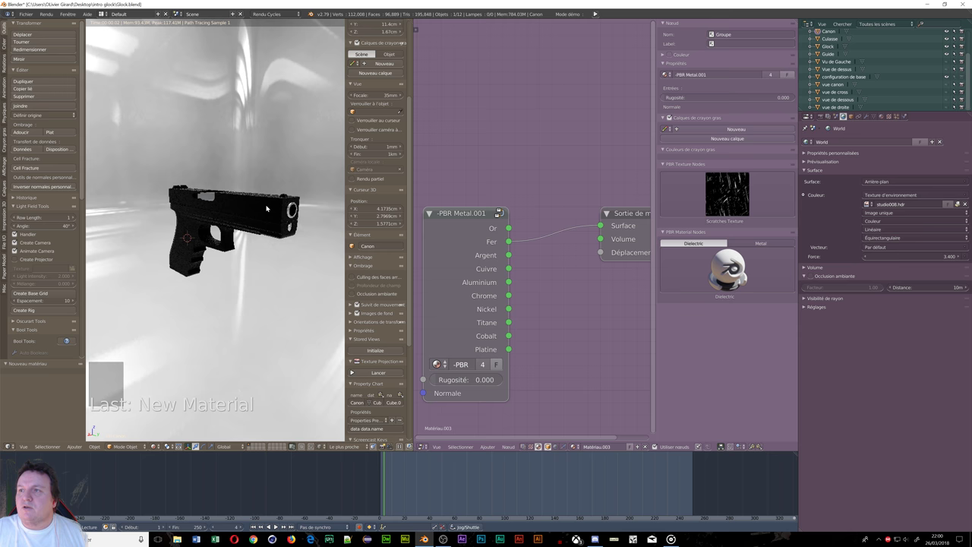
key(KP_0)
drag(743, 280, 743, 279)
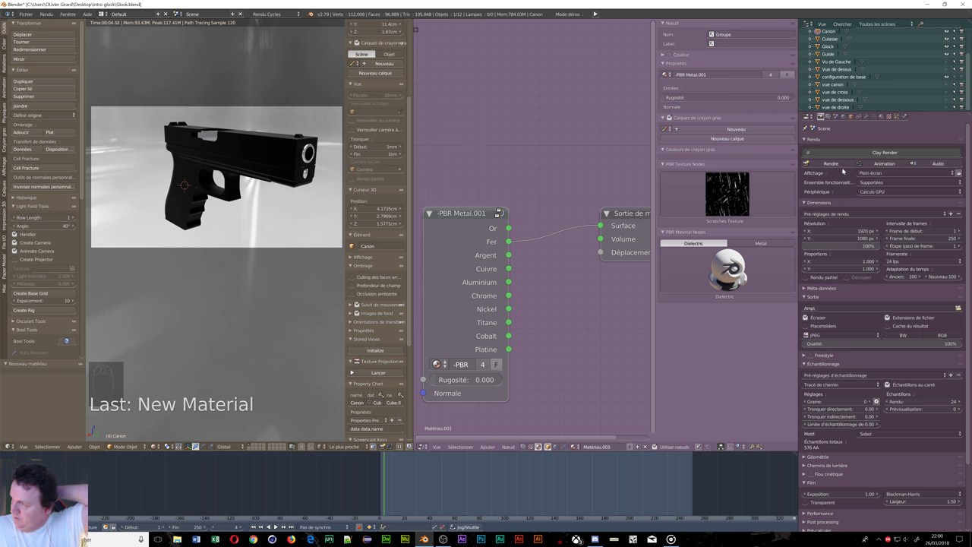
drag(743, 279, 744, 279)
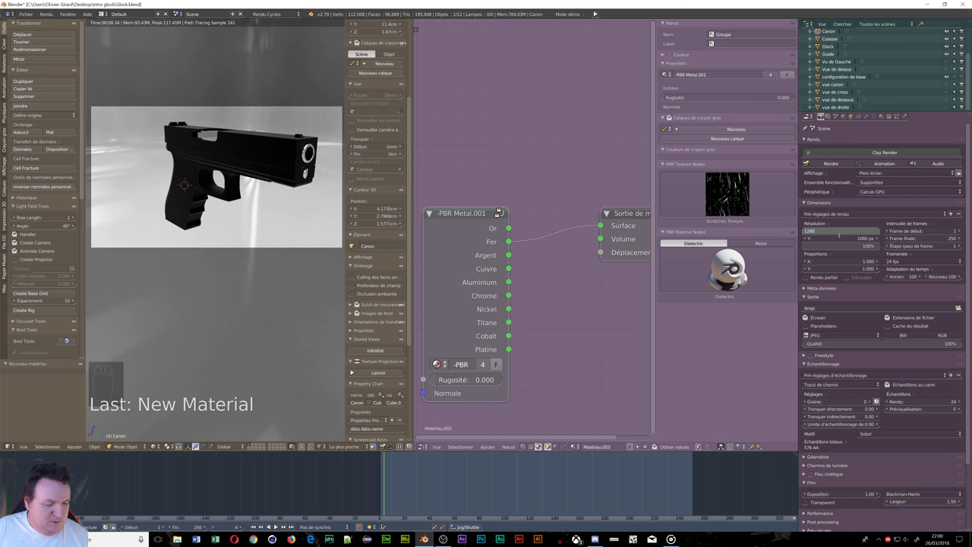